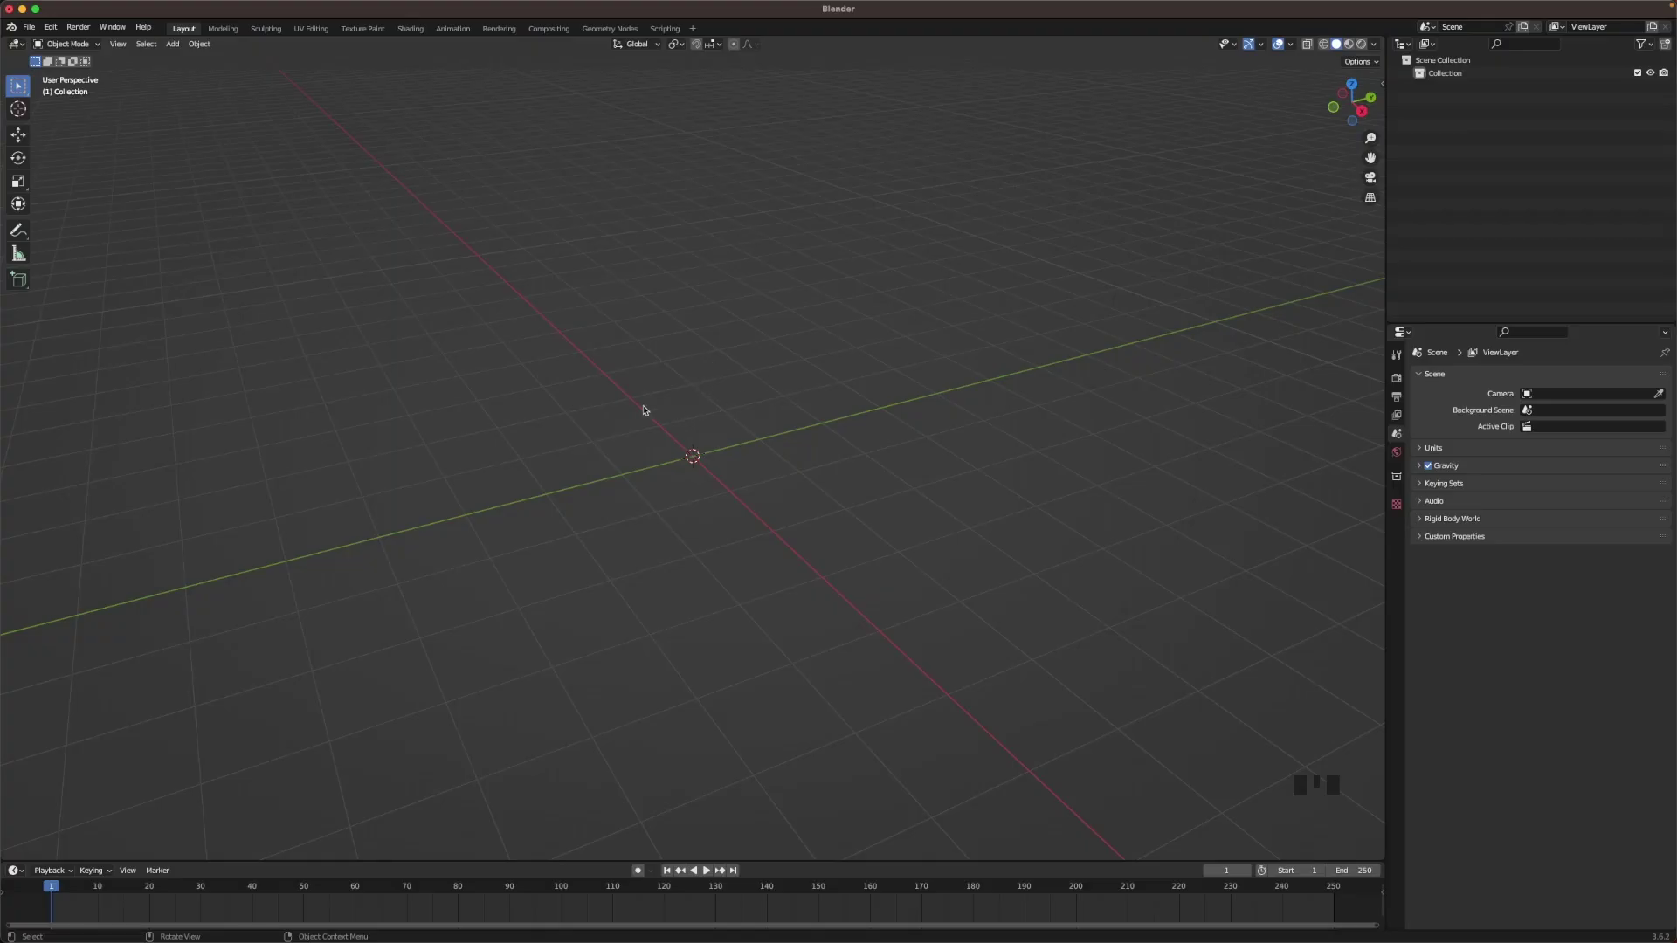
- Add a plane, stretch it along X into a wedge outline and extrude it upward into a slab
{"action": "scroll", "scroll_direction": "up", "scroll_amount": 3}
{"action": "key", "text": "shift+a"}
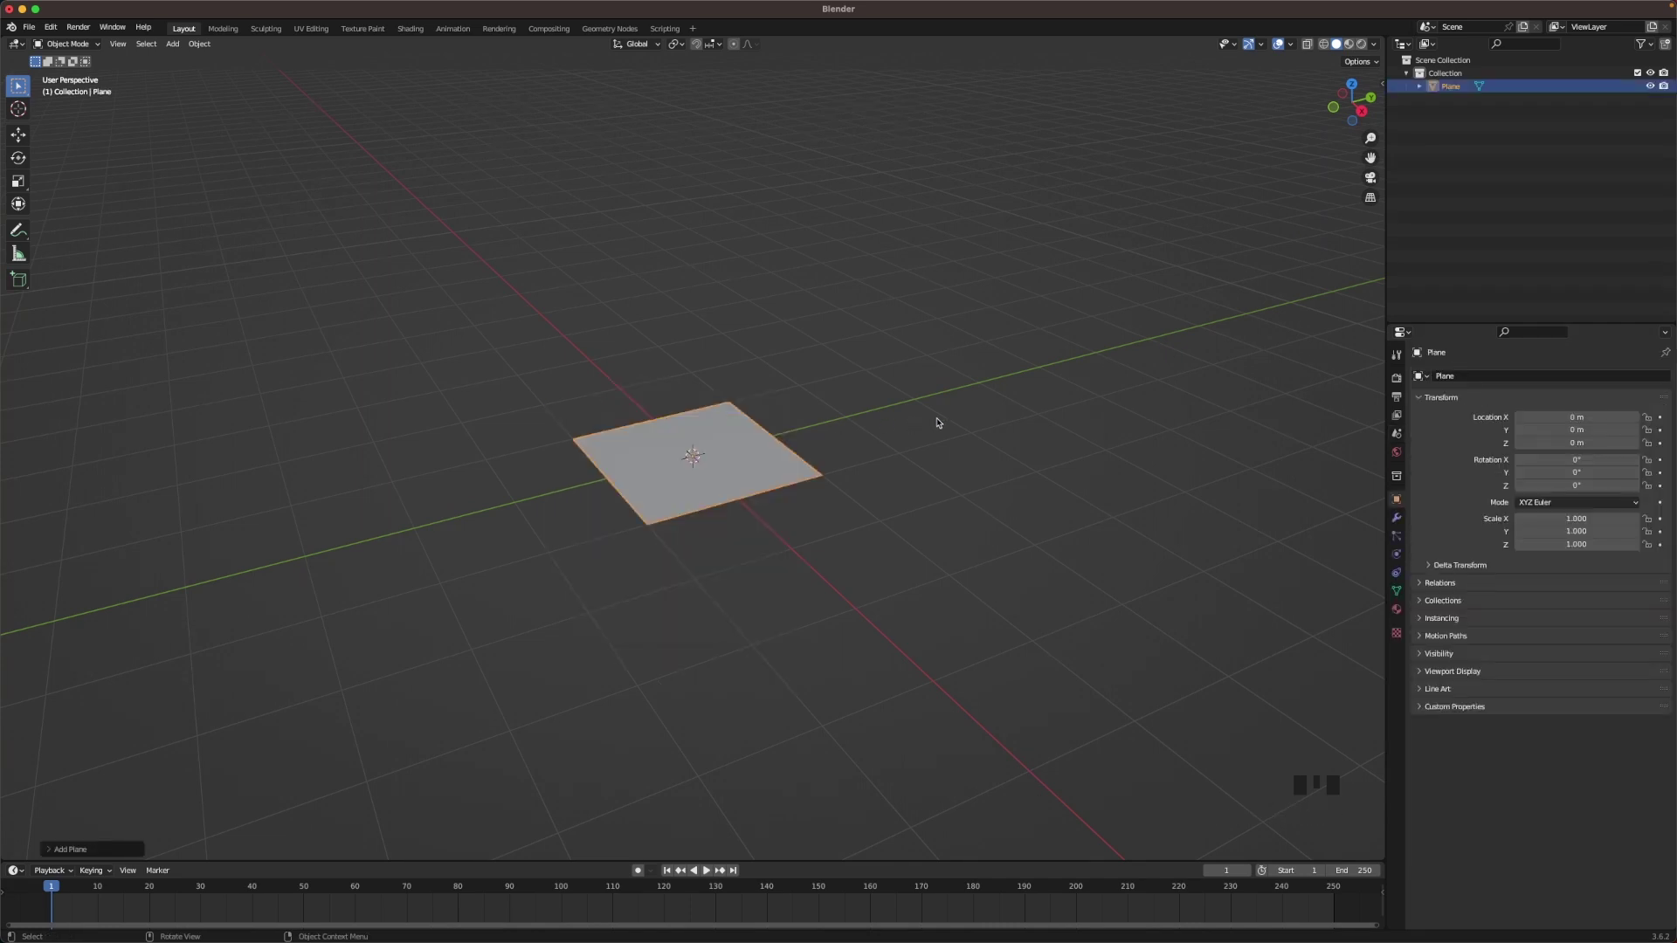
{"action": "key", "text": "Tab"}
{"action": "key", "text": "s"}
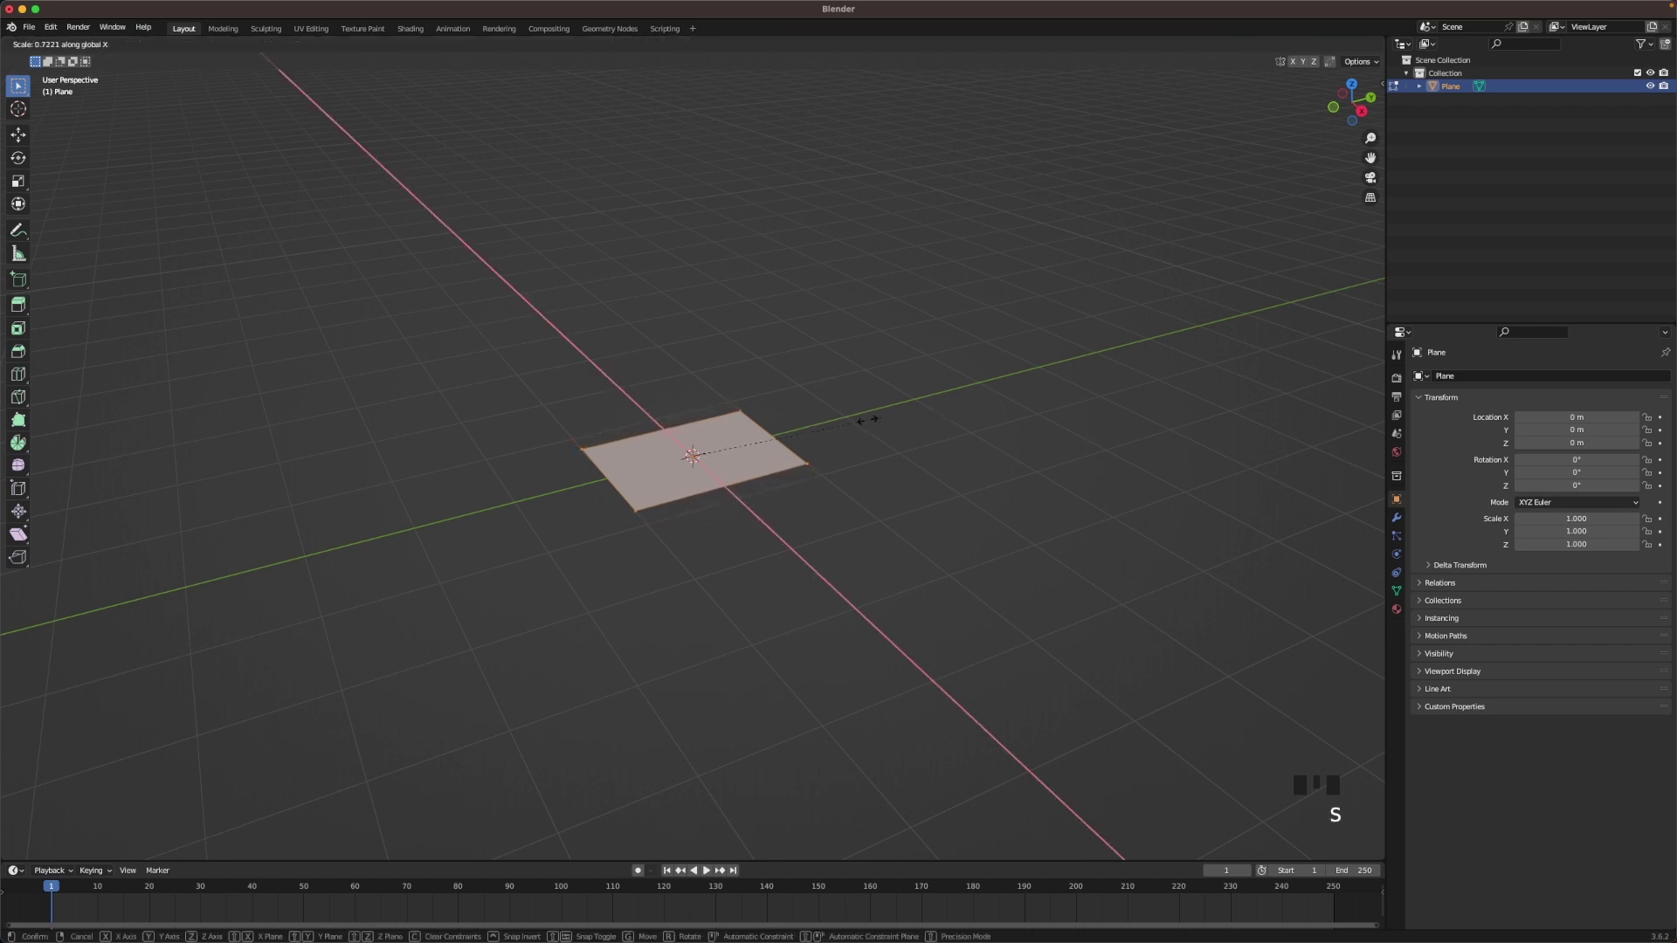
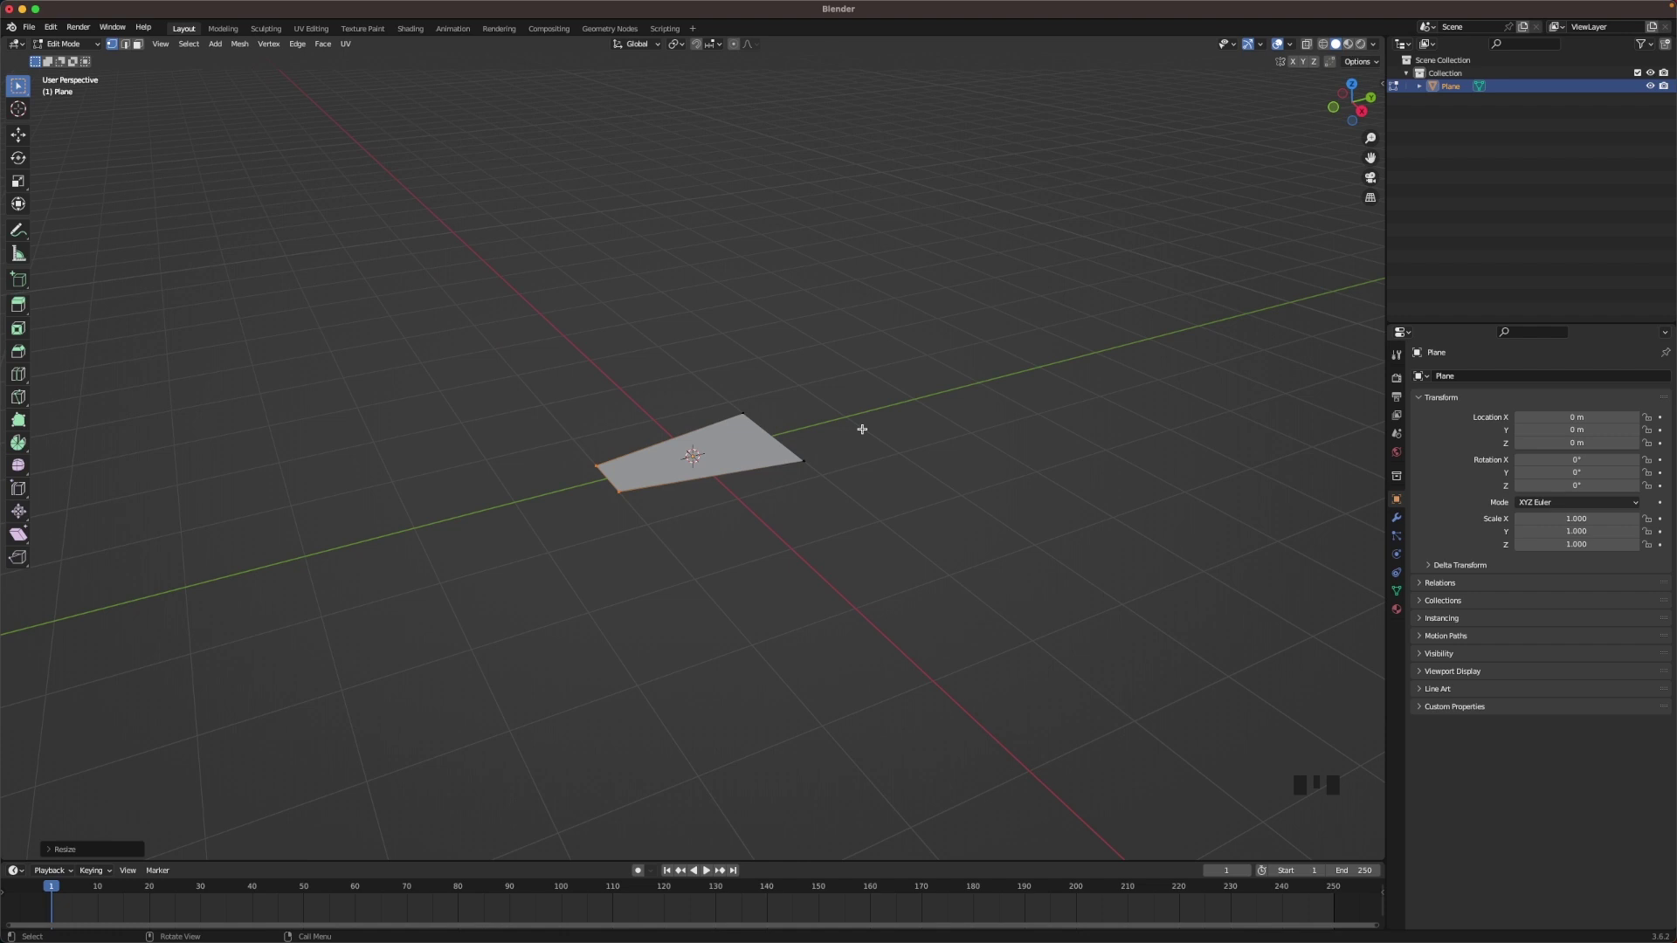
{"action": "key", "text": "a"}
{"action": "key", "text": "e"}
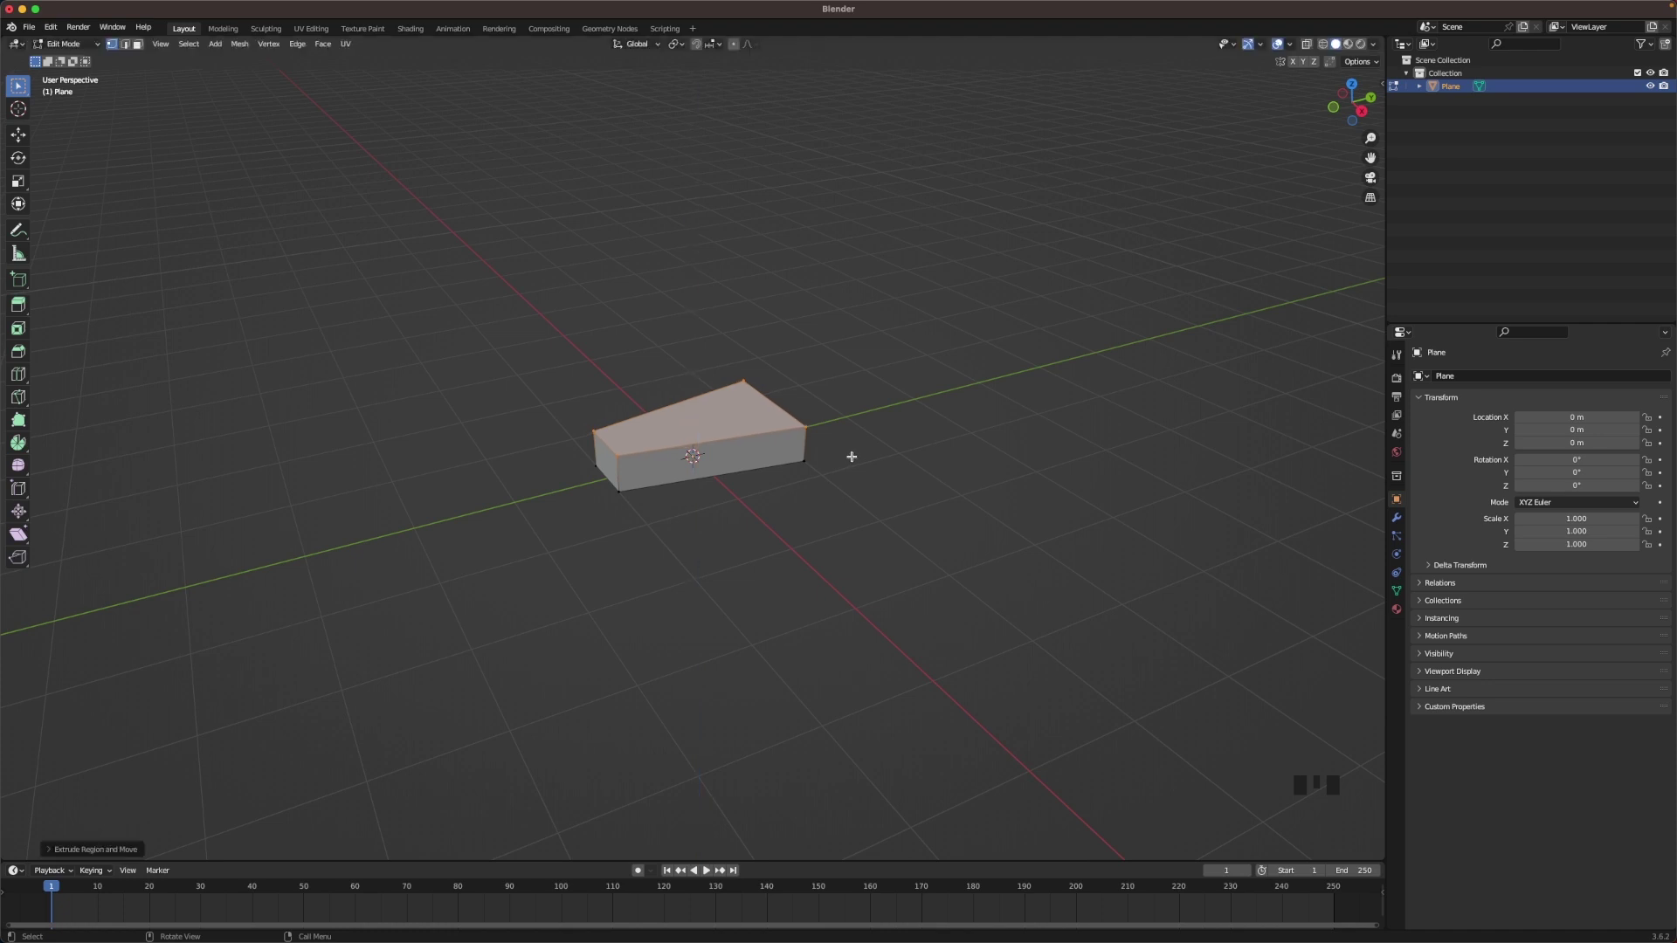
- Subdivide the slab with a level-3 Subdivision modifier and return to editing its mesh
{"action": "key", "text": "Tab"}
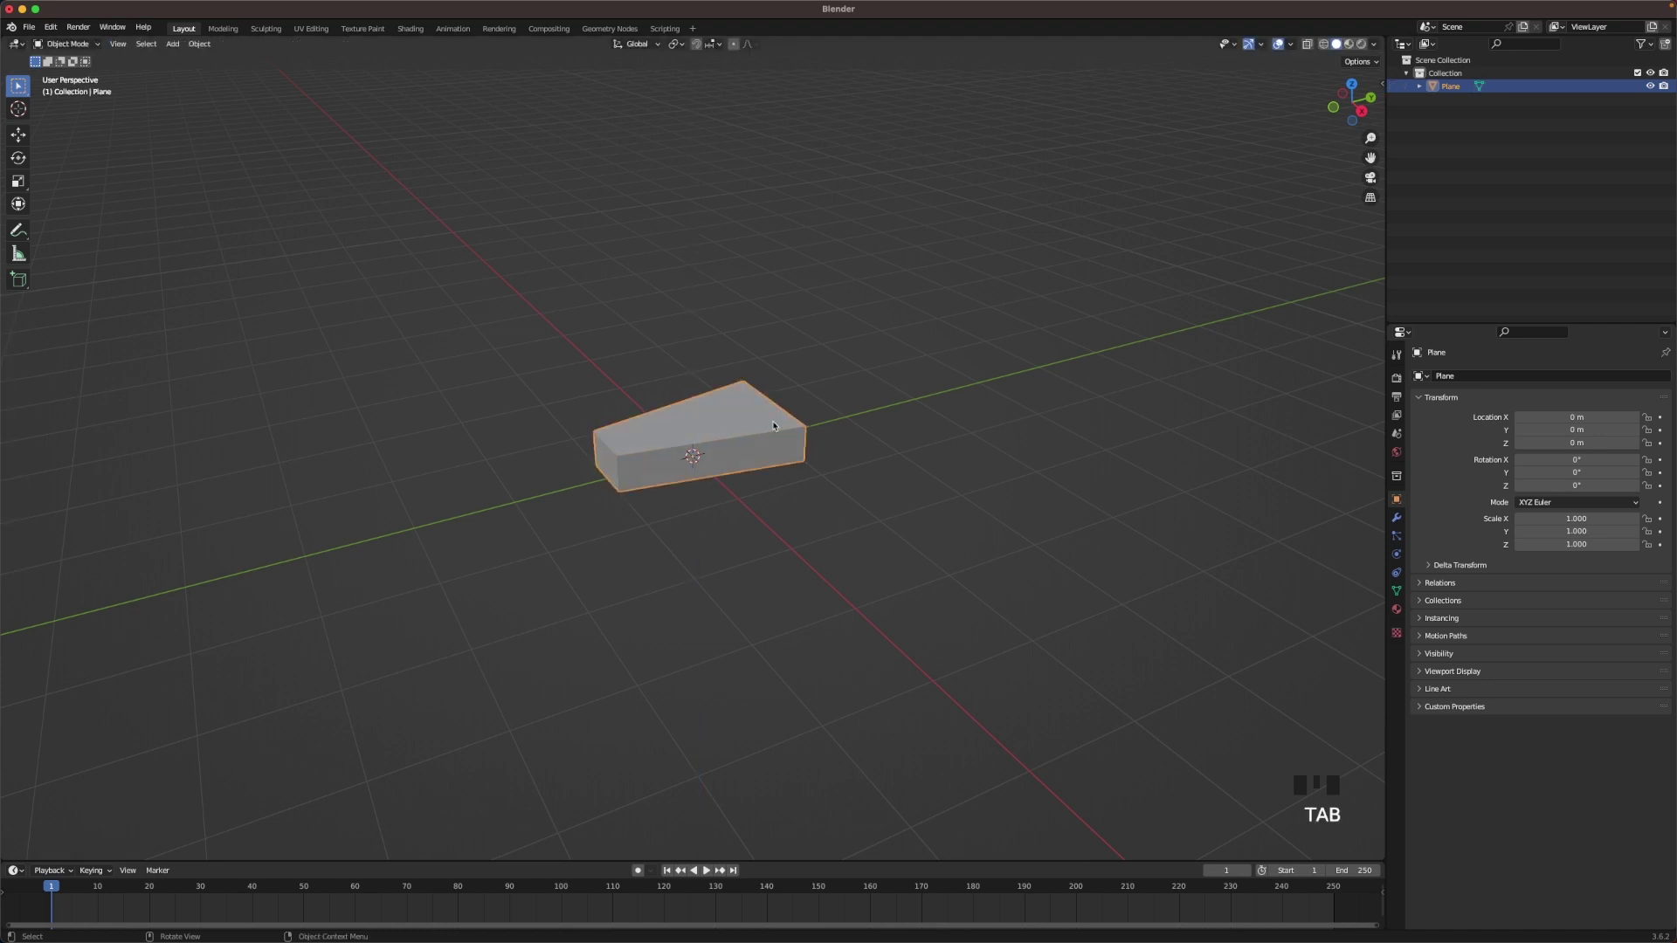
{"action": "key", "text": "ctrl+3"}
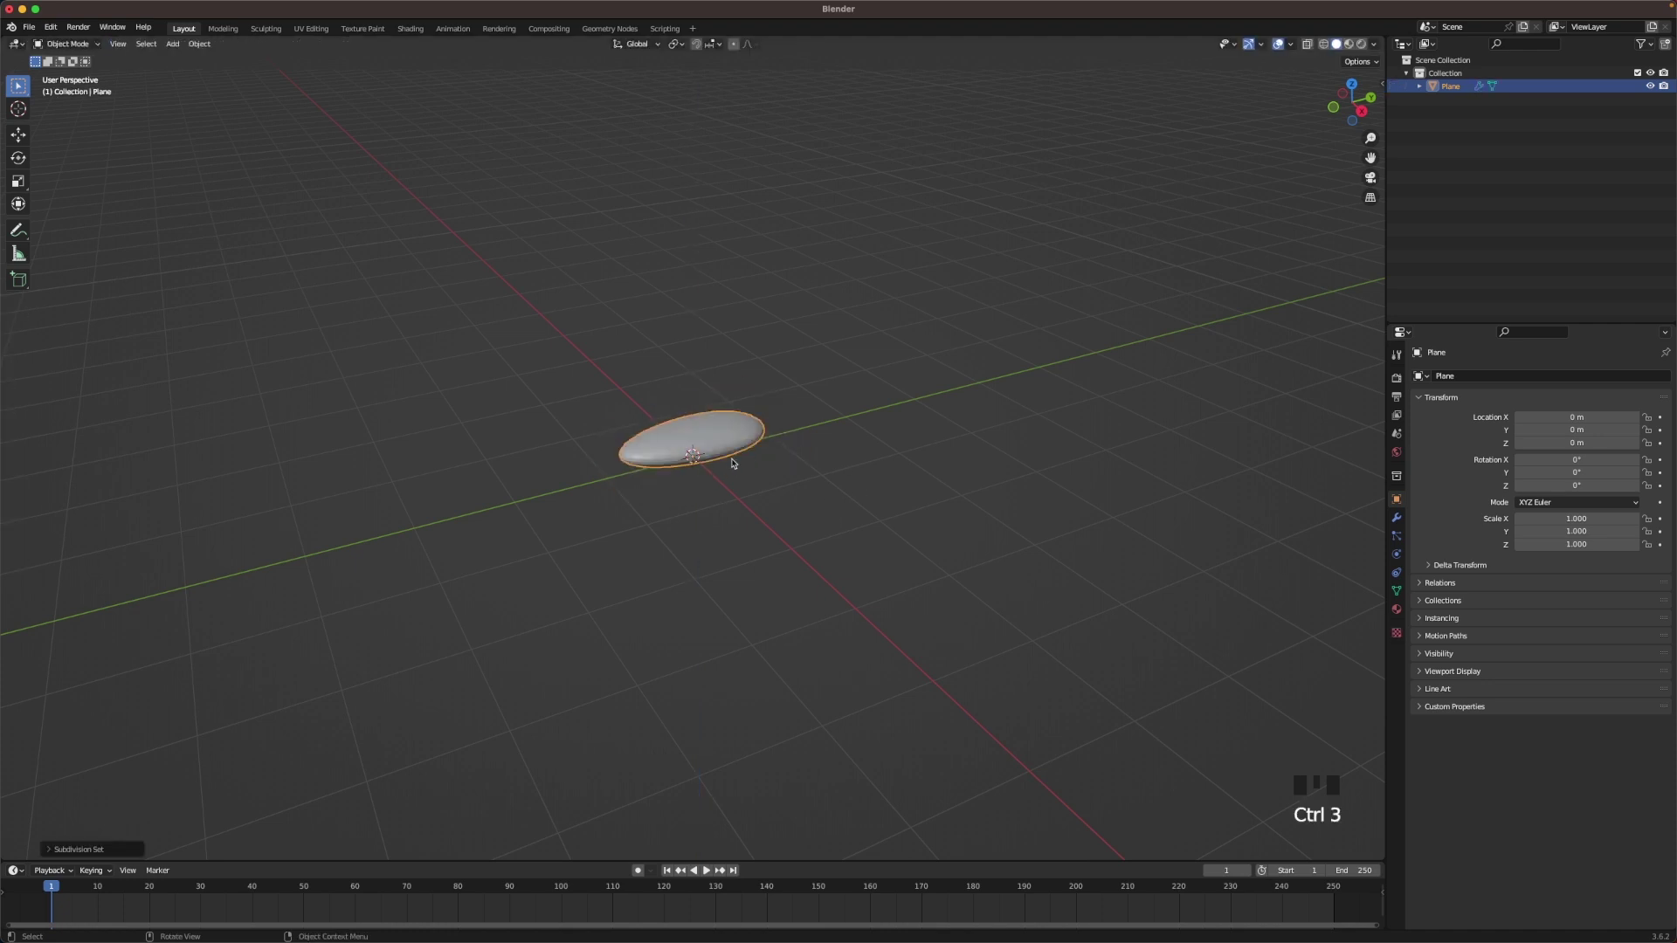
{"action": "scroll", "scroll_direction": "up", "scroll_amount": 3}
{"action": "scroll", "scroll_direction": "up", "scroll_amount": 3}
{"action": "key", "text": "Tab"}
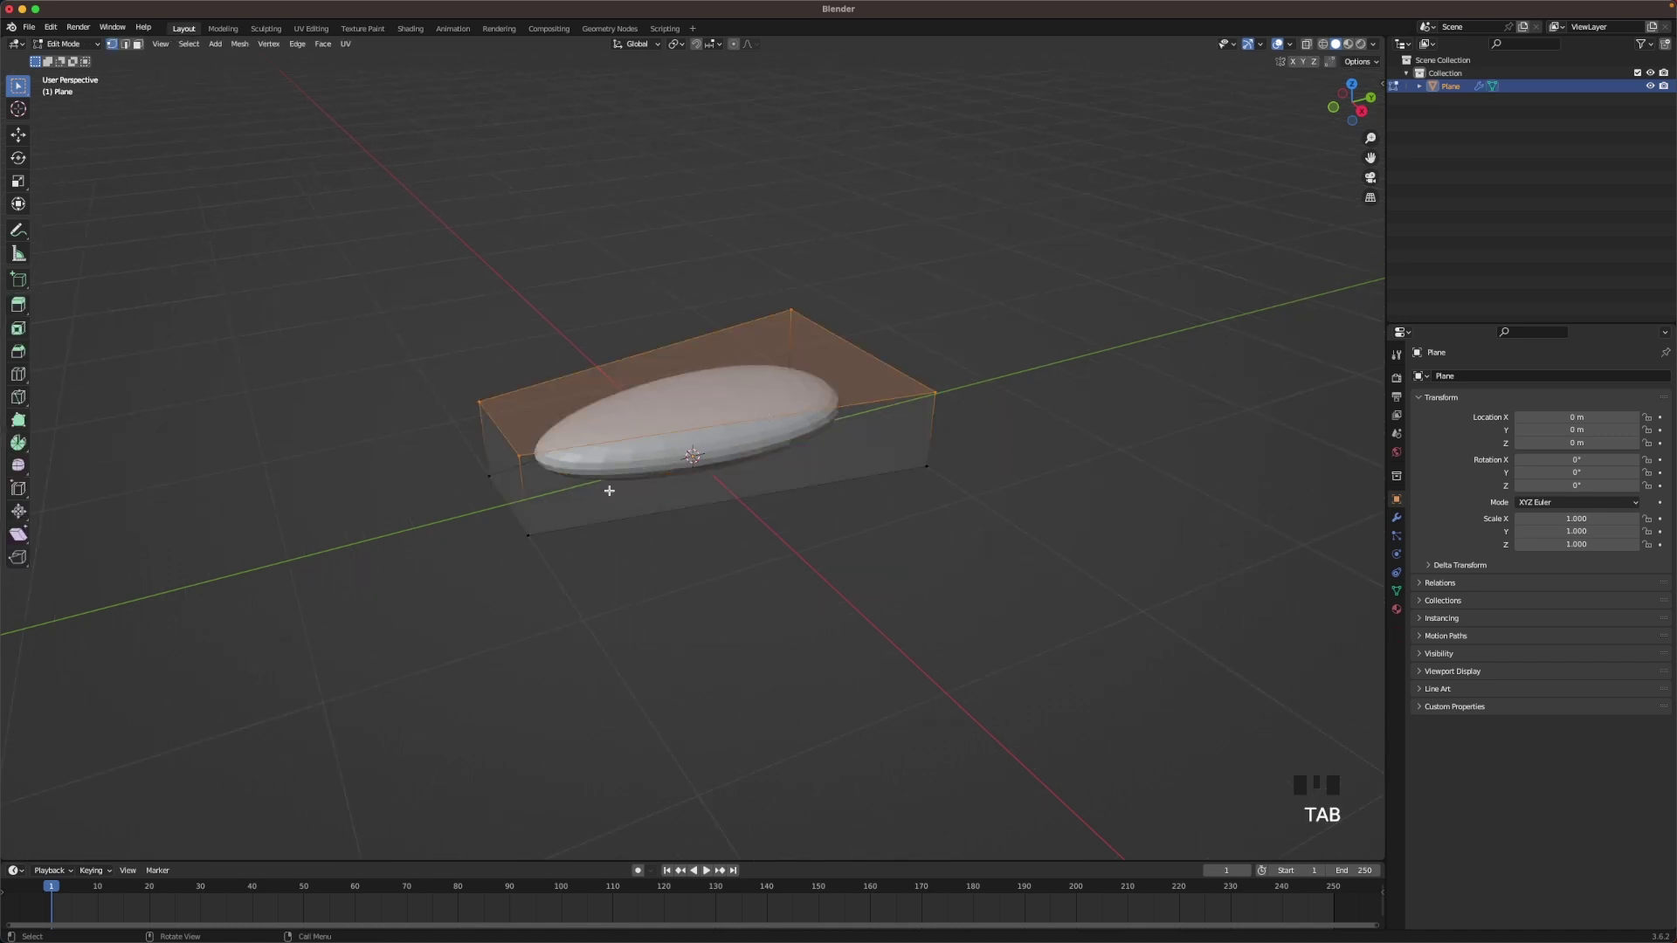
- Add supporting edge loops near the slab's edges and crosswise cuts to keep corners crisp
{"action": "key", "text": "r"}
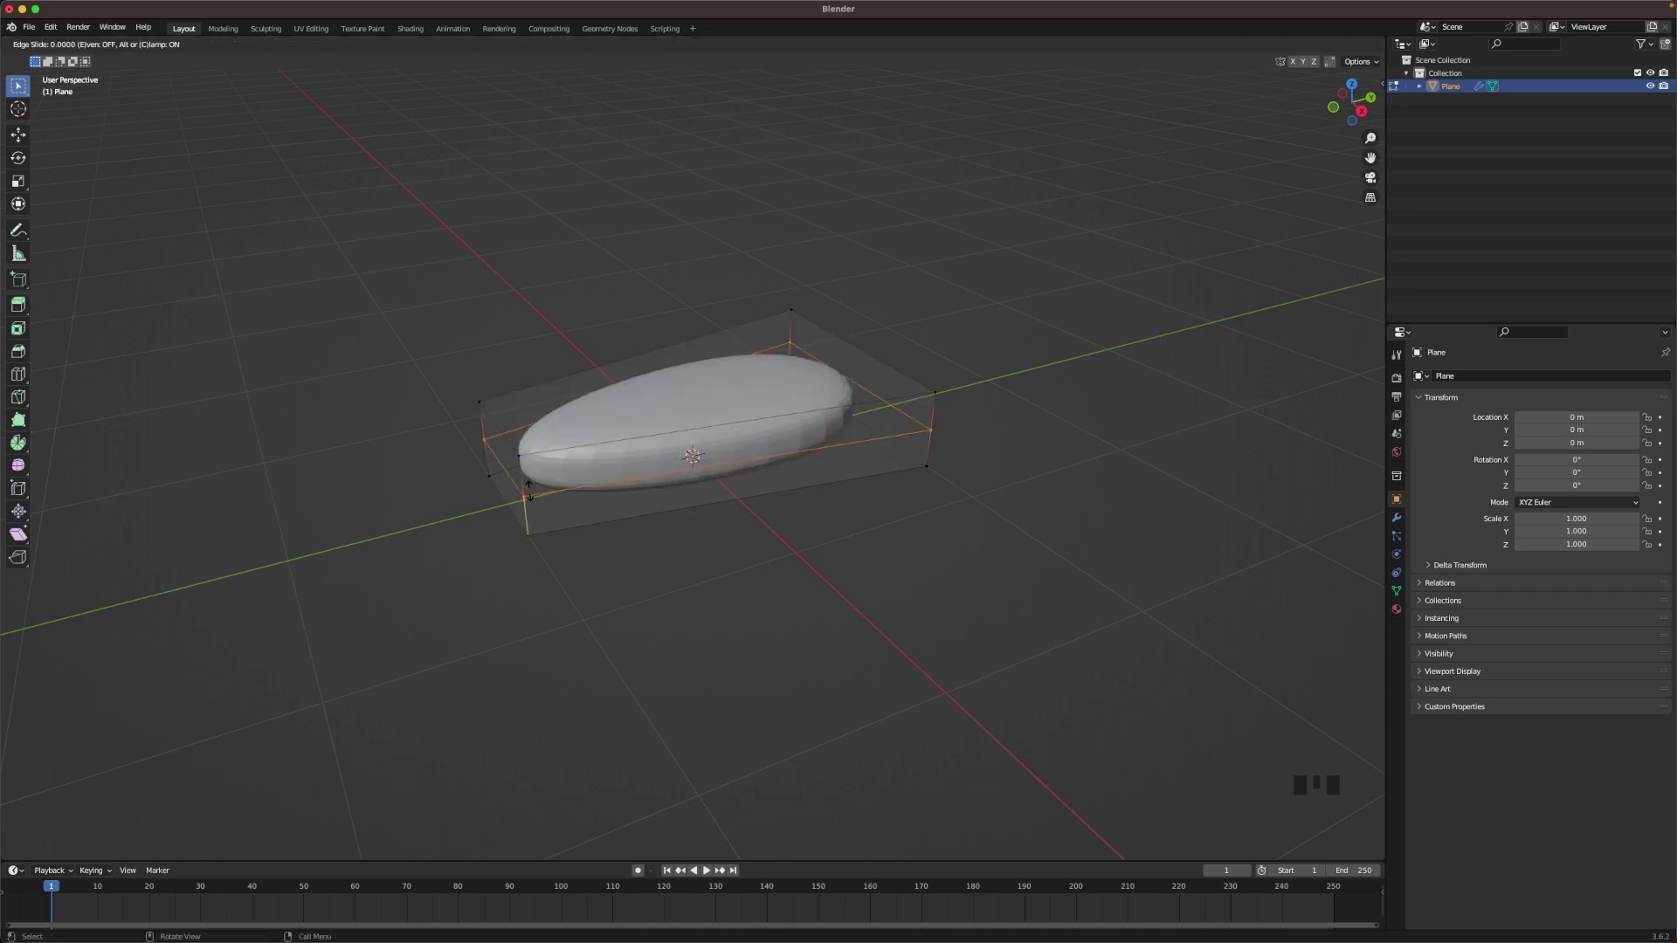
{"action": "key", "text": "b"}
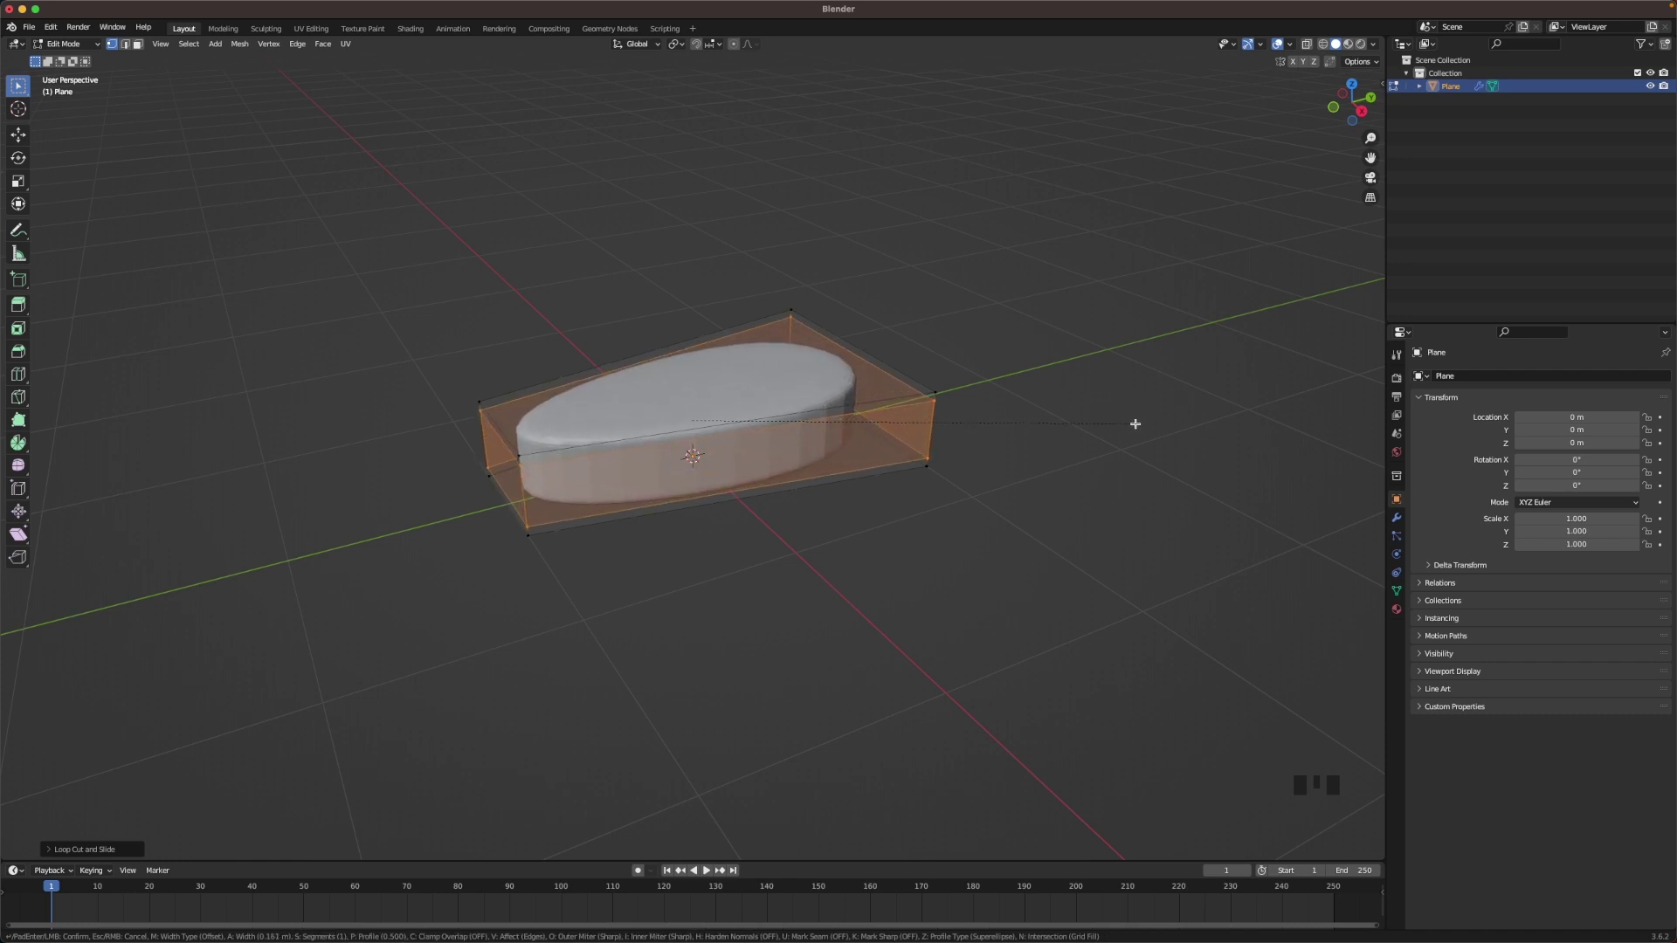
{"action": "key", "text": "r"}
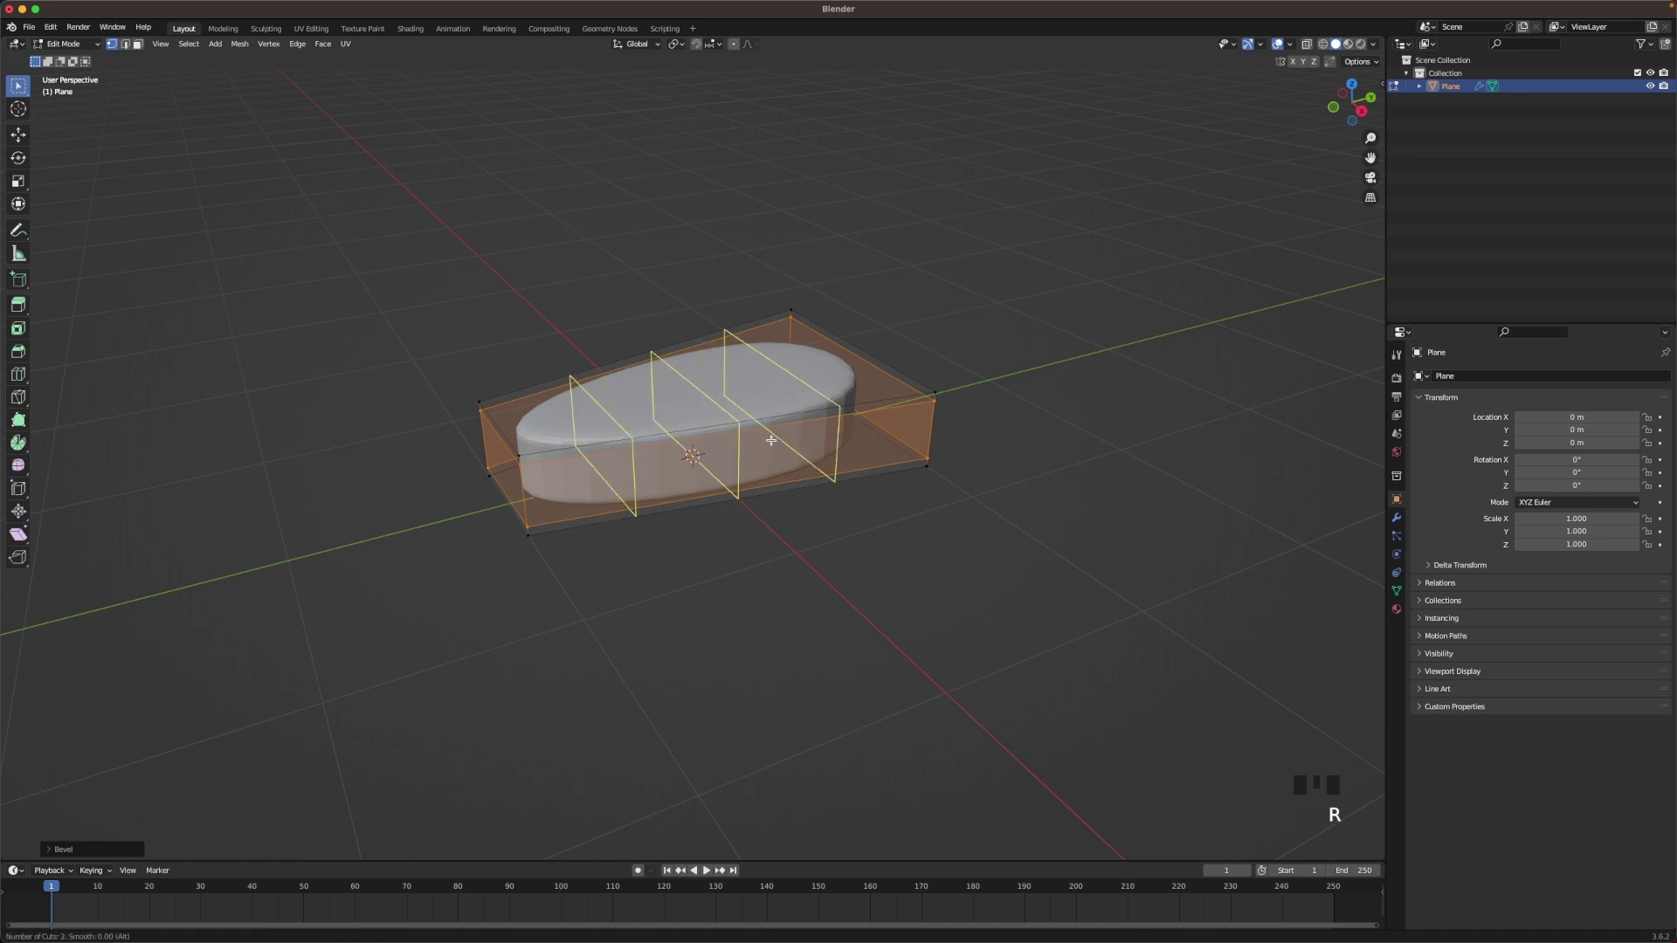
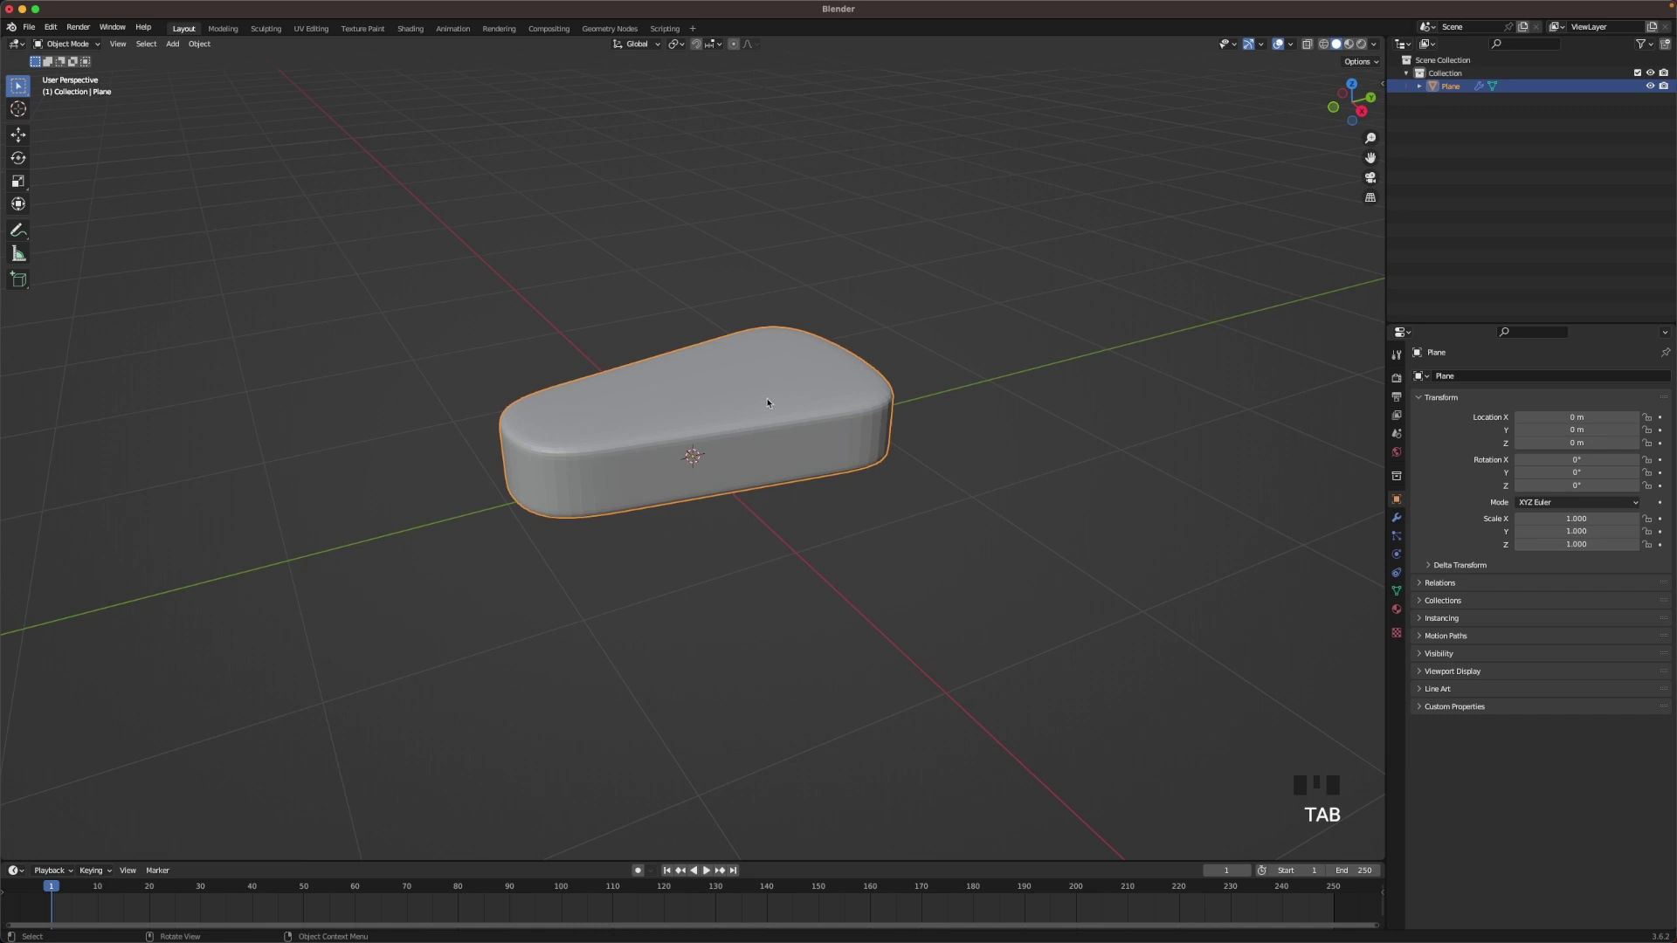
- Shade the slab smooth and view it straight from the front
{"action": "right_click", "coordinate": [765, 396]}
{"action": "left_click", "coordinate": [941, 322]}
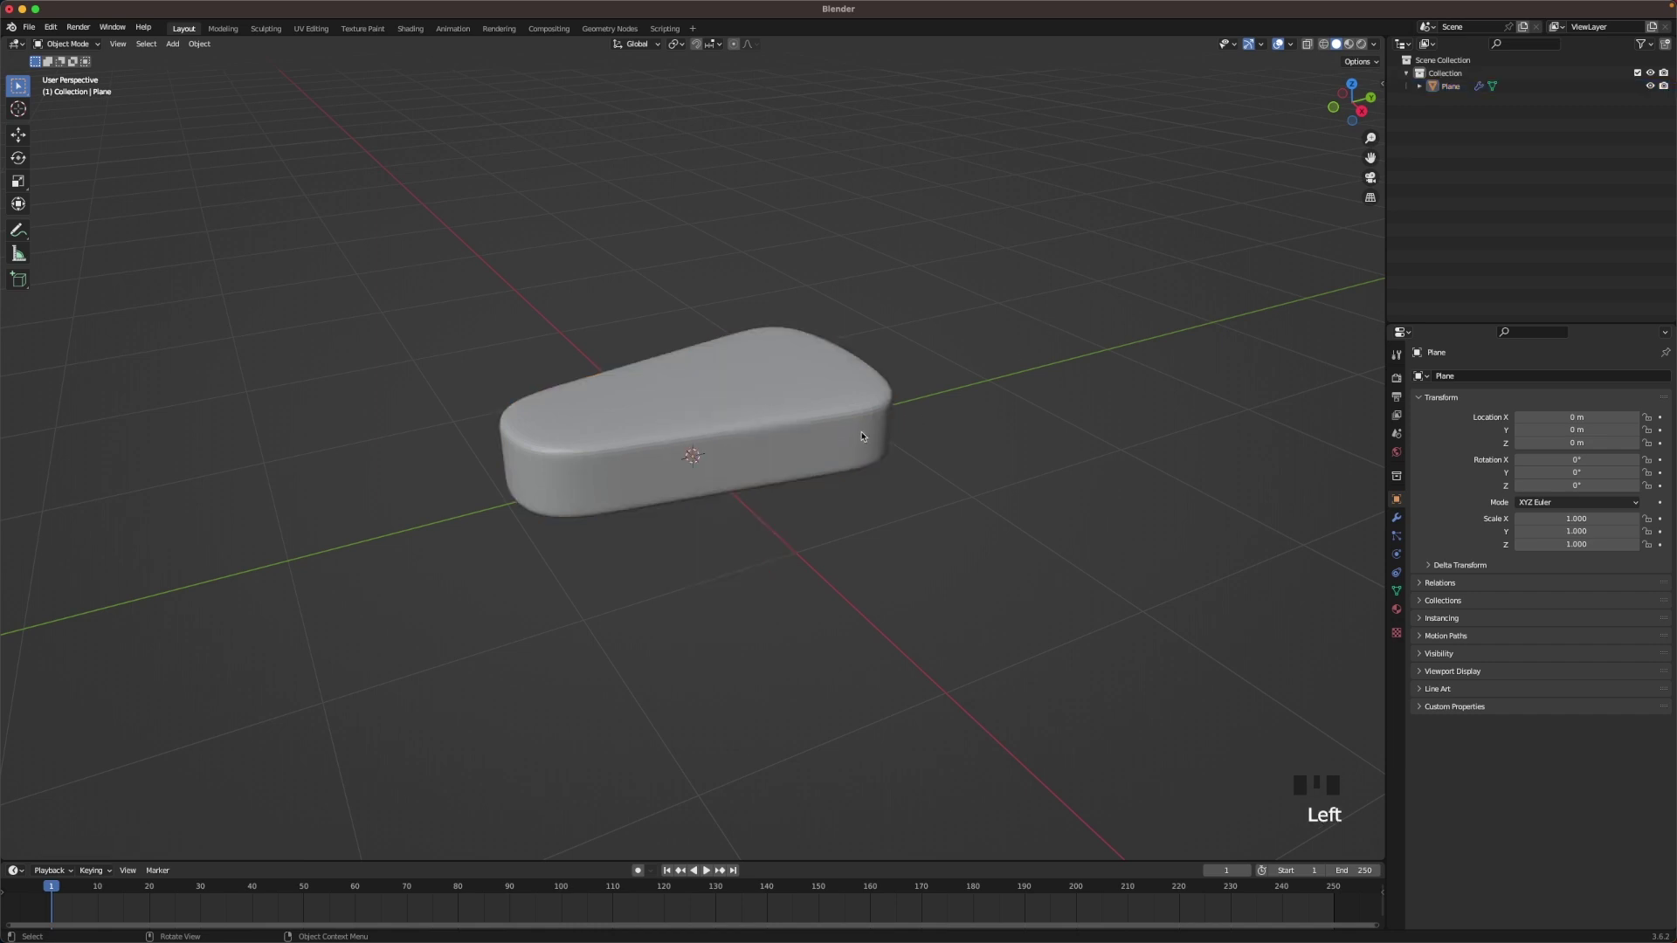
{"action": "key", "text": "`"}
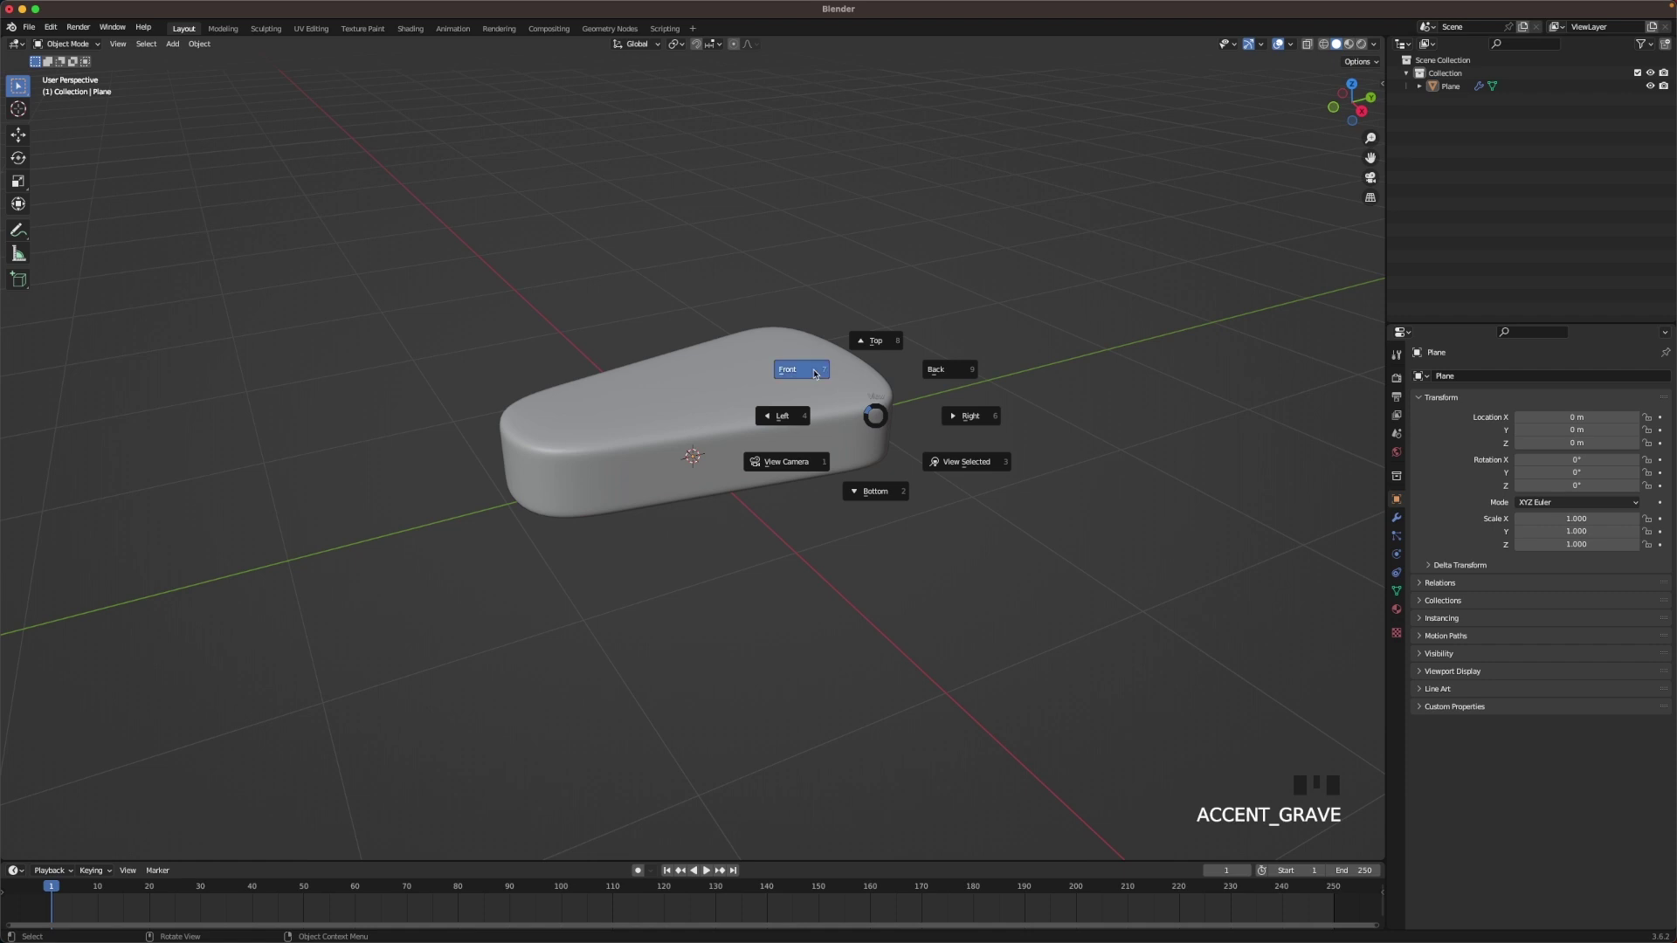
{"action": "left_click", "coordinate": [756, 408]}
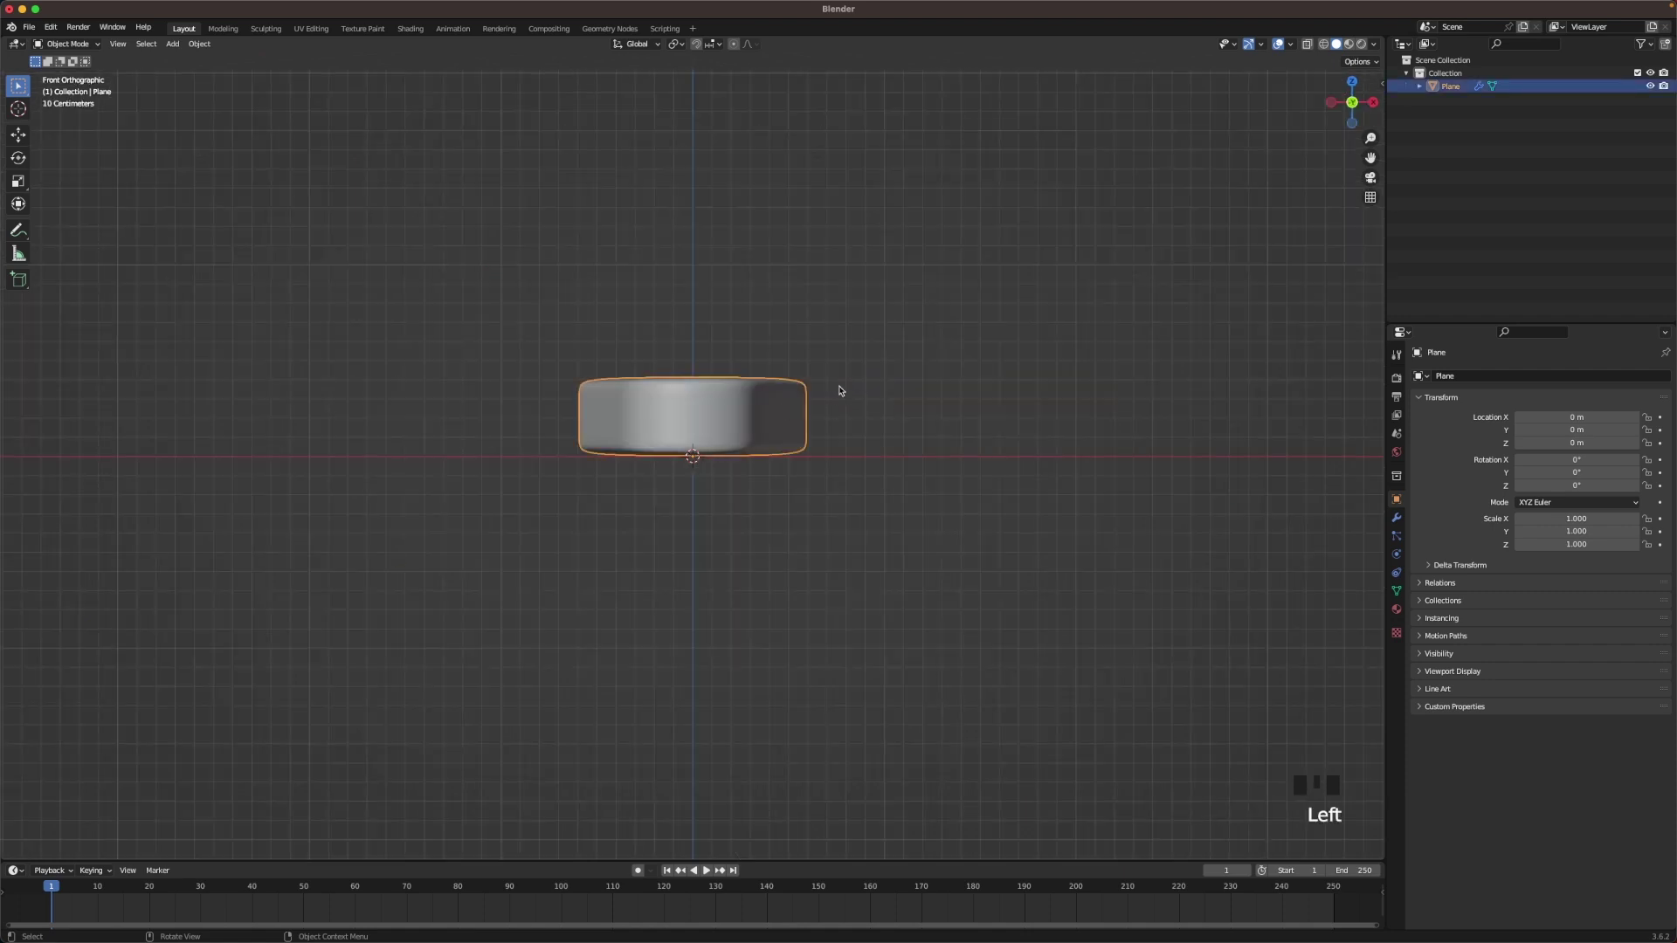
- Duplicate the slab upward twice to stack three cake layers, then view them in perspective
{"action": "key", "text": "shift+d"}
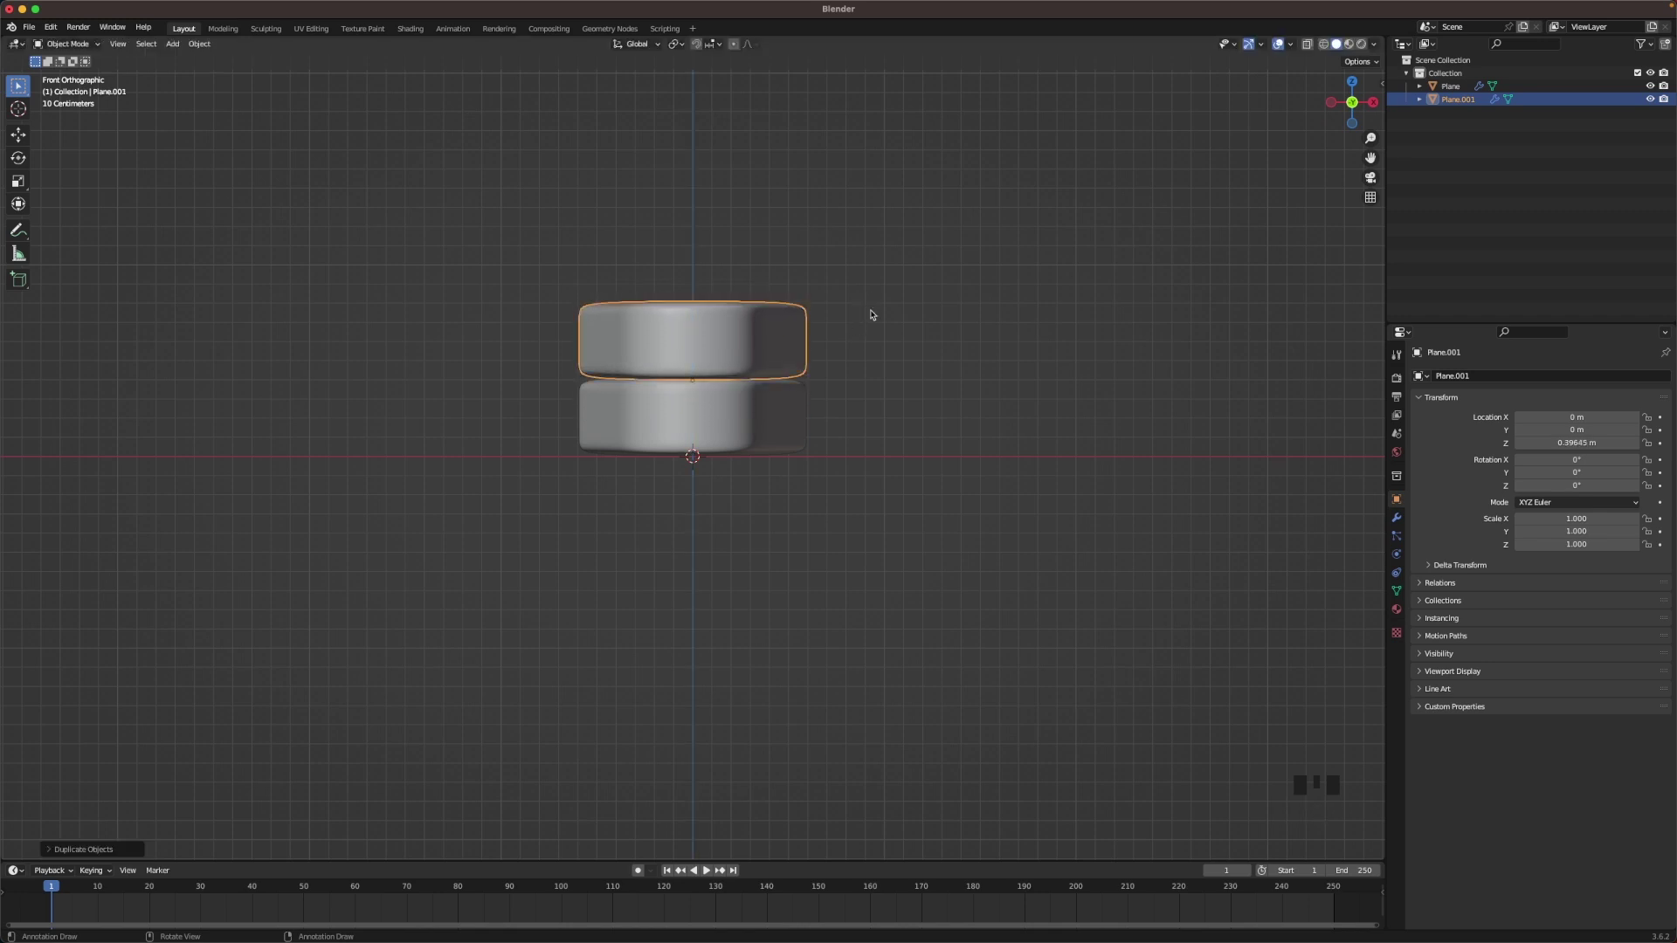
{"action": "key", "text": "shift+r"}
{"action": "left_click_drag", "start_coordinate": [972, 189], "coordinate": [939, 246]}
{"action": "scroll", "scroll_direction": "down", "scroll_amount": 3}
{"action": "left_click_drag", "start_coordinate": [981, 305], "coordinate": [913, 376]}
{"action": "left_click", "coordinate": [538, 343]}
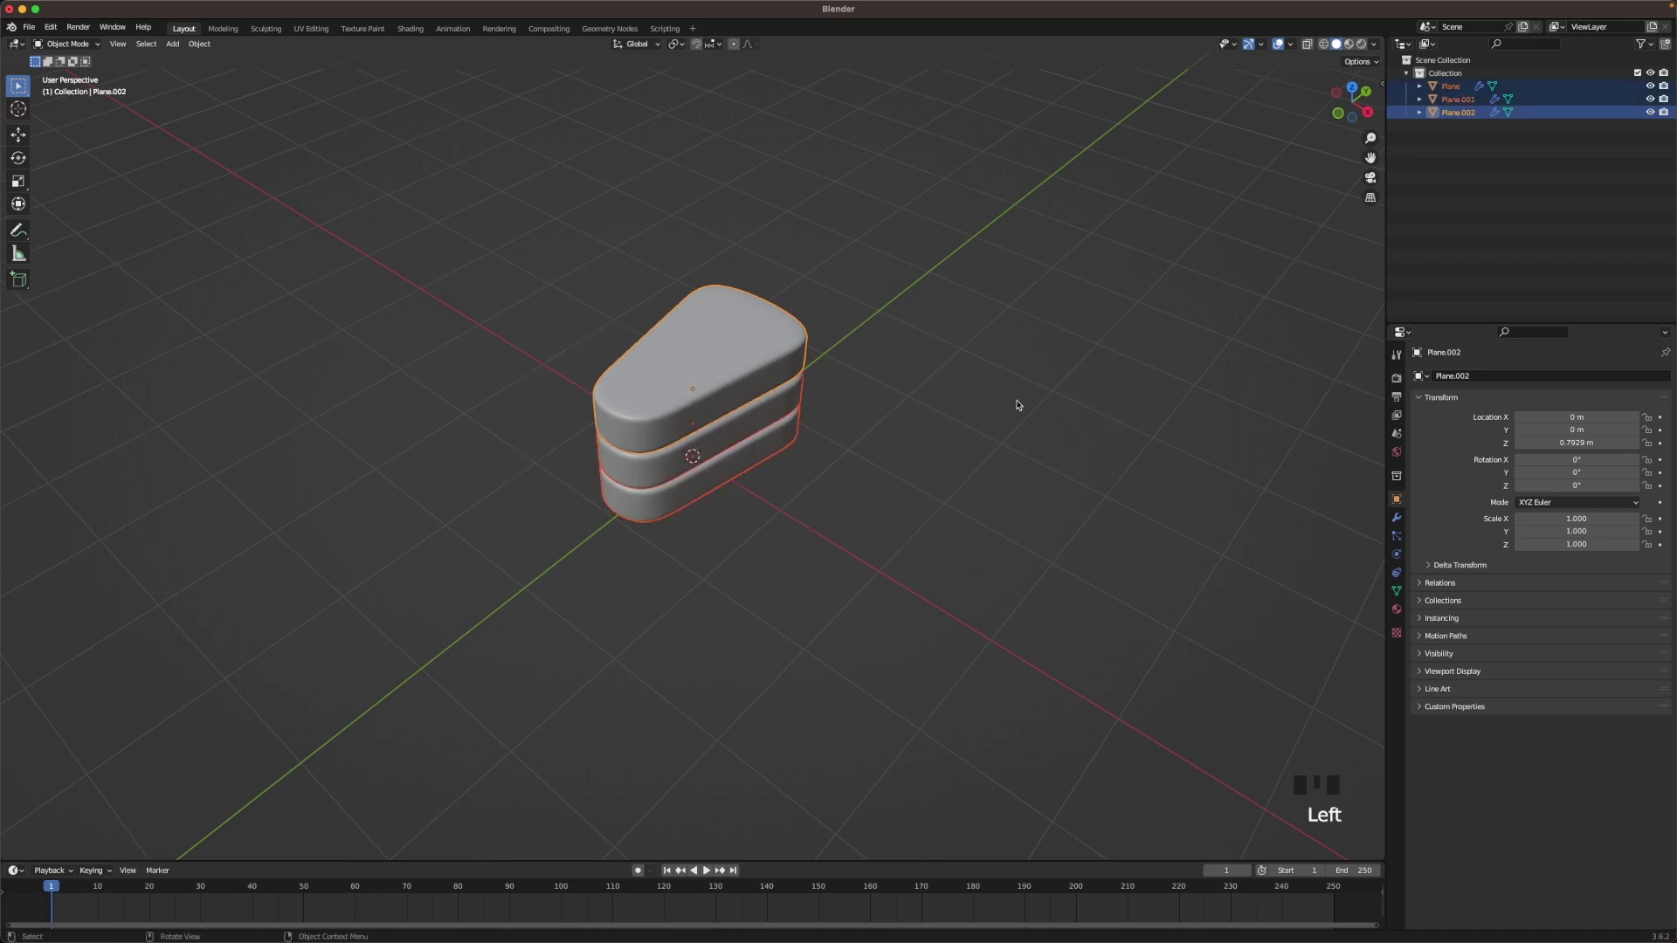
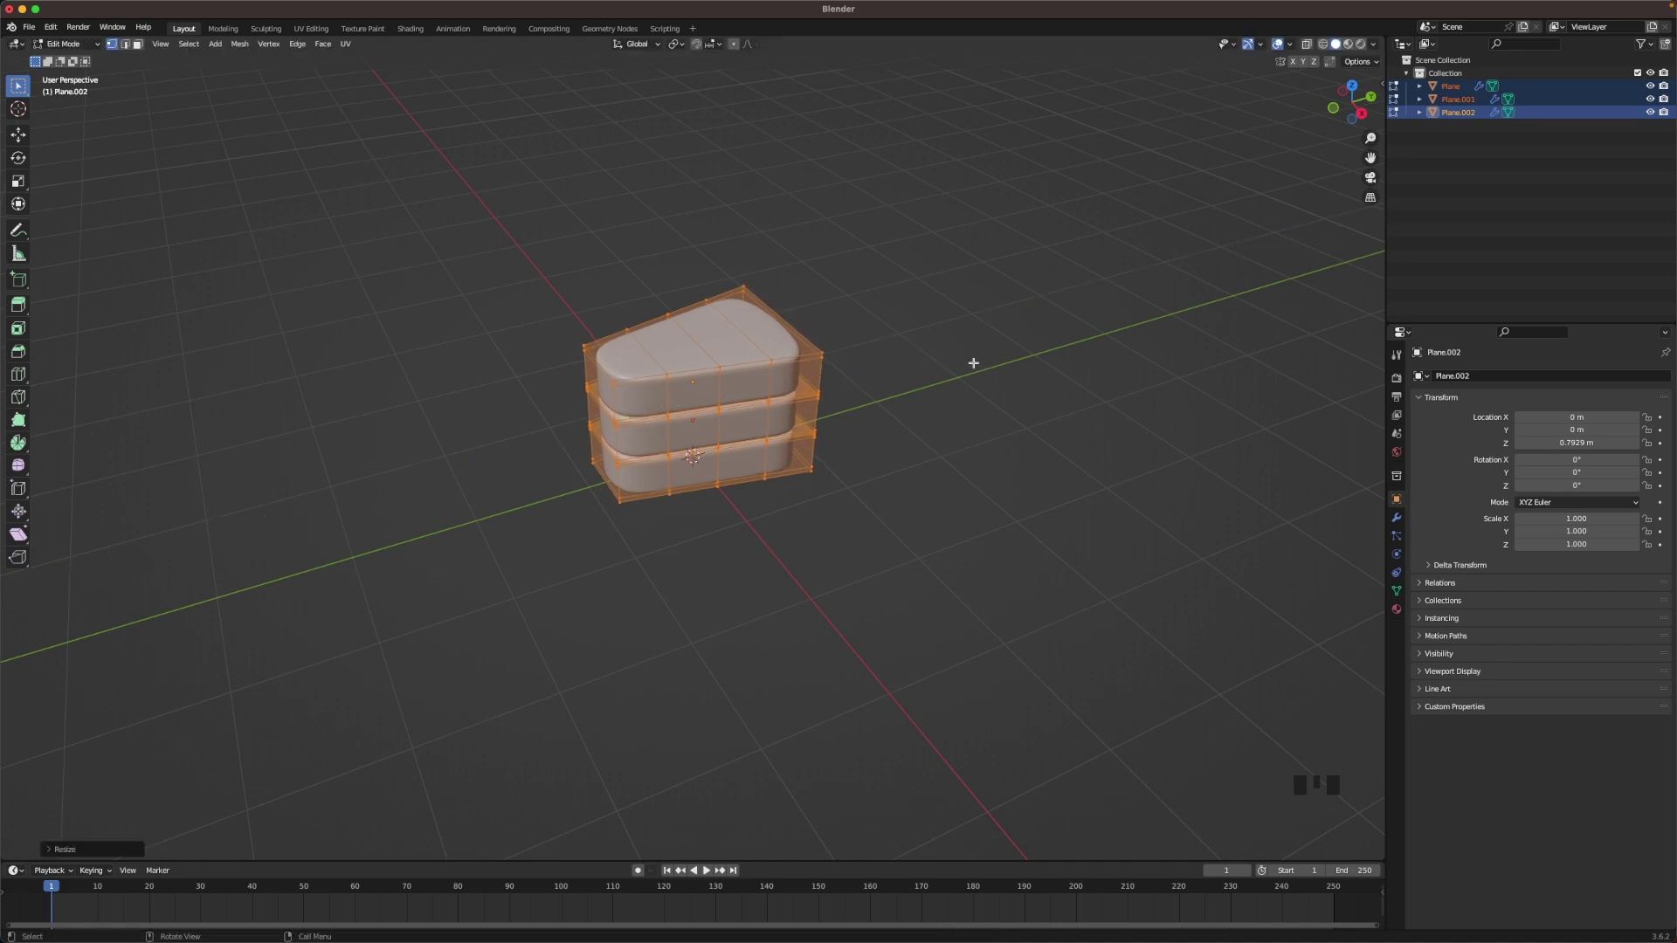
- Finish rescaling the stacked layers horizontally and select only the top layer for editing
{"action": "key", "text": "Tab"}
{"action": "left_click", "coordinate": [936, 305]}
{"action": "left_click_drag", "start_coordinate": [894, 467], "coordinate": [736, 346]}
{"action": "left_click", "coordinate": [736, 346]}
{"action": "left_click", "coordinate": [755, 364]}
{"action": "scroll", "scroll_direction": "up", "scroll_amount": 3}
- Duplicate the top layer's upper face, lift it and separate it into its own floating sheet
{"action": "key", "text": "Tab"}
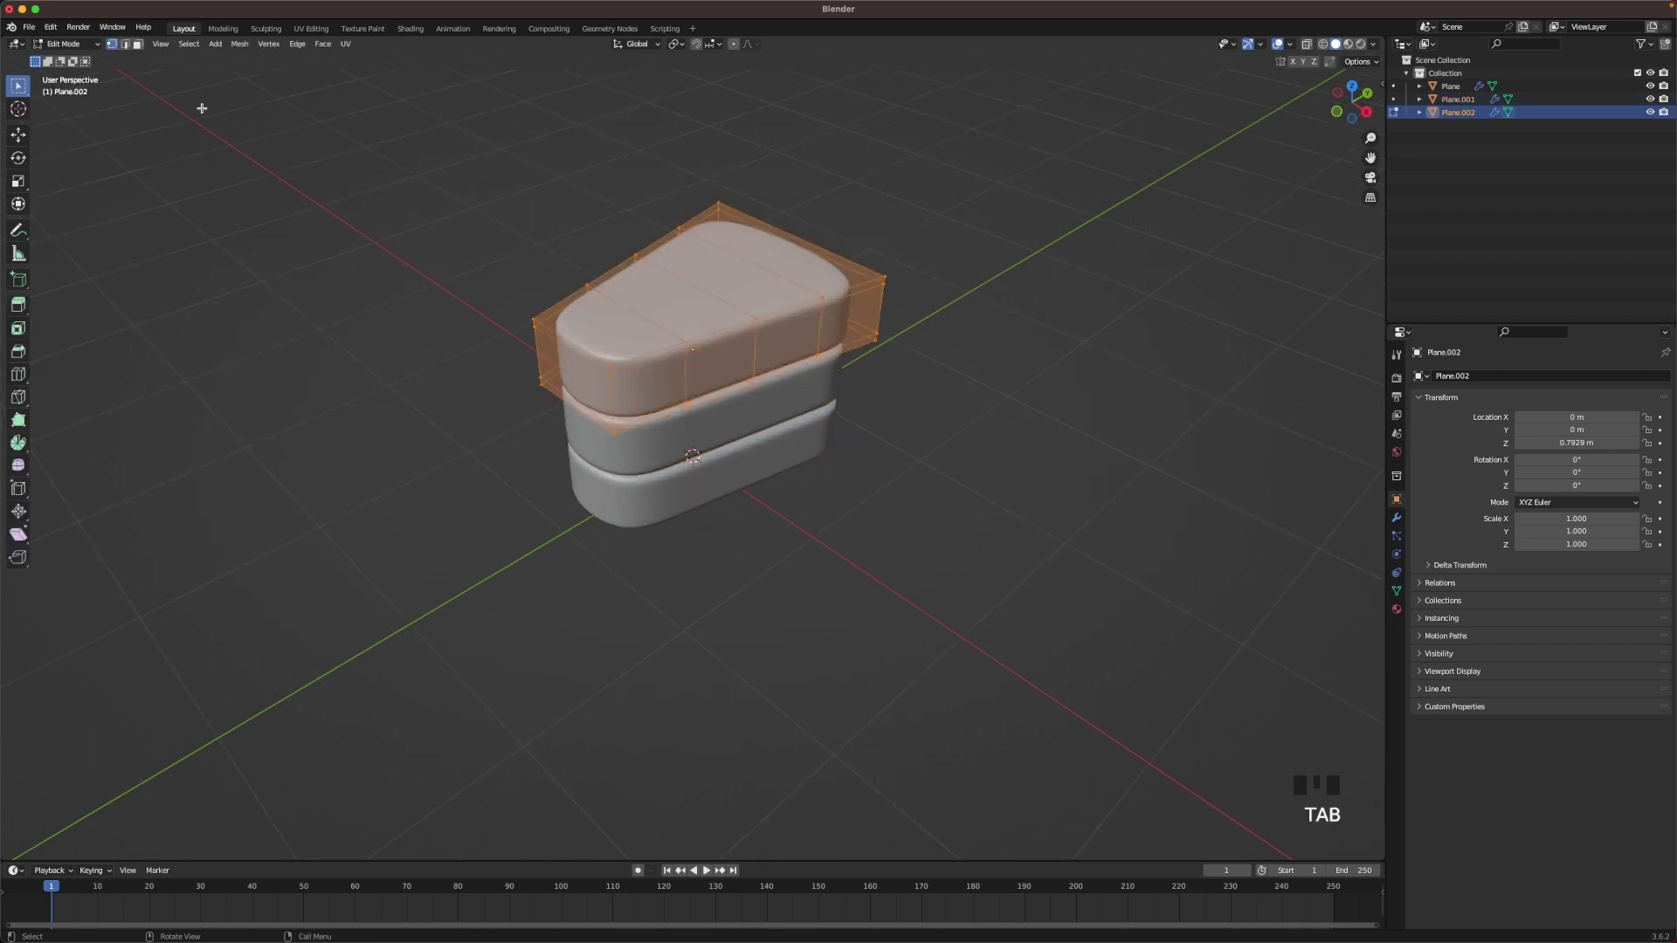
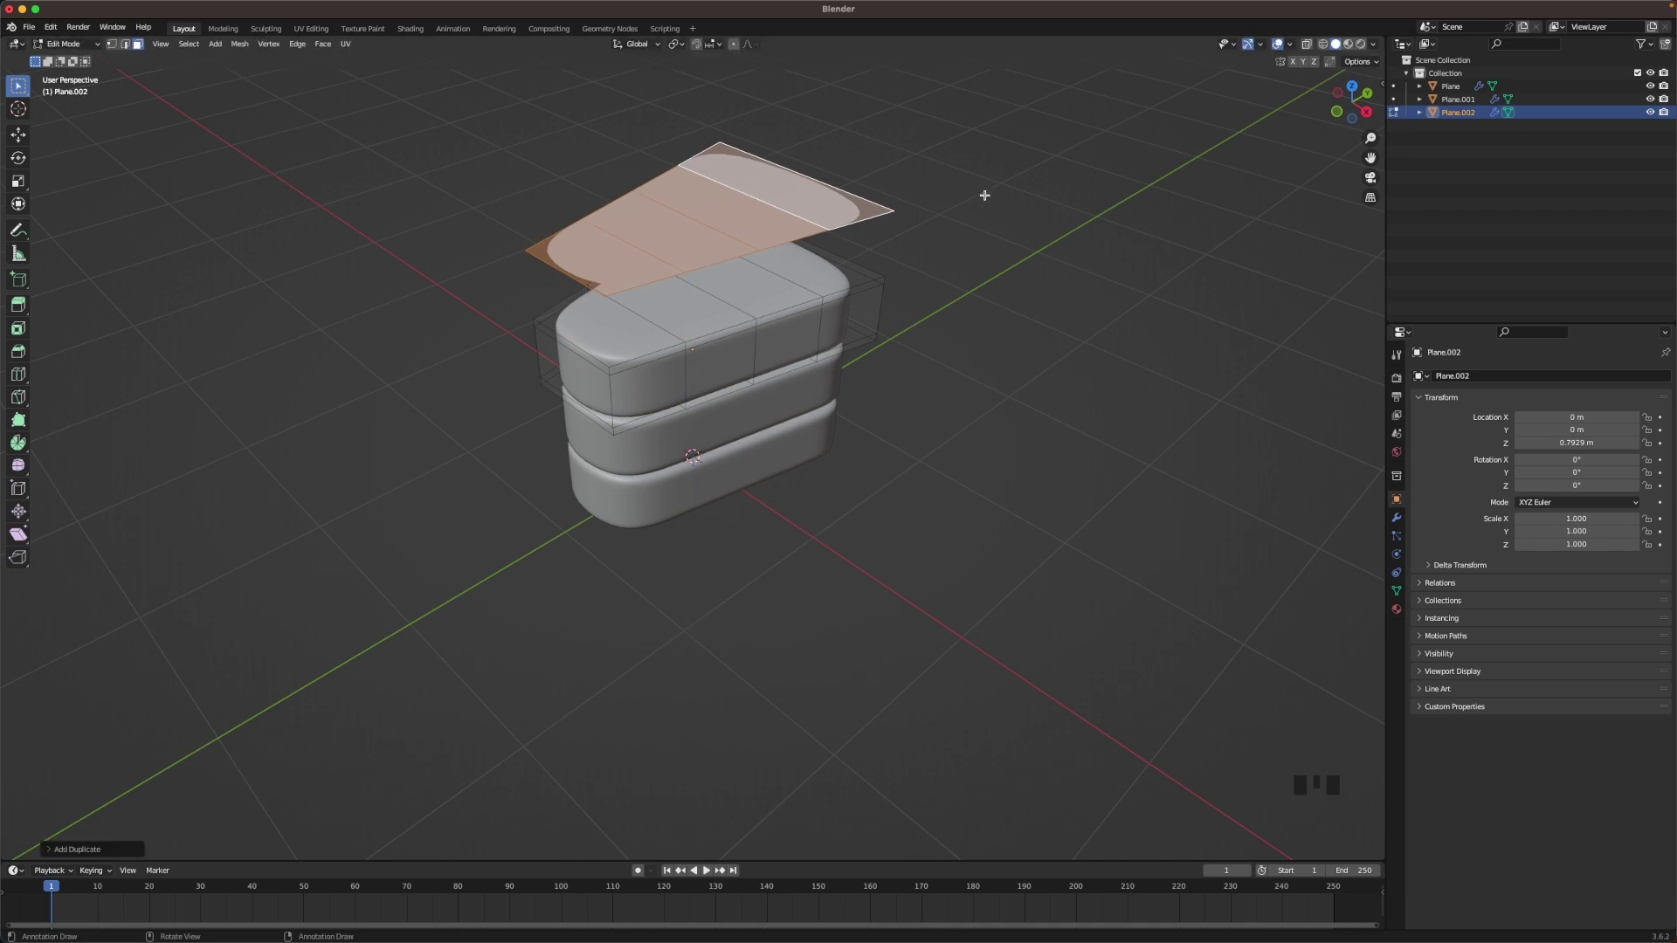
{"action": "key", "text": "p"}
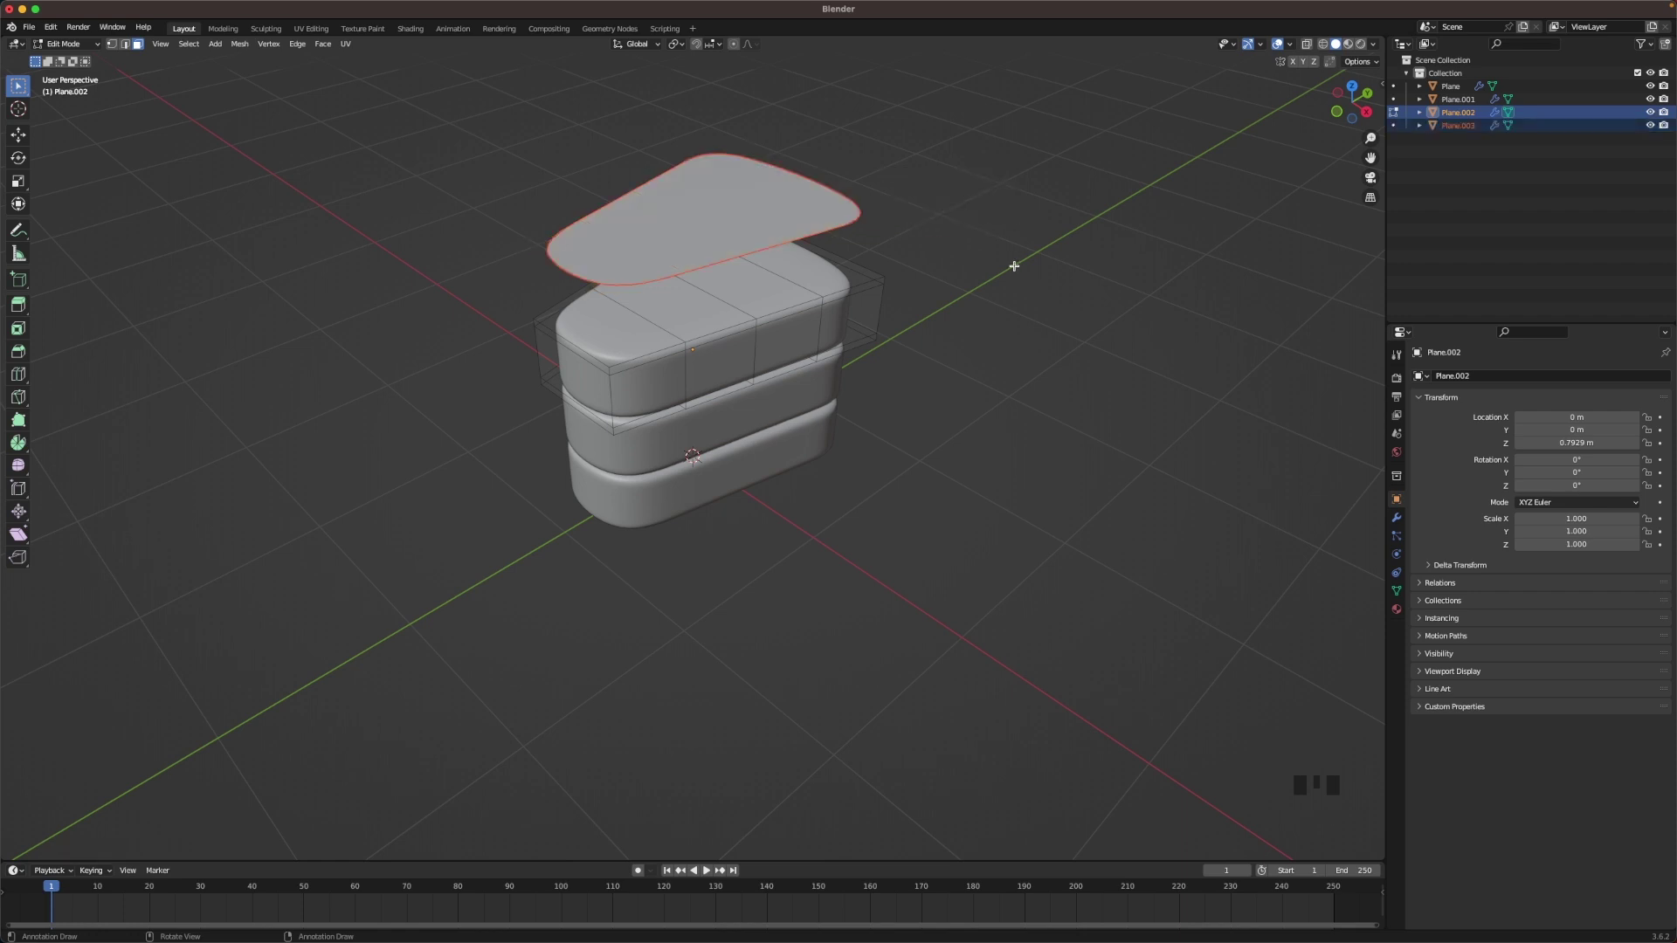
{"action": "key", "text": "Tab"}
{"action": "left_click", "coordinate": [1013, 266]}
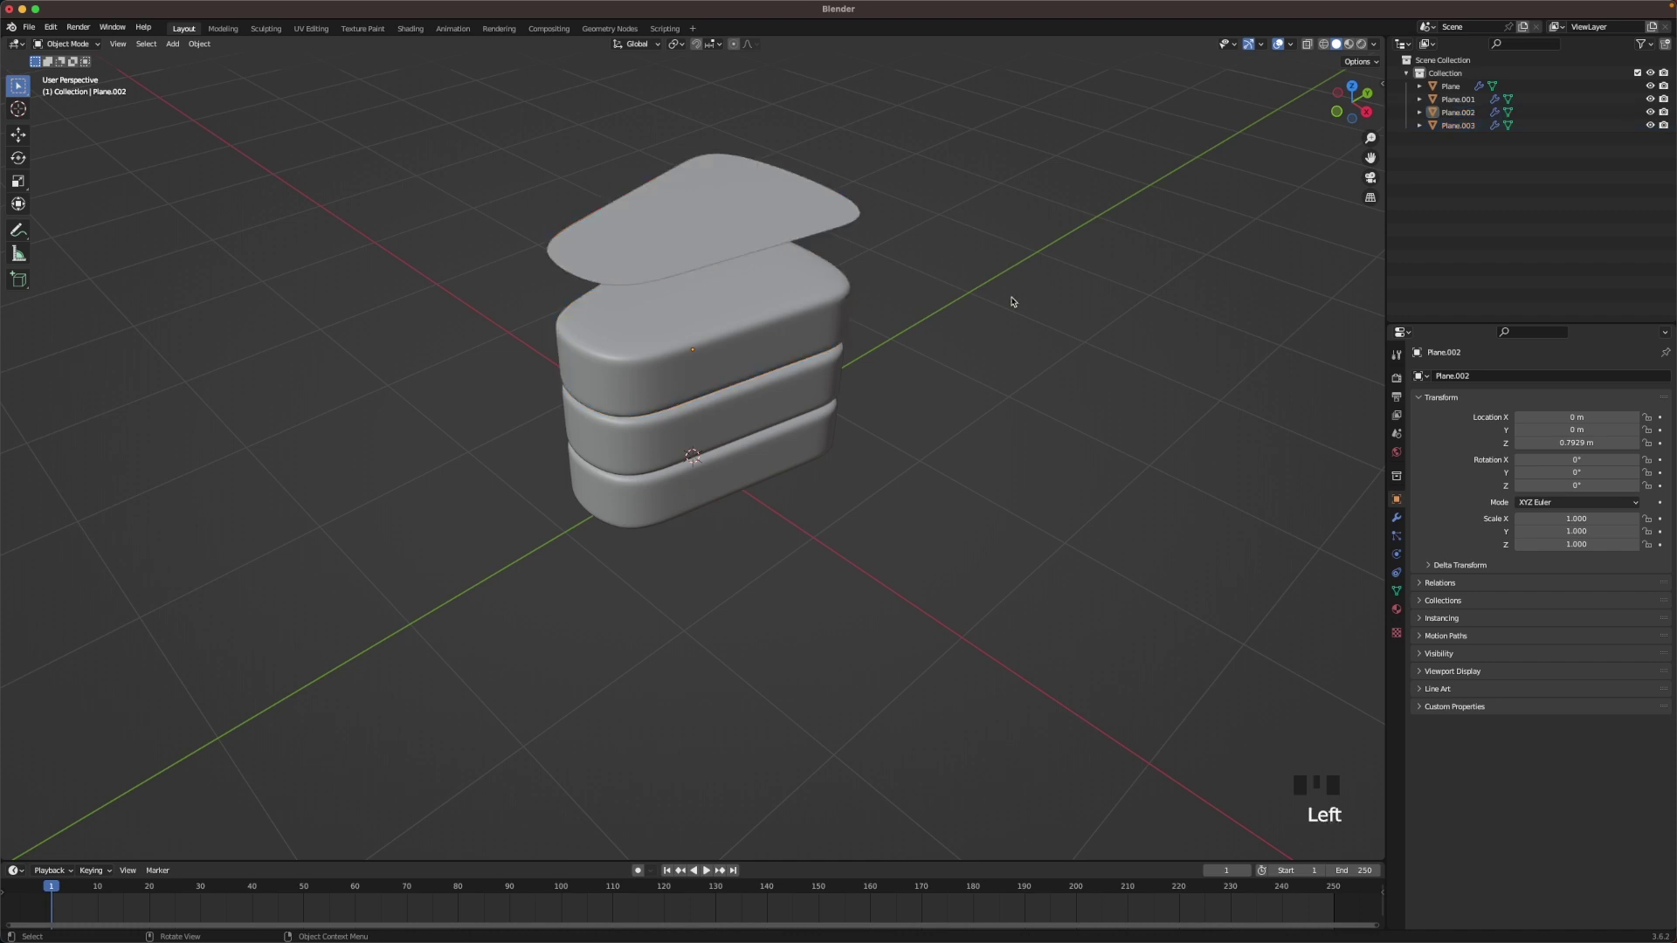
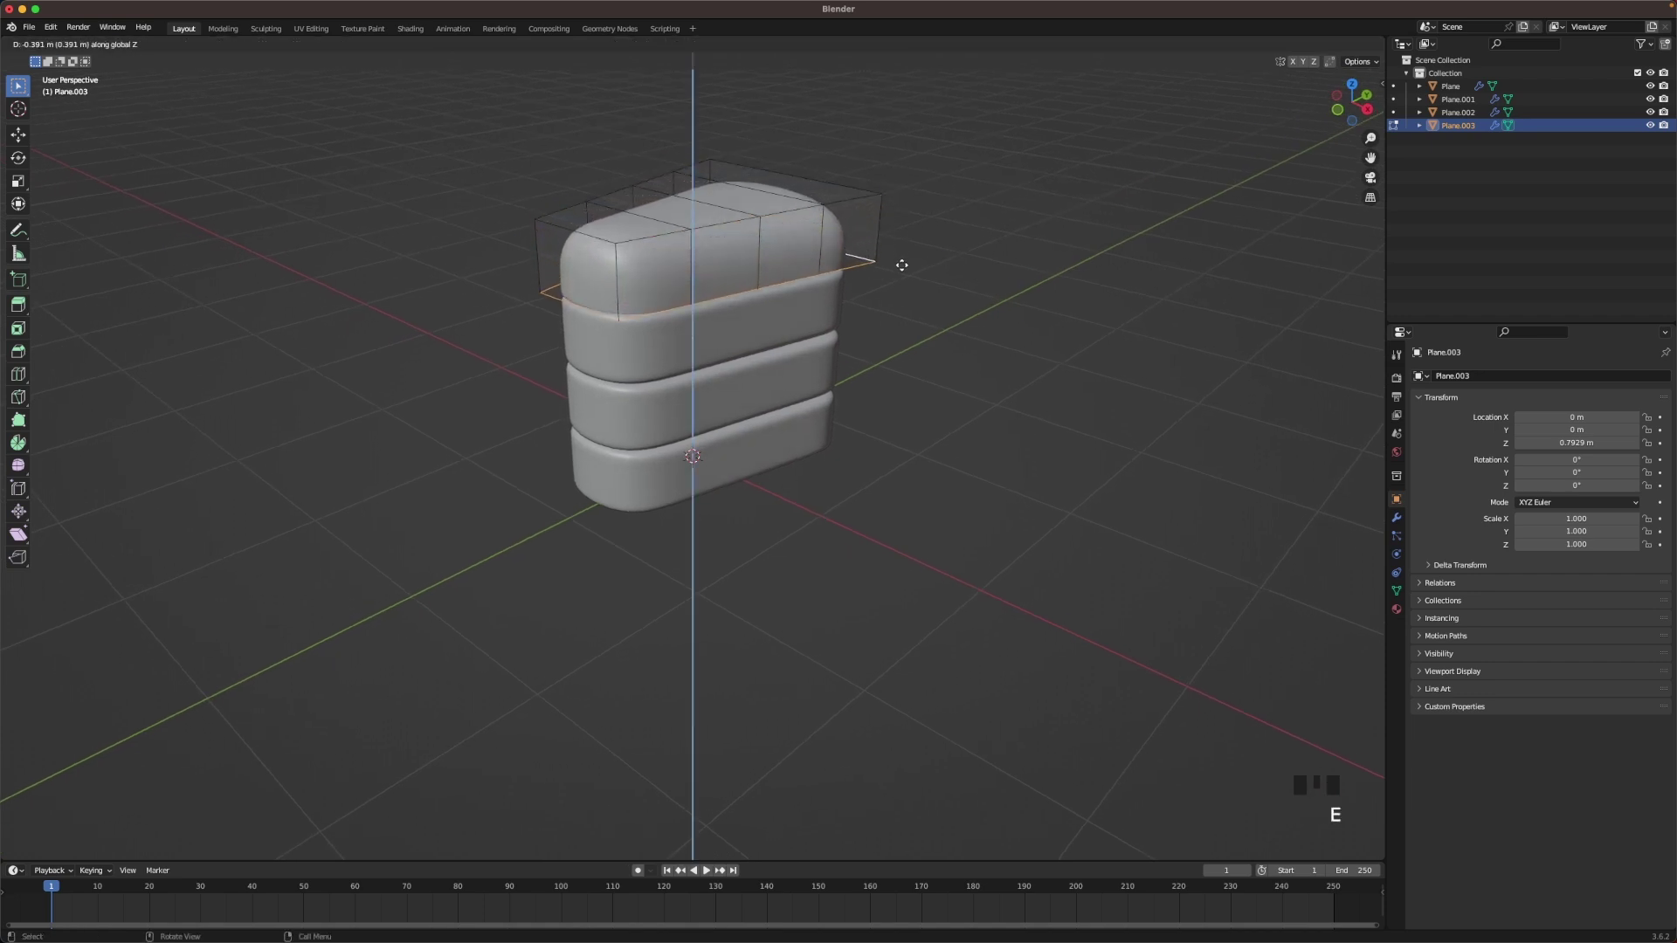
- Extrude the sheet's border downward into a cap and lower it onto the top cake layer
{"action": "key", "text": "r"}
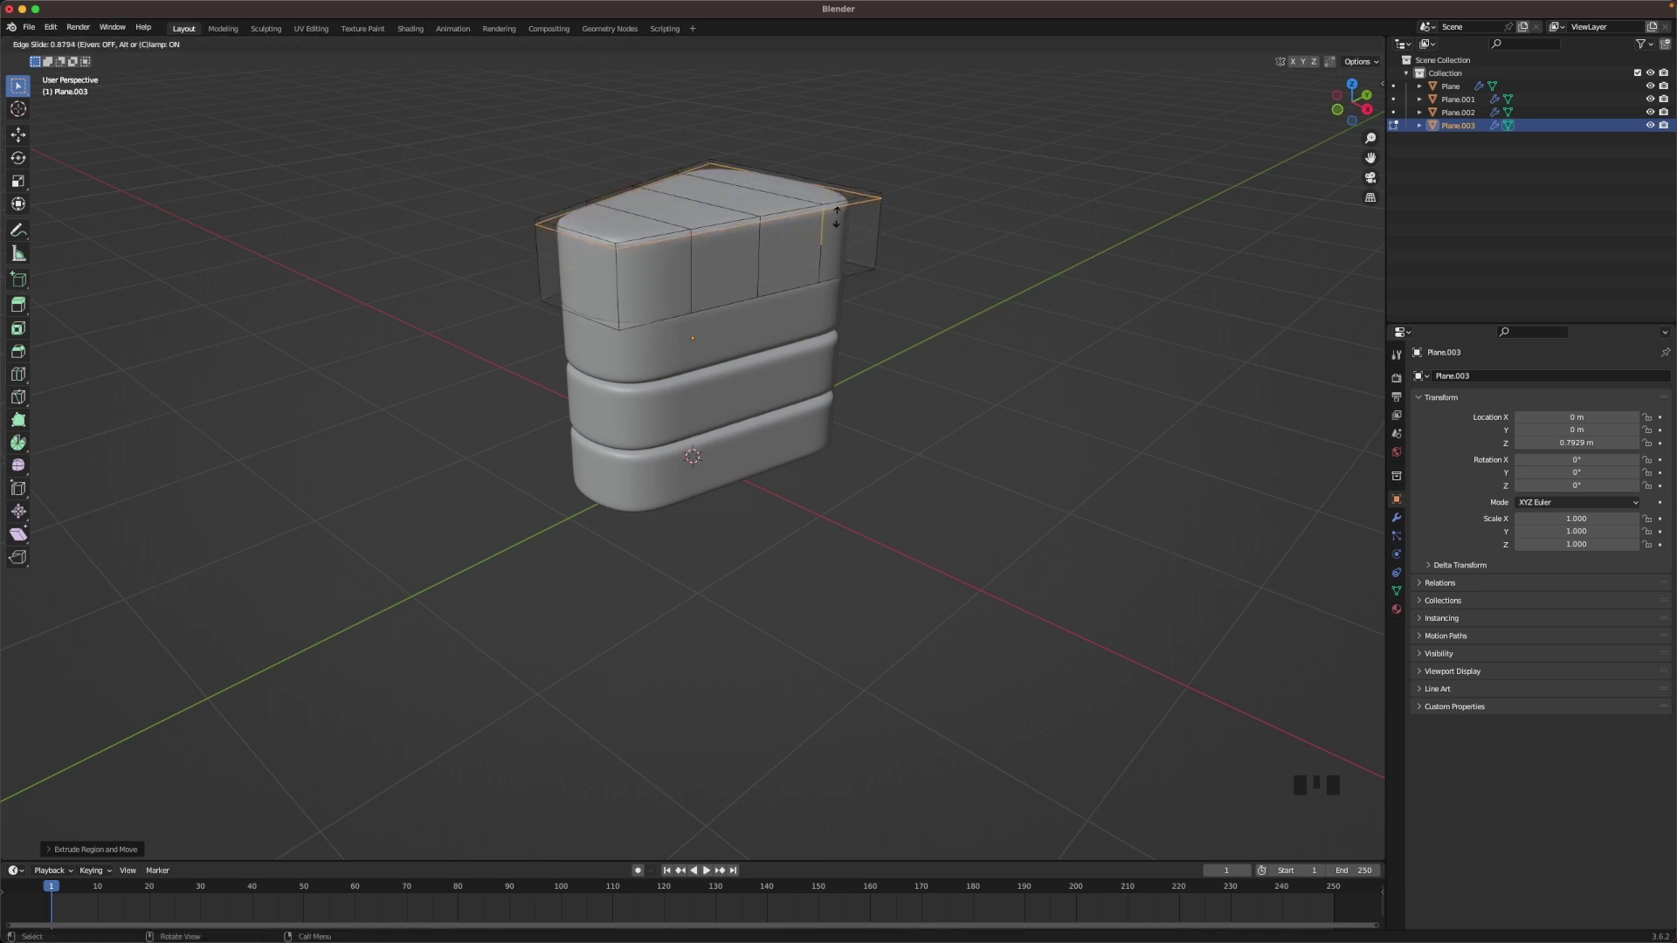
{"action": "key", "text": "Tab"}
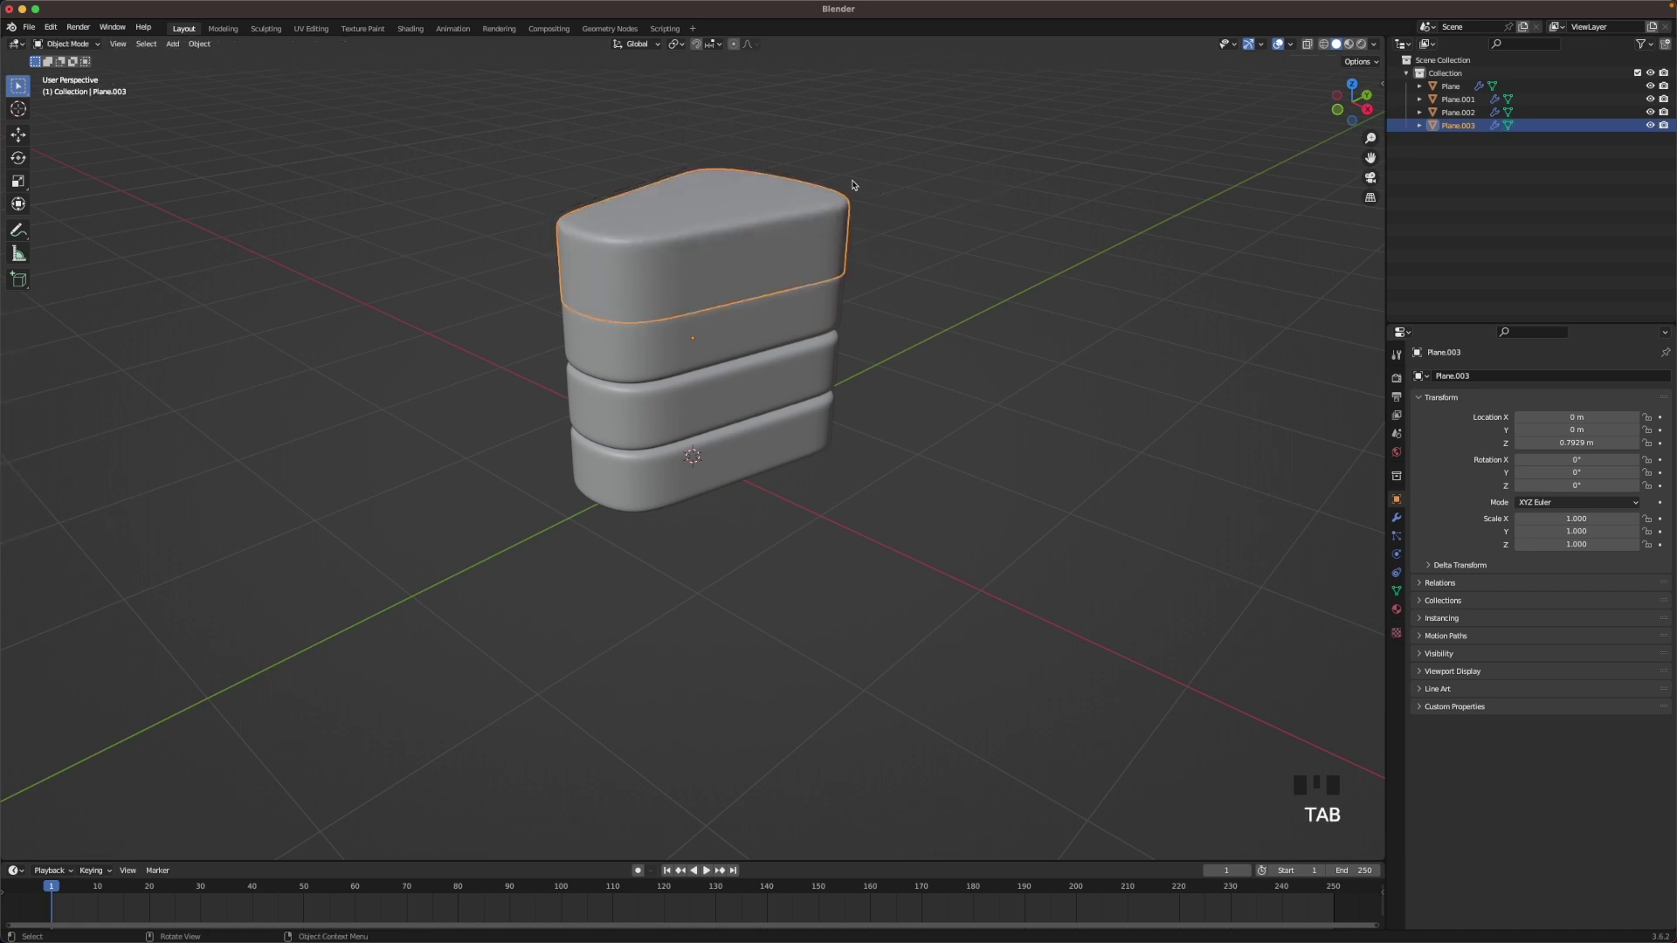
{"action": "scroll", "scroll_direction": "up", "scroll_amount": 3}
{"action": "key", "text": "g"}
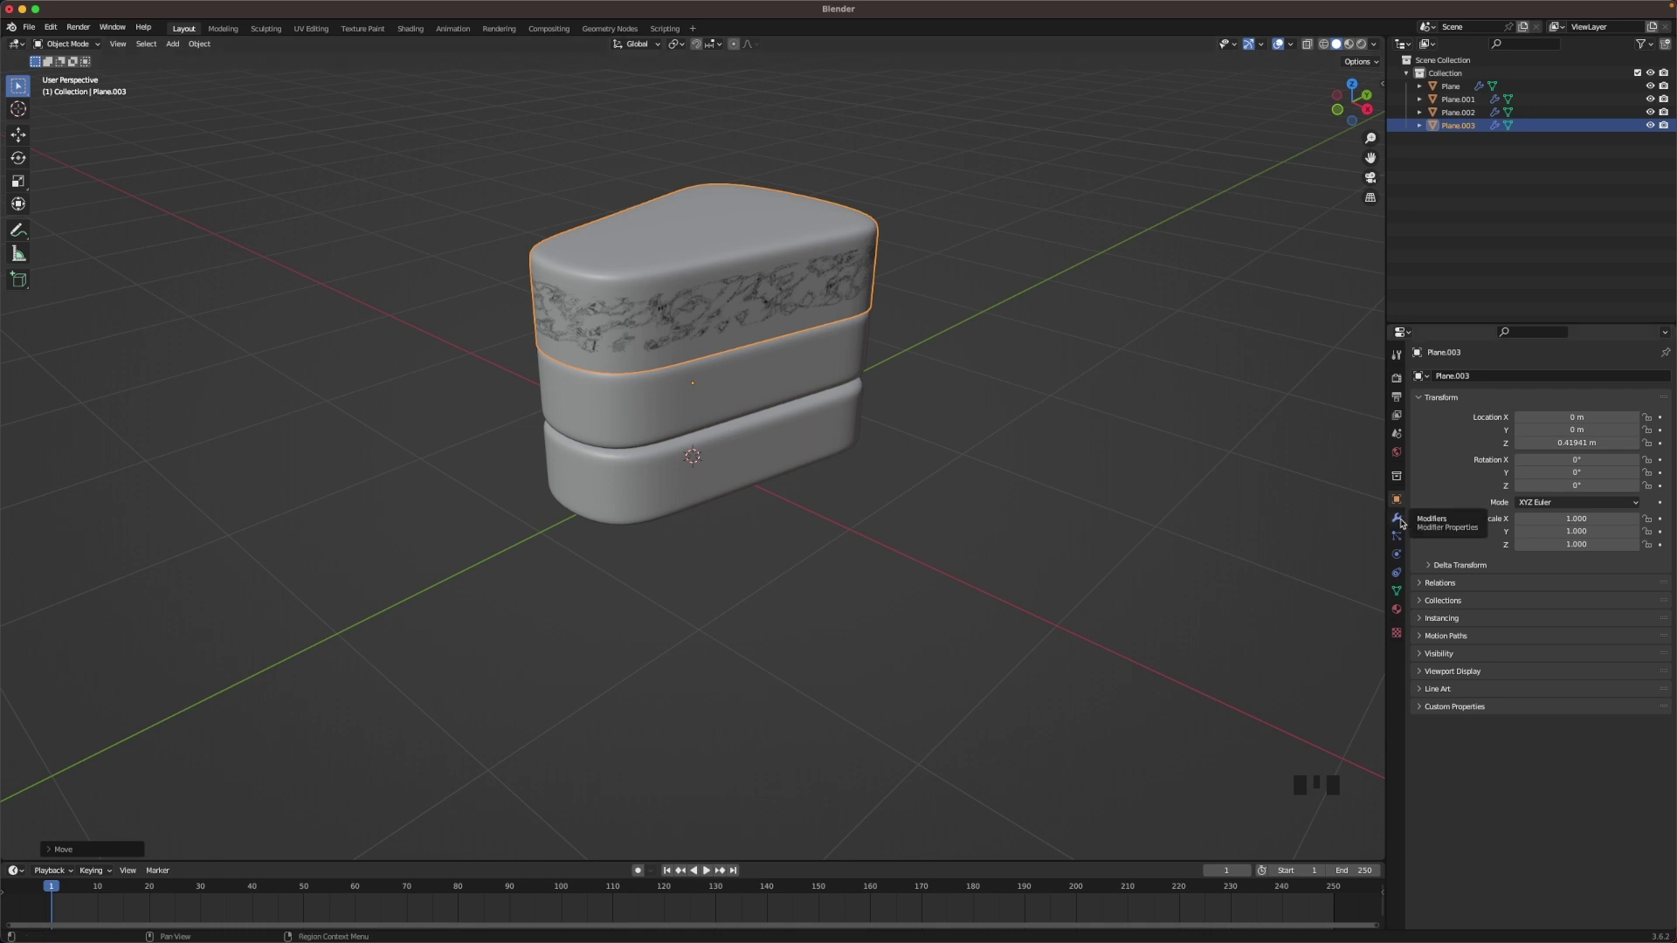
- Add a Solidify modifier (thickness 0.09 m, offset -1) ordered above the cap's Subdivision
{"action": "left_click", "coordinate": [1403, 520]}
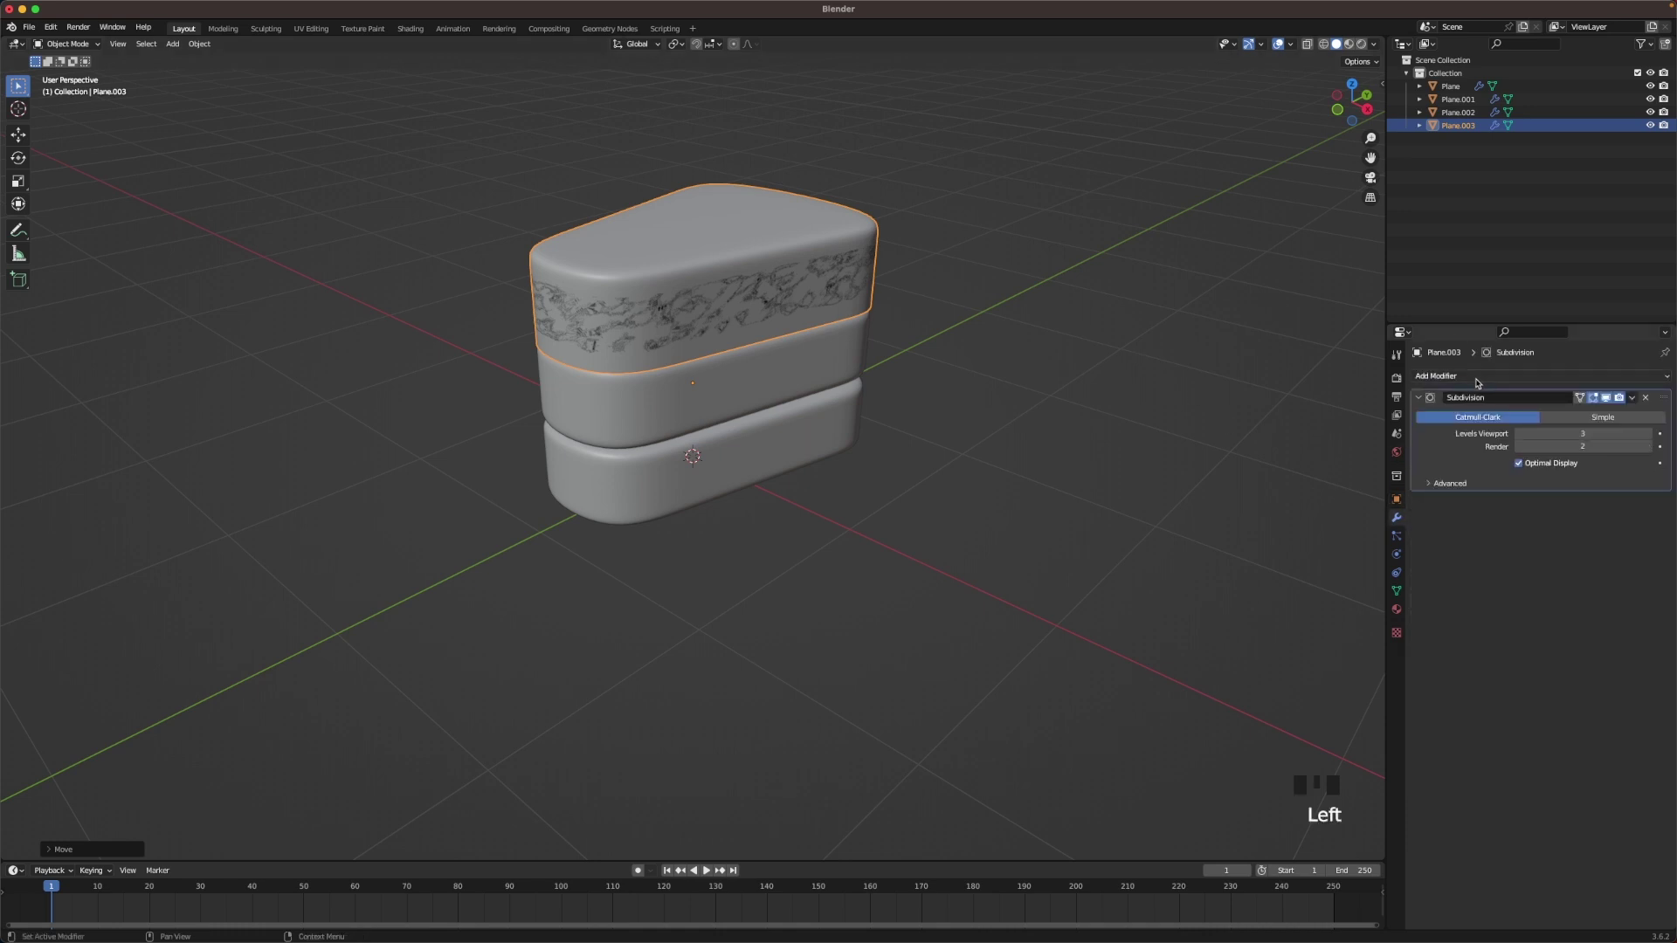
{"action": "left_click_drag", "start_coordinate": [1479, 380], "coordinate": [1643, 471]}
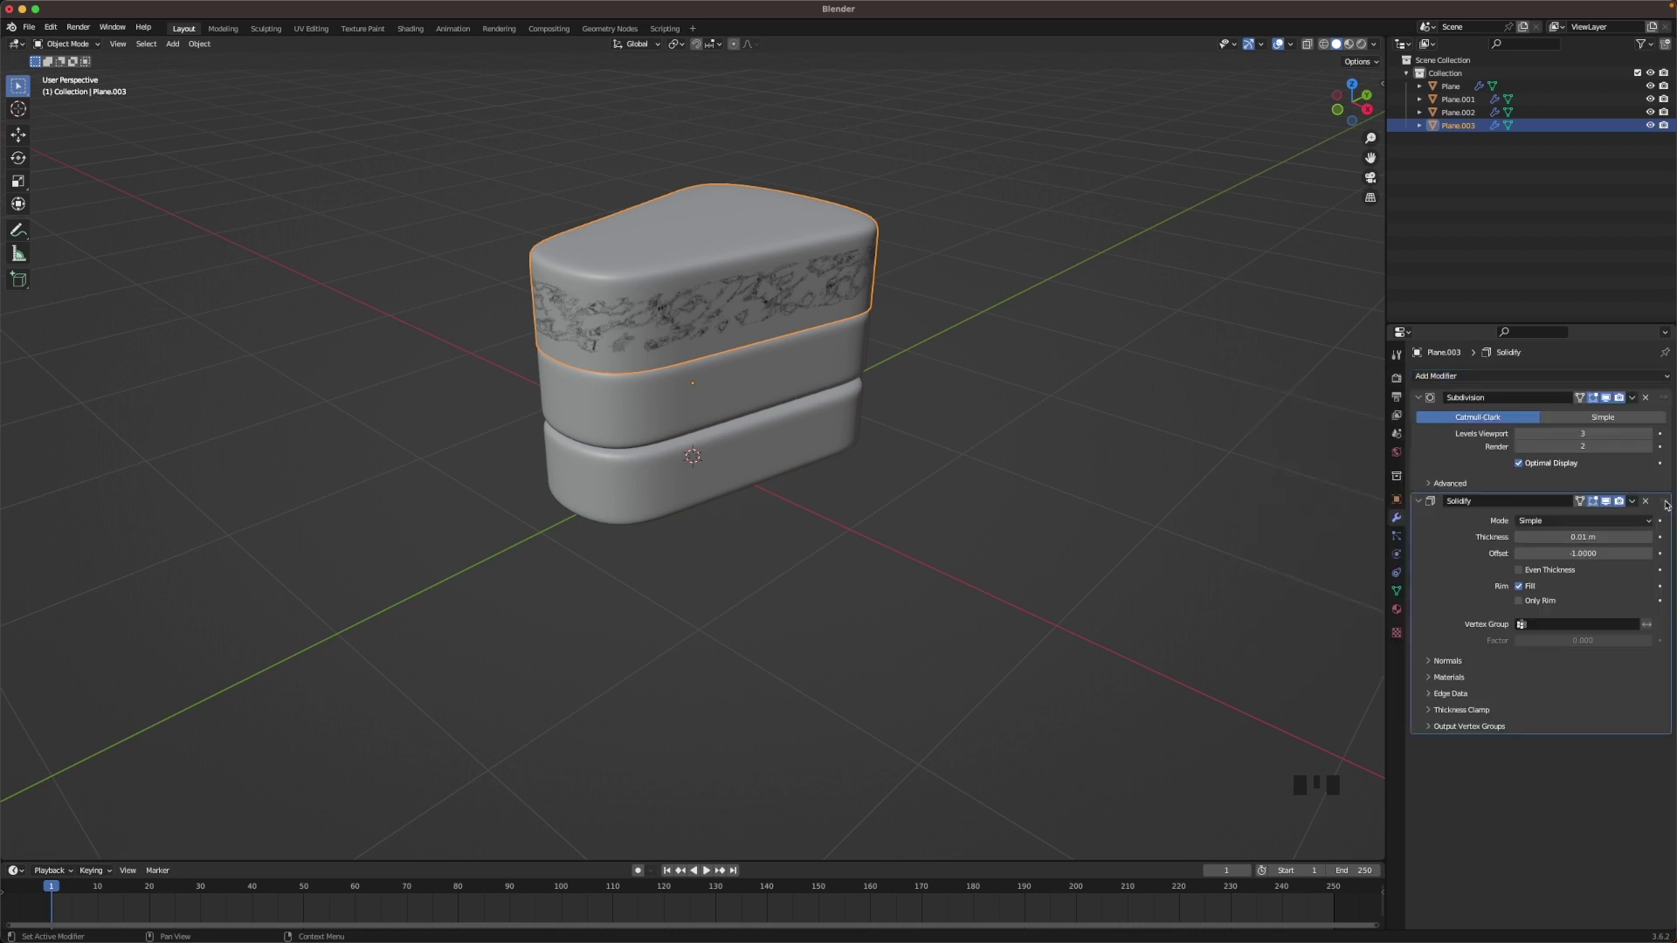
{"action": "left_click_drag", "start_coordinate": [1668, 503], "coordinate": [1613, 387]}
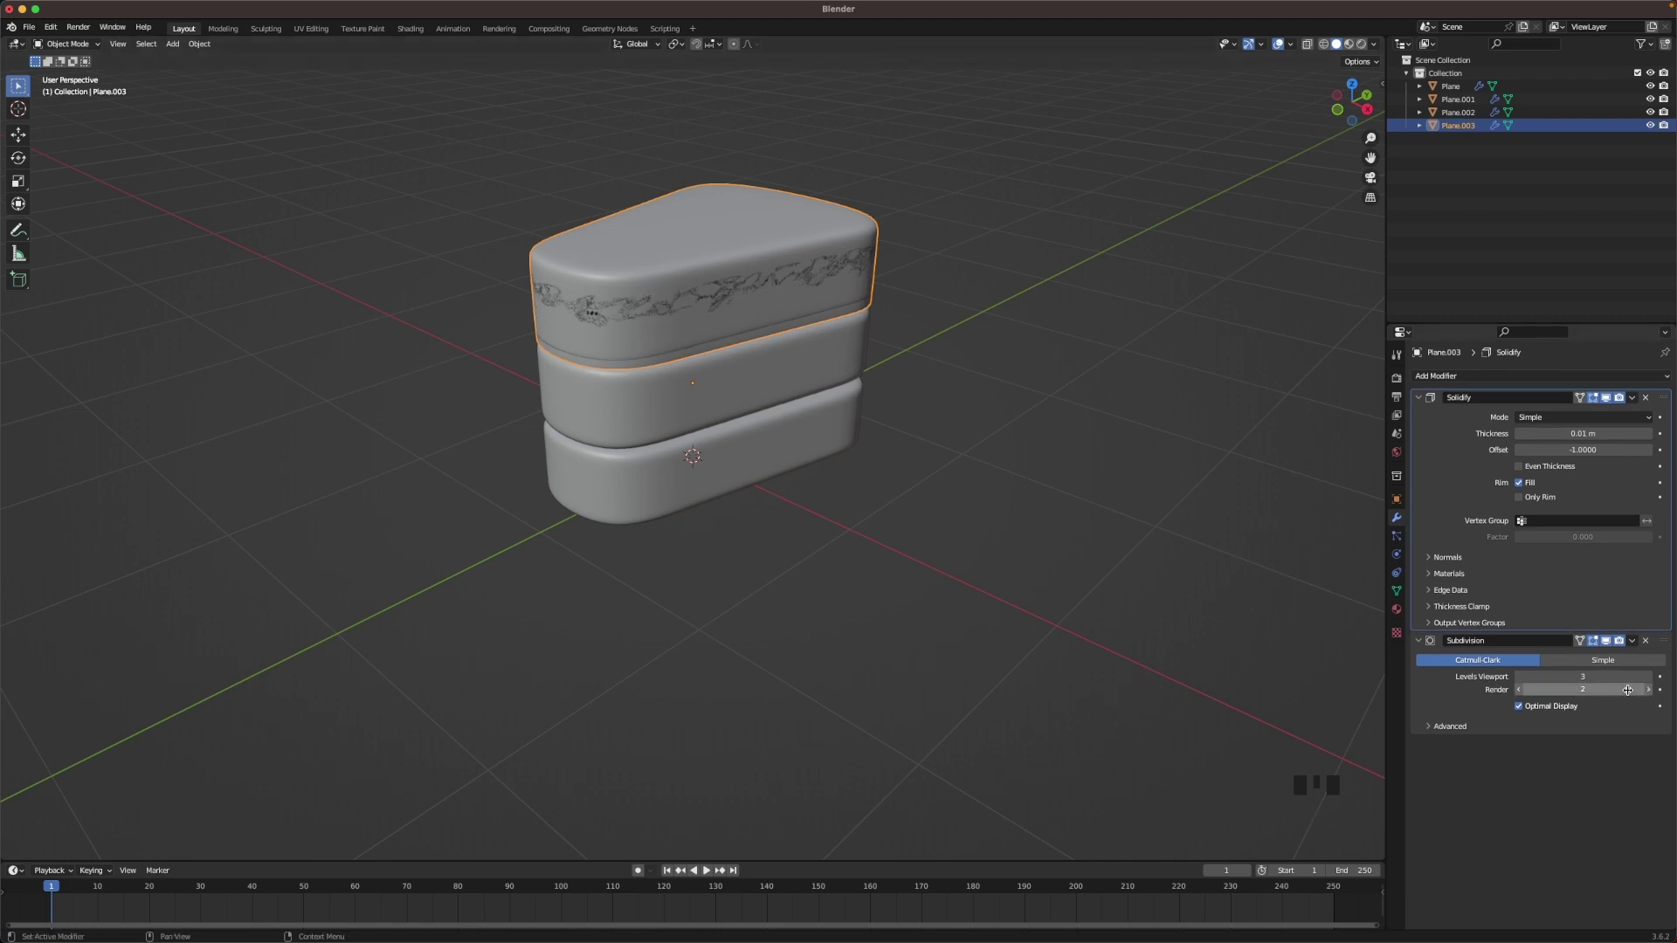
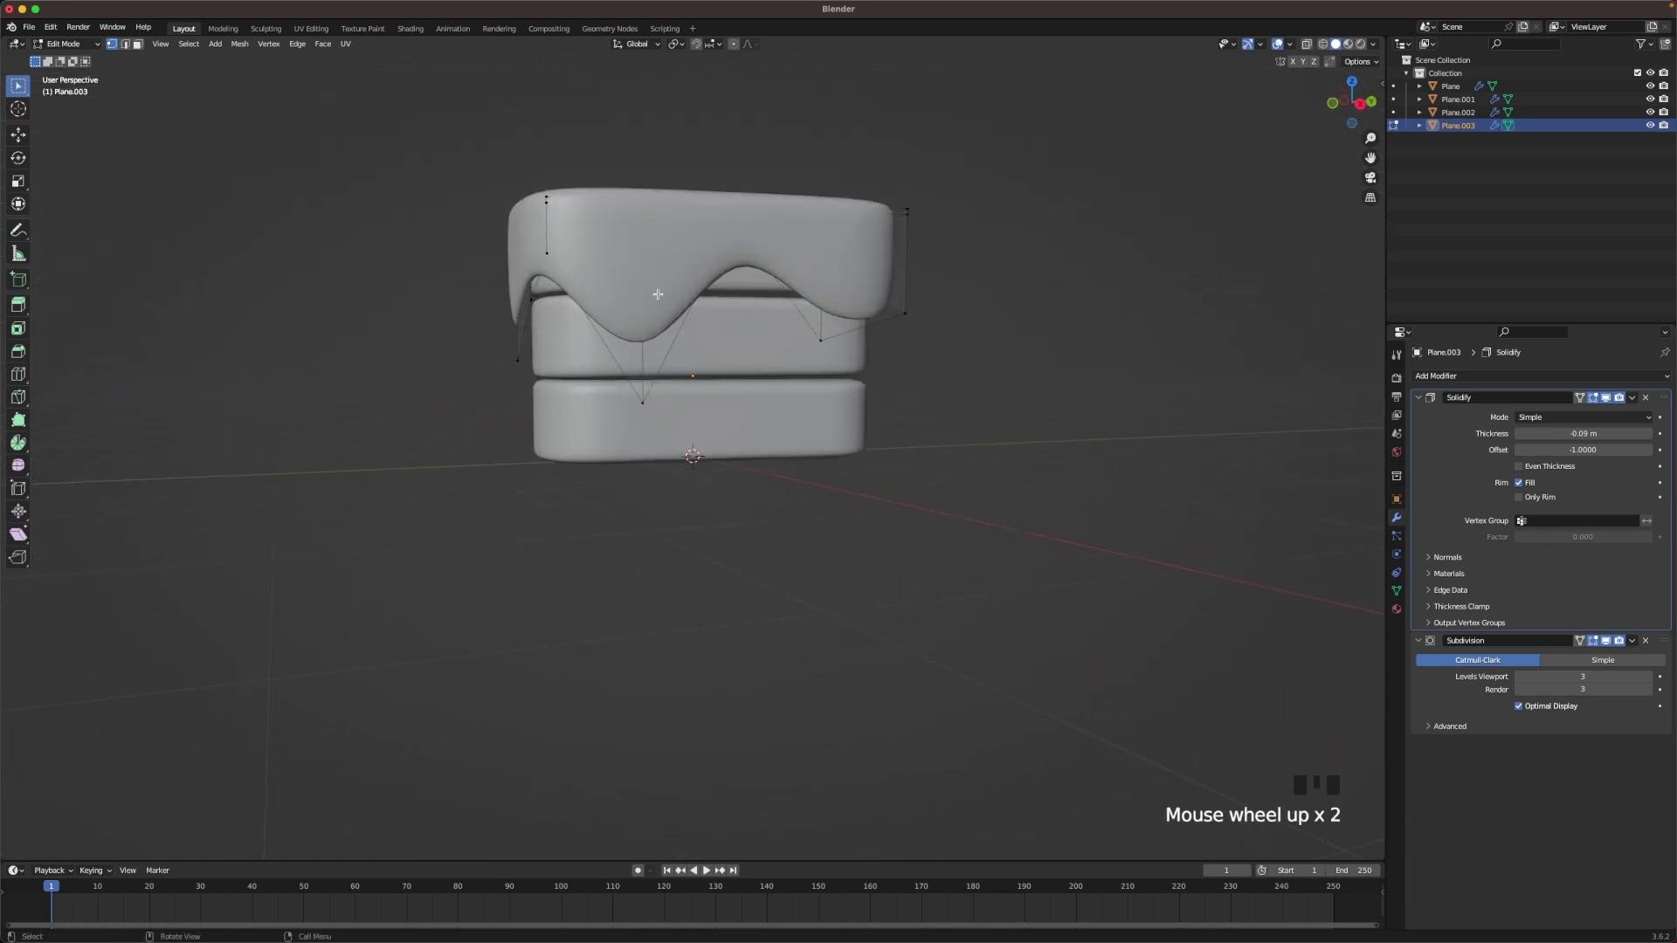
- Select the frosting drips and scale the icing horizontally to cover the cake top
{"action": "key", "text": "a"}
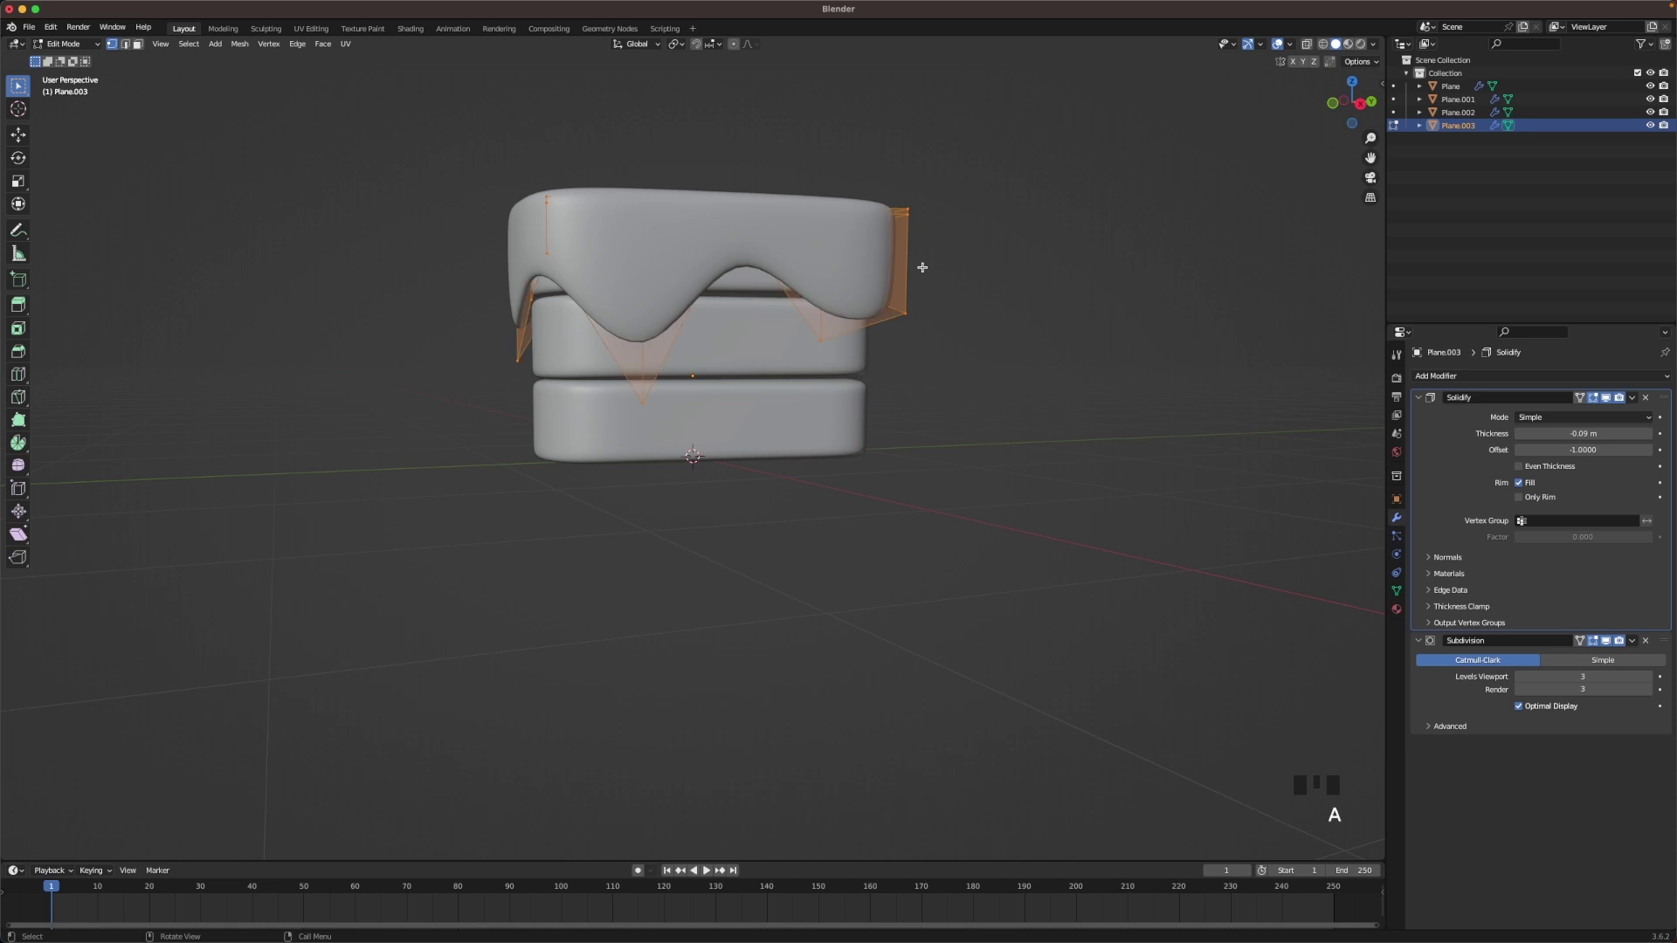
{"action": "key", "text": "s"}
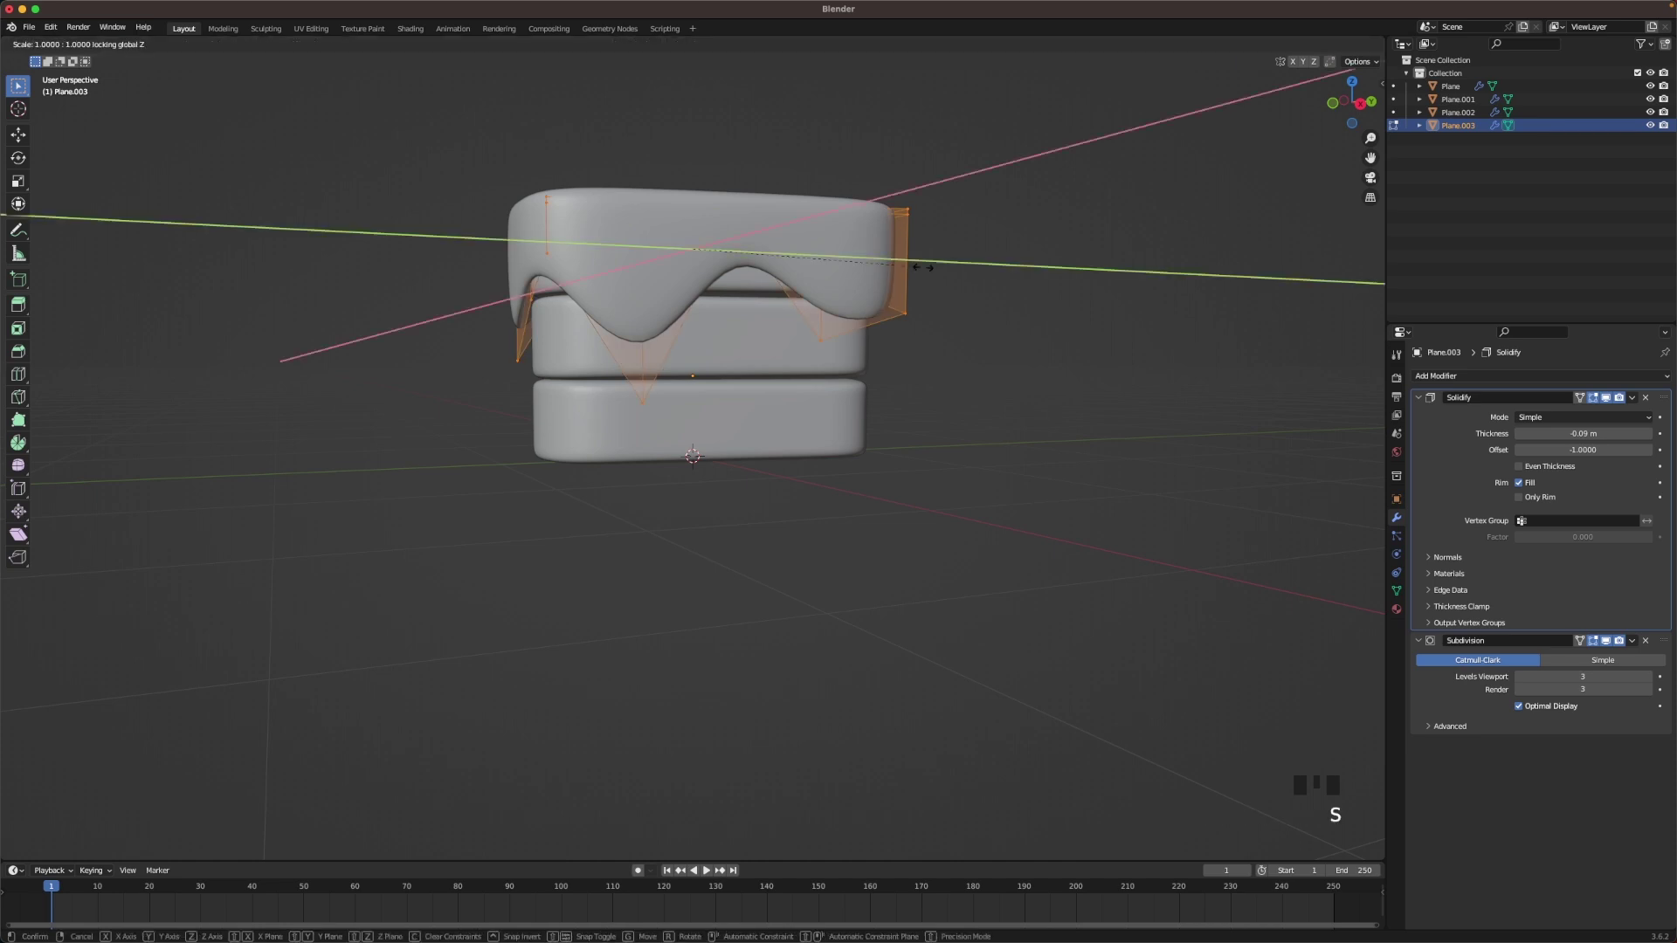
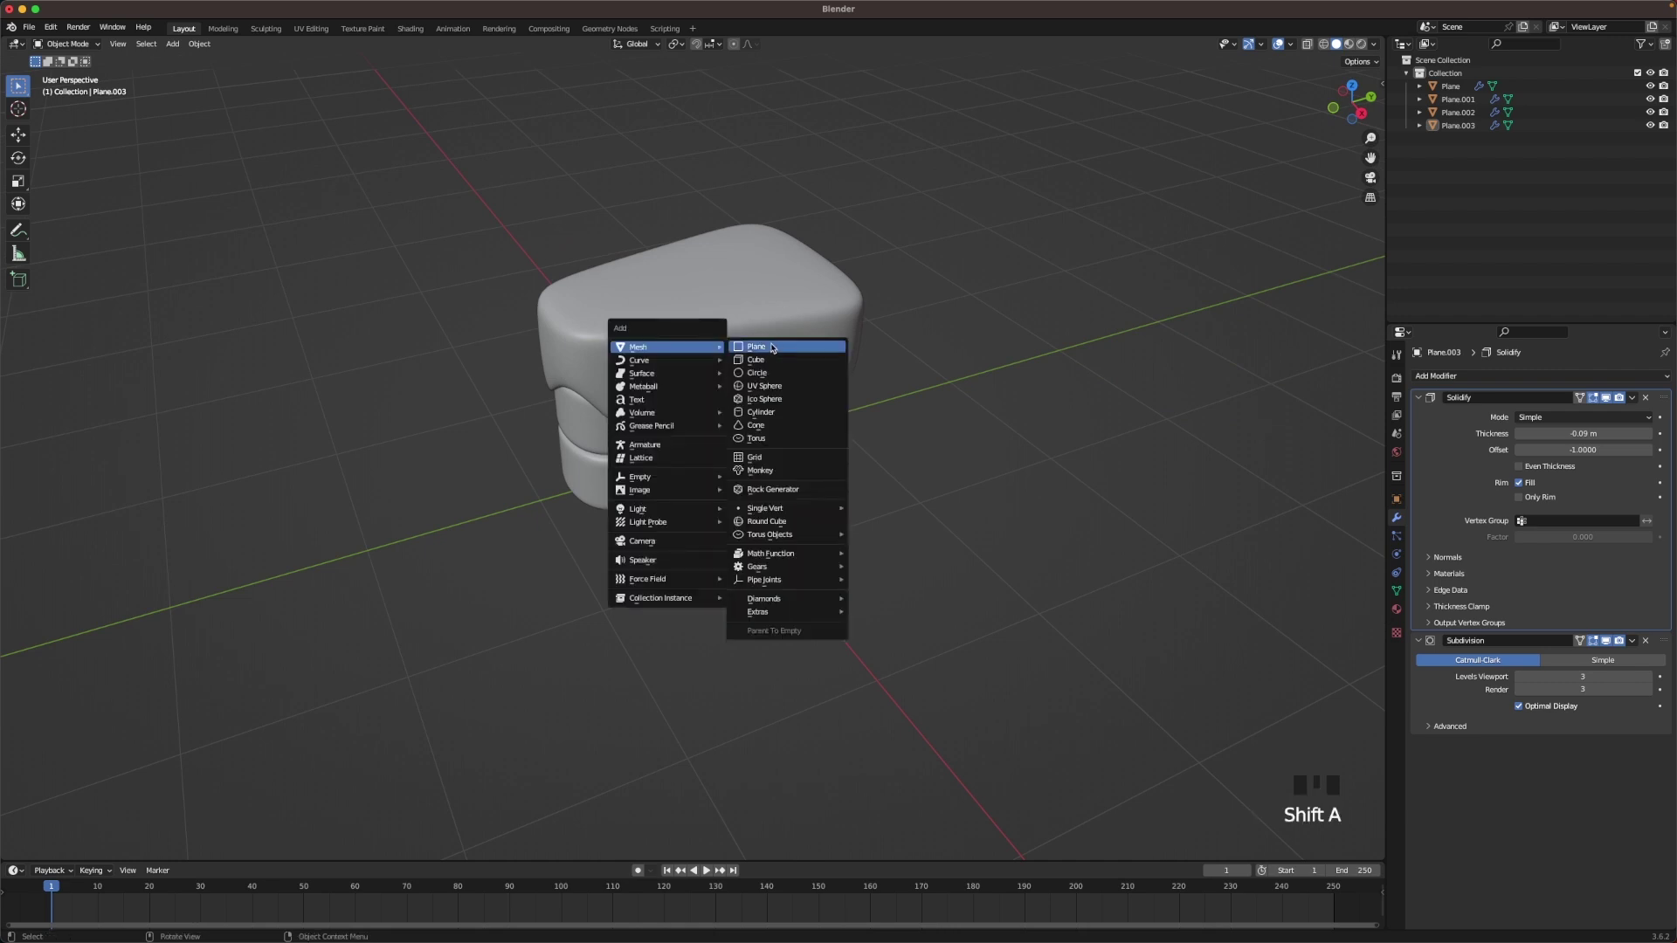
- Add a plane above the cake, stretch it lengthwise and give it bar thickness
{"action": "key", "text": "g"}
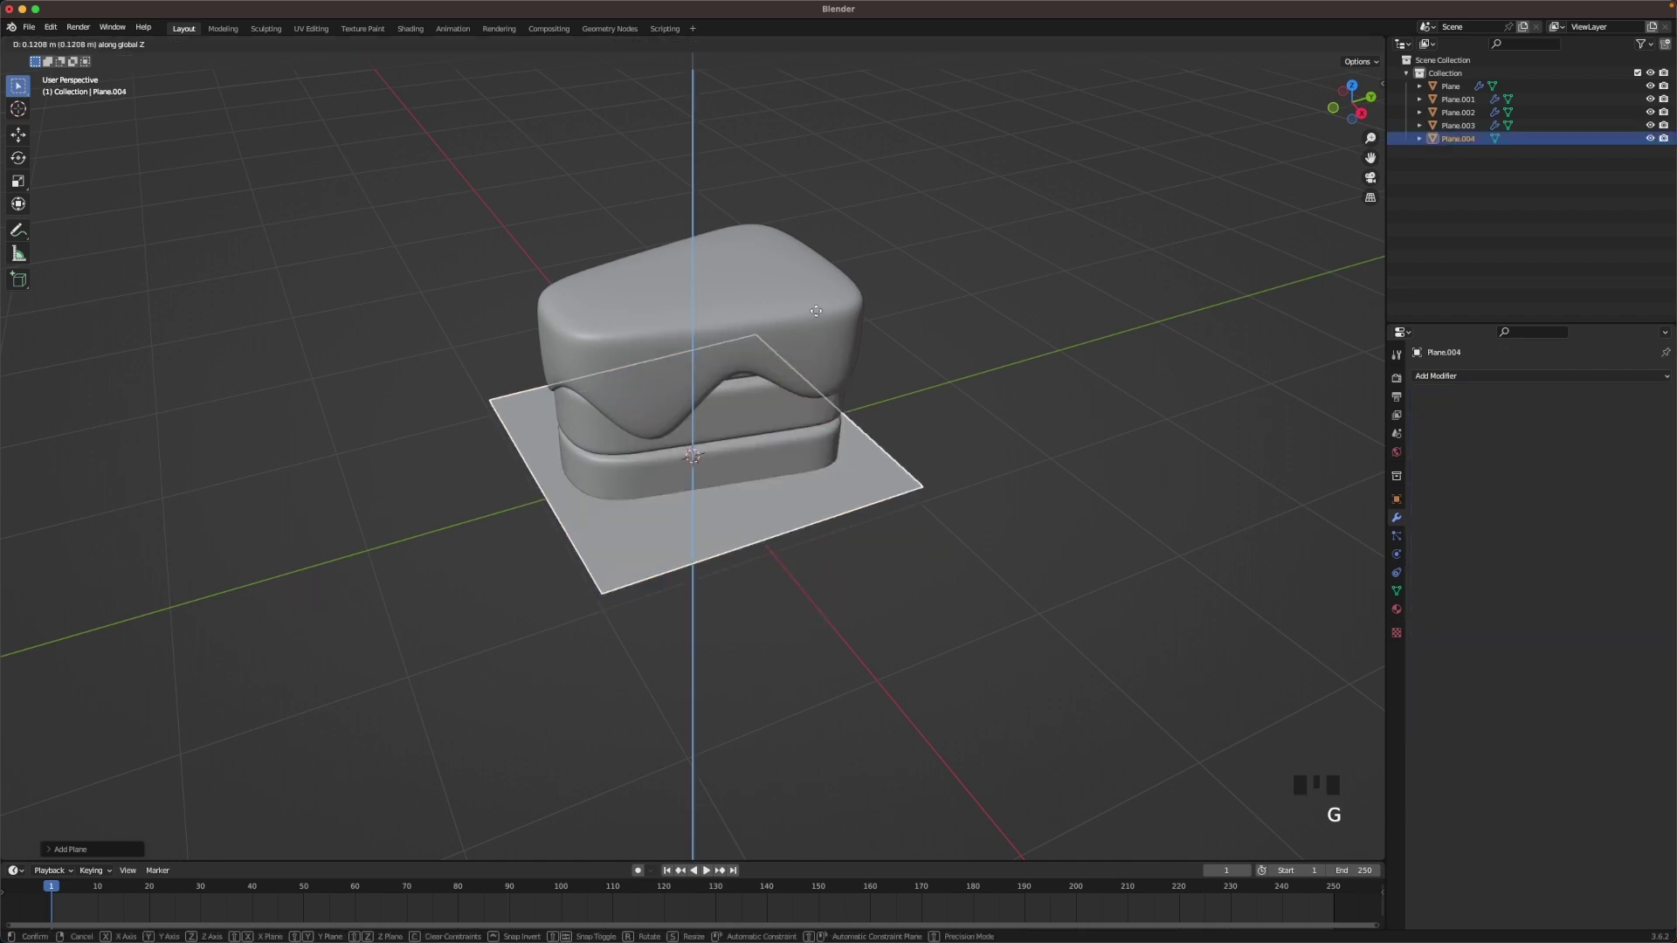
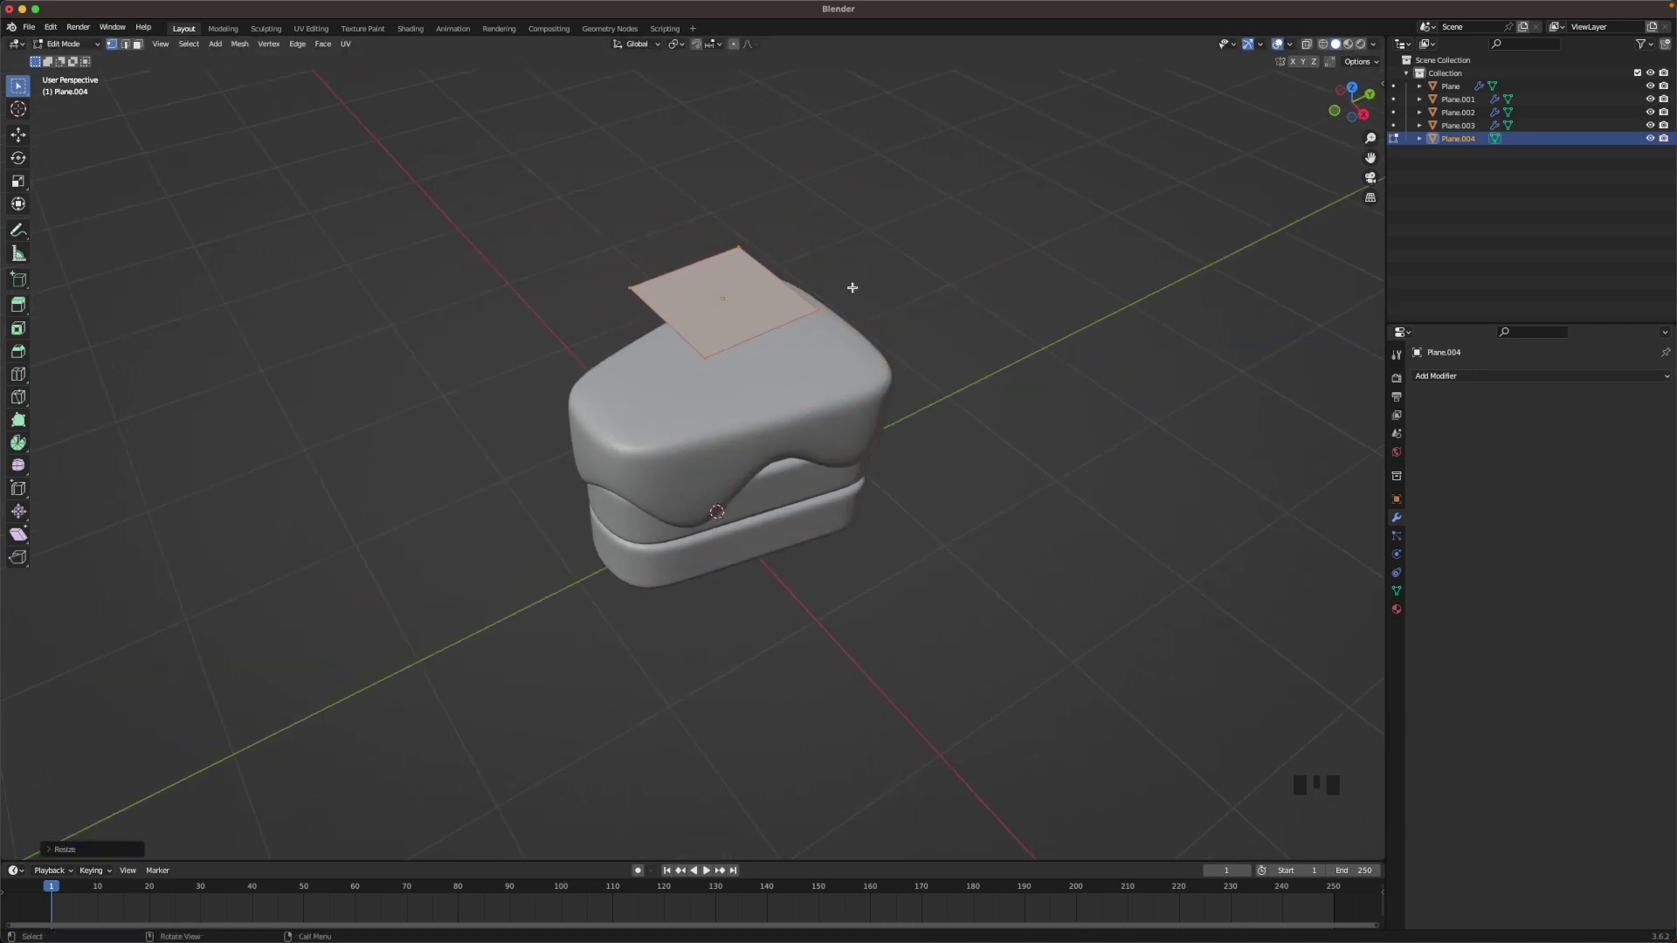
{"action": "key", "text": "s"}
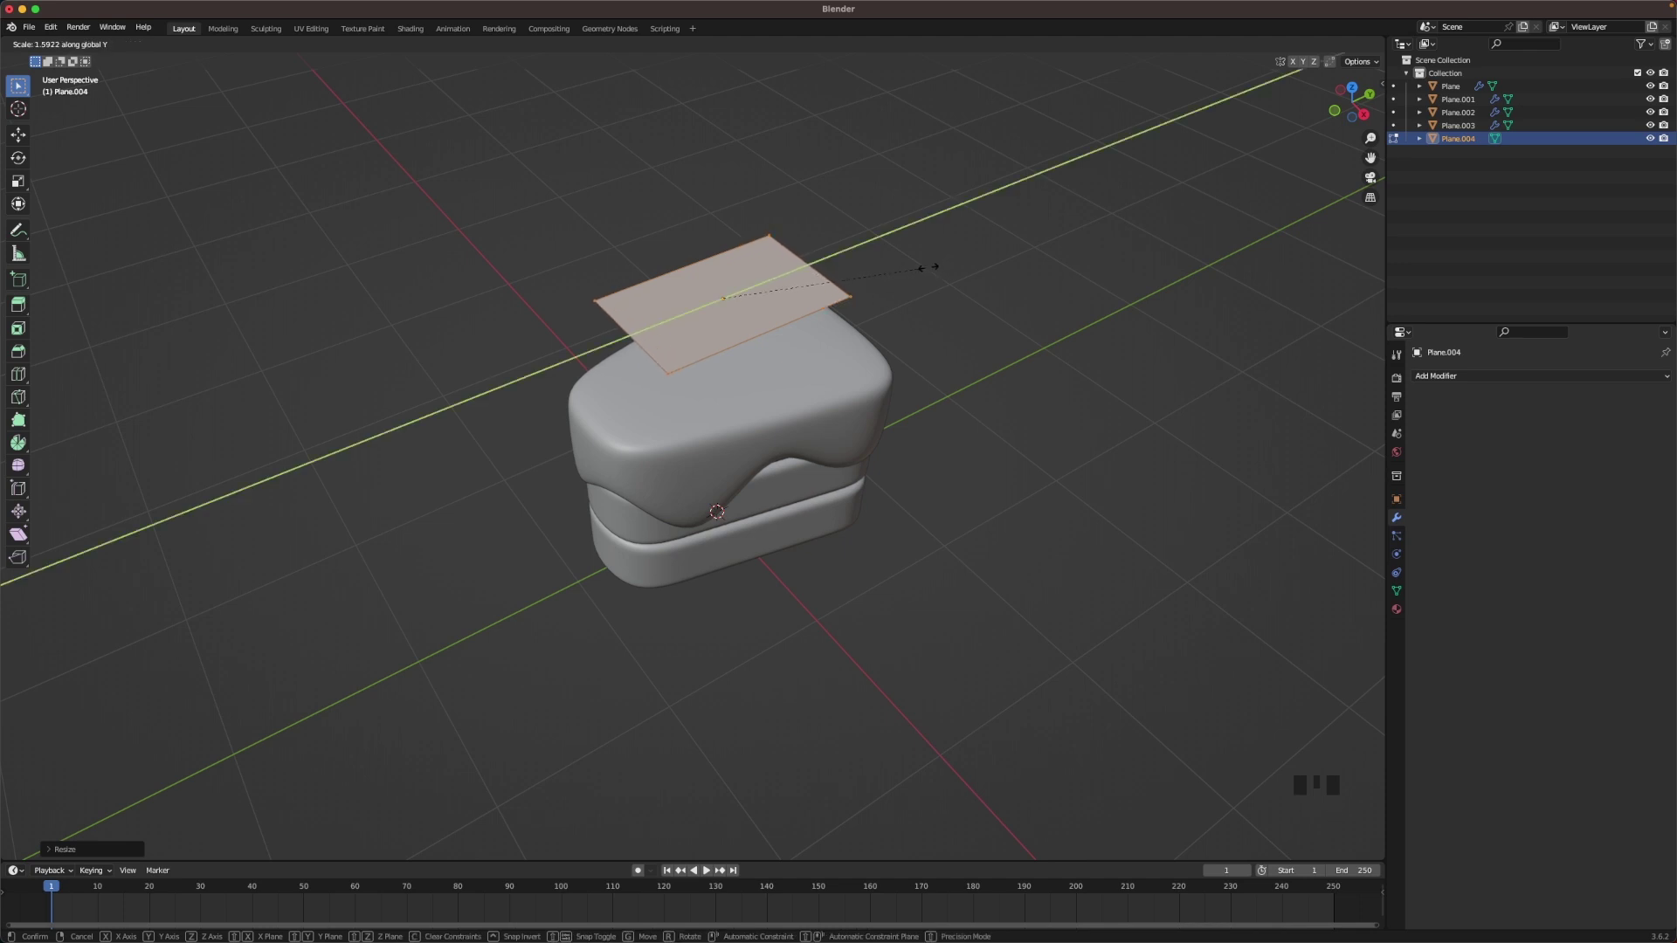
{"action": "key", "text": "e"}
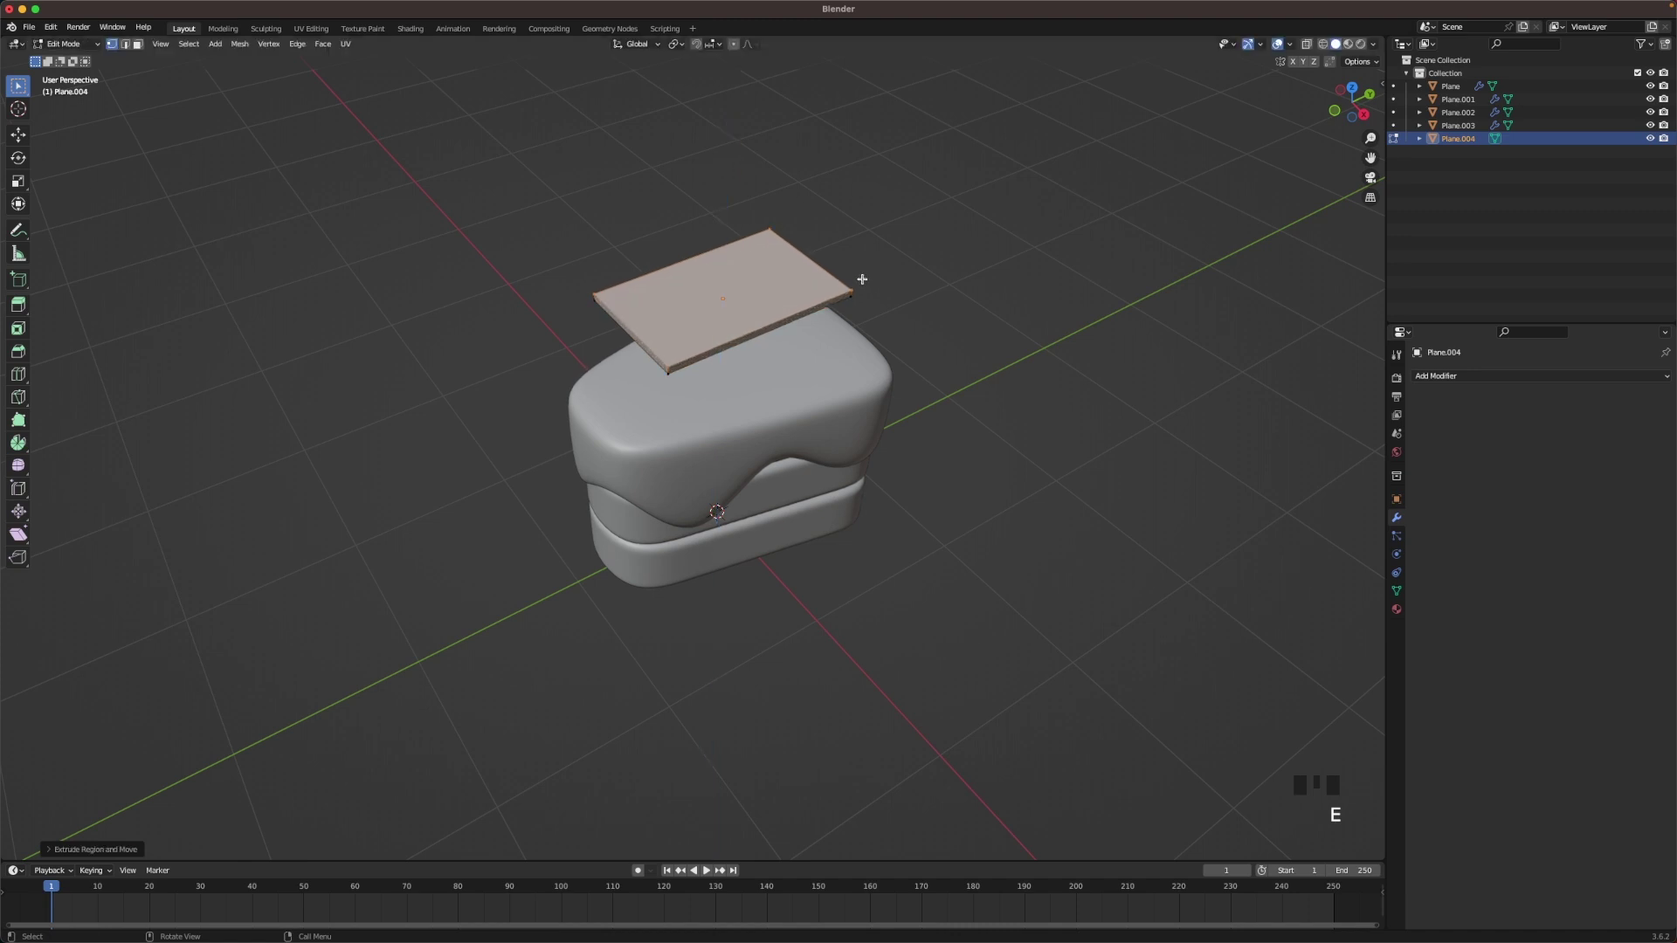
- Loop-cut the bar into six squares, inset each about its own centre and raise them as tiles
{"action": "key", "text": "r"}
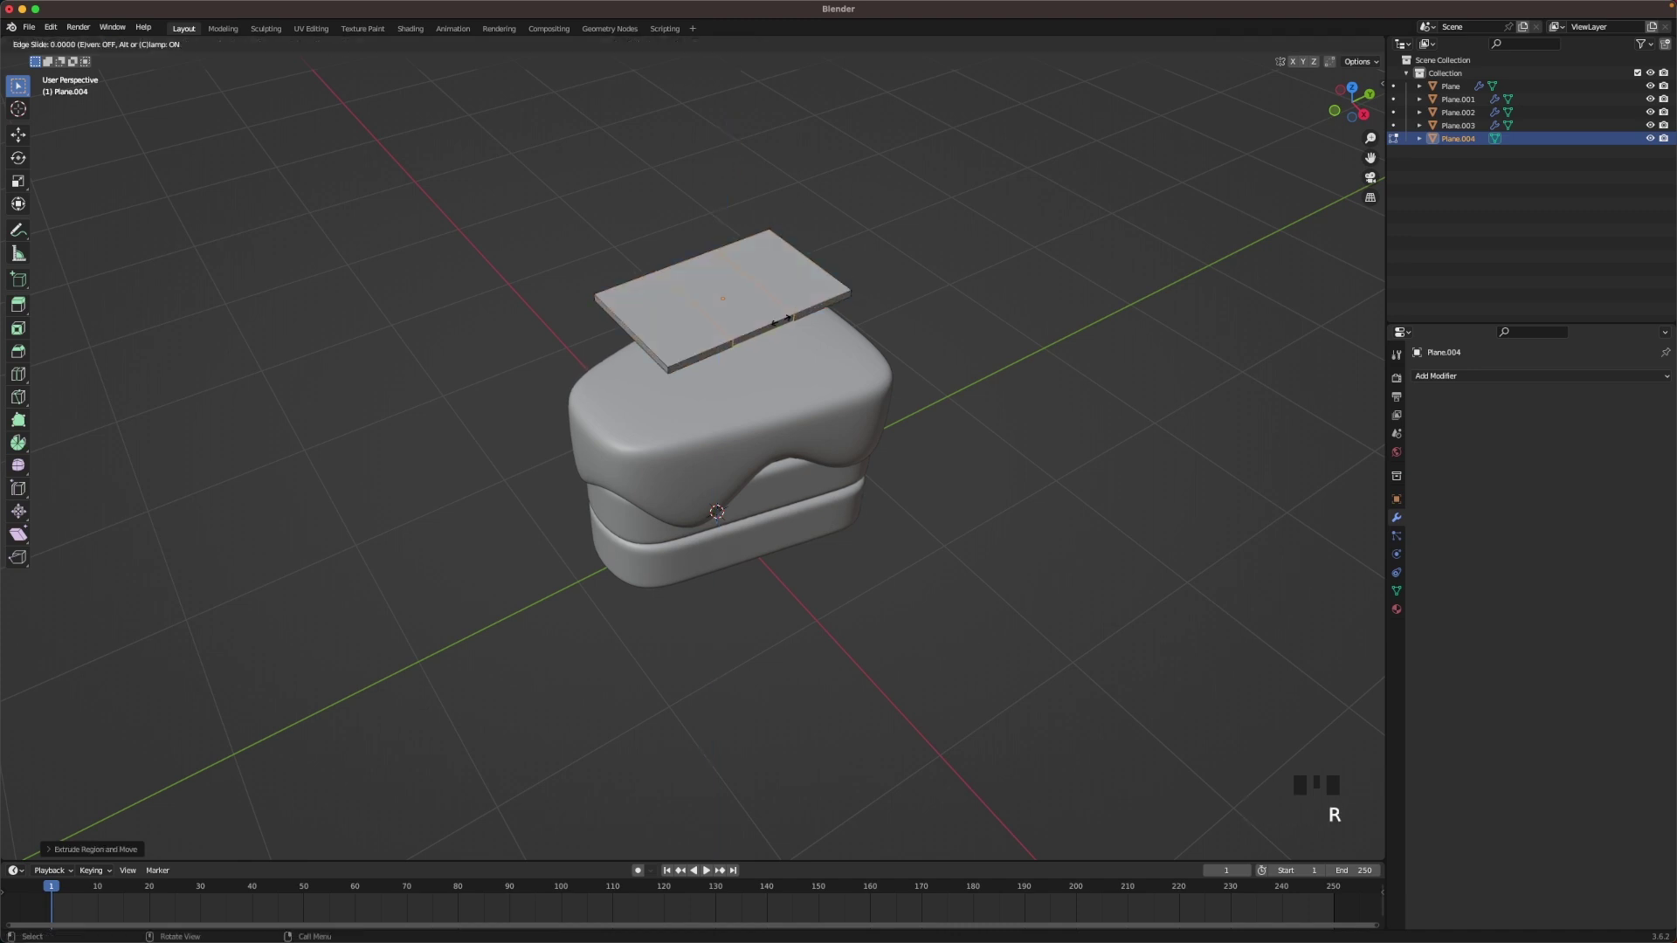
{"action": "key", "text": "r"}
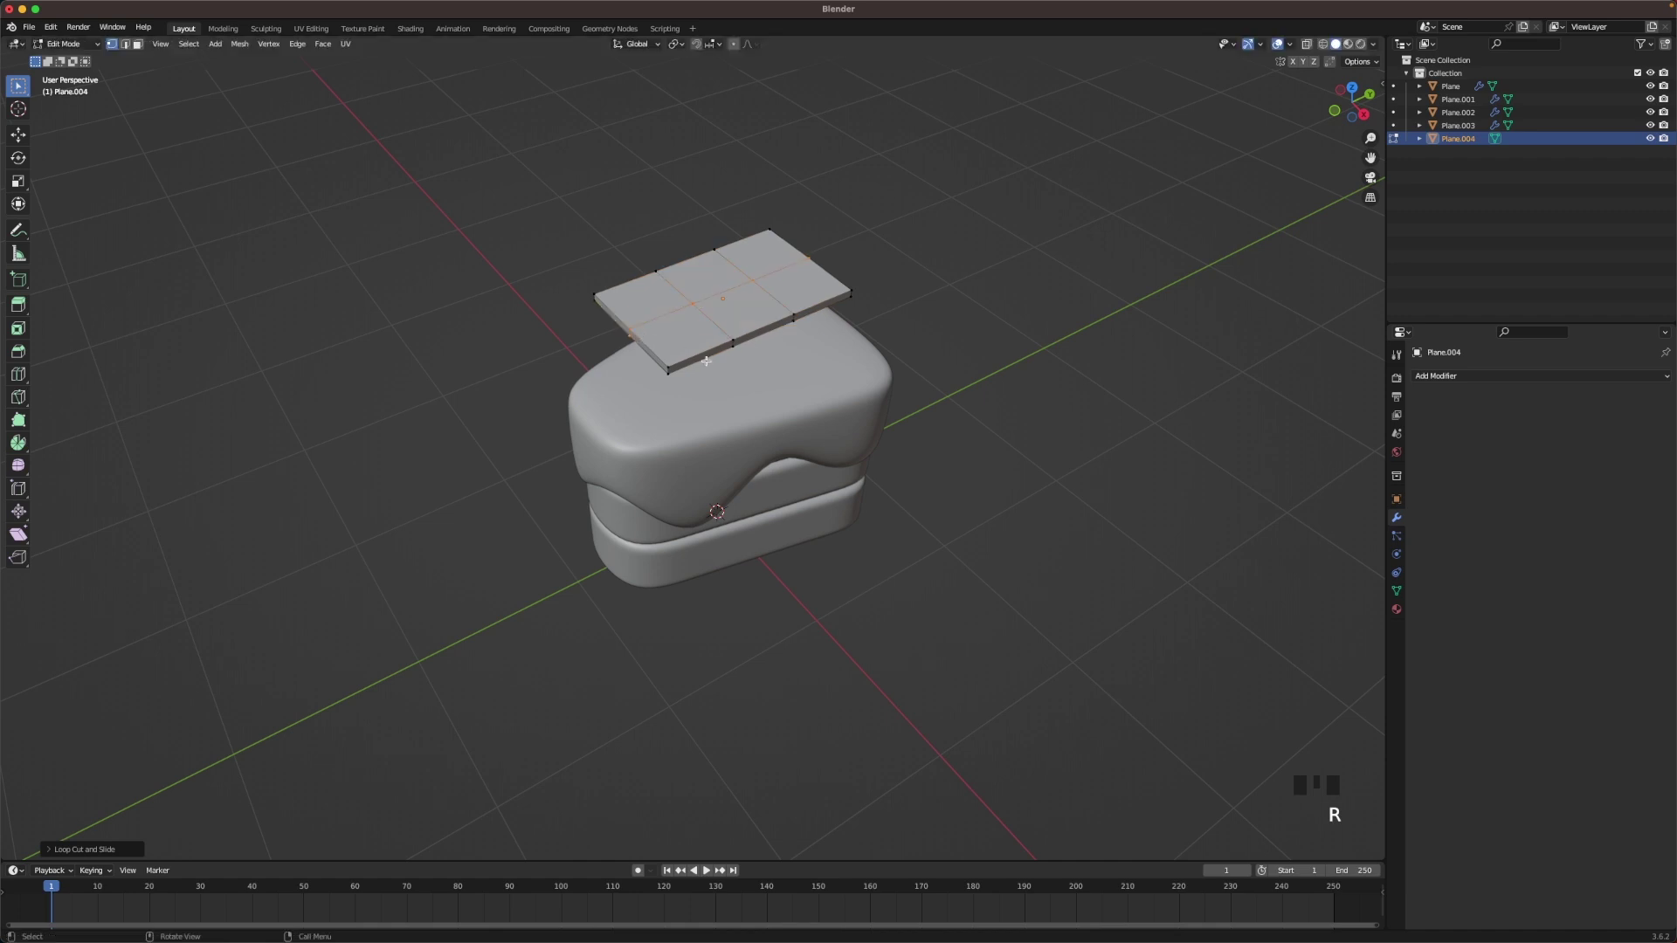
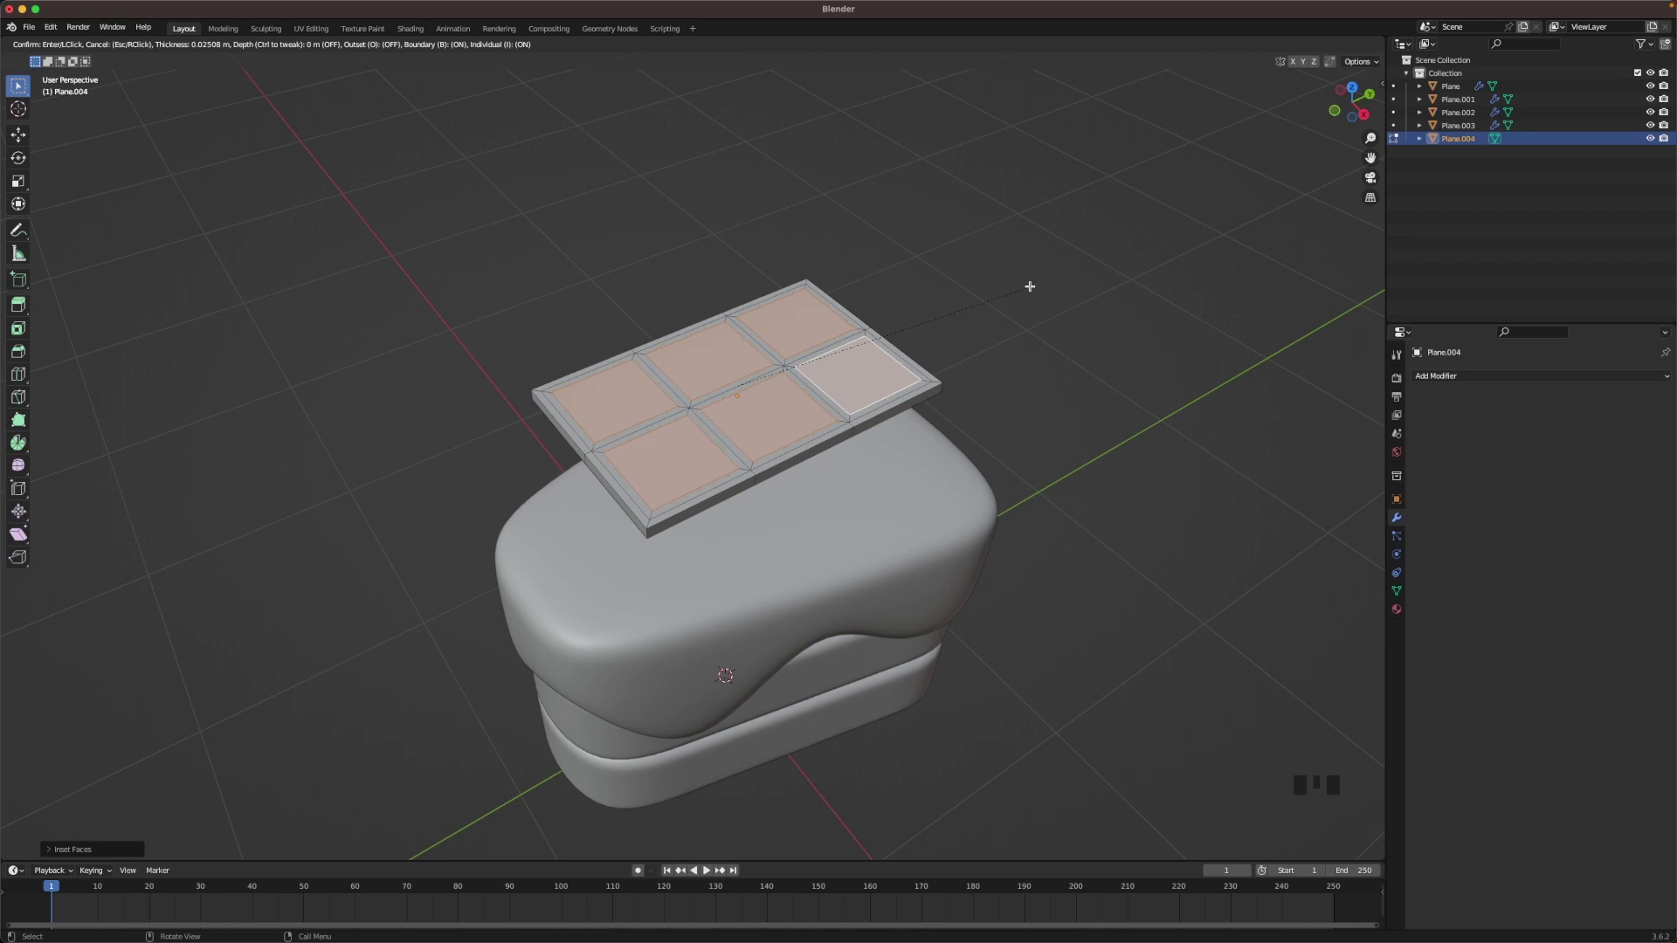
{"action": "key", "text": "e"}
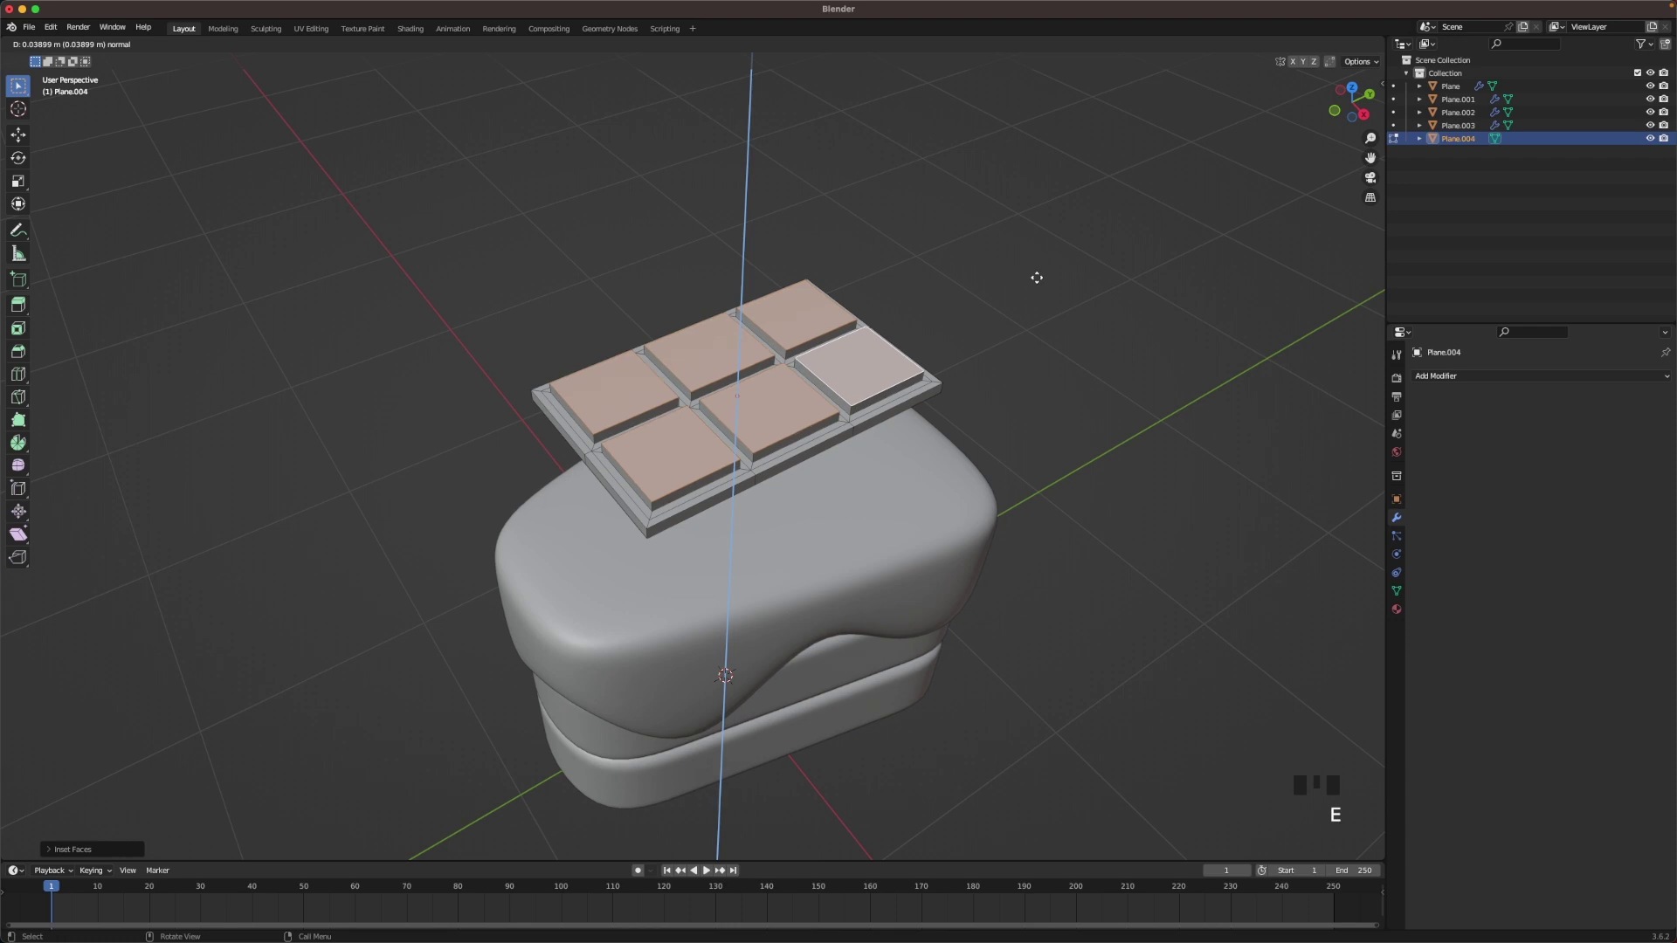
{"action": "key", "text": "."}
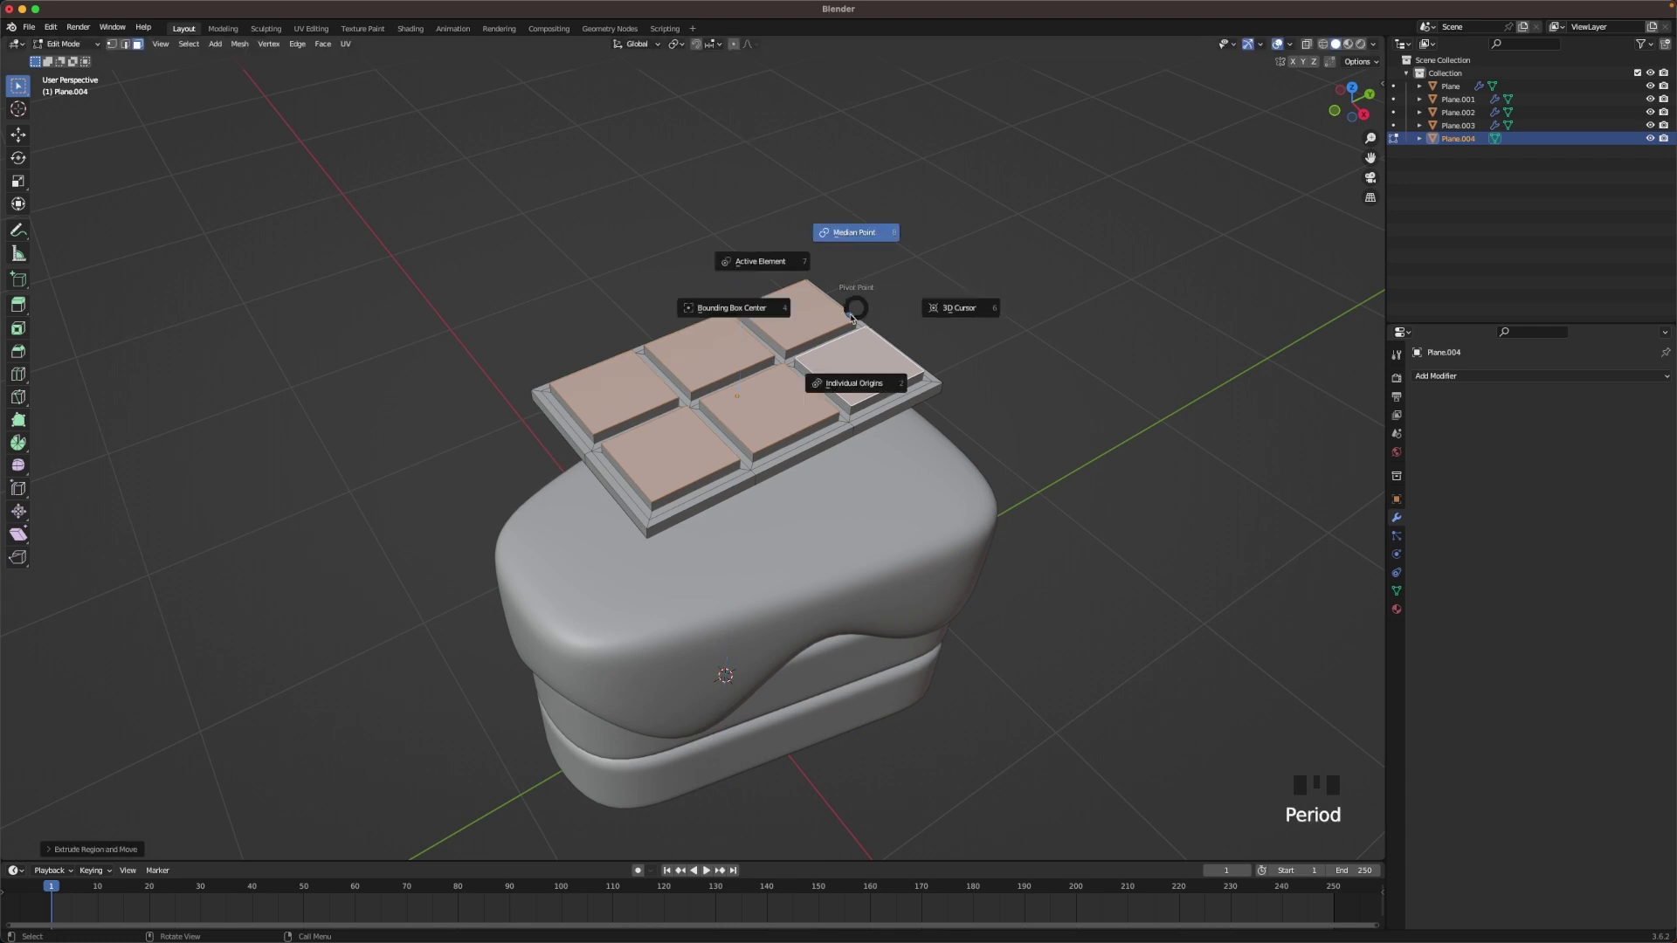
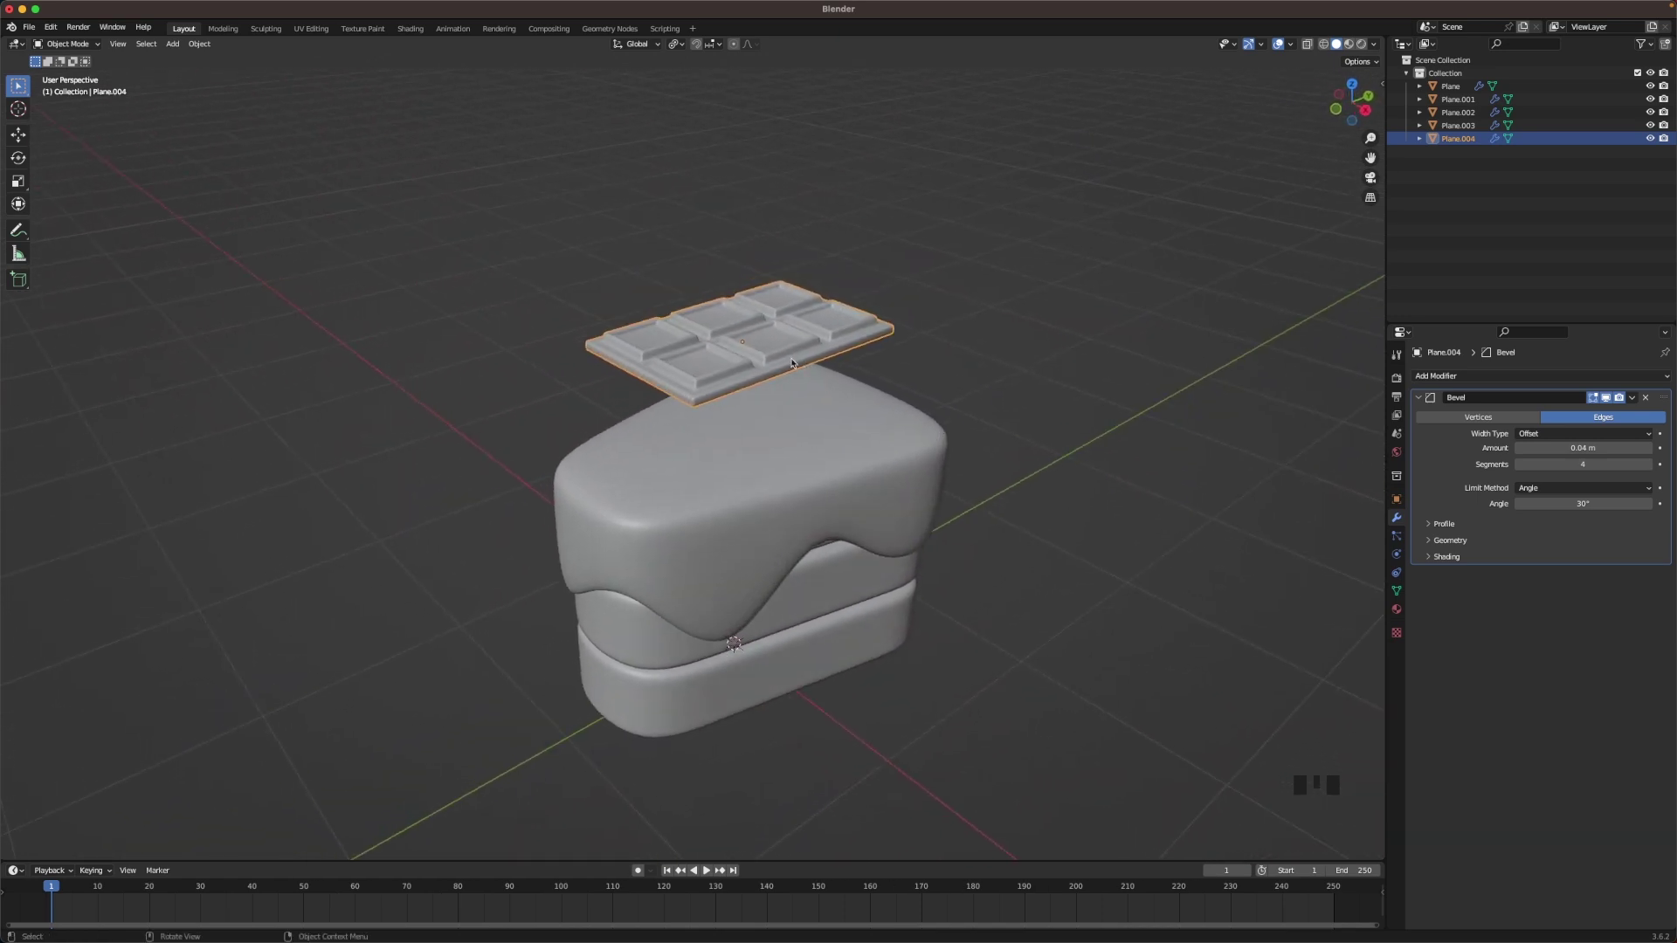
- Tilt the chocolate bar freely and lower it into the cake's frosted top
{"action": "key", "text": "r"}
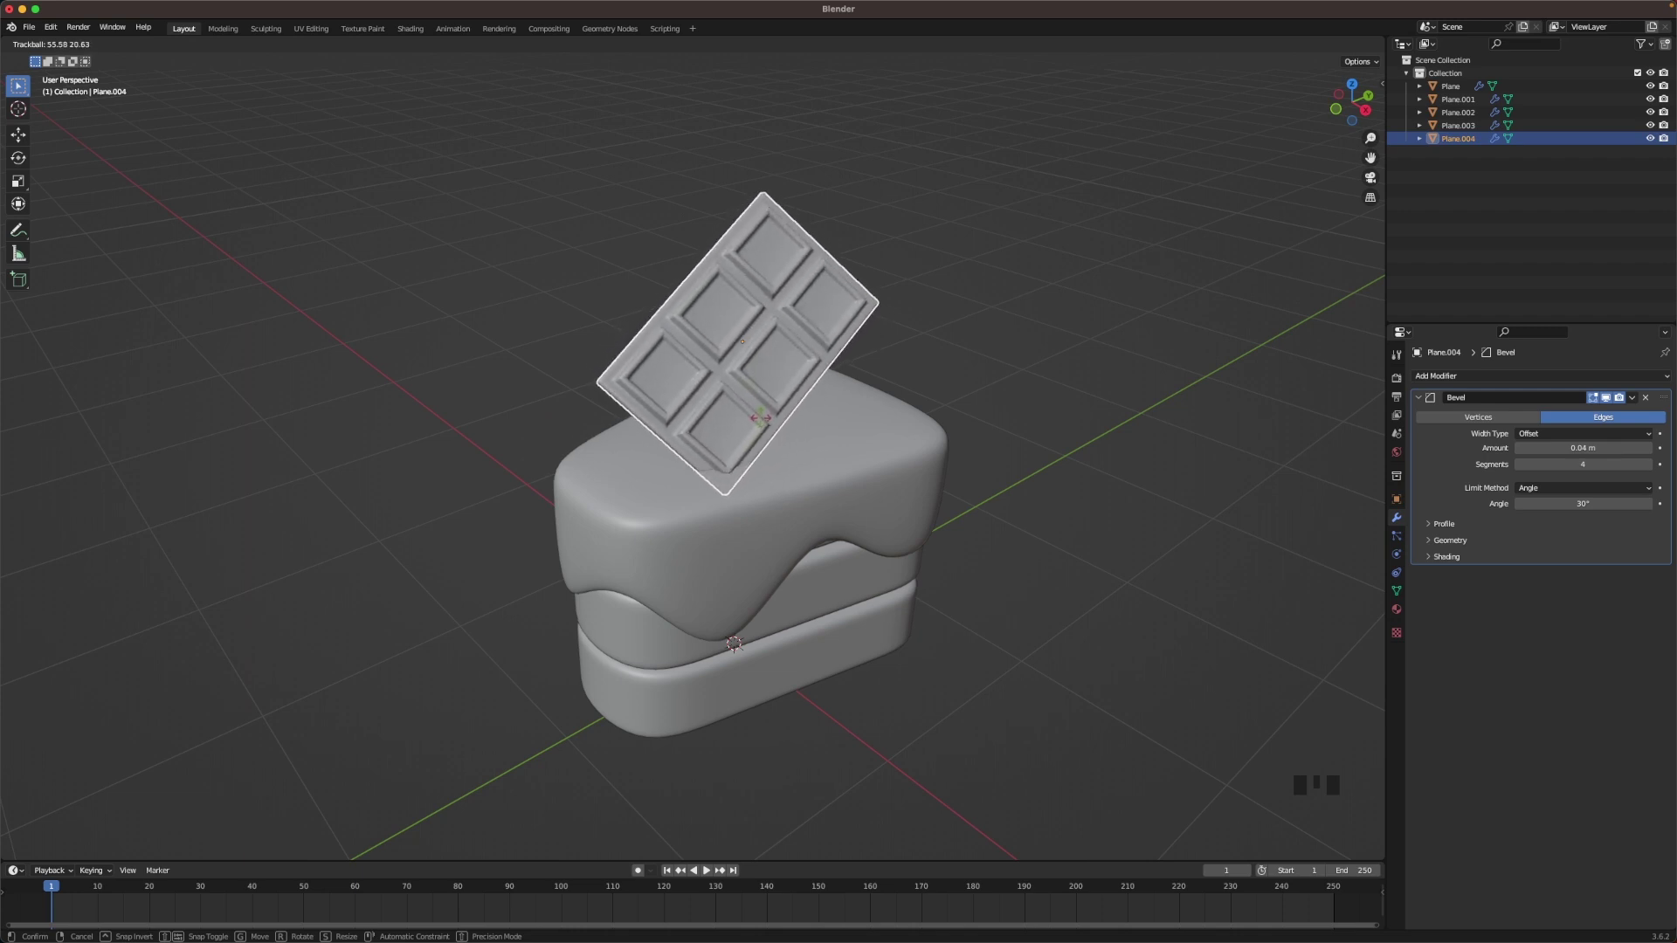
{"action": "key", "text": "g"}
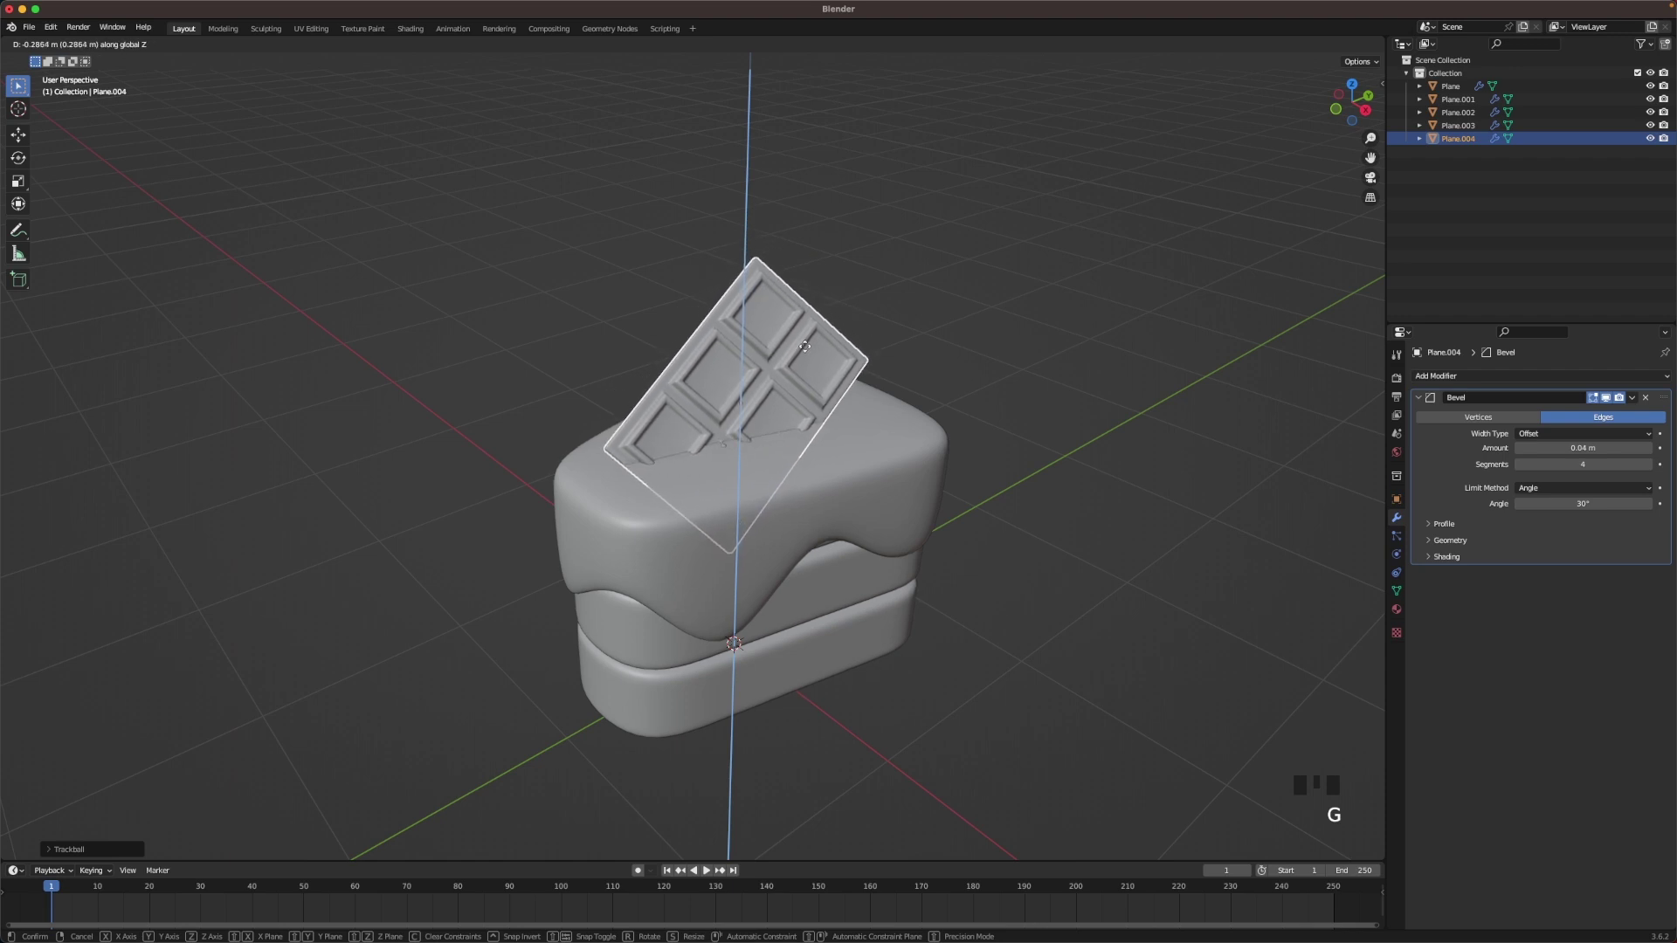
{"action": "key", "text": "r"}
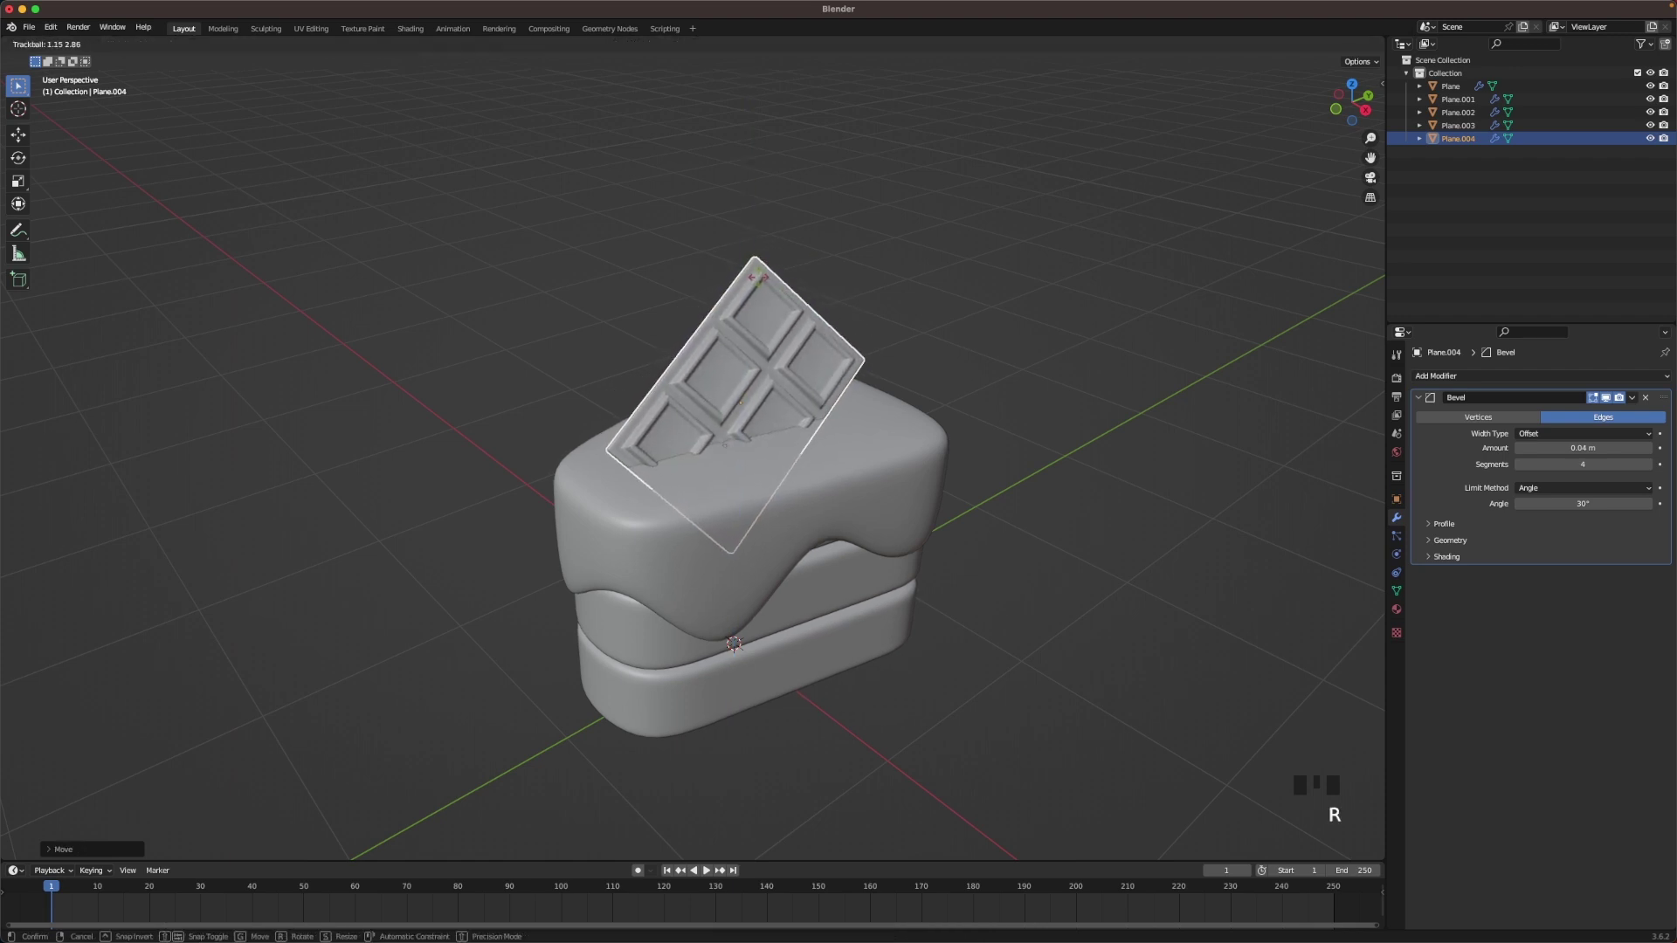
{"action": "key", "text": "r"}
{"action": "left_click_drag", "start_coordinate": [855, 372], "coordinate": [816, 337]}
{"action": "scroll", "scroll_direction": "down", "scroll_amount": 3}
{"action": "left_click_drag", "start_coordinate": [815, 432], "coordinate": [817, 407]}
- Fine-tune the bar's position and tilt, then shrink it to fit the cake slice
{"action": "key", "text": "Tab"}
{"action": "key", "text": "a"}
{"action": "key", "text": "s"}
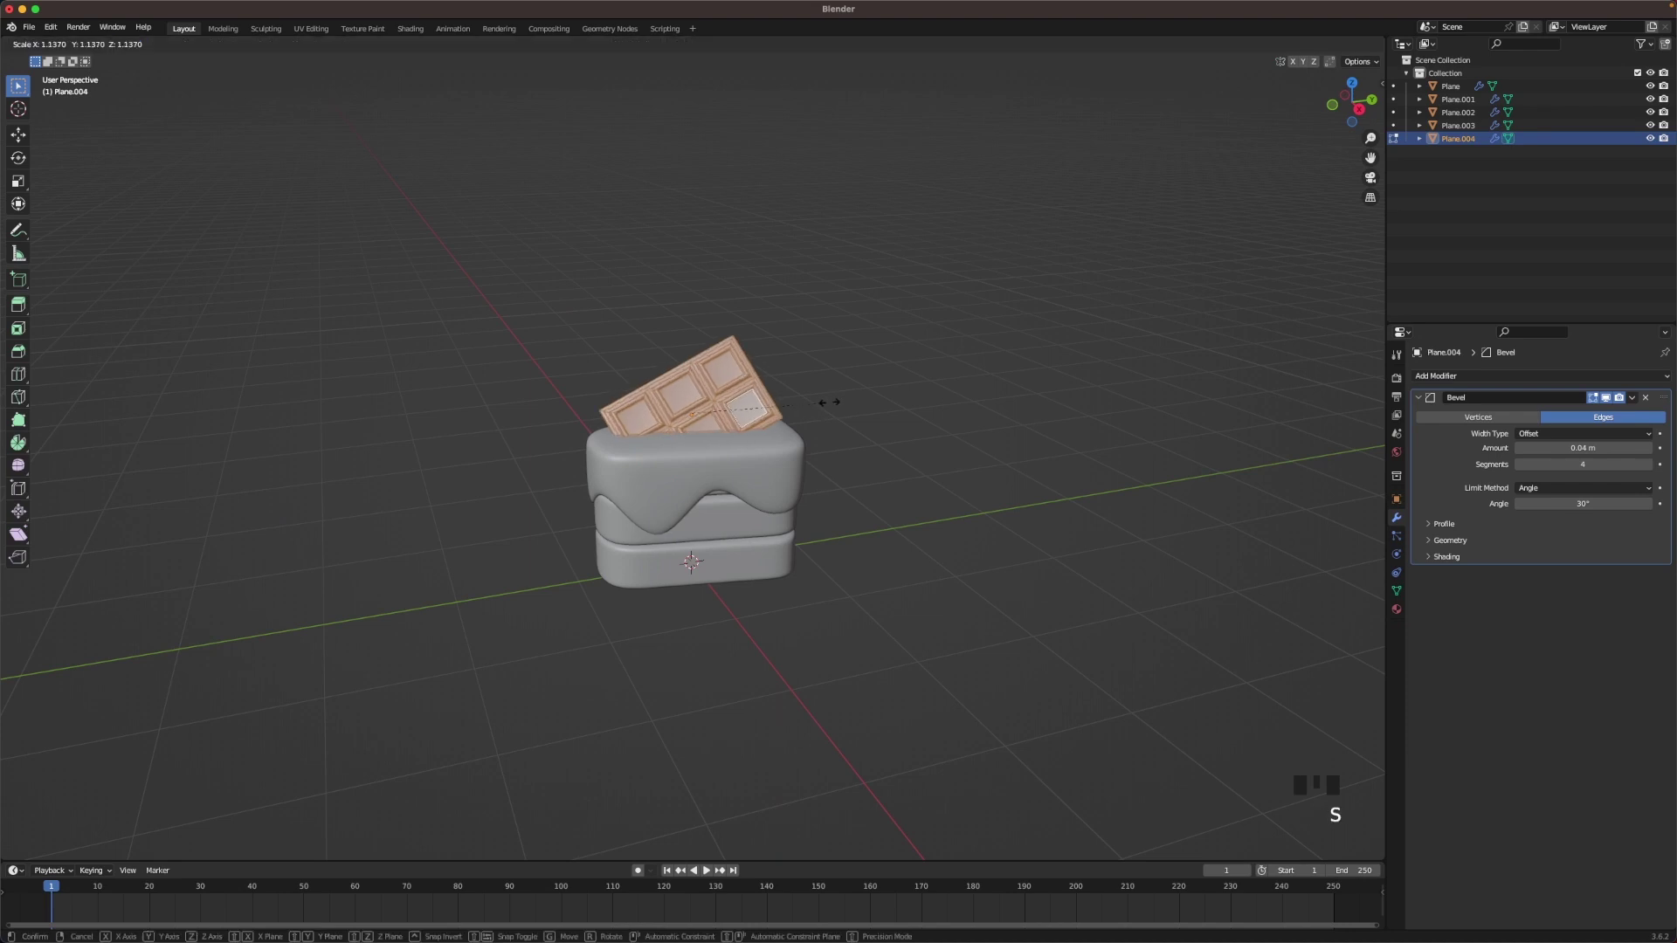
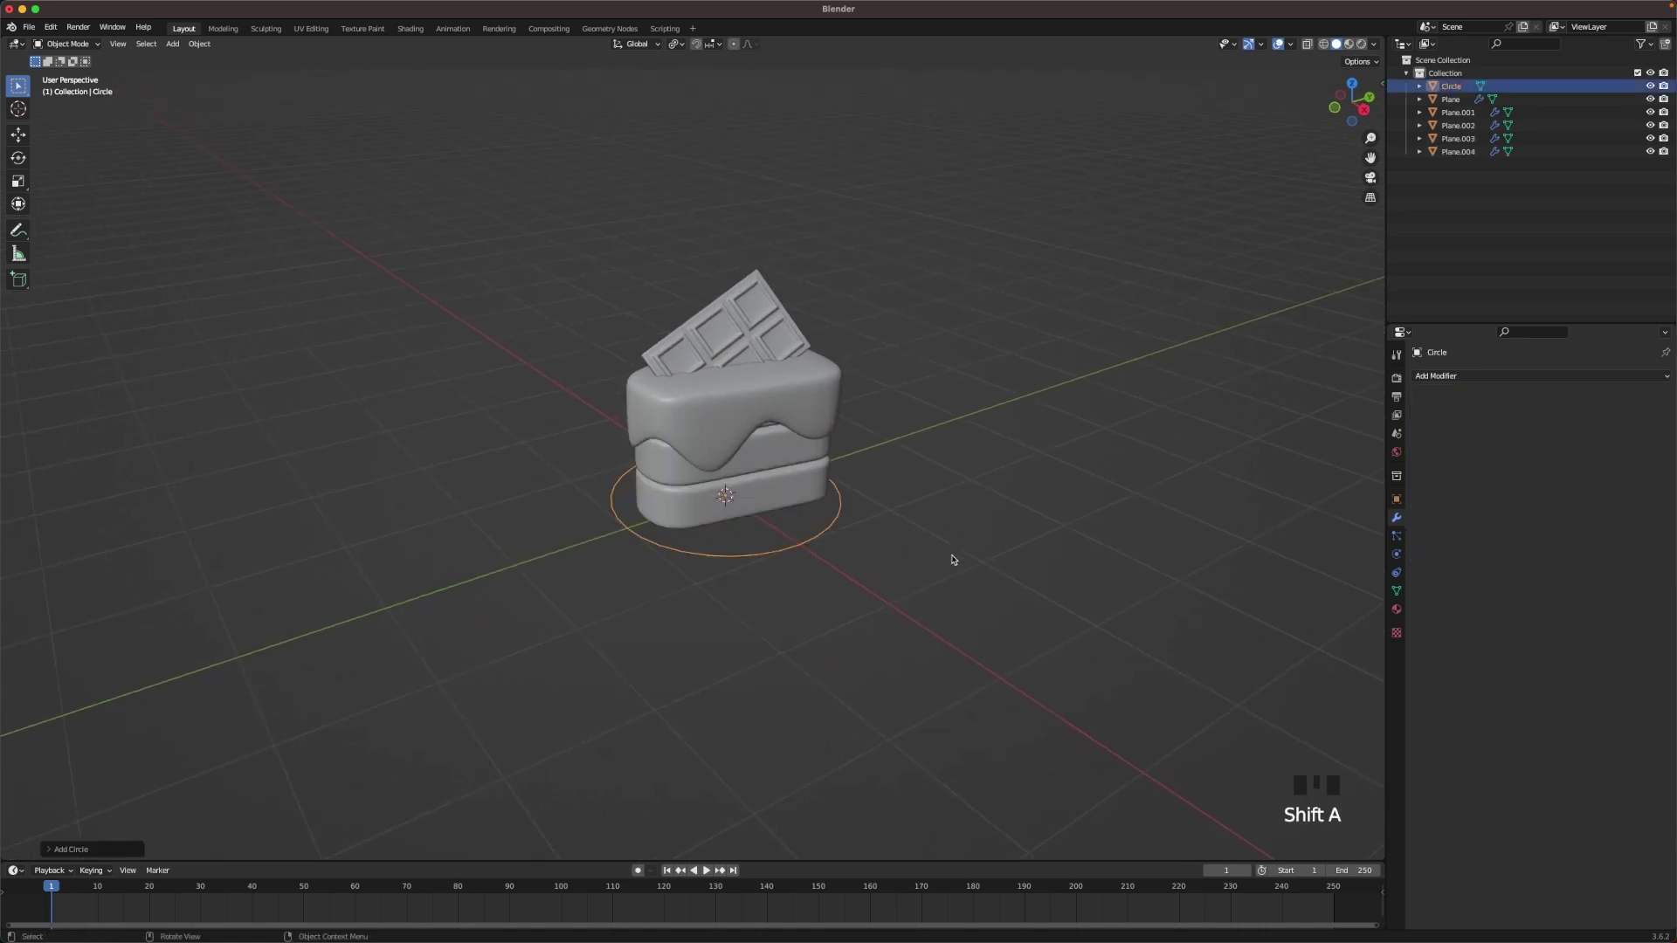
- Enlarge the circle under the cake and fill it into a solid disc
{"action": "key", "text": "s"}
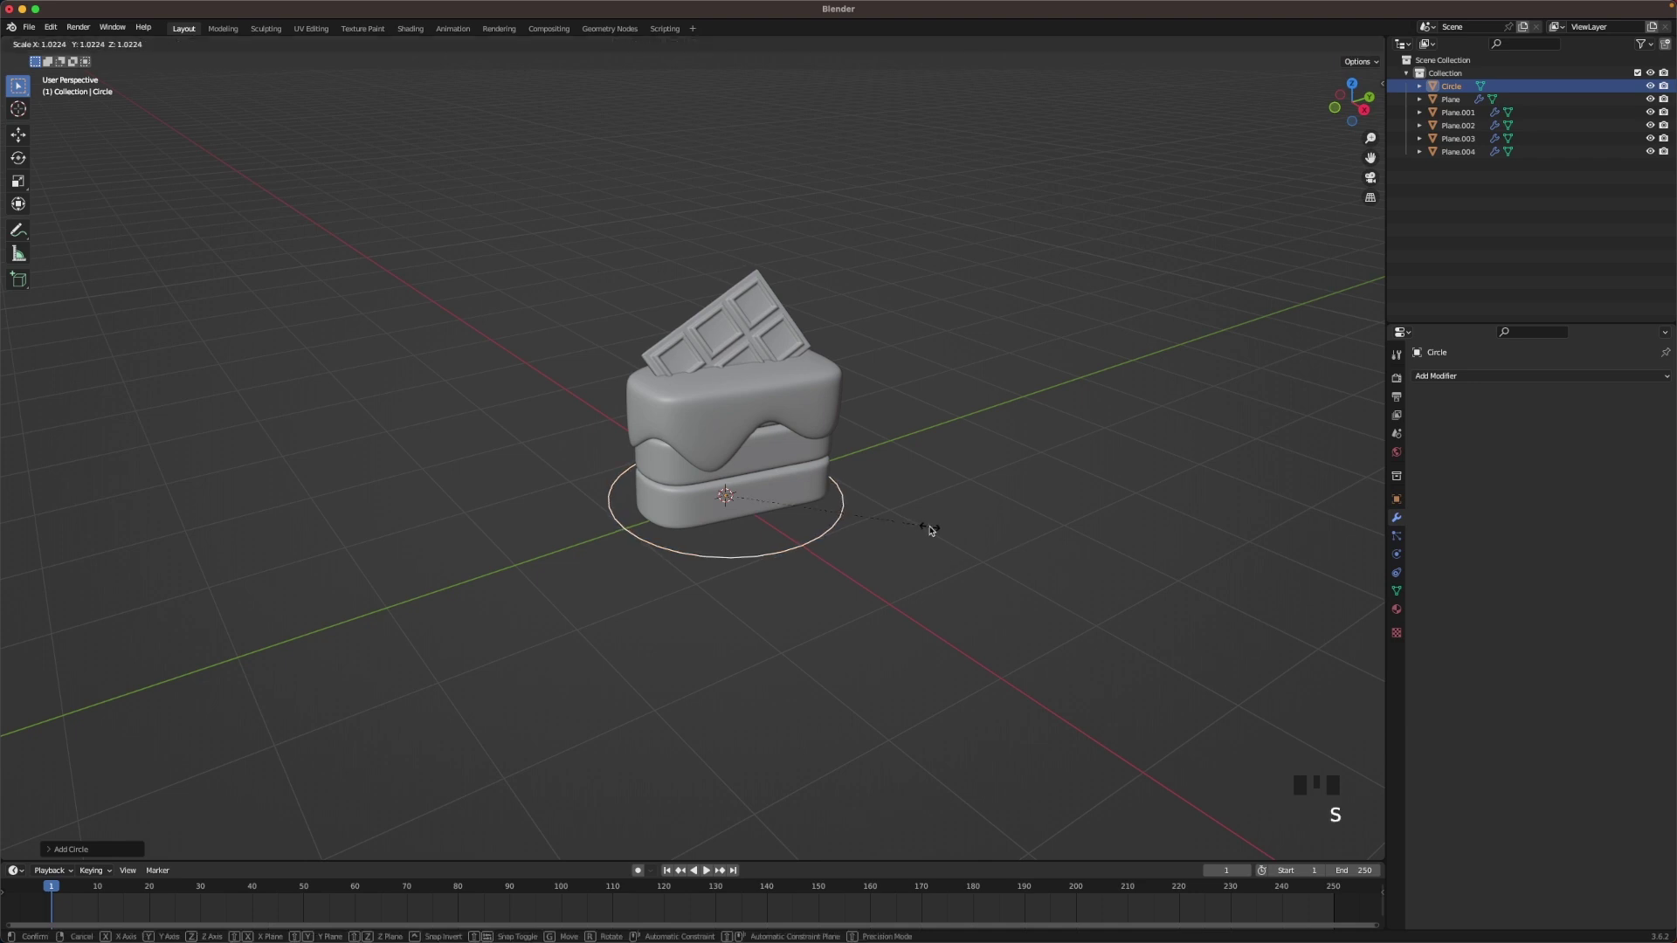
{"action": "key", "text": "Tab"}
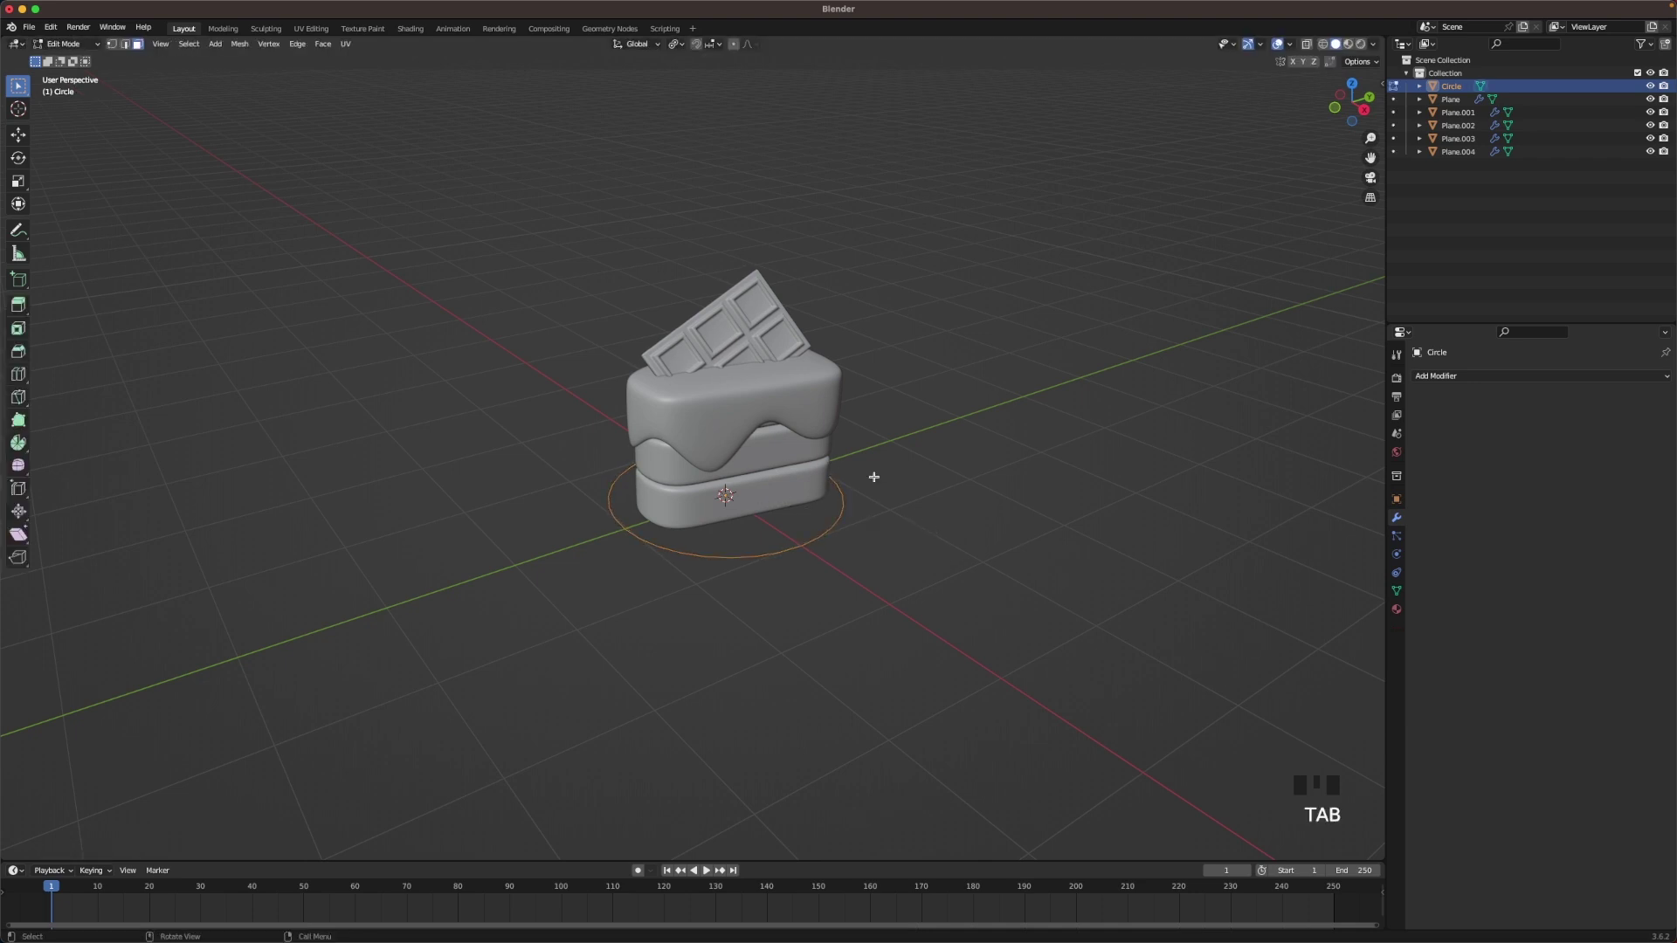
{"action": "key", "text": "f"}
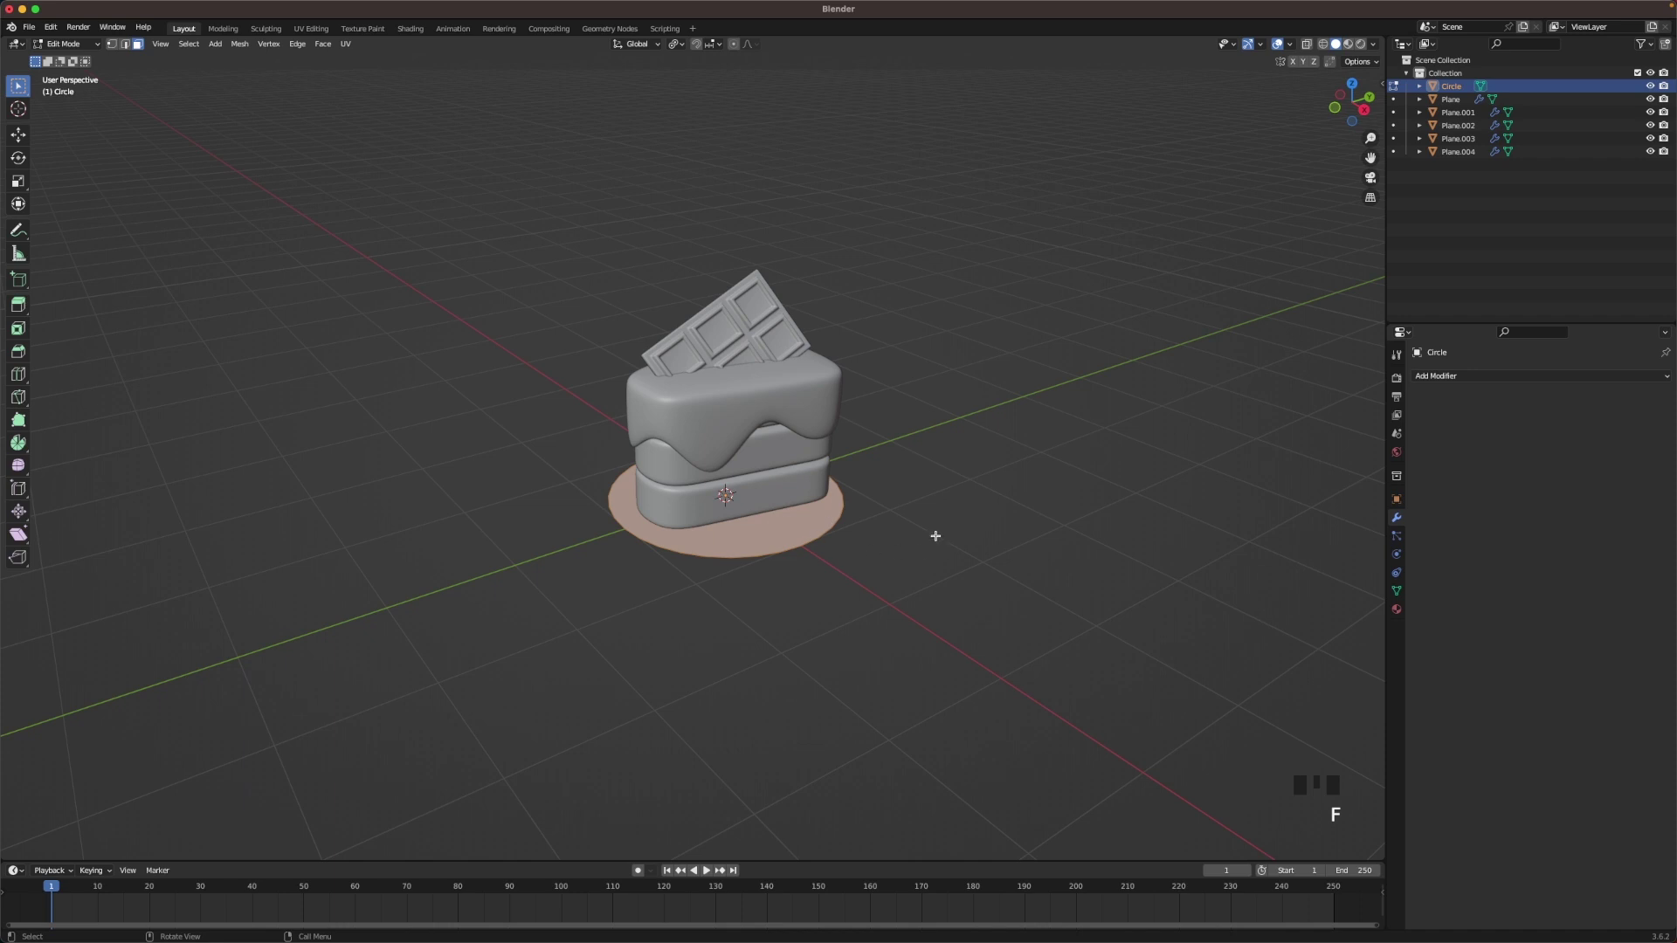
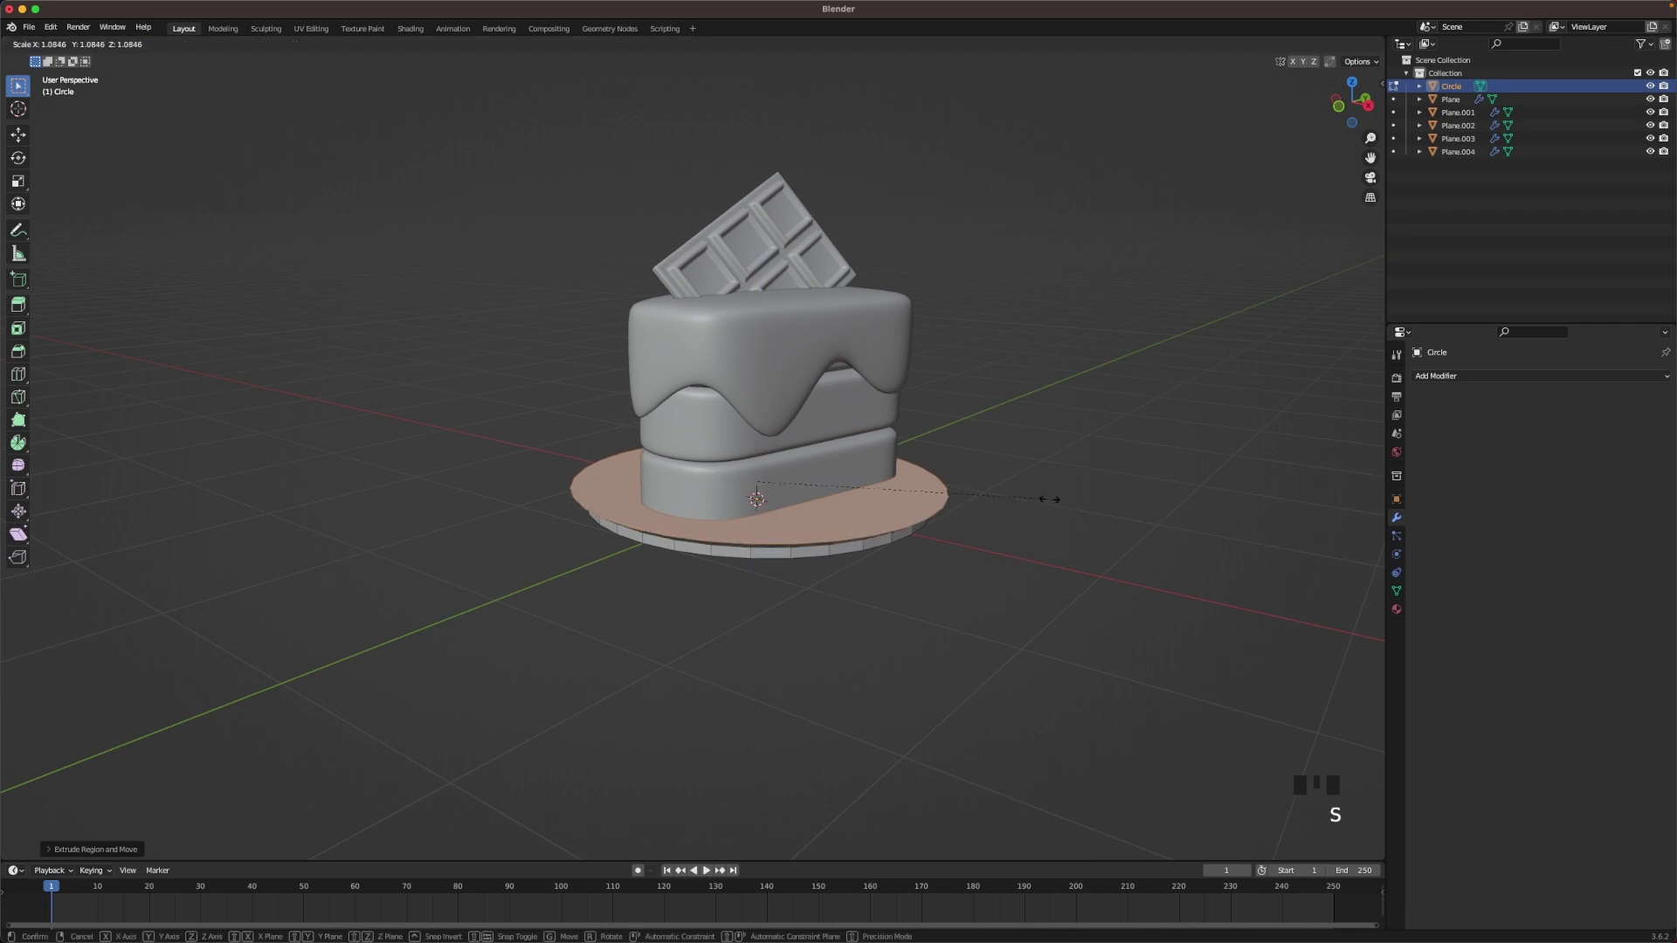
- Extrude and scale the disc twice to form a thick, flared plate rim
{"action": "key", "text": "e"}
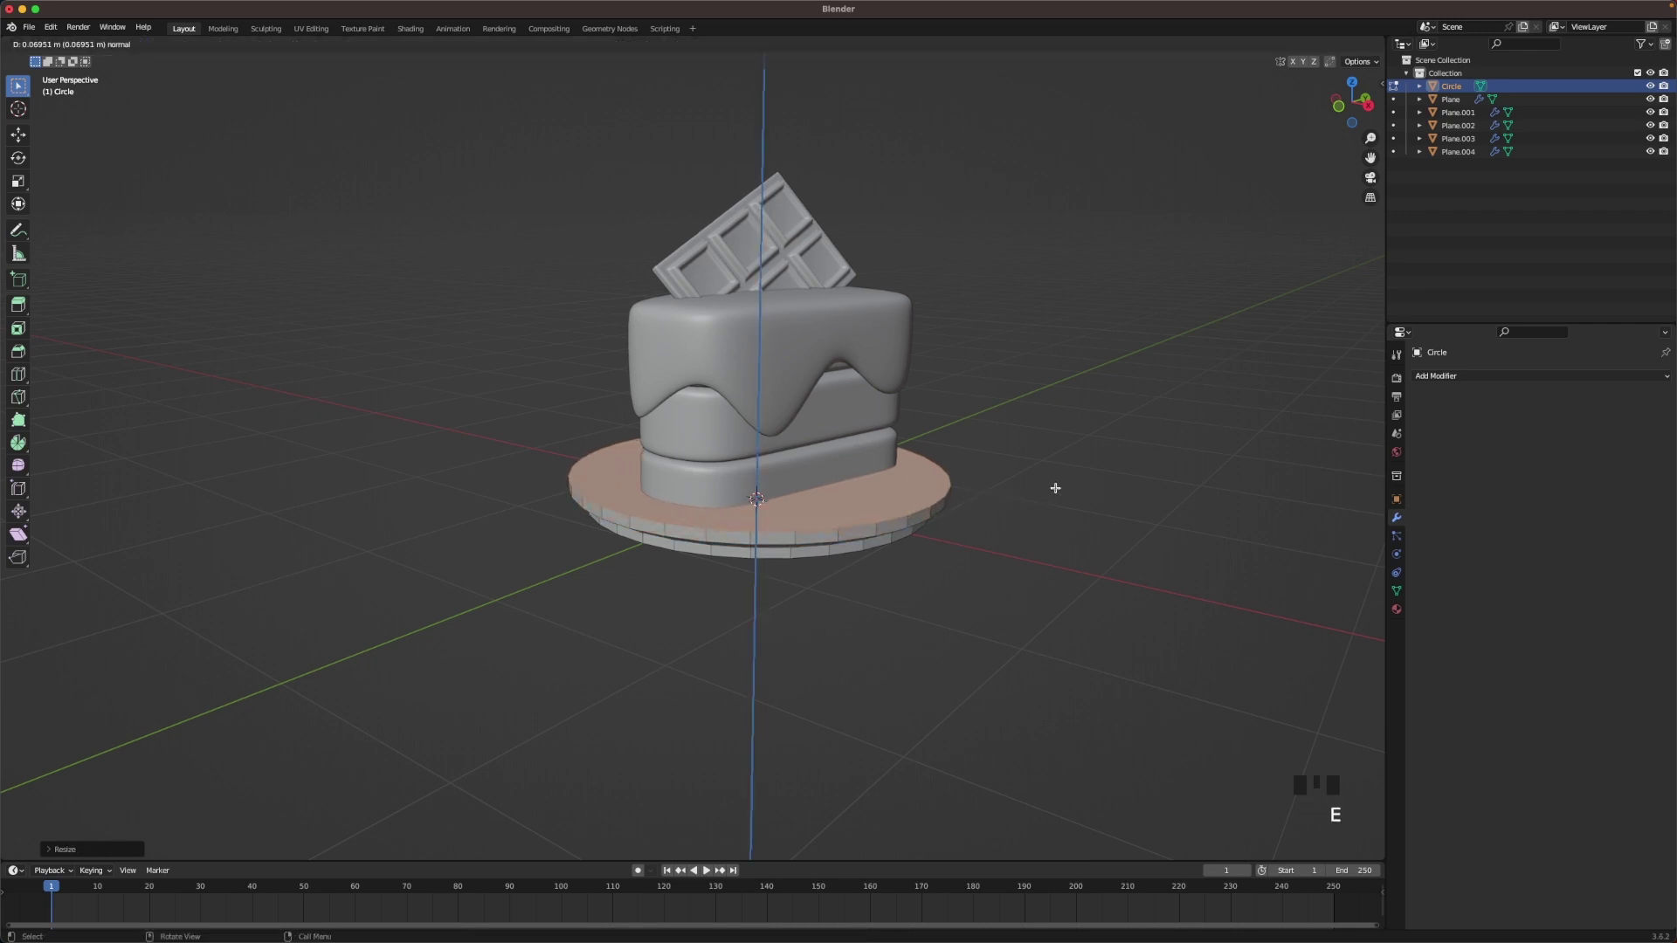
{"action": "key", "text": "s"}
{"action": "key", "text": "e"}
{"action": "key", "text": "s"}
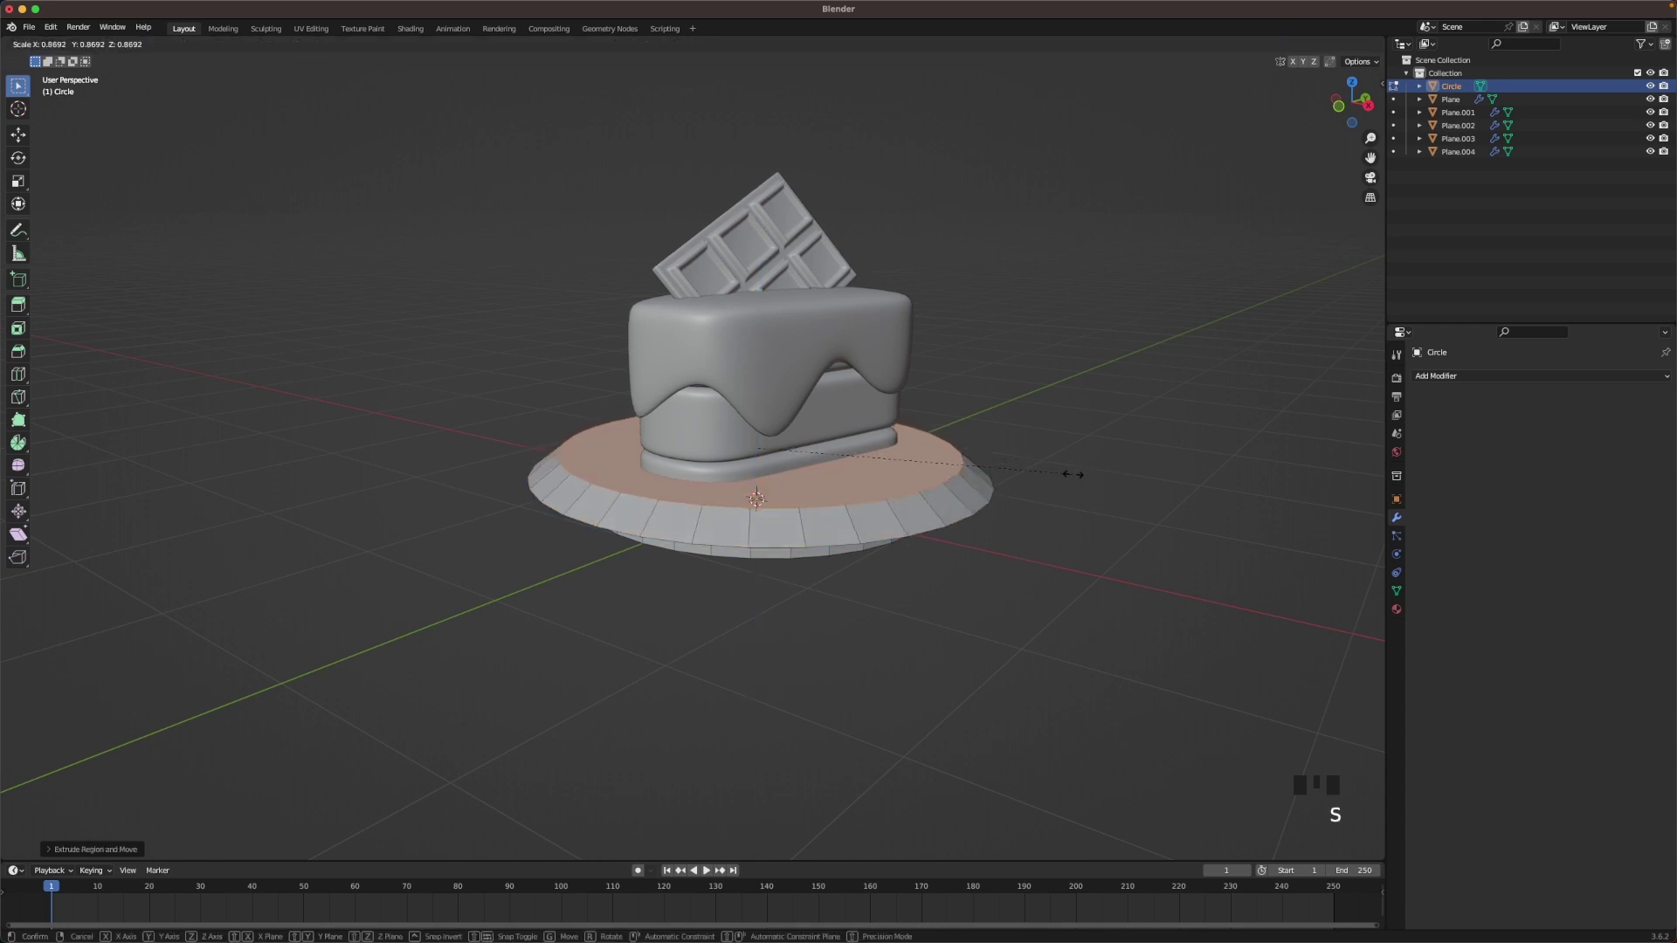
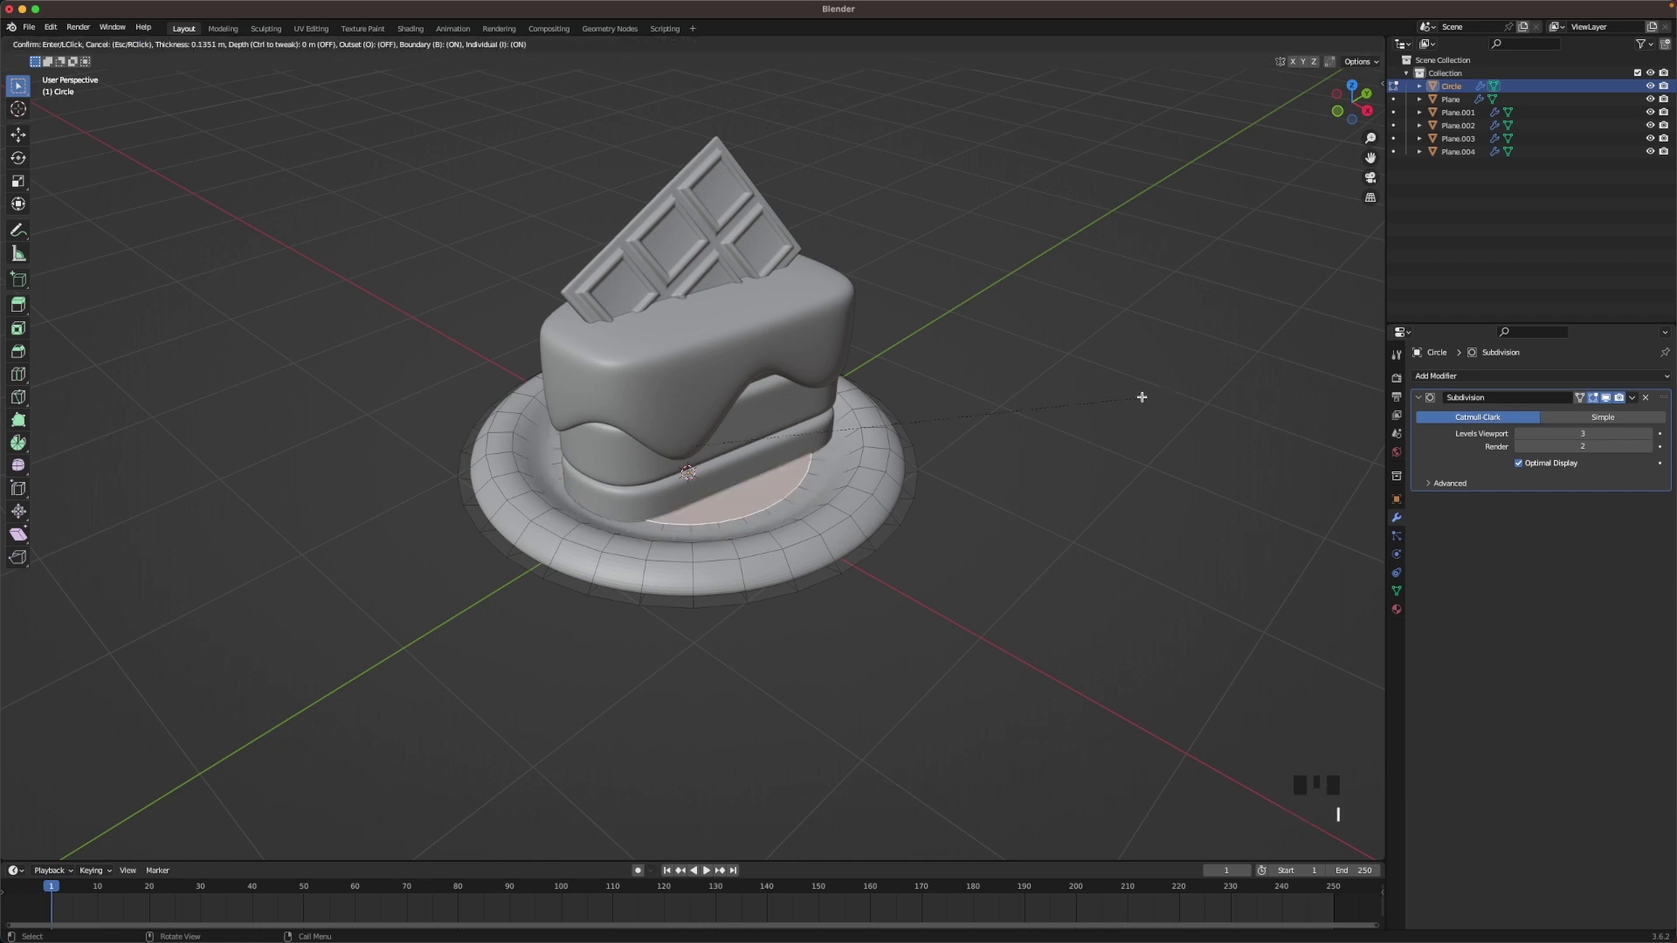
- Inset the plate's top face to form a shallow central well
{"action": "key", "text": "i"}
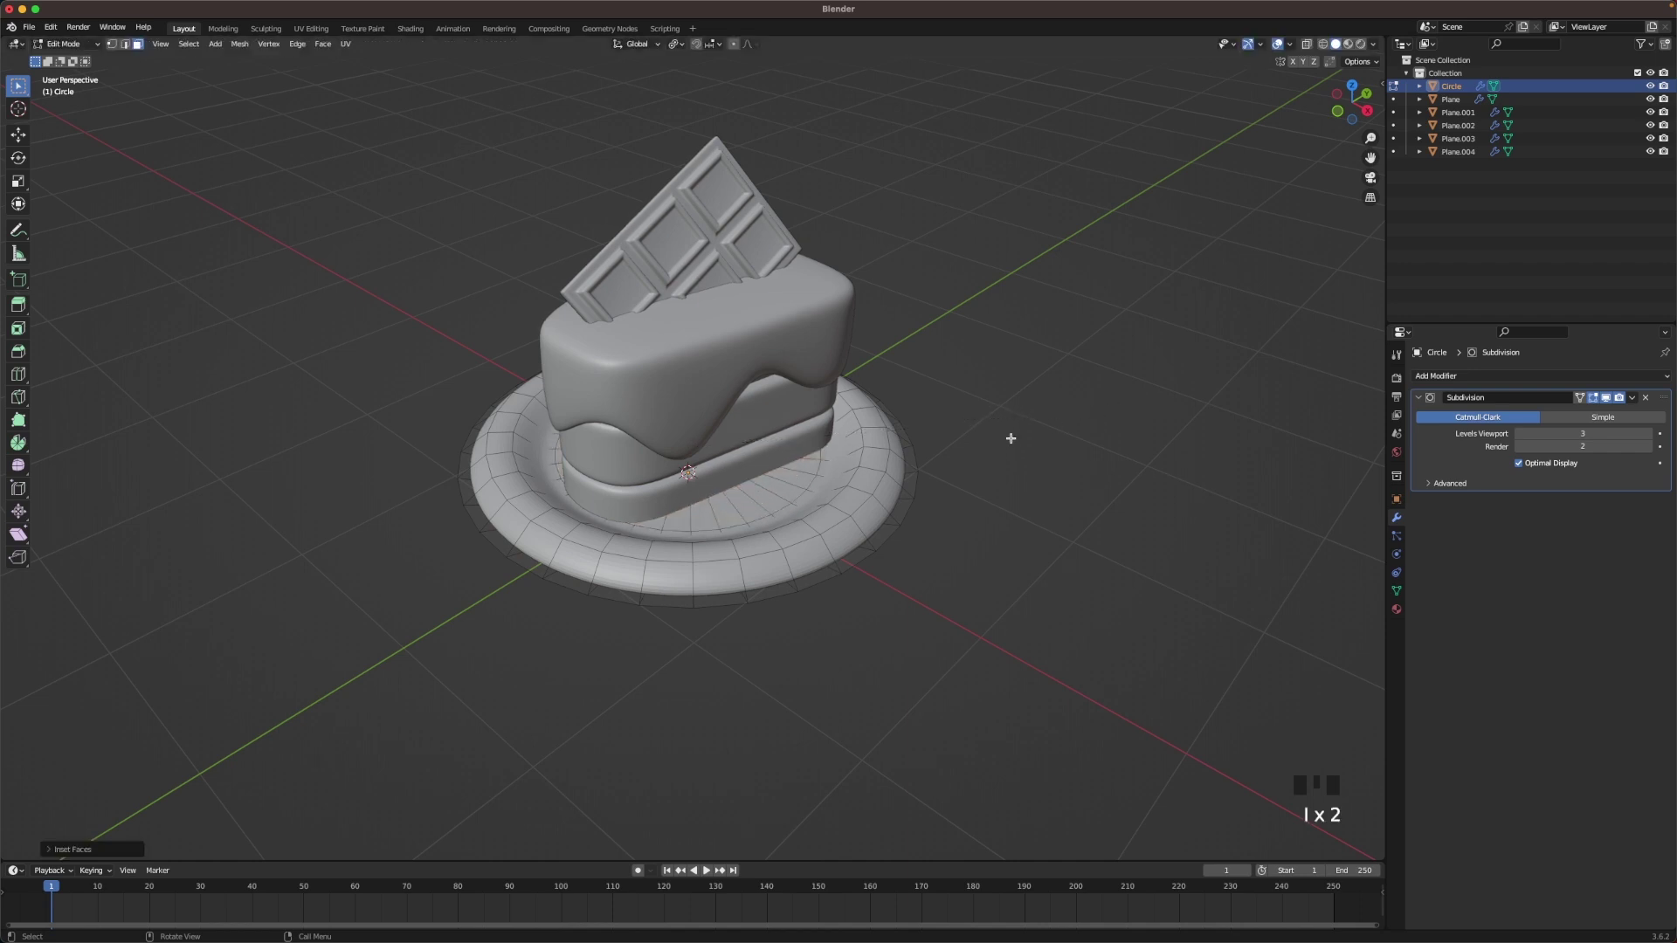
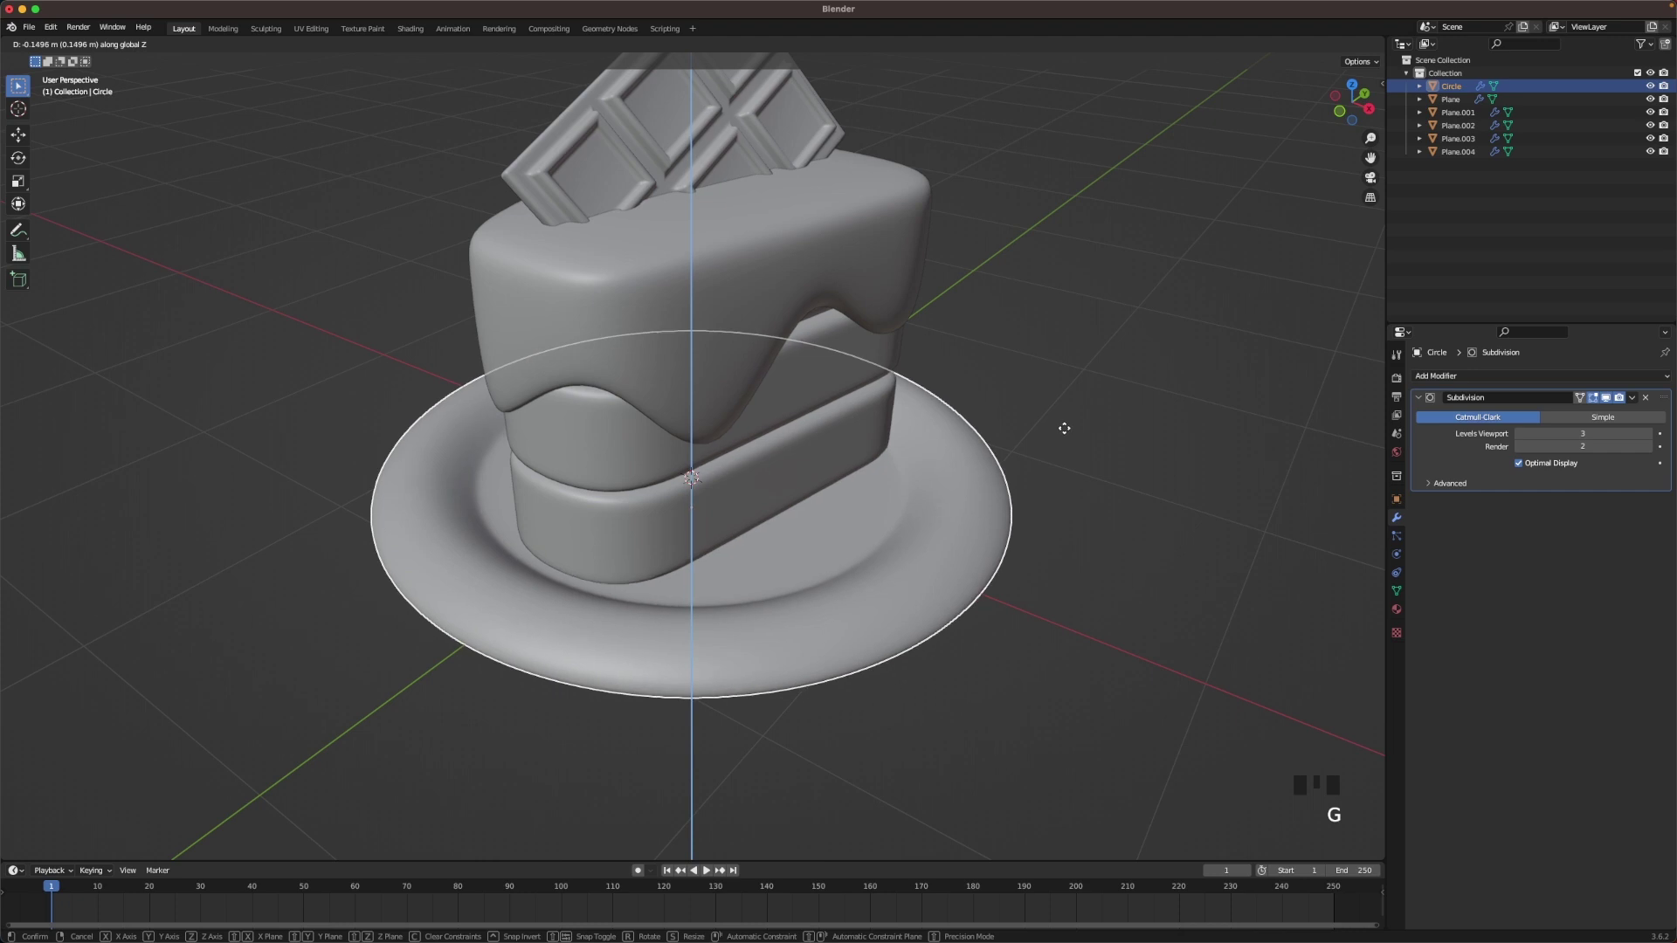
- Lower the plate, adjust its rim in Edit Mode, and place the cake-and-plate group on the grid
{"action": "scroll", "scroll_direction": "down", "scroll_amount": 3}
{"action": "left_click_drag", "start_coordinate": [1051, 458], "coordinate": [1087, 434]}
{"action": "key", "text": "Tab"}
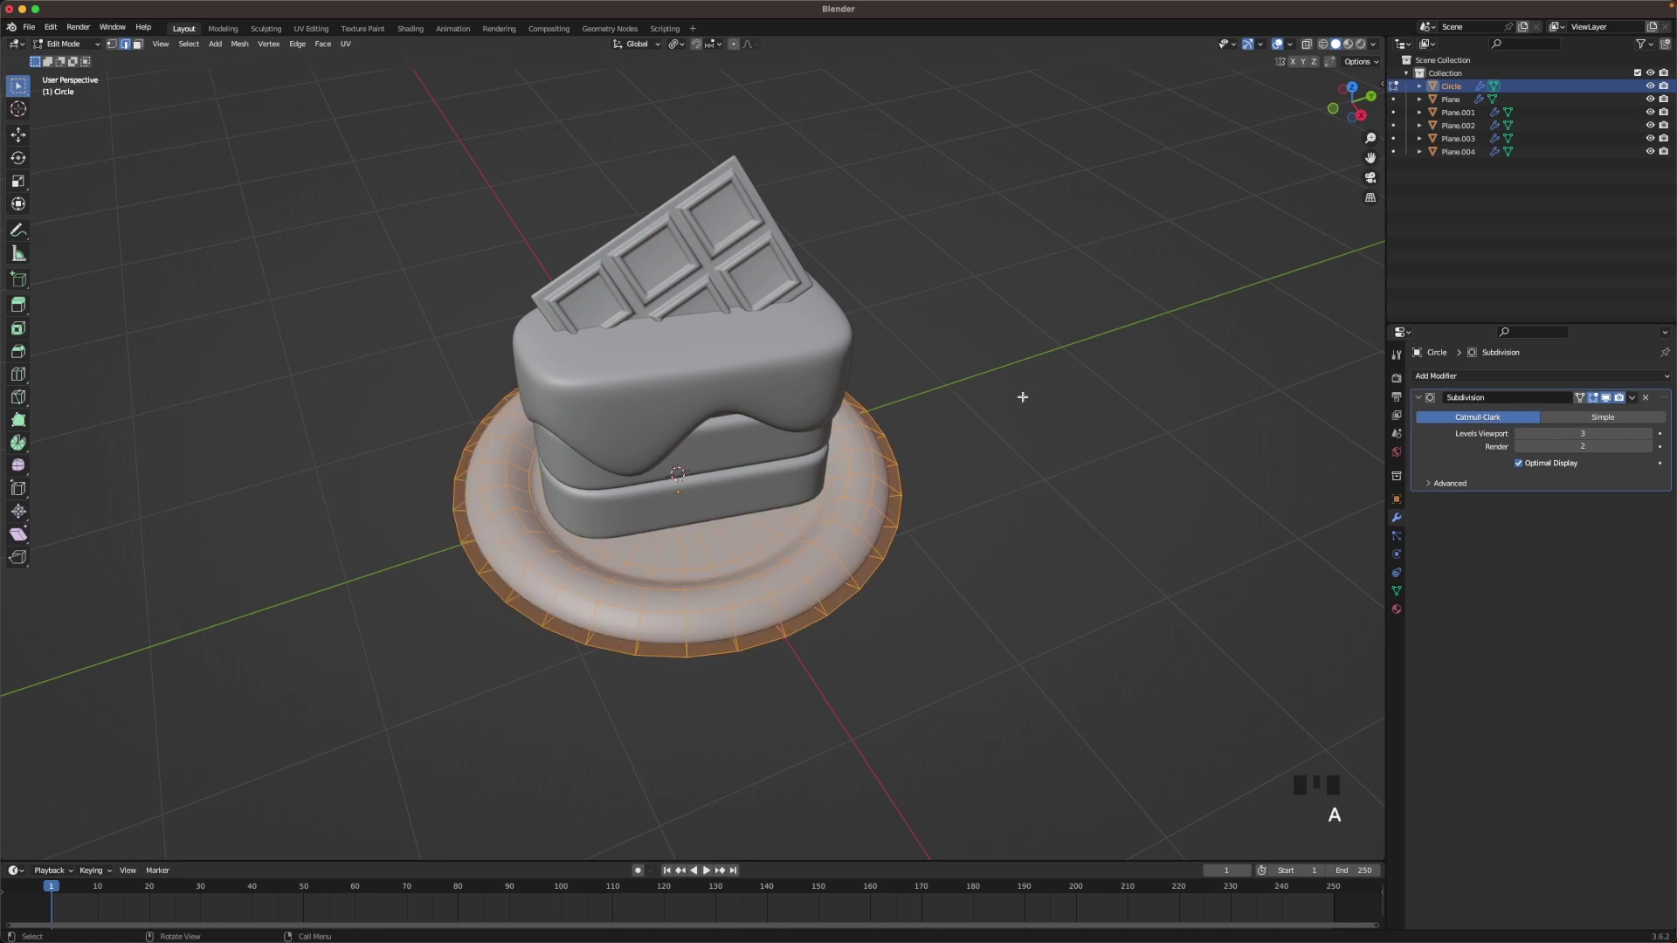
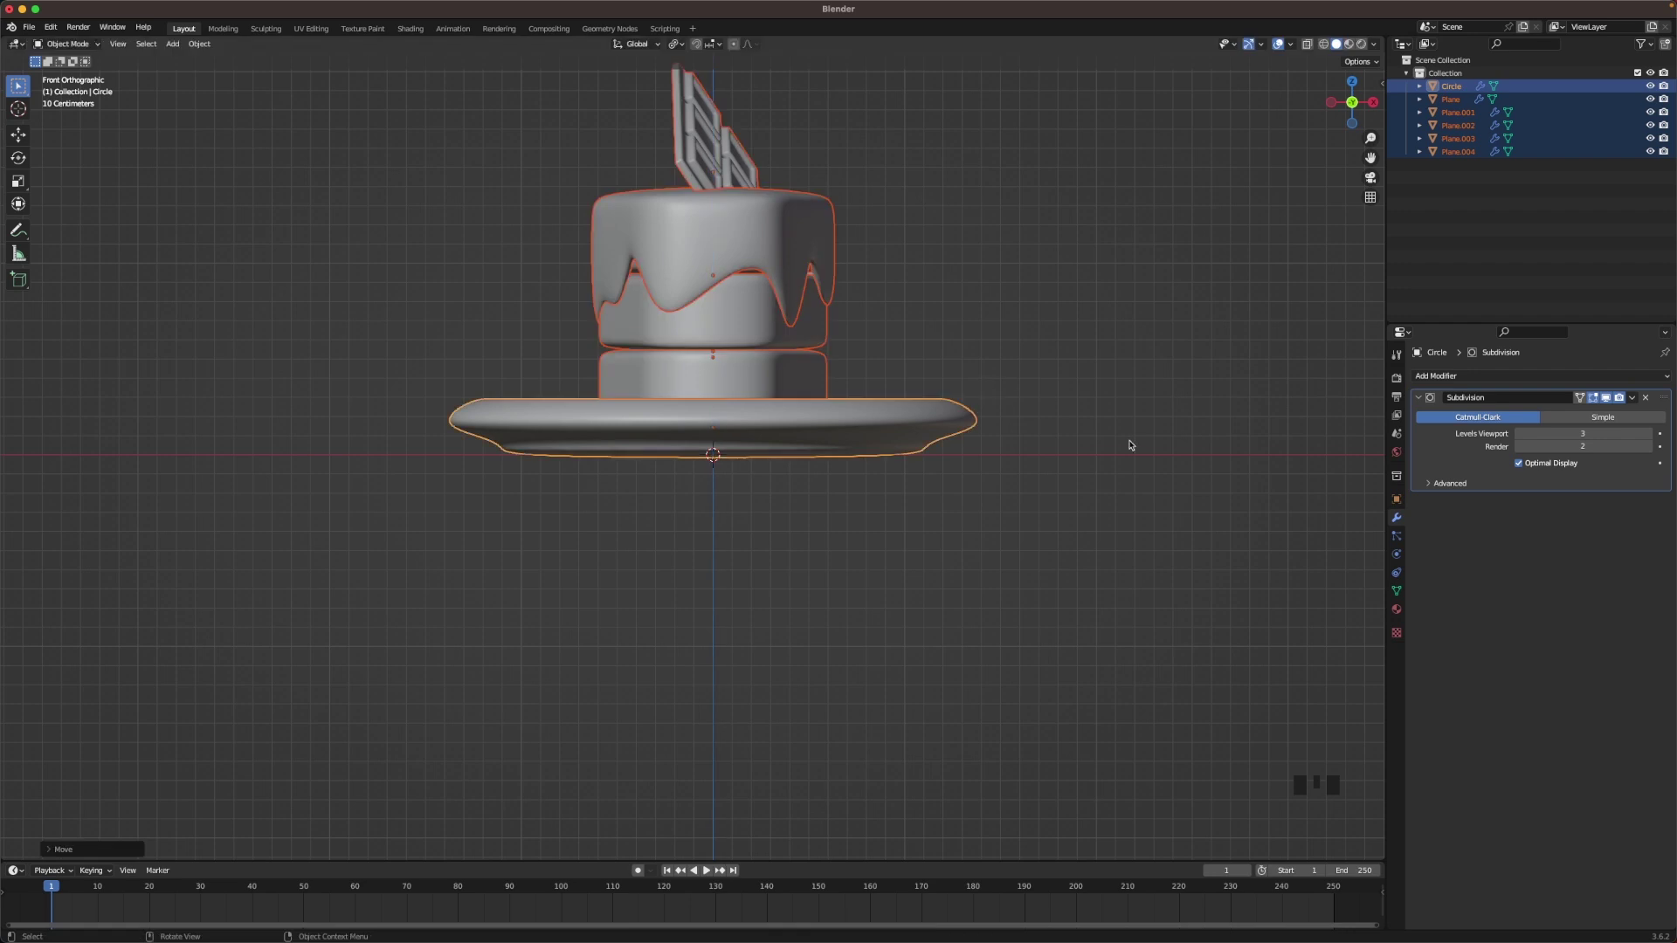
{"action": "scroll", "scroll_direction": "down", "scroll_amount": 3}
{"action": "left_click_drag", "start_coordinate": [1038, 285], "coordinate": [976, 332]}
- Add a new plane beneath the plate and scale it up into a large floor
{"action": "scroll", "scroll_direction": "up", "scroll_amount": 3}
{"action": "scroll", "scroll_direction": "down", "scroll_amount": 3}
{"action": "left_click", "coordinate": [990, 335]}
{"action": "scroll", "scroll_direction": "down", "scroll_amount": 3}
{"action": "left_click_drag", "start_coordinate": [949, 422], "coordinate": [621, 314]}
{"action": "key", "text": "shift+a"}
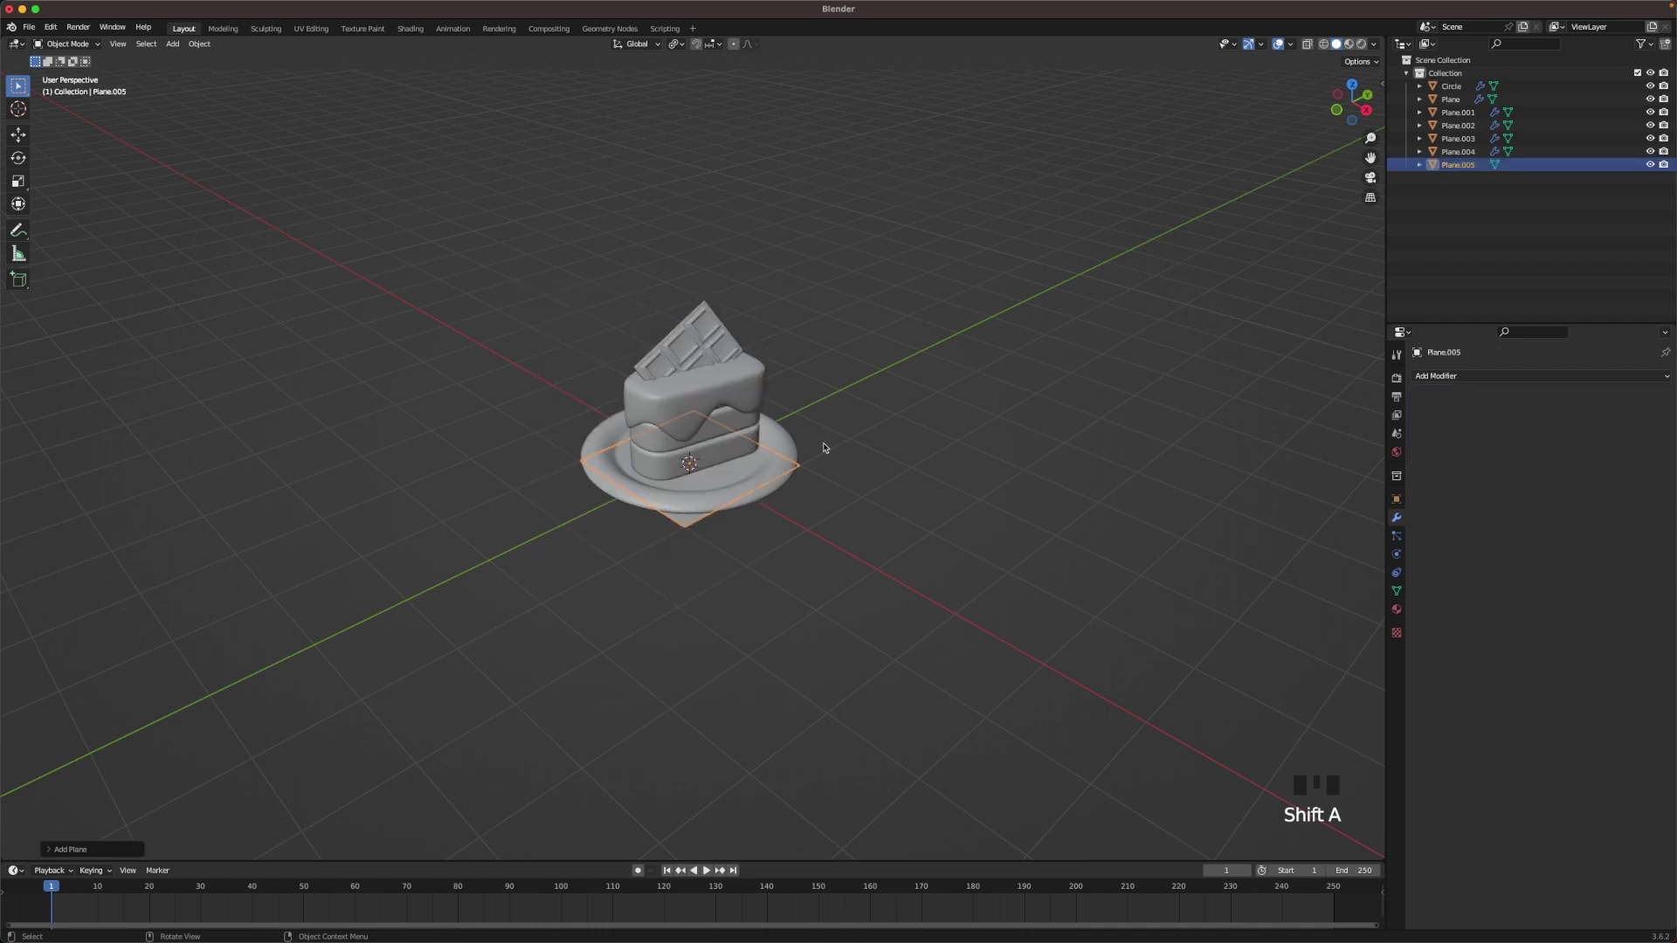
{"action": "key", "text": "Tab"}
{"action": "key", "text": "s"}
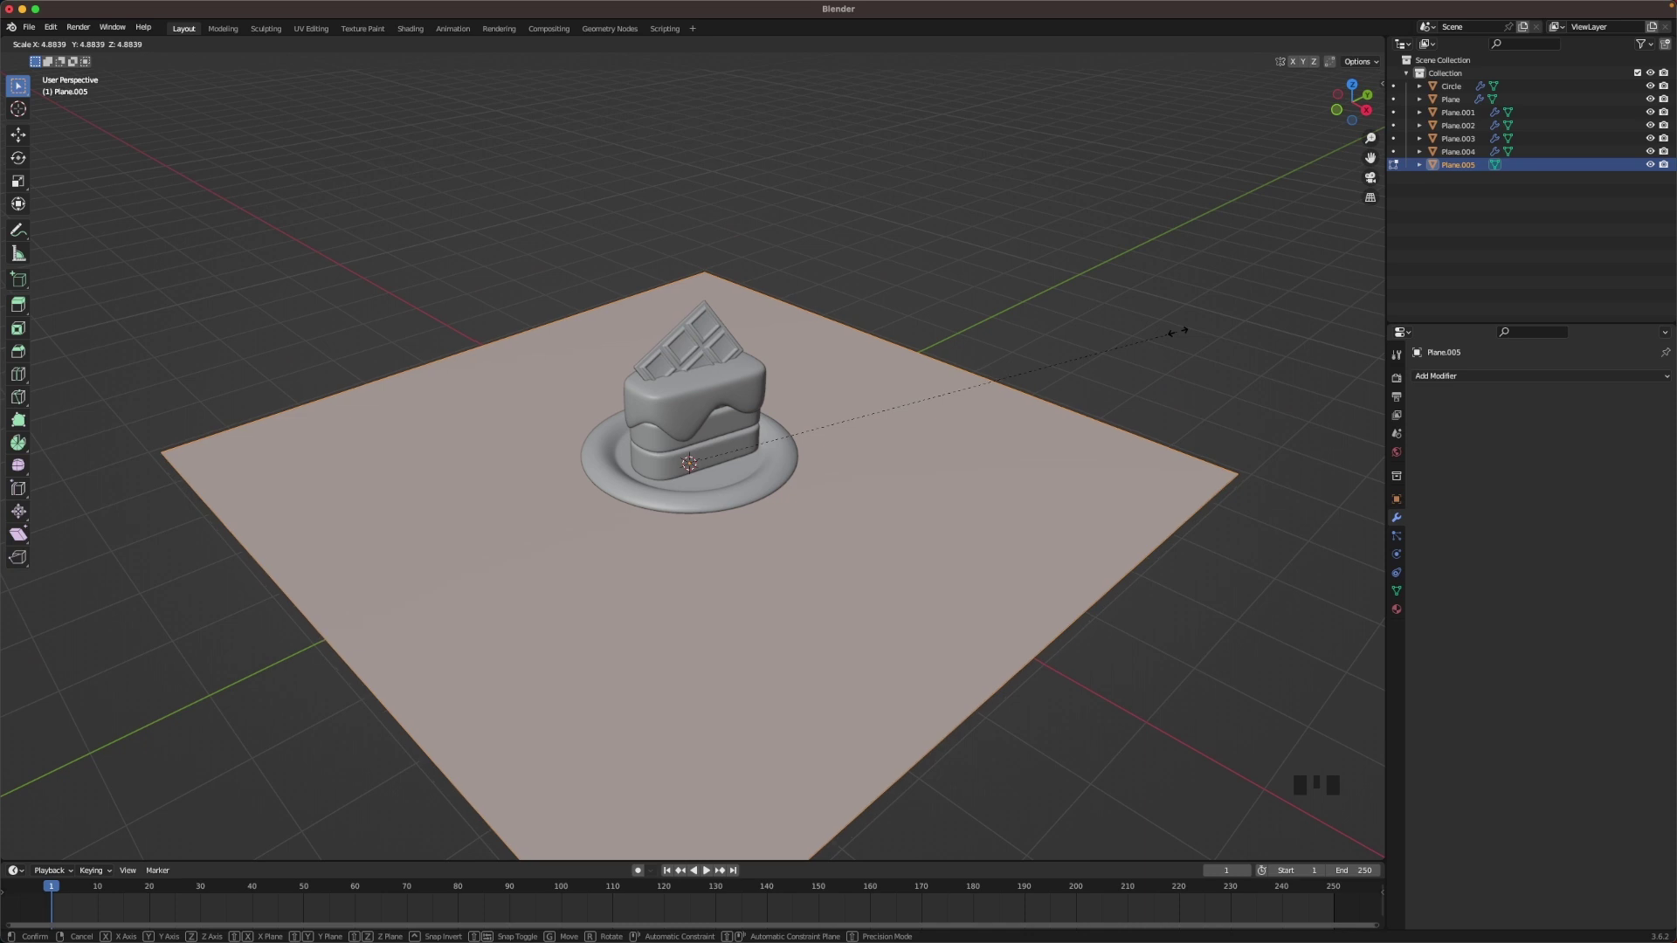
- Rotate the floor plane and reopen it for mesh editing in vertex/edge mode
{"action": "key", "text": "Tab"}
{"action": "key", "text": "r"}
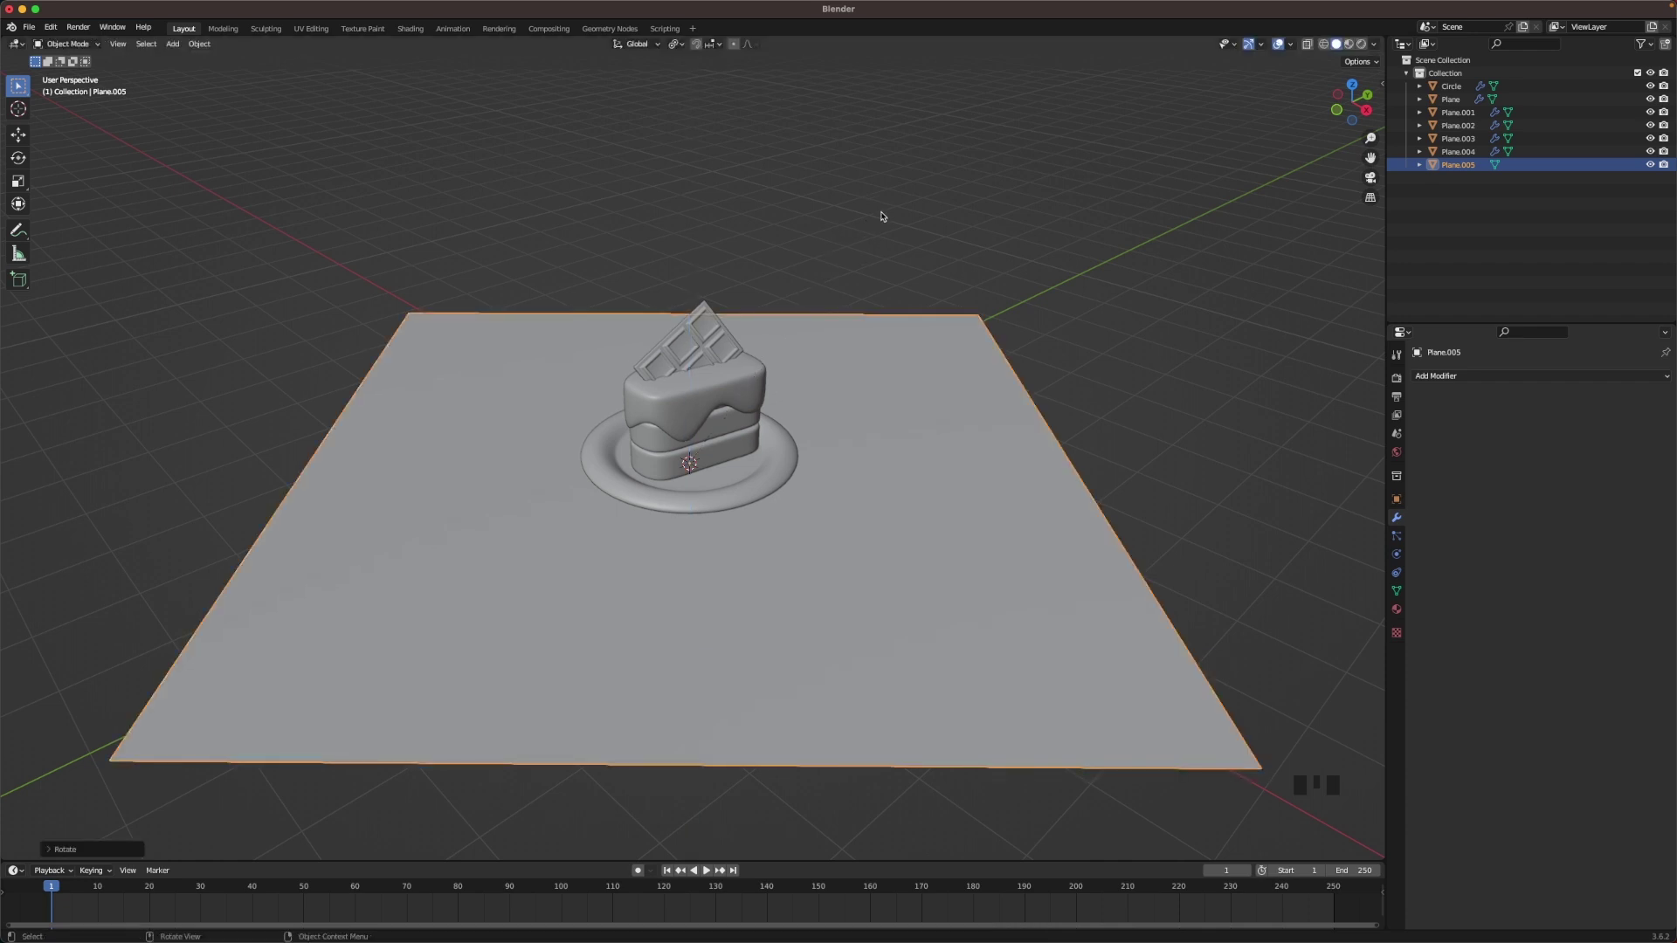
{"action": "key", "text": "Tab"}
{"action": "key", "text": "2"}
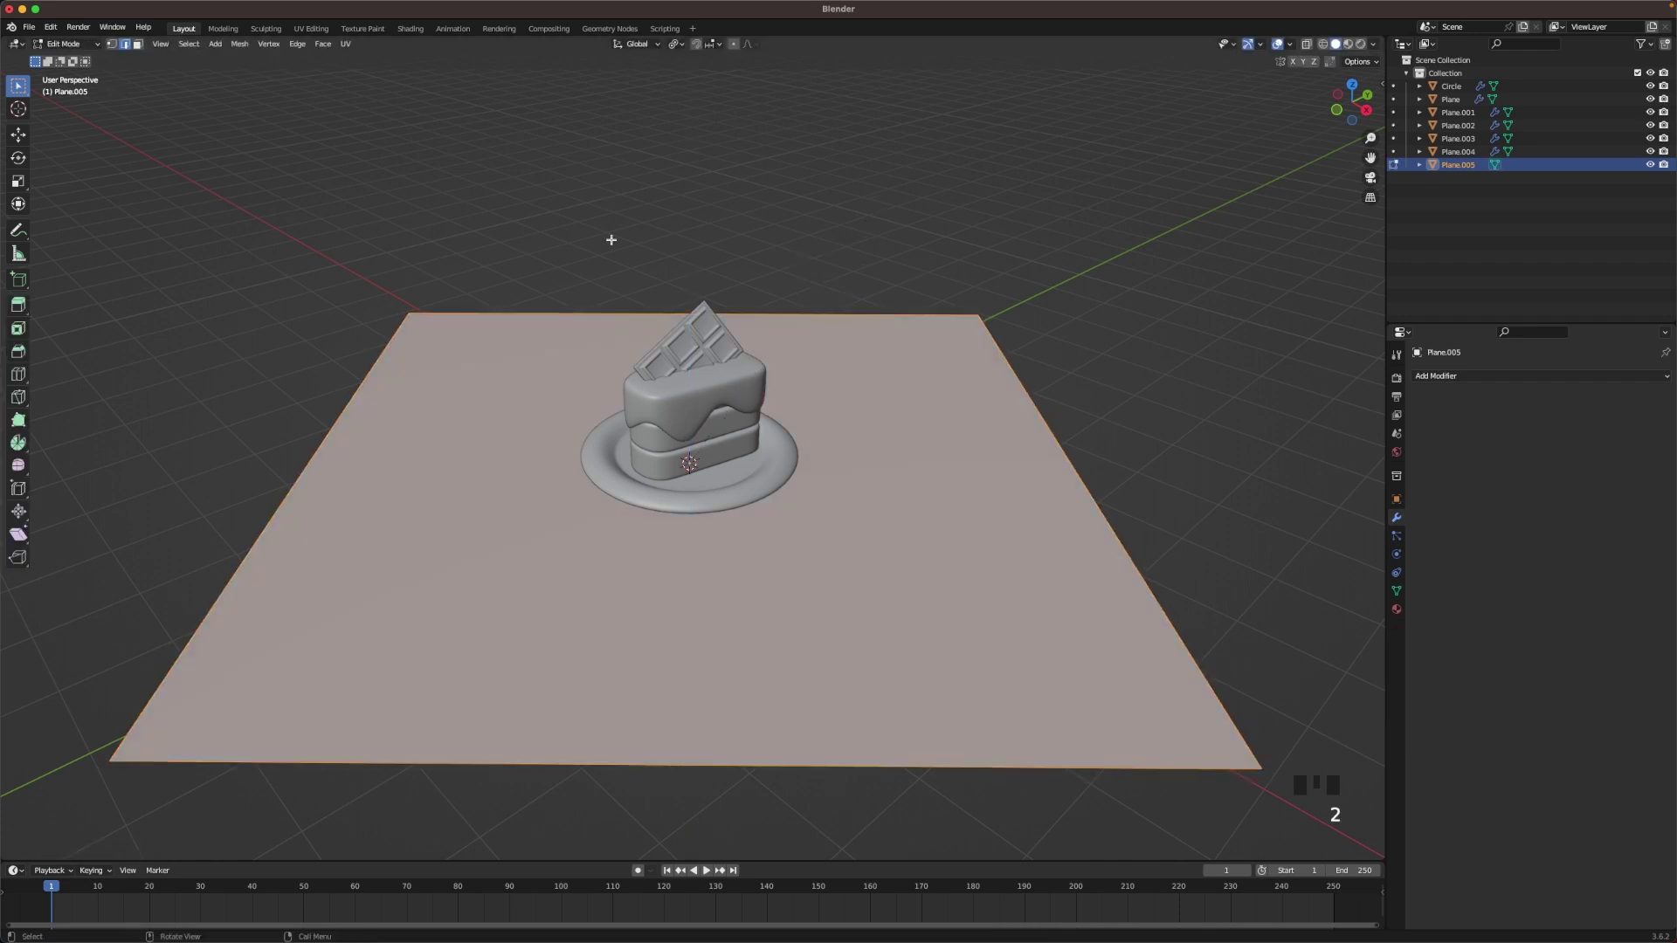
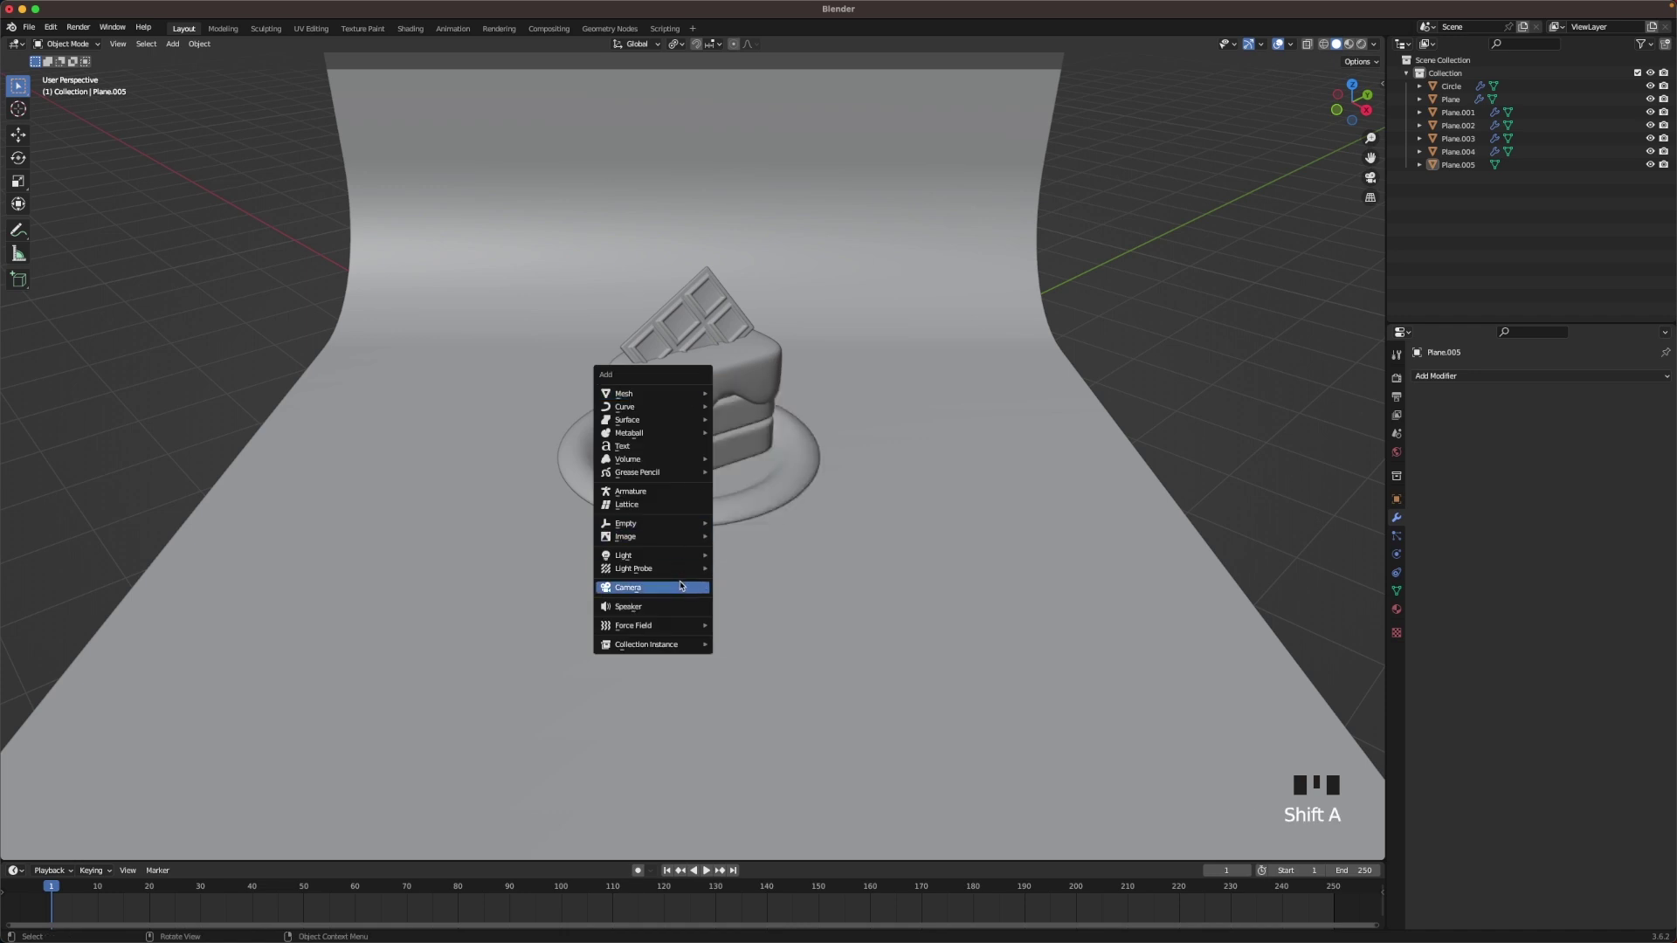
- Align the camera to the view and move it along its axes to frame the cake
{"action": "key", "text": "`"}
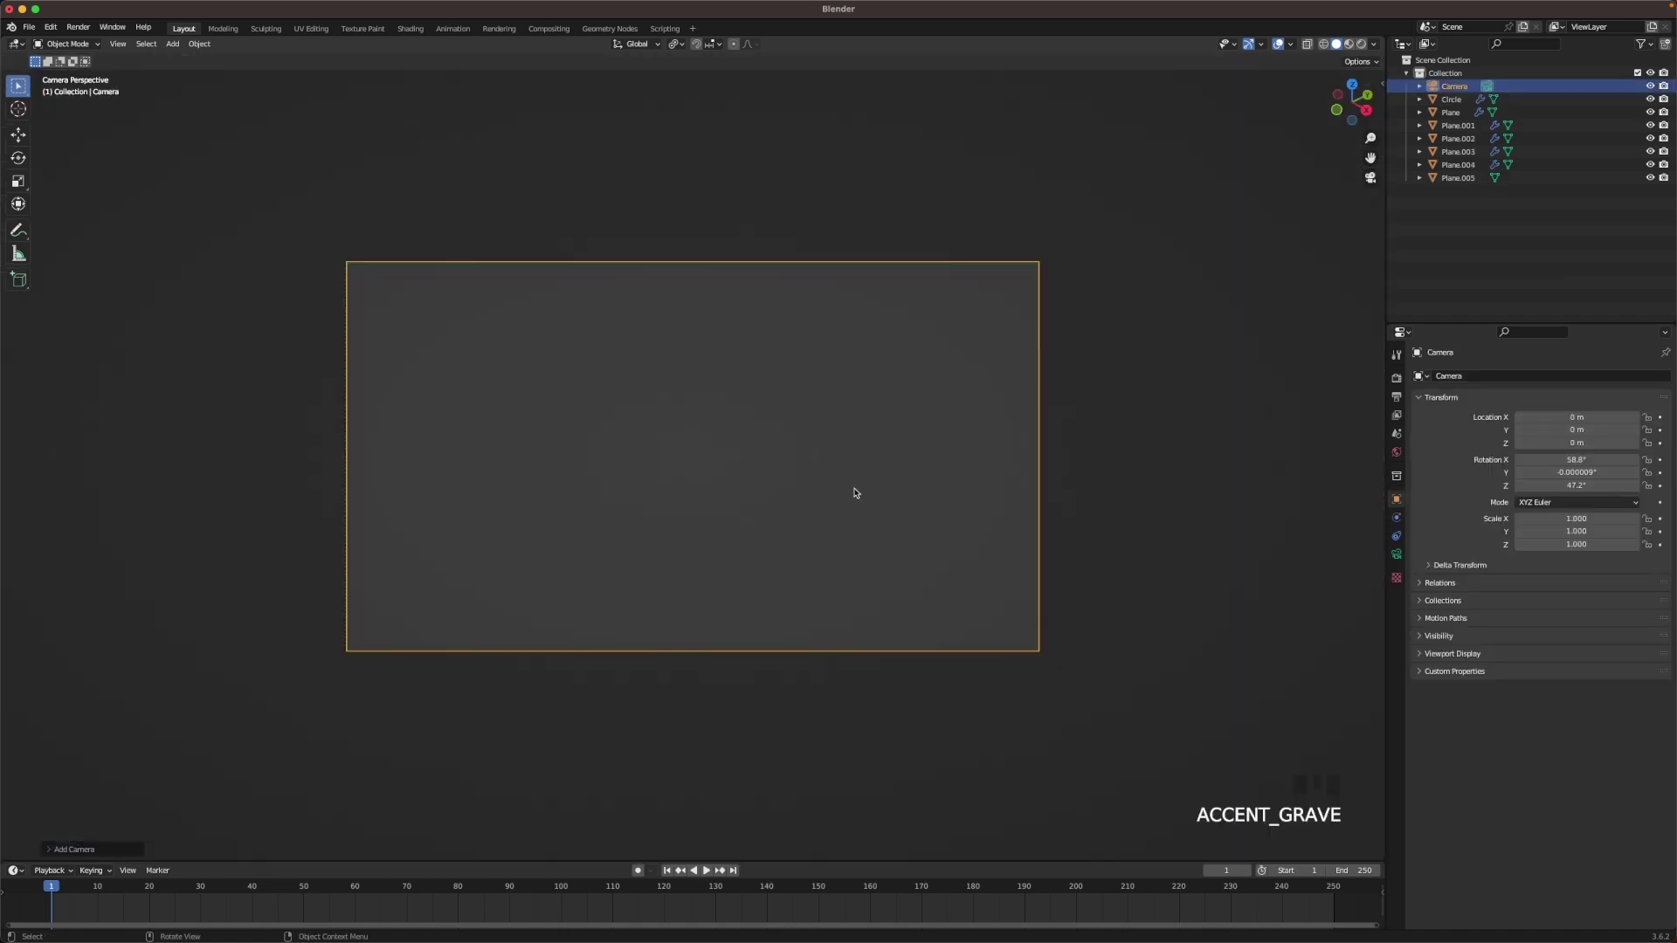
{"action": "key", "text": "g"}
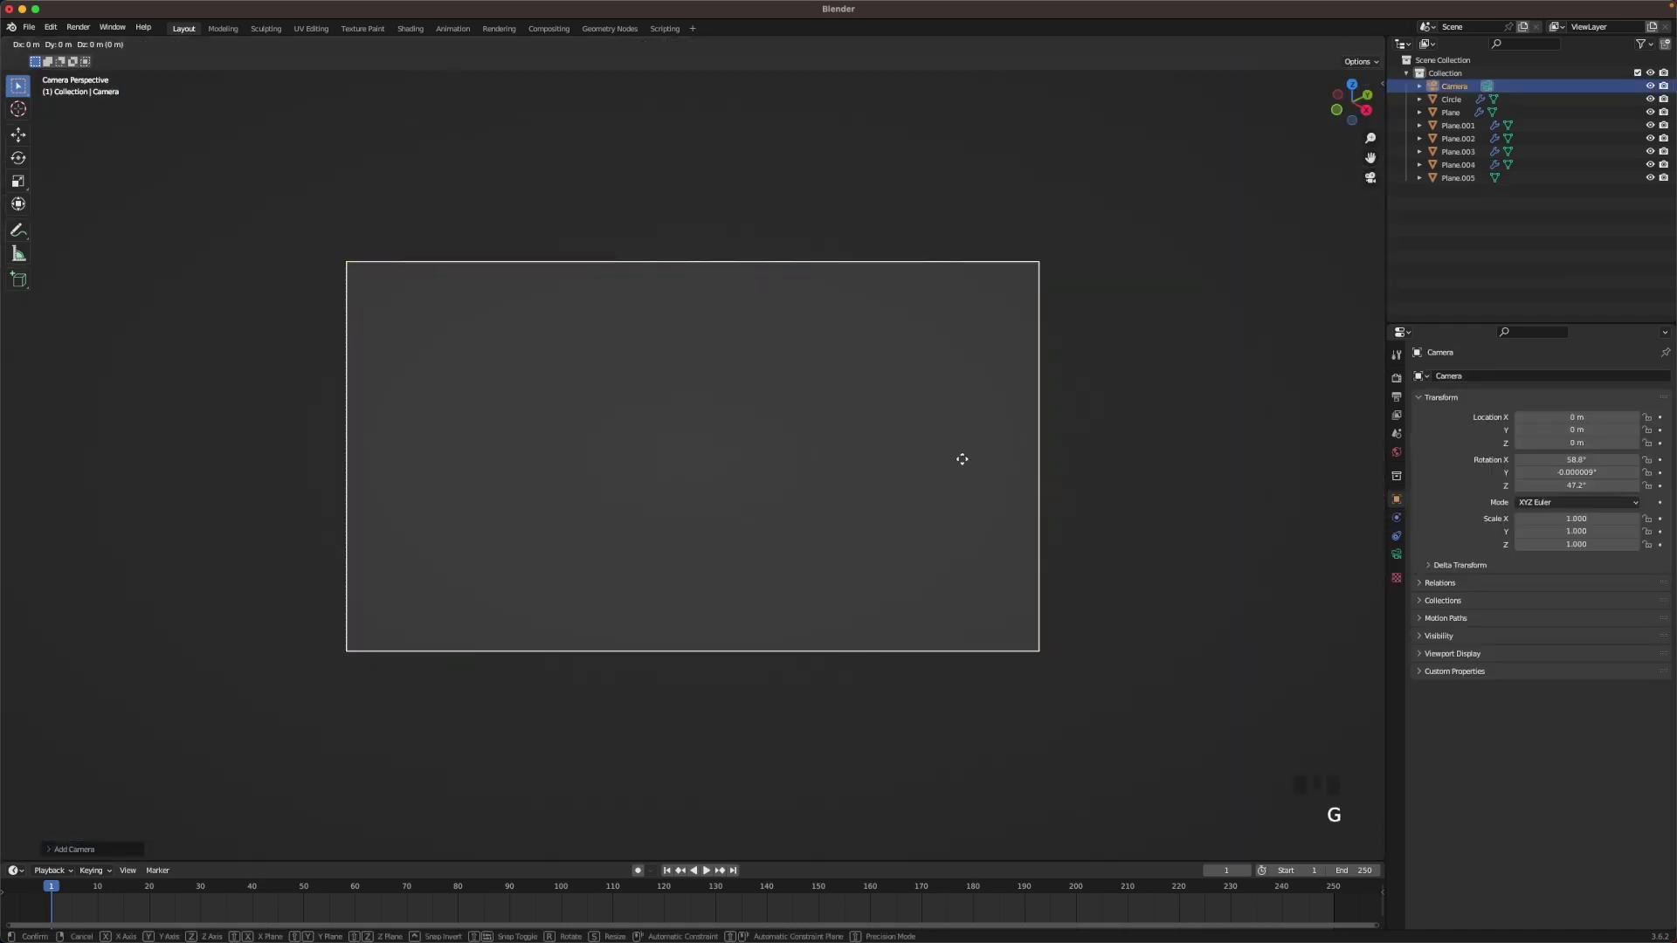
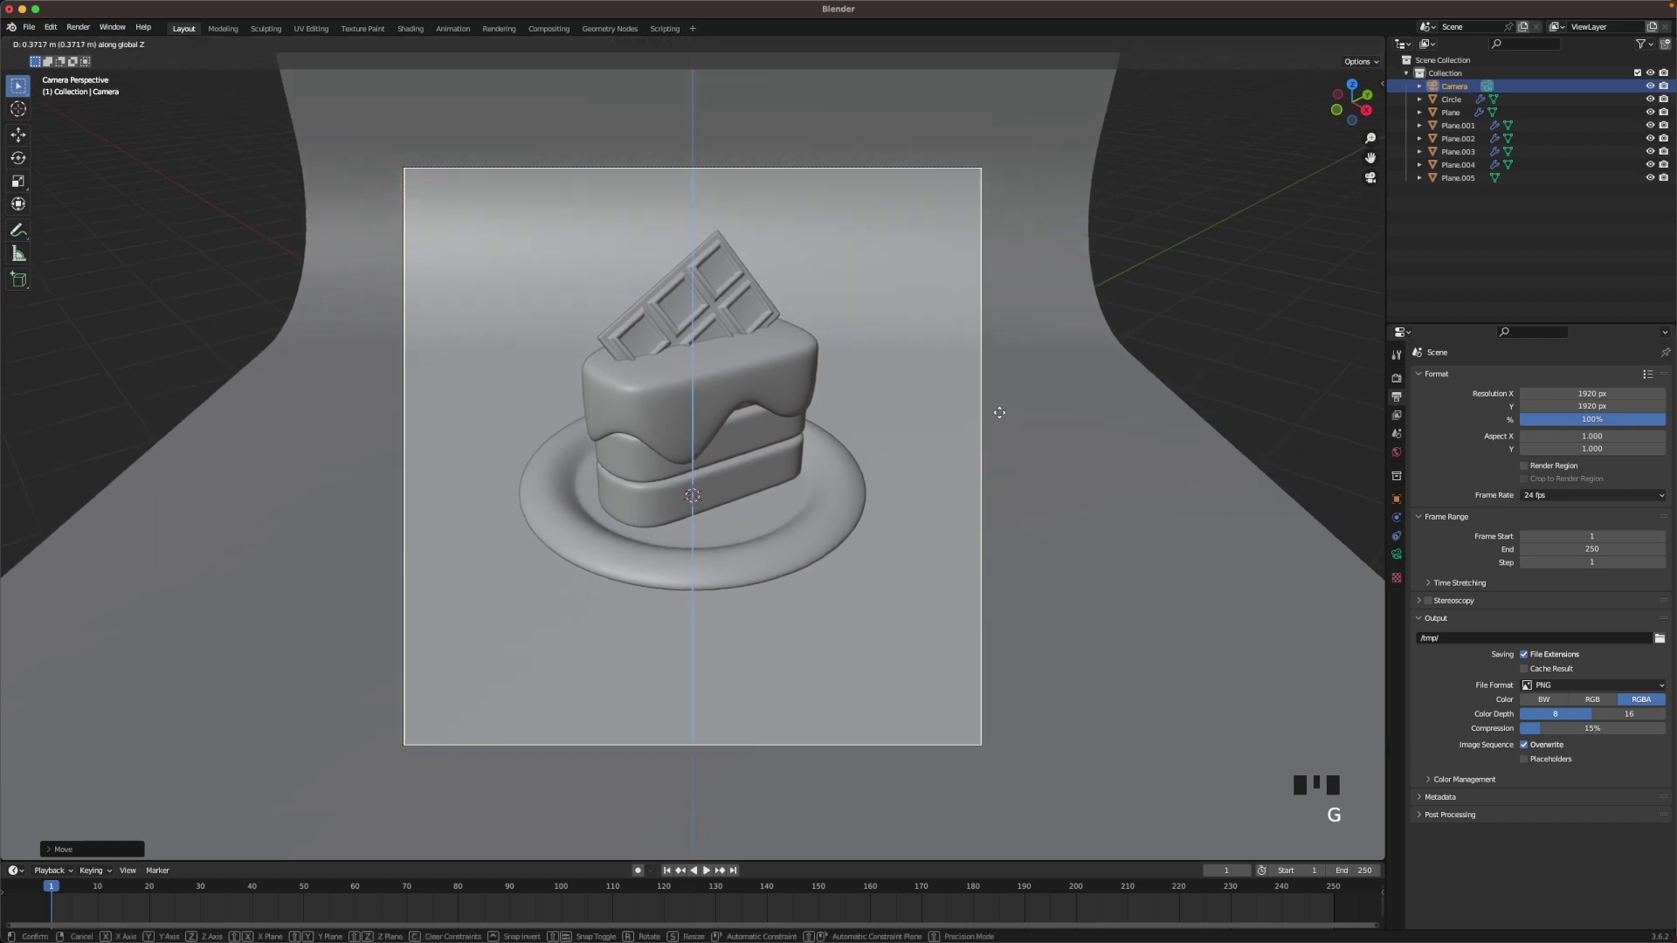
{"action": "key", "text": "g"}
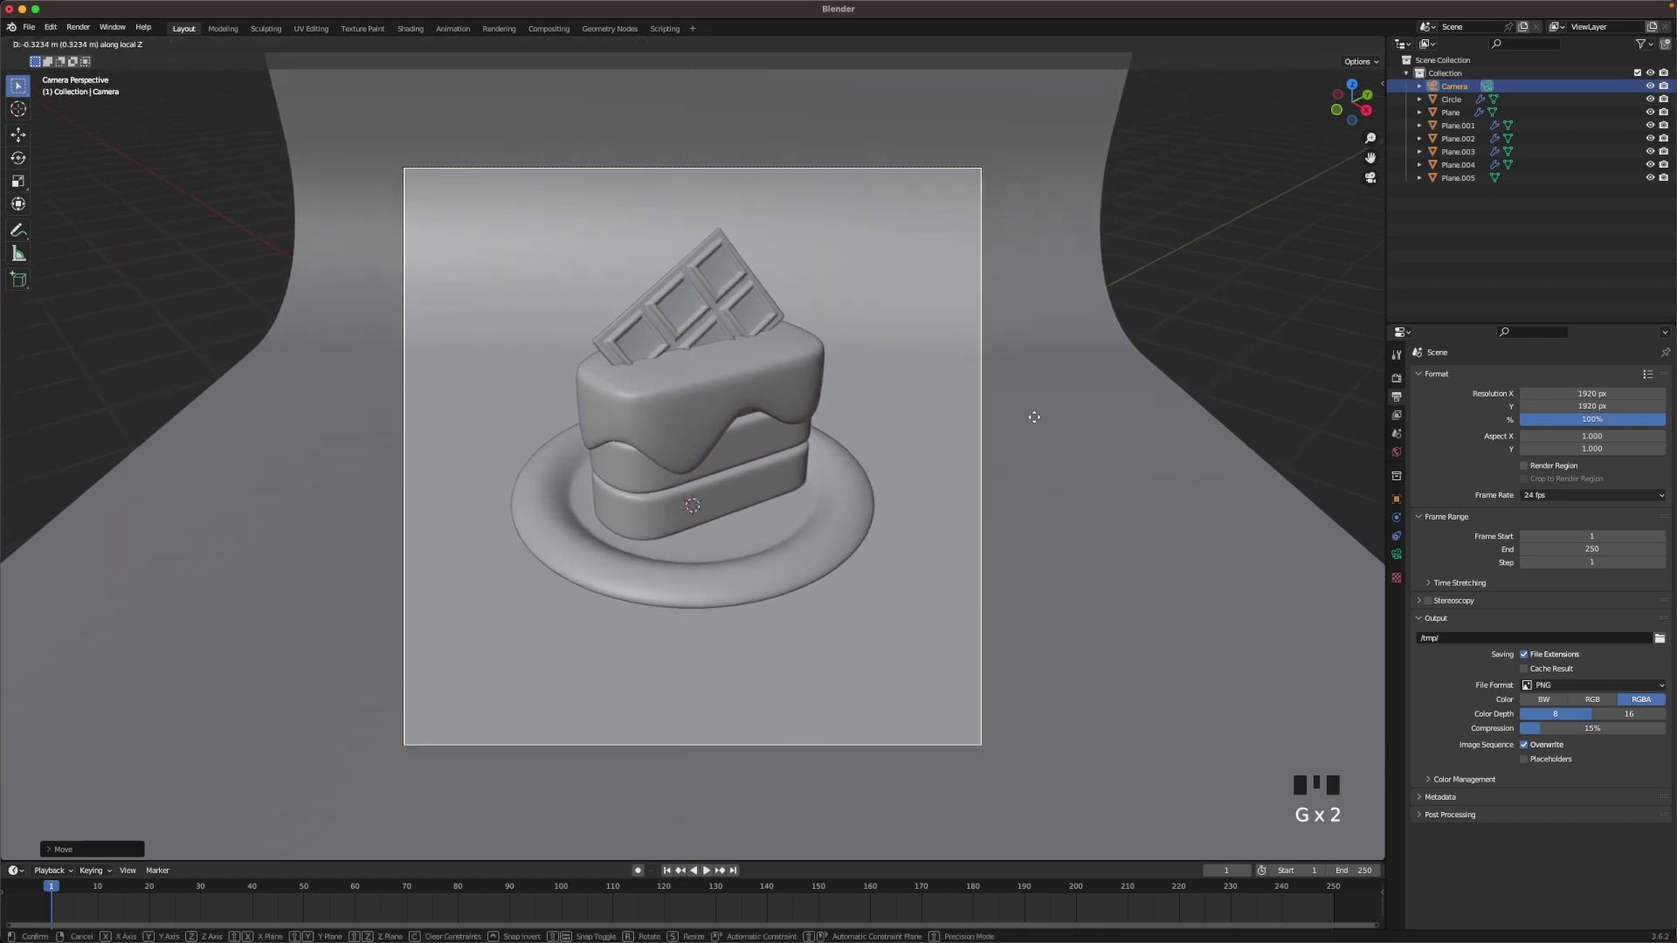
{"action": "key", "text": "g"}
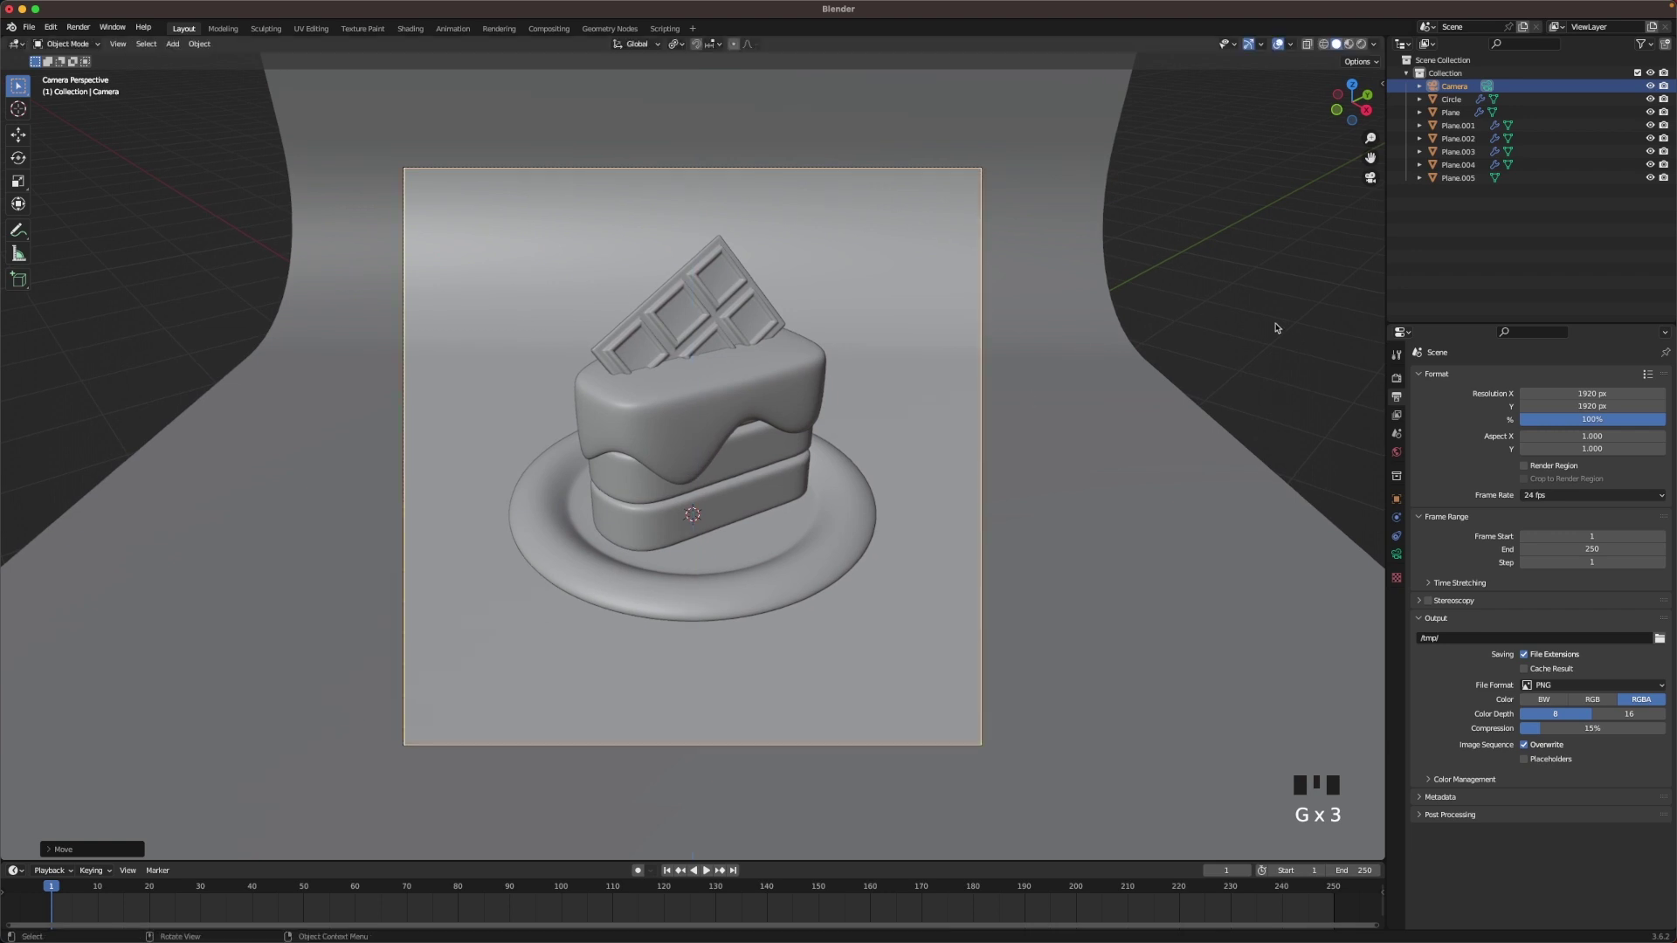
{"action": "left_click", "coordinate": [1272, 326]}
- In rendered shading, add an area light above the cake and set it to a 3 m warm disk at 75 W
{"action": "key", "text": "z"}
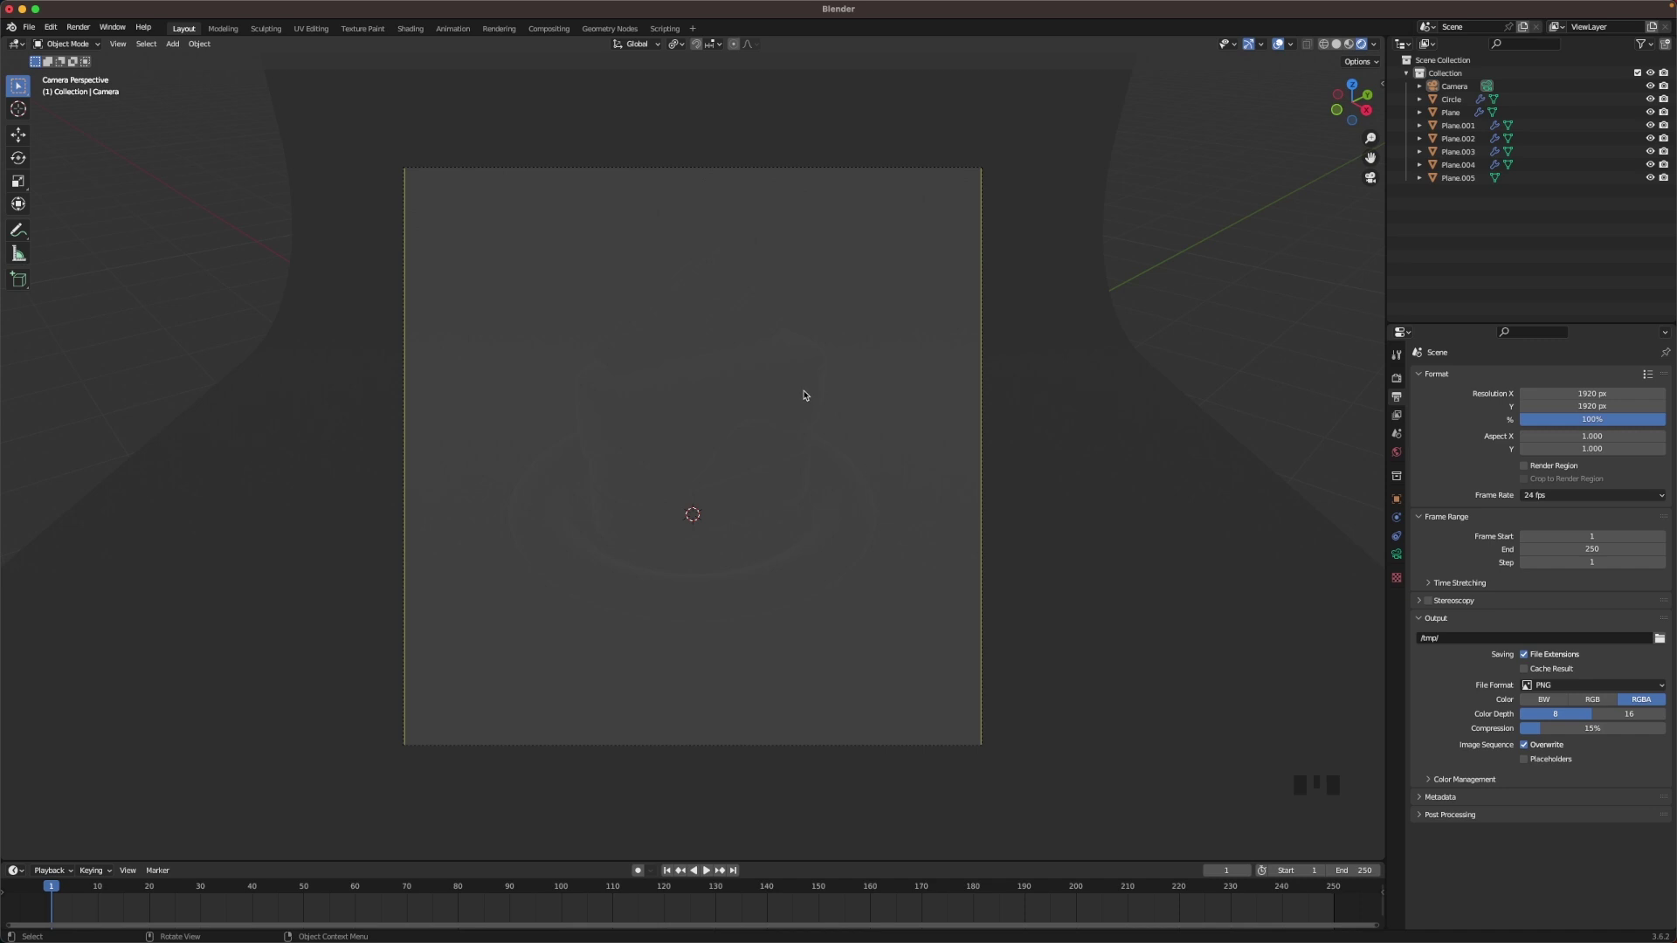
{"action": "key", "text": "shift+a"}
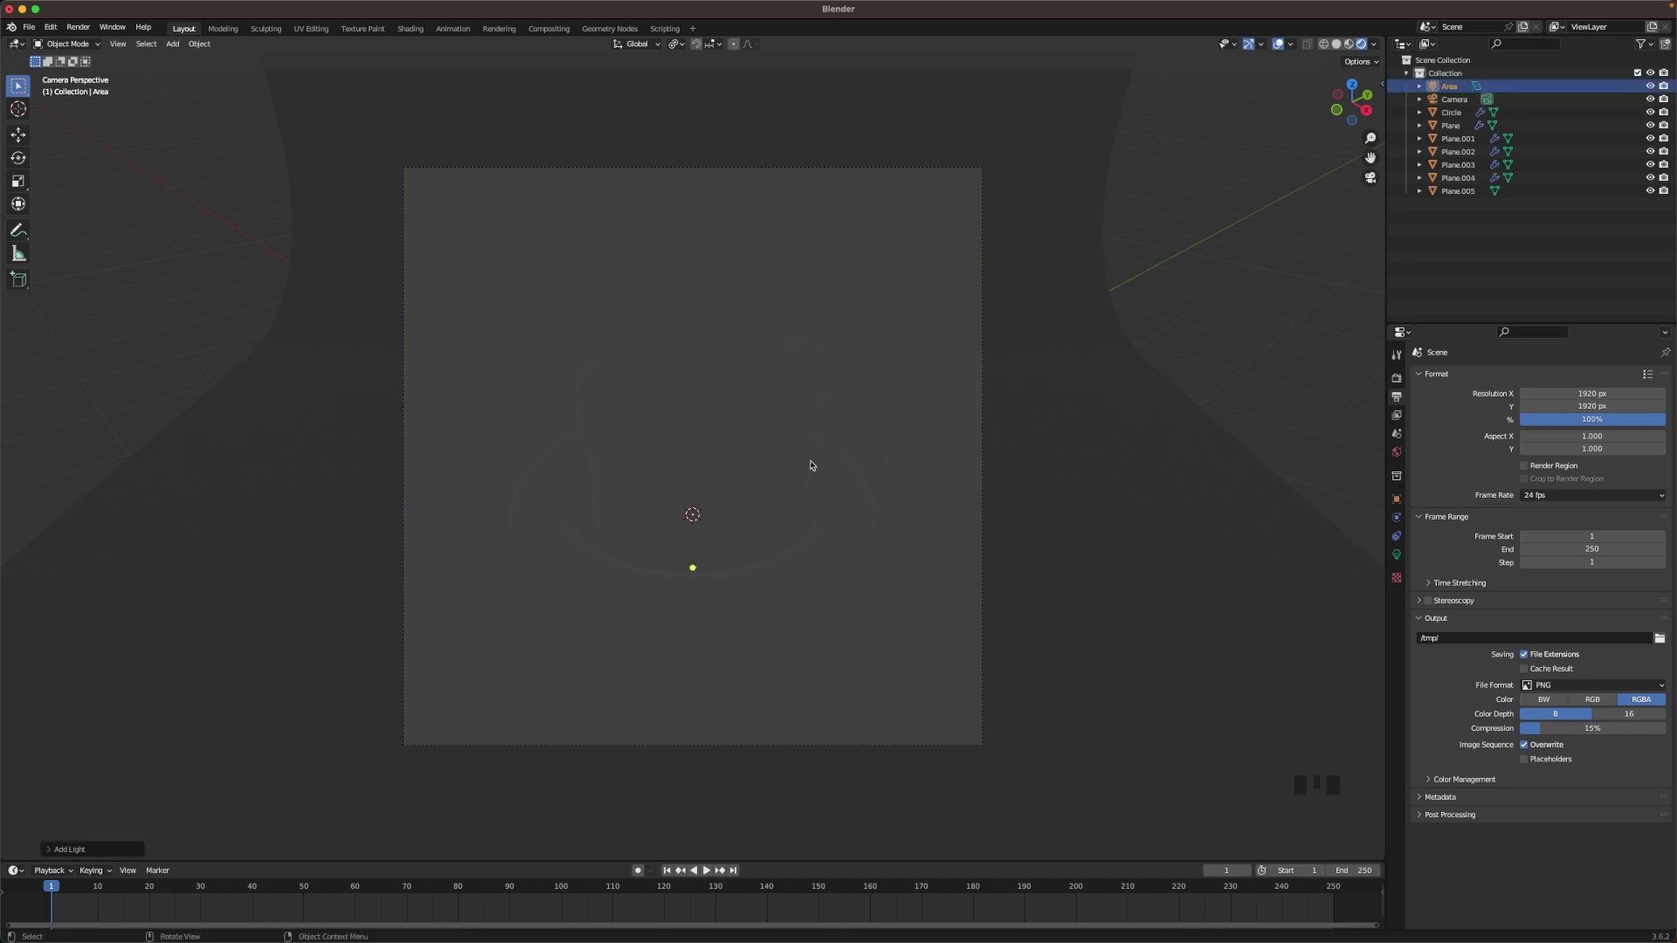
{"action": "key", "text": "g"}
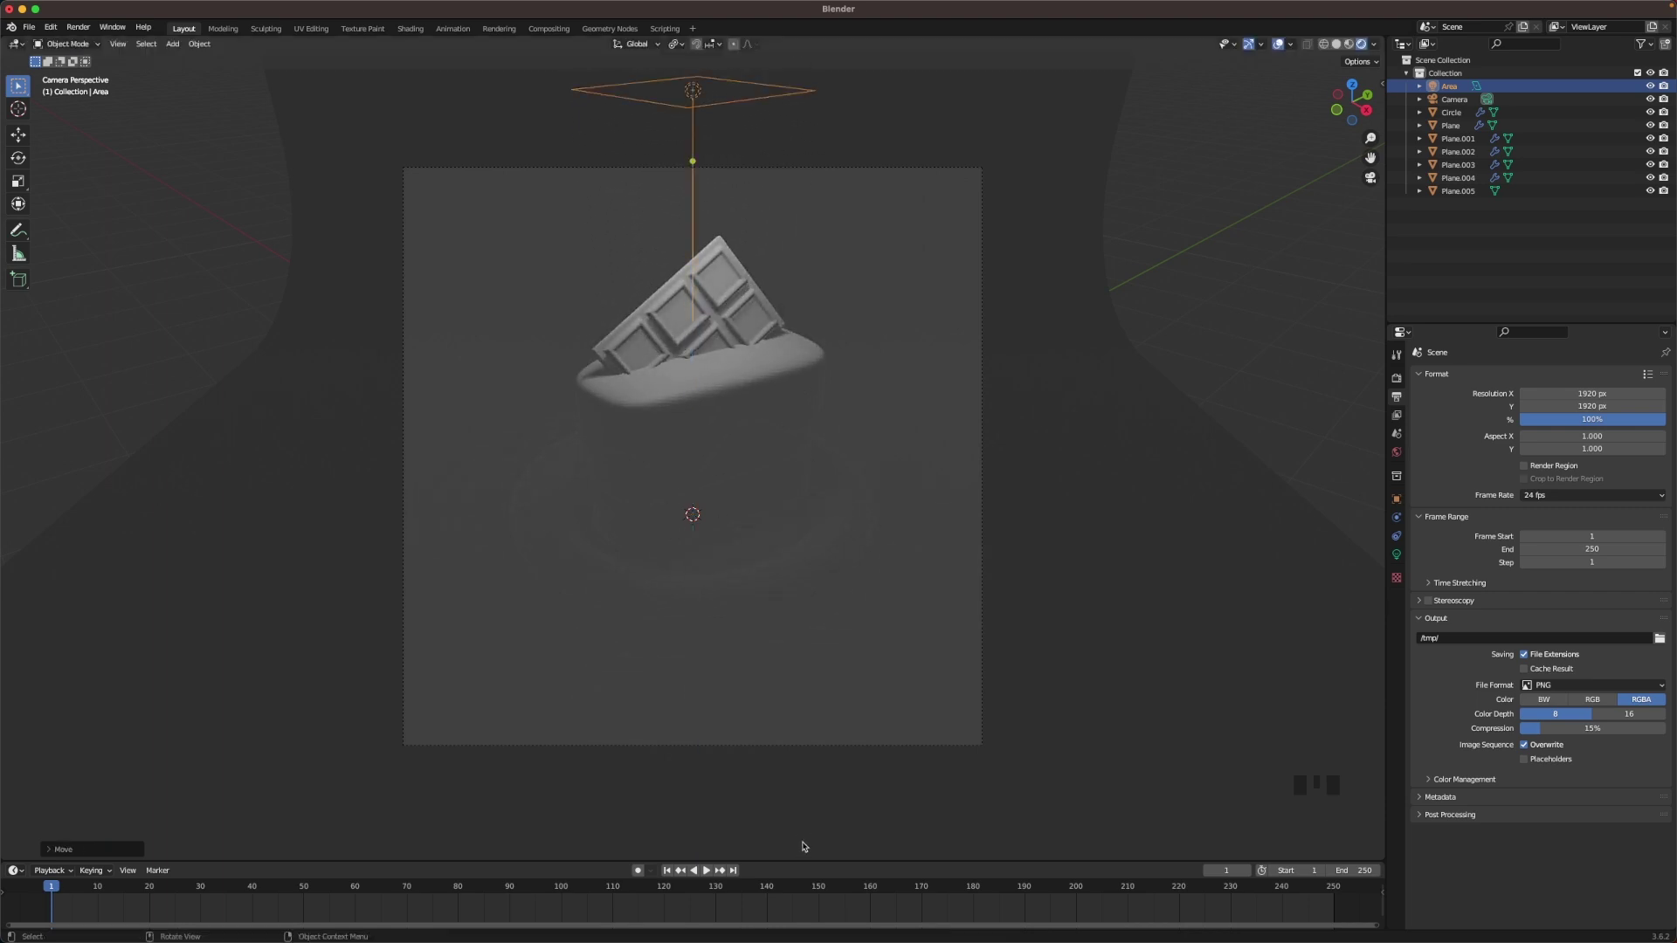
{"action": "left_click", "coordinate": [1400, 559]}
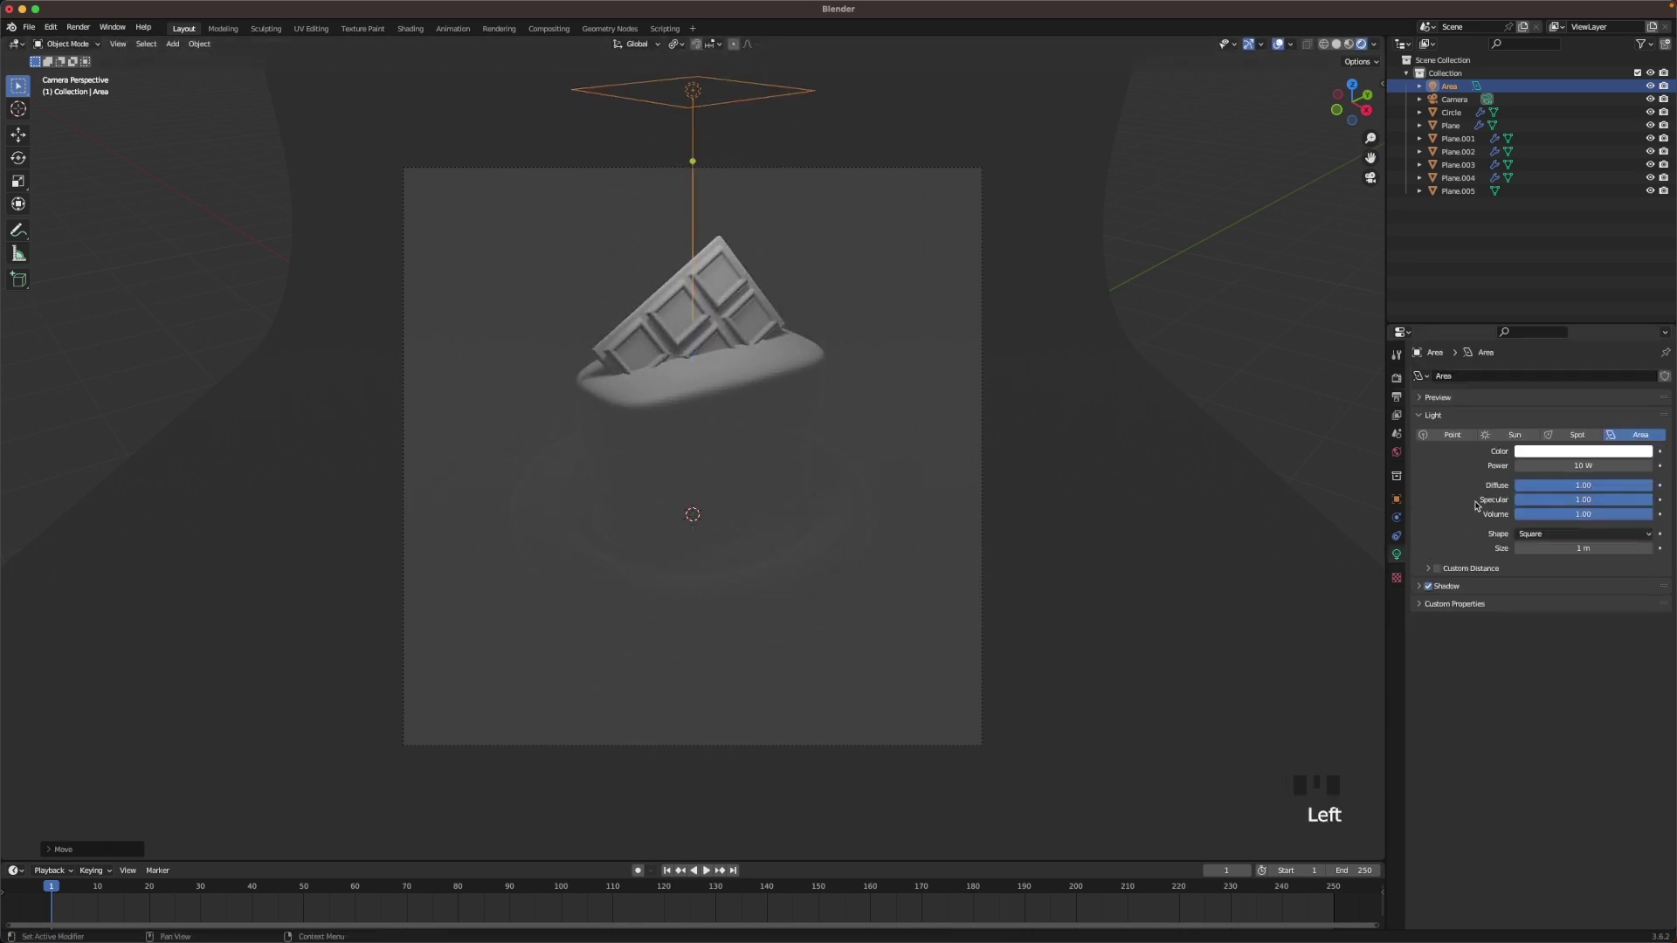
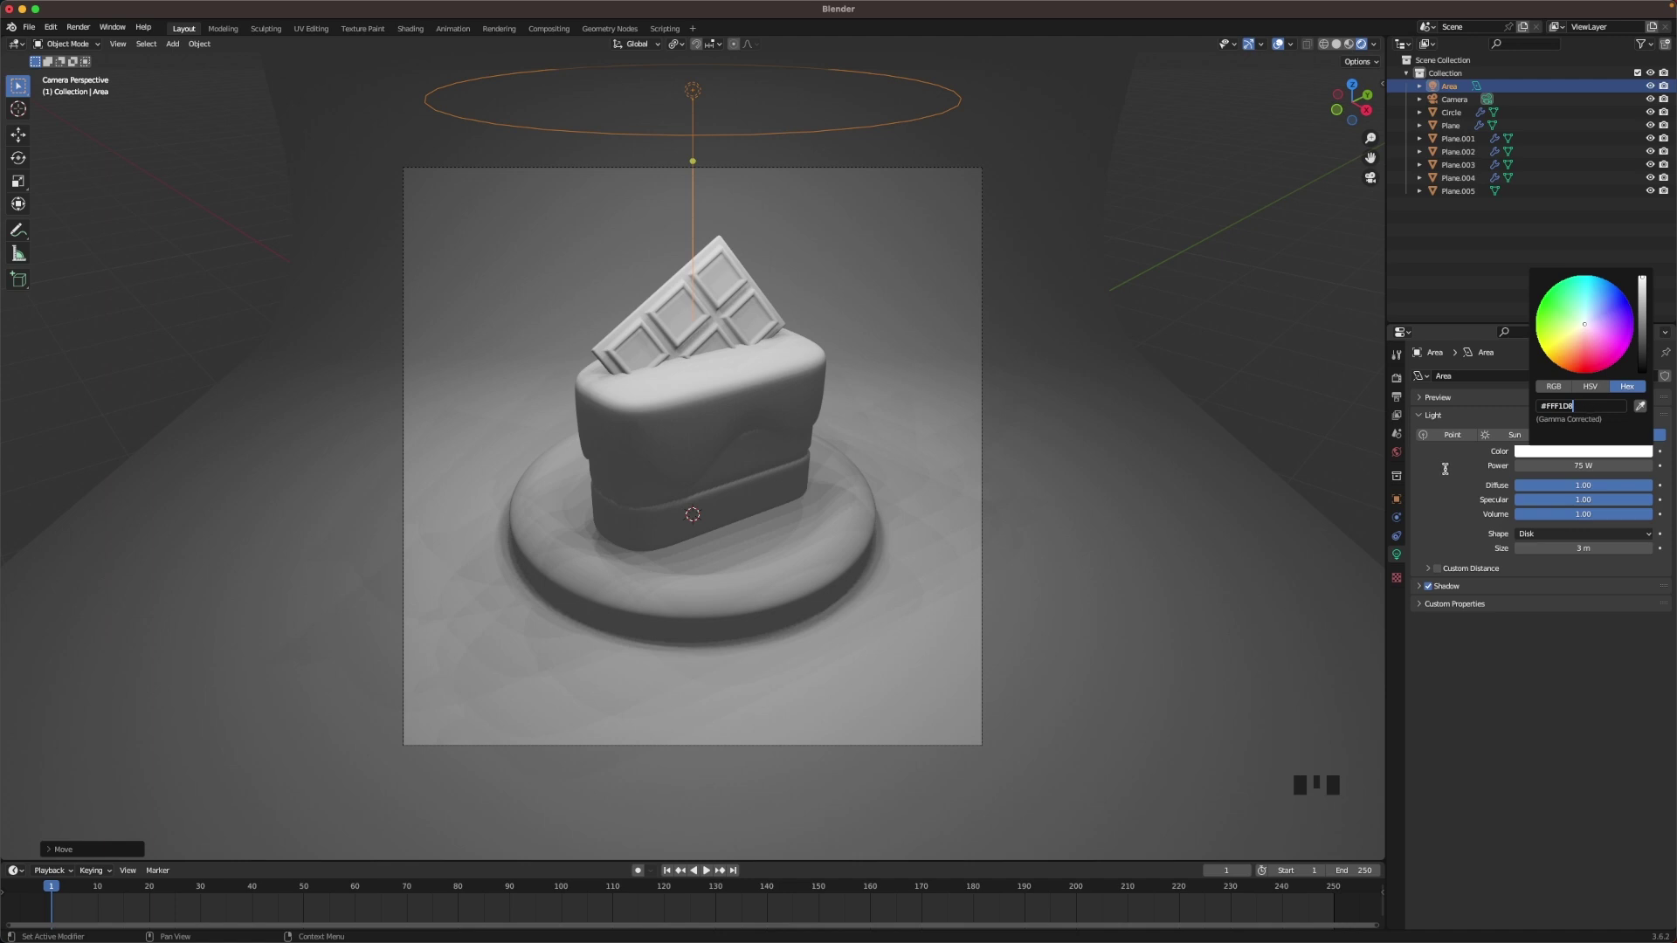
{"action": "scroll", "scroll_direction": "down", "scroll_amount": 3}
- Duplicate the area light, tilt it 45° and push it outward to light one side
{"action": "key", "text": "g"}
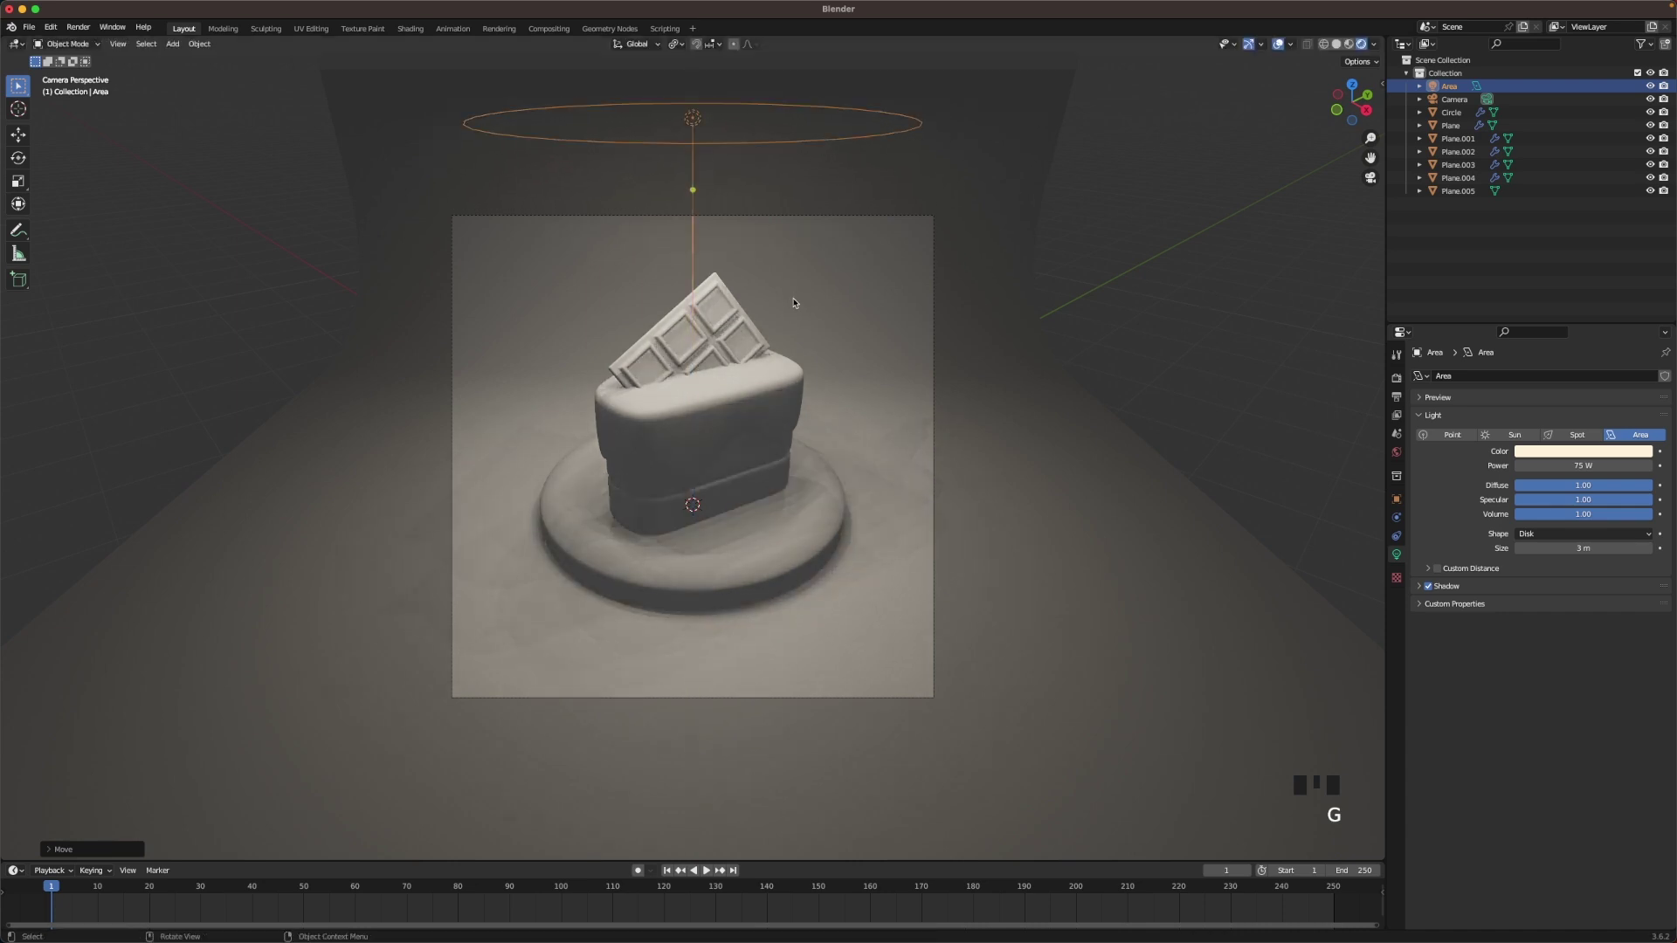
{"action": "key", "text": "."}
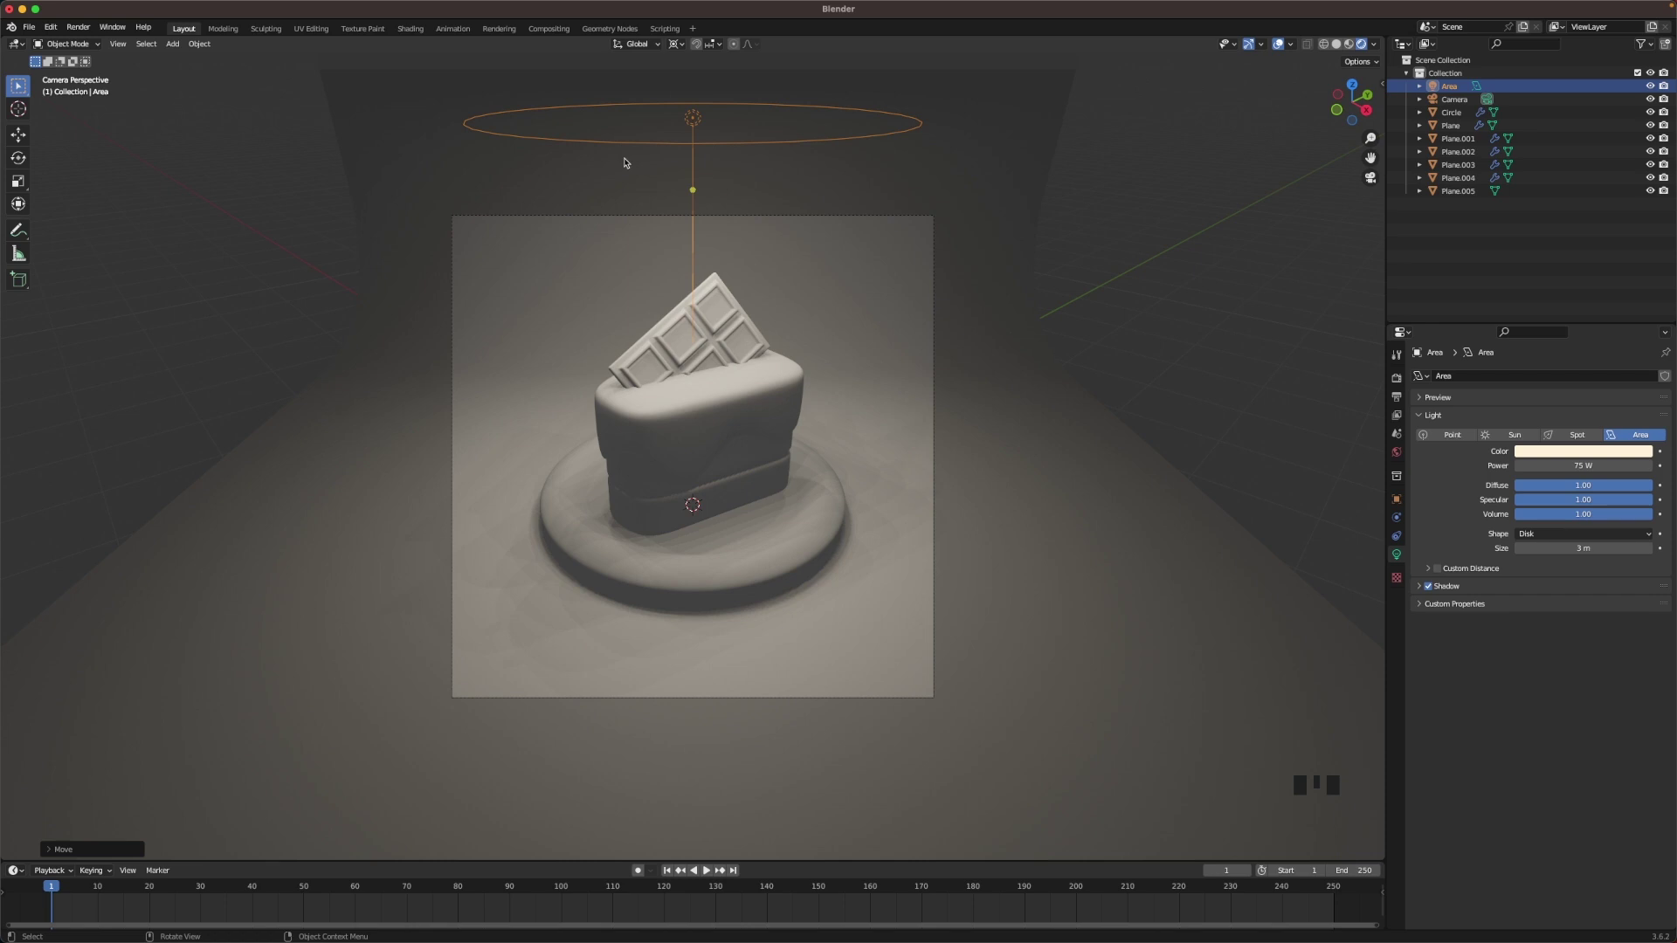
{"action": "key", "text": "shift+d"}
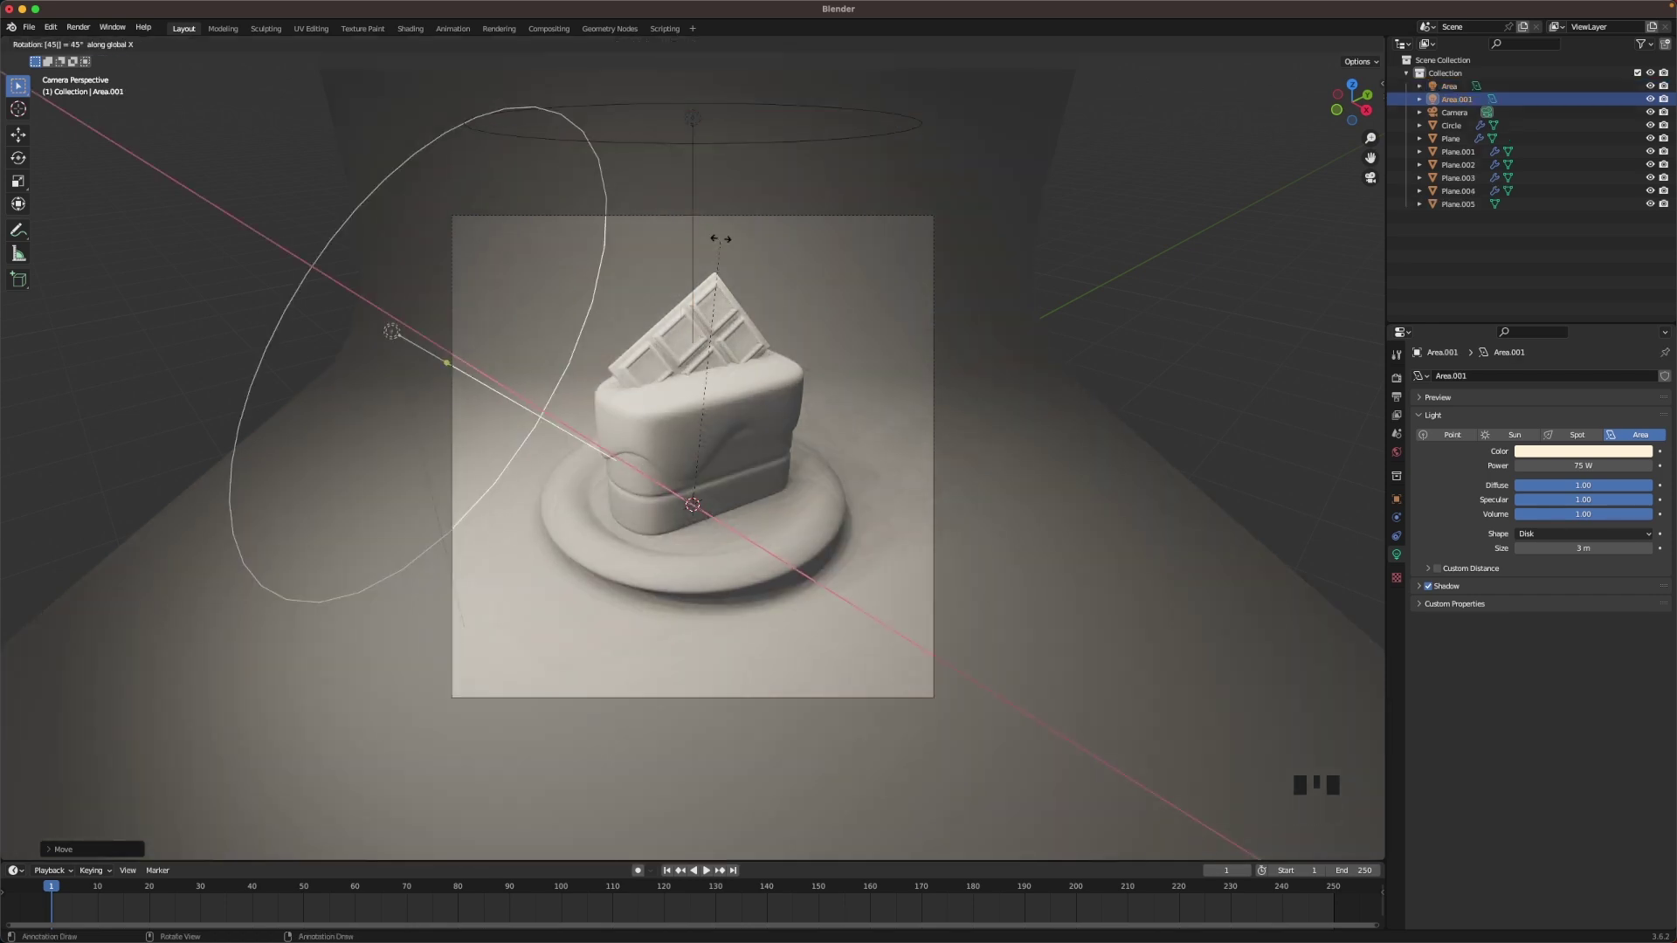
{"action": "key", "text": "g"}
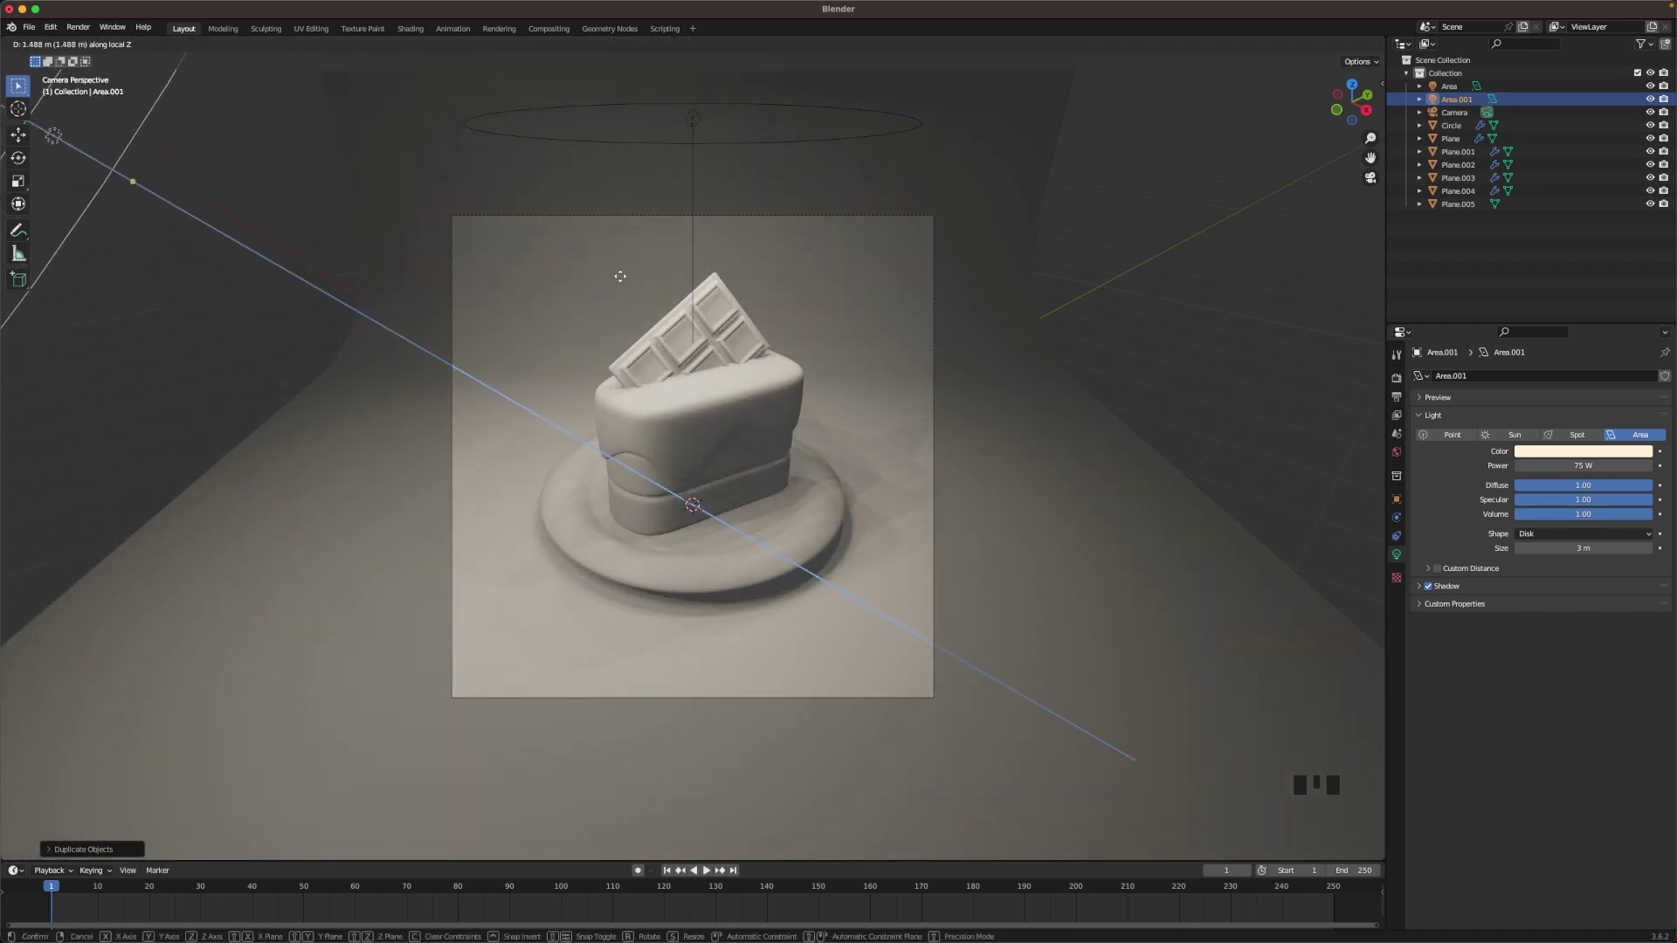
- Duplicate the light again for the opposite side and make a fresh copy above
{"action": "key", "text": "shift+d"}
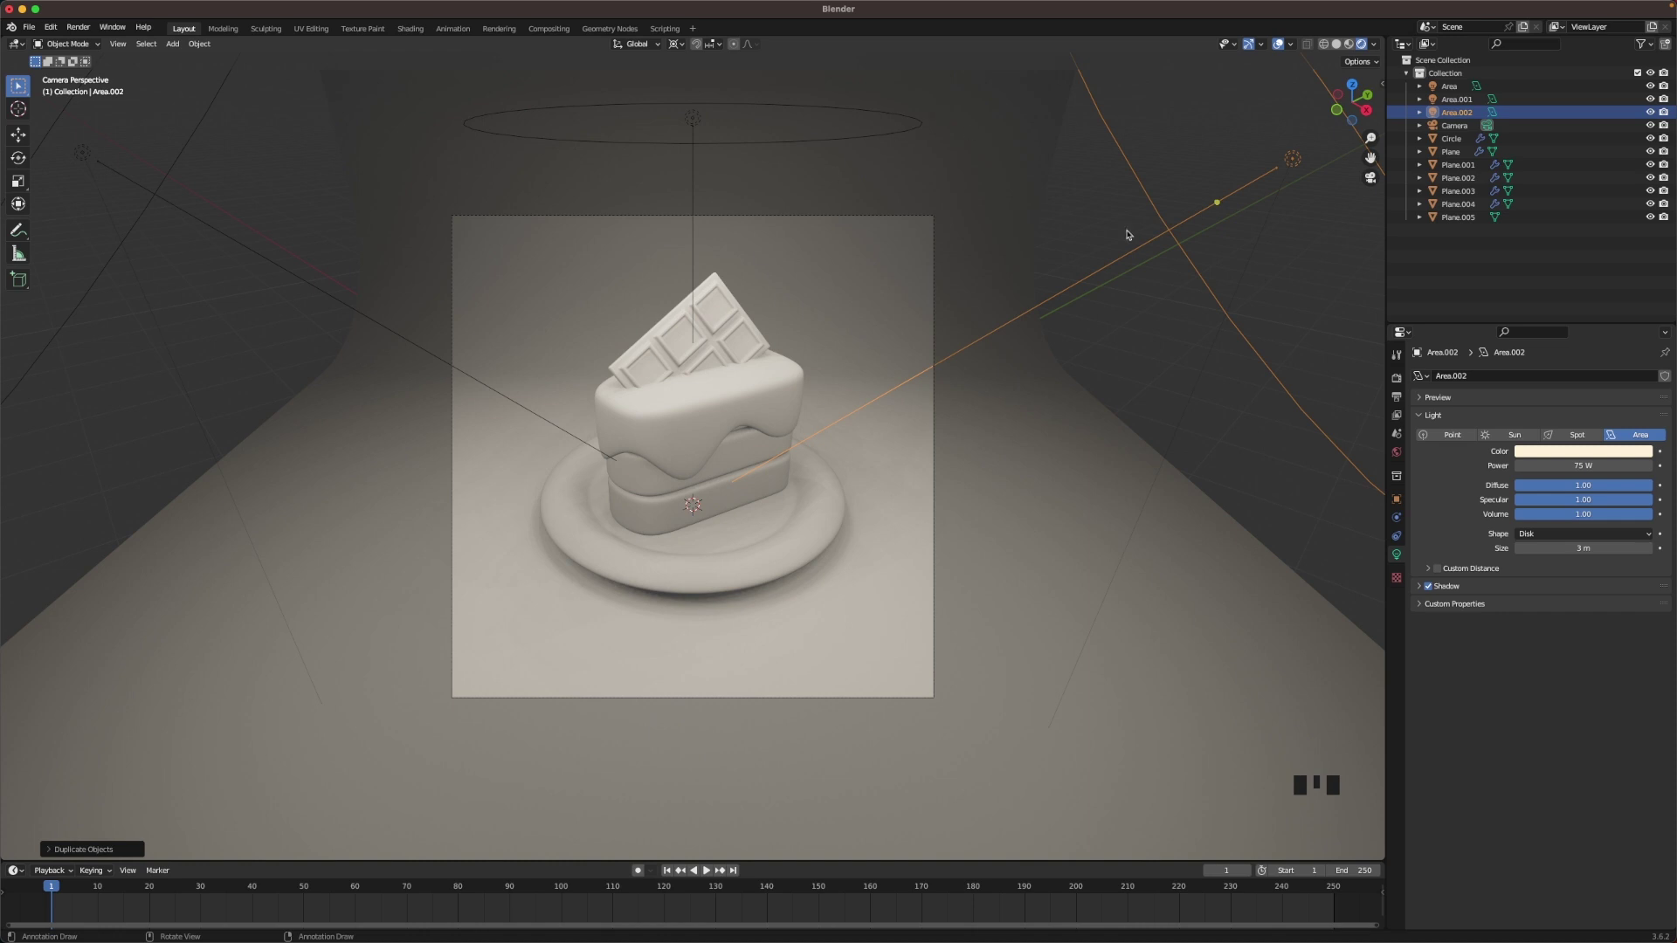
{"action": "scroll", "scroll_direction": "down", "scroll_amount": 3}
{"action": "left_click_drag", "start_coordinate": [700, 179], "coordinate": [706, 200]}
{"action": "scroll", "scroll_direction": "down", "scroll_amount": 3}
{"action": "key", "text": "shift+d"}
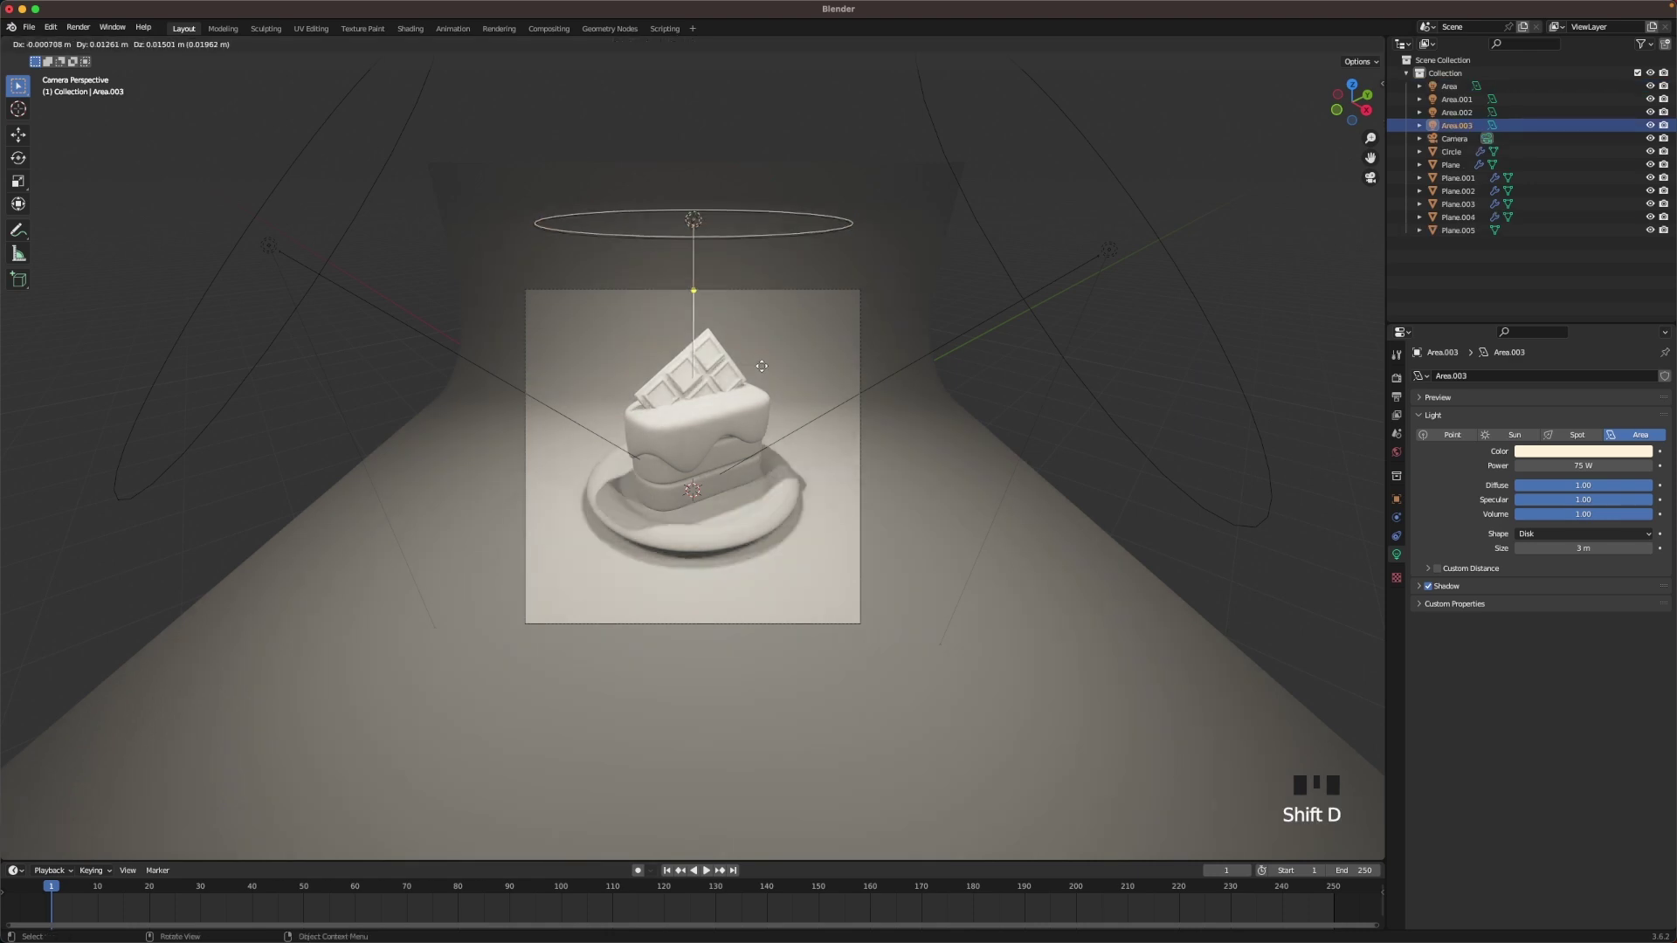
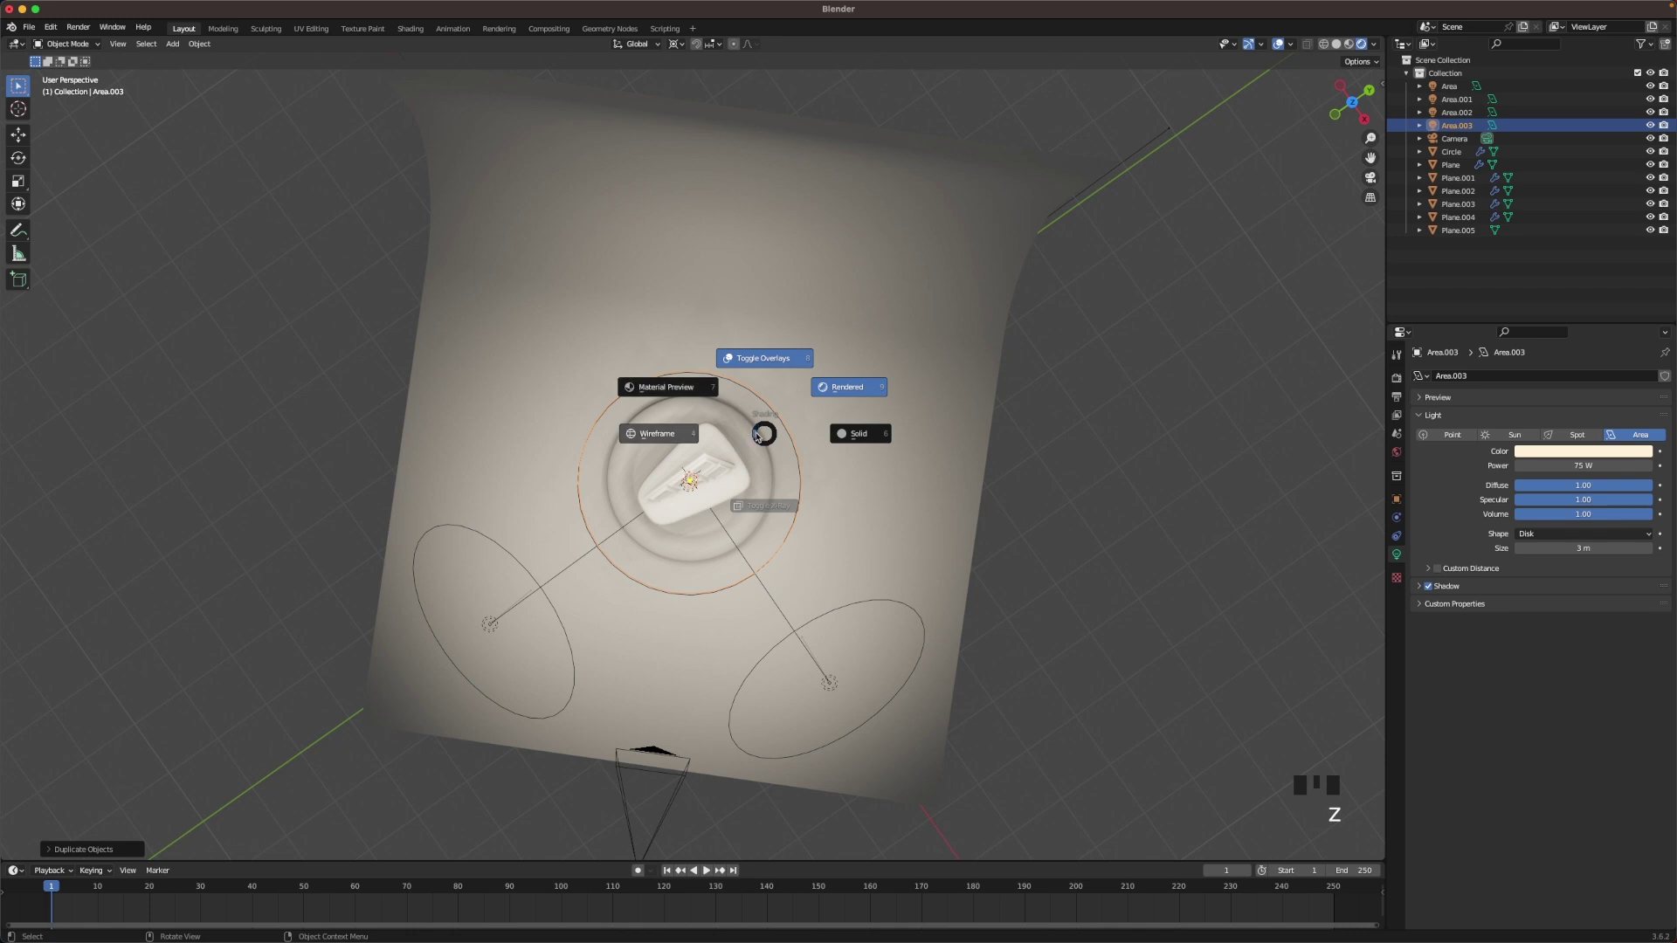
- From top view, move the Area.003 light to the back corner and lift it above the cake
{"action": "key", "text": "`"}
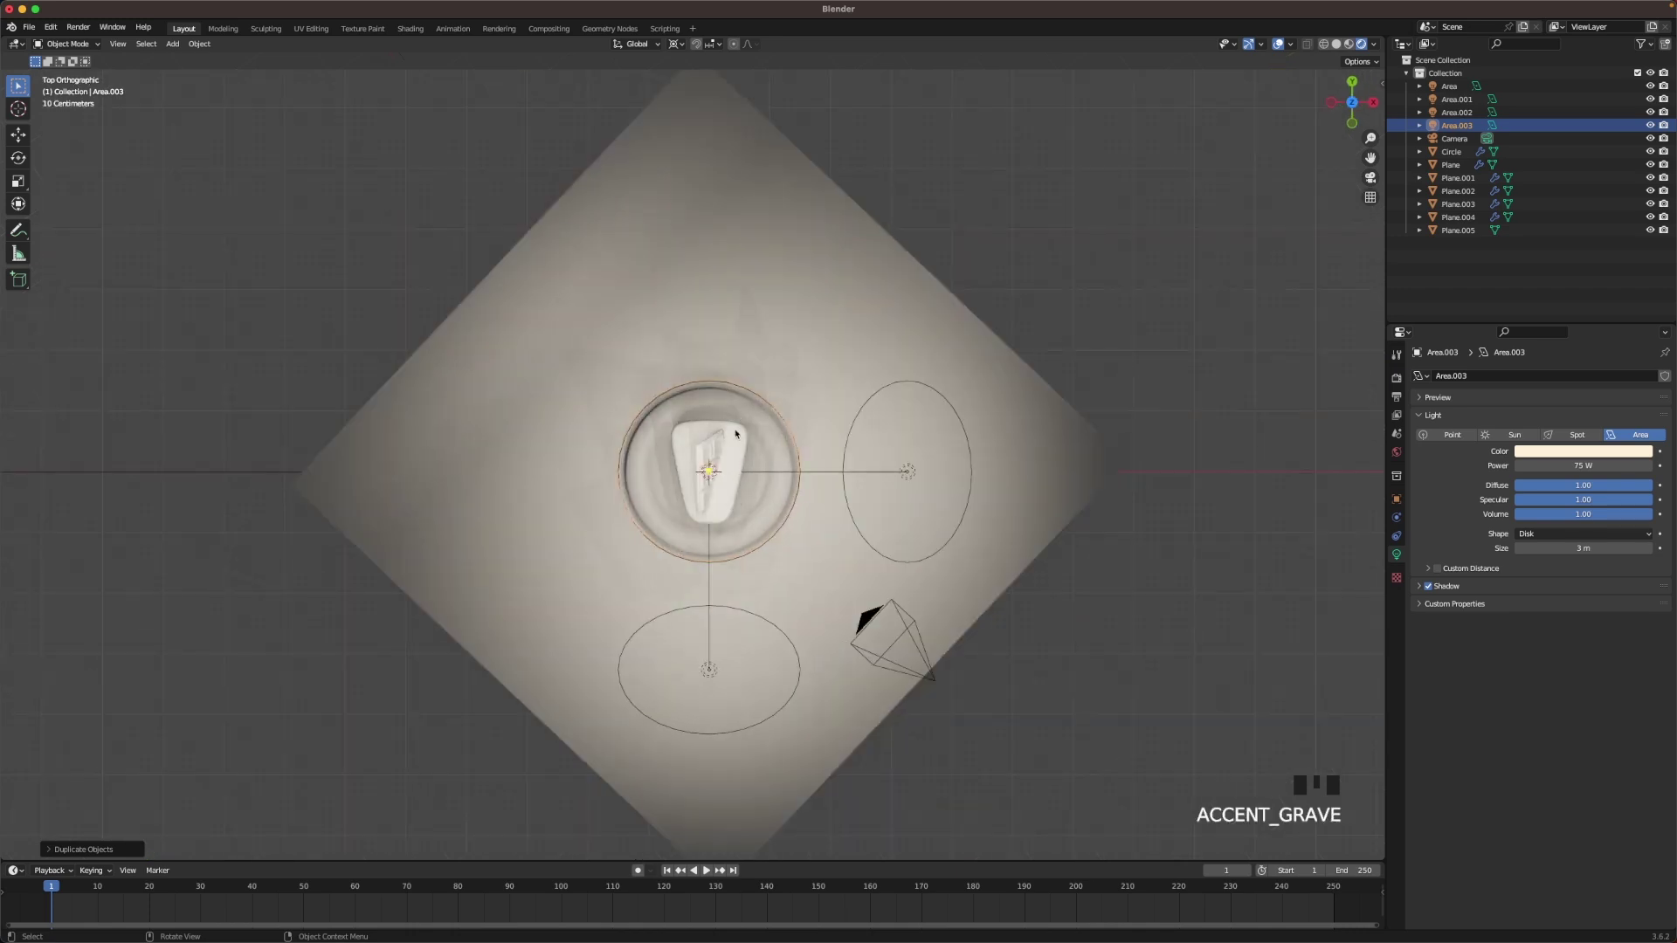
{"action": "key", "text": "g"}
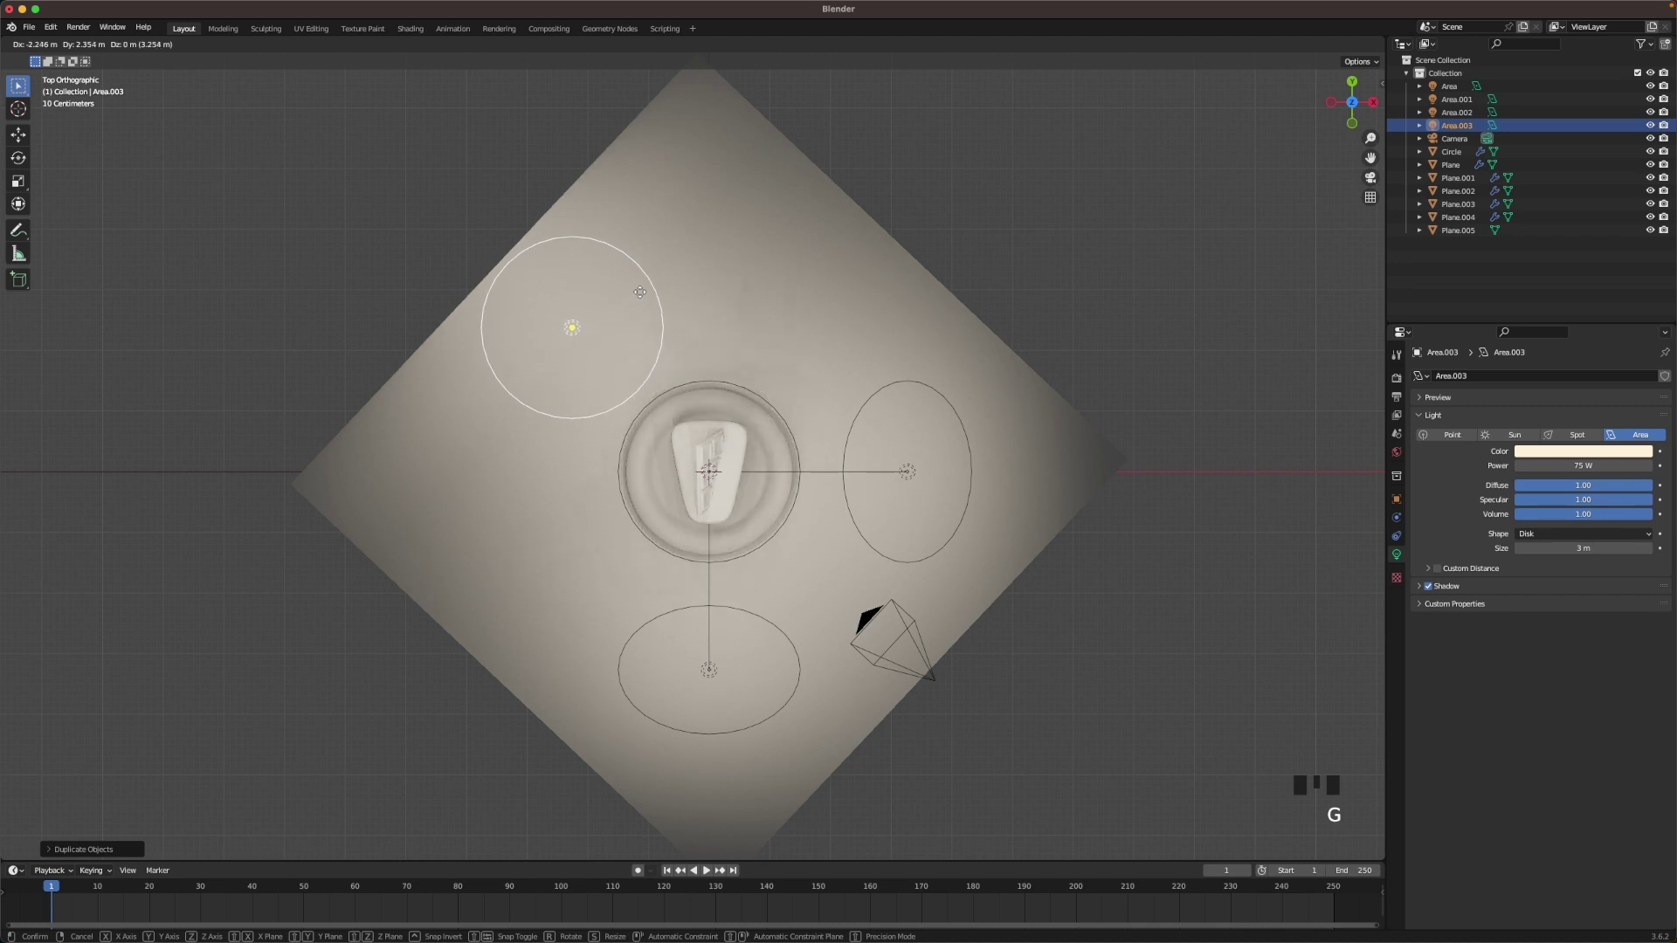
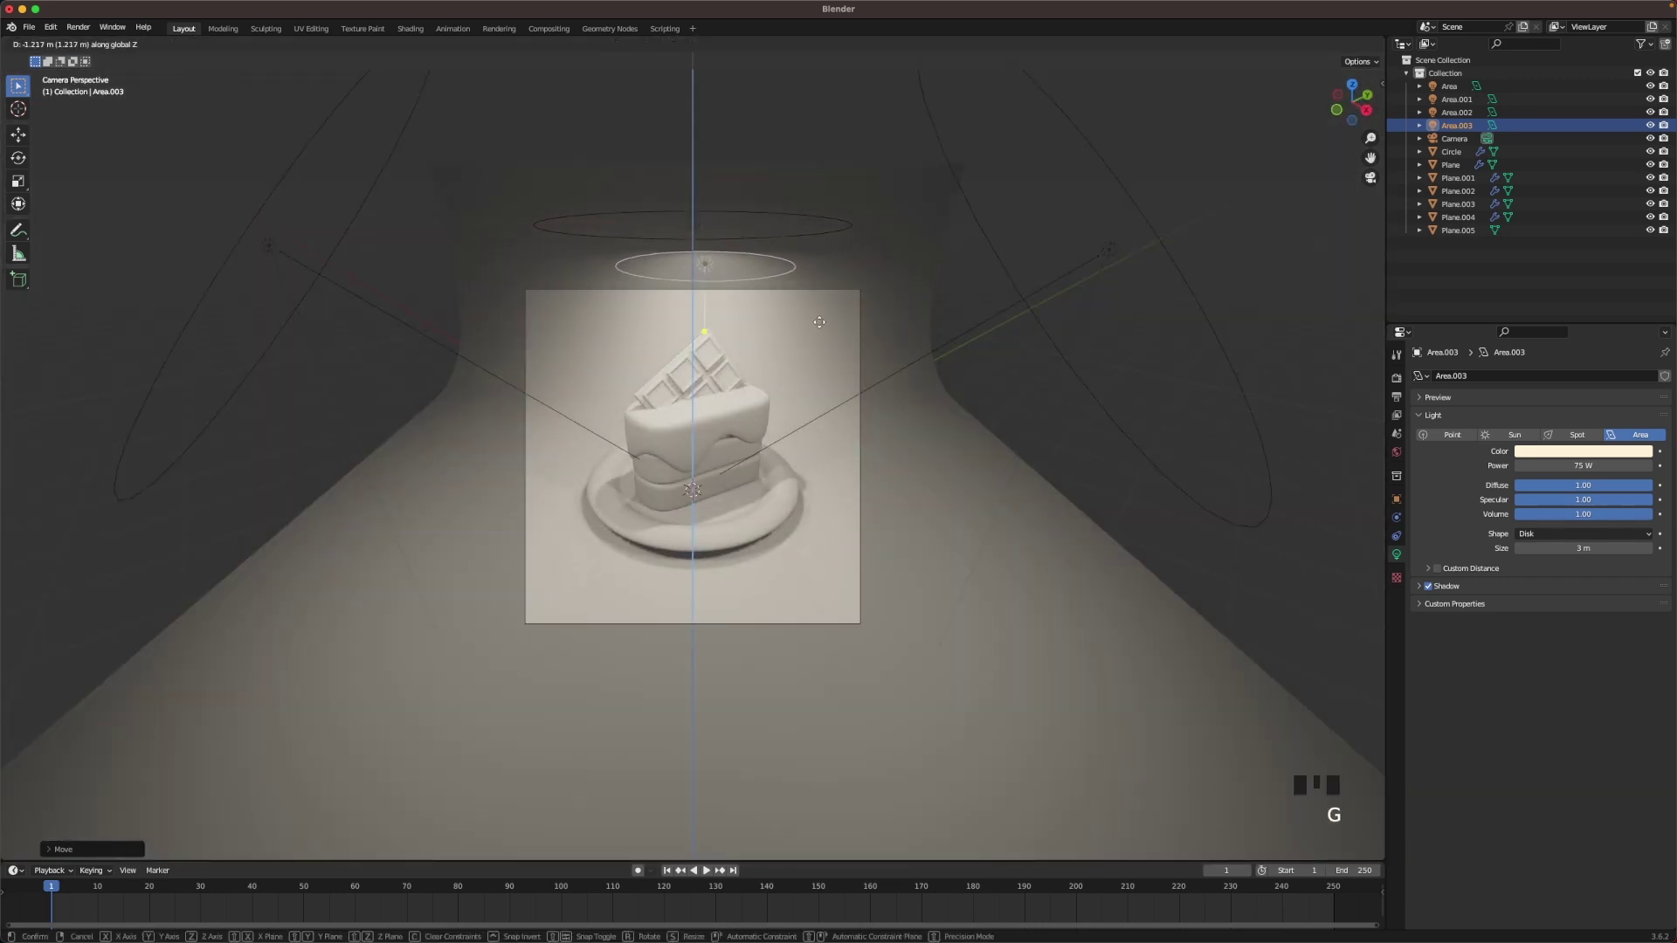
{"action": "left_click", "coordinate": [1251, 232]}
- Set Cycles GPU rendering, then change the world background colour to dark red via hex
{"action": "scroll", "scroll_direction": "up", "scroll_amount": 3}
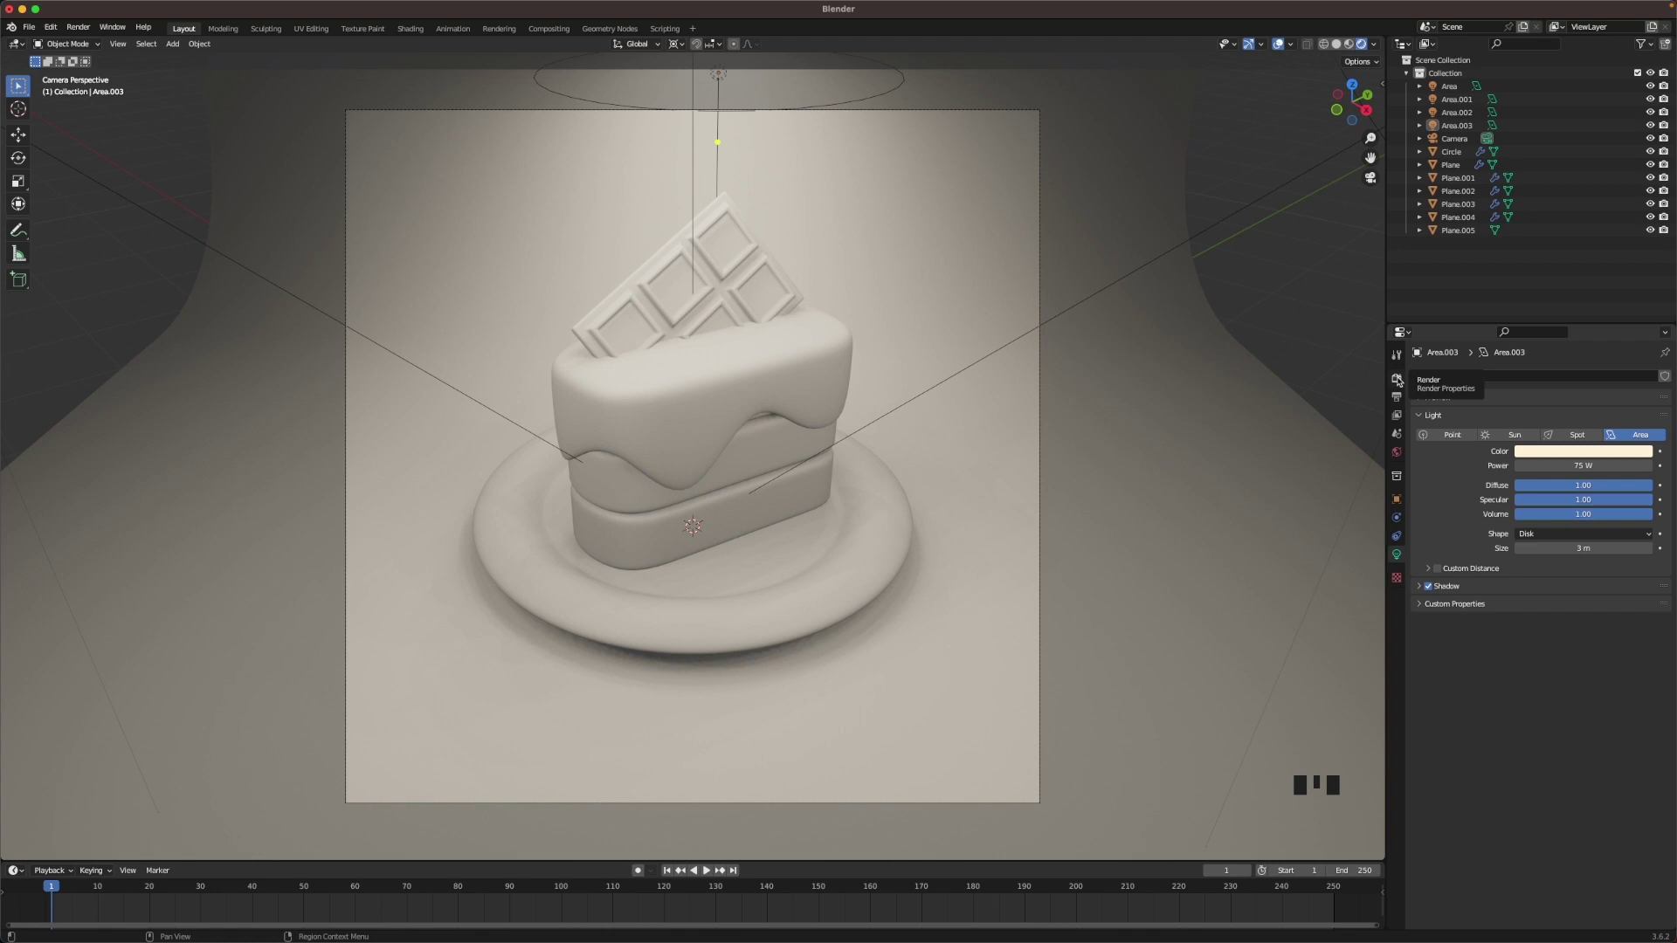
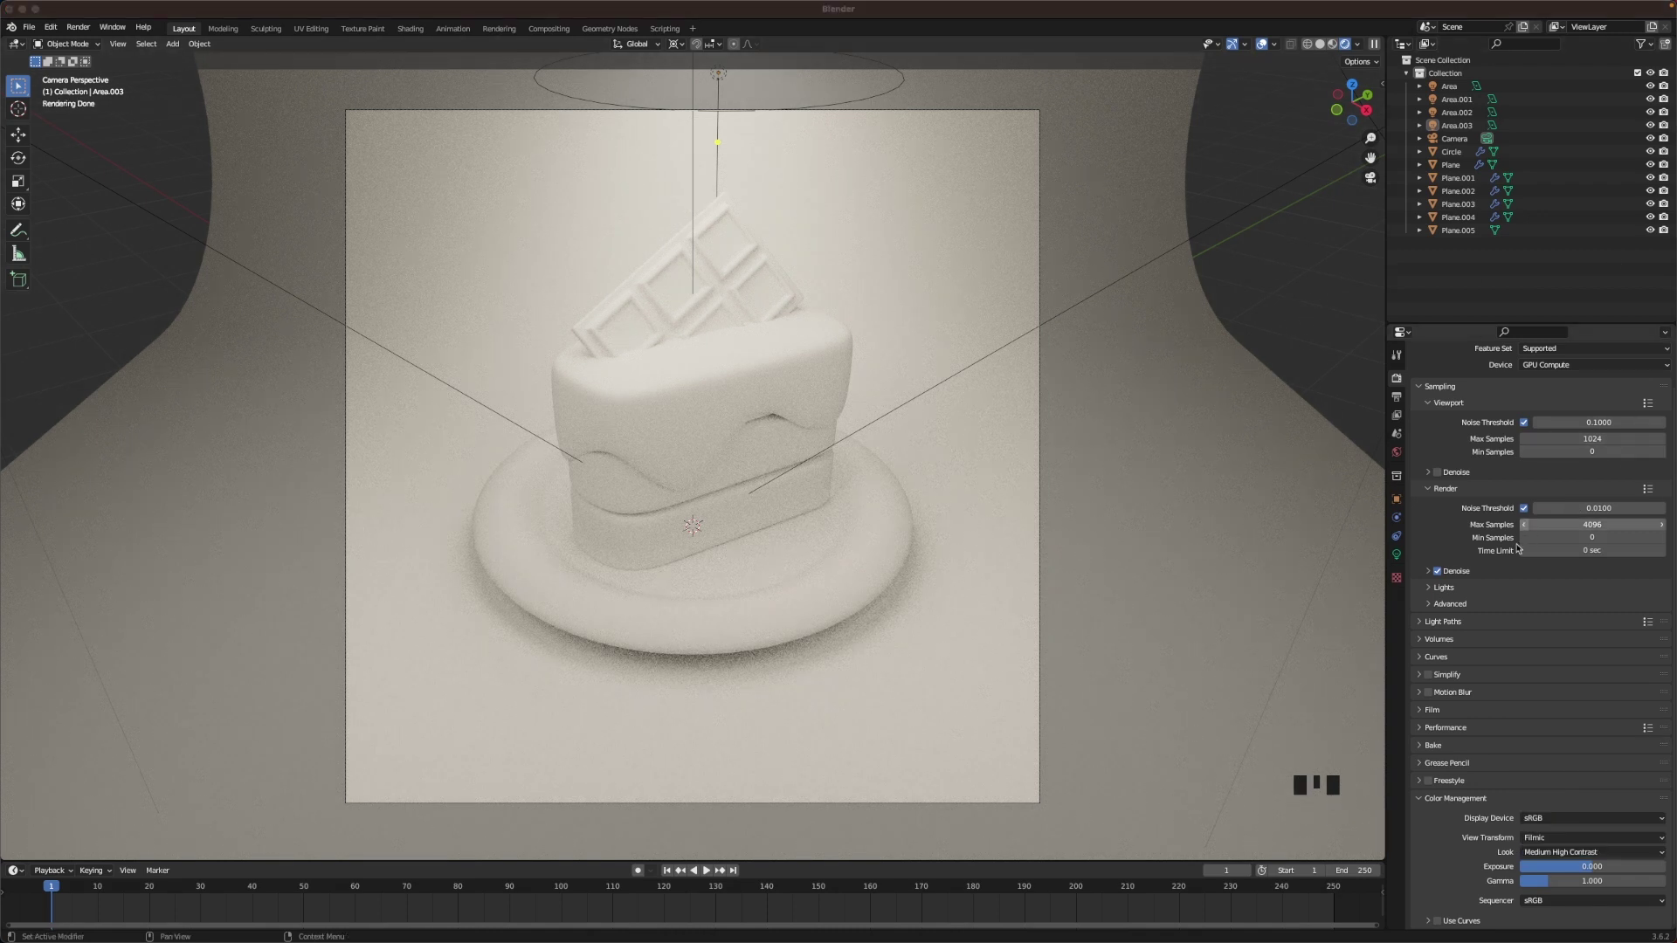
{"action": "left_click", "coordinate": [1399, 452]}
{"action": "left_click", "coordinate": [1569, 456]}
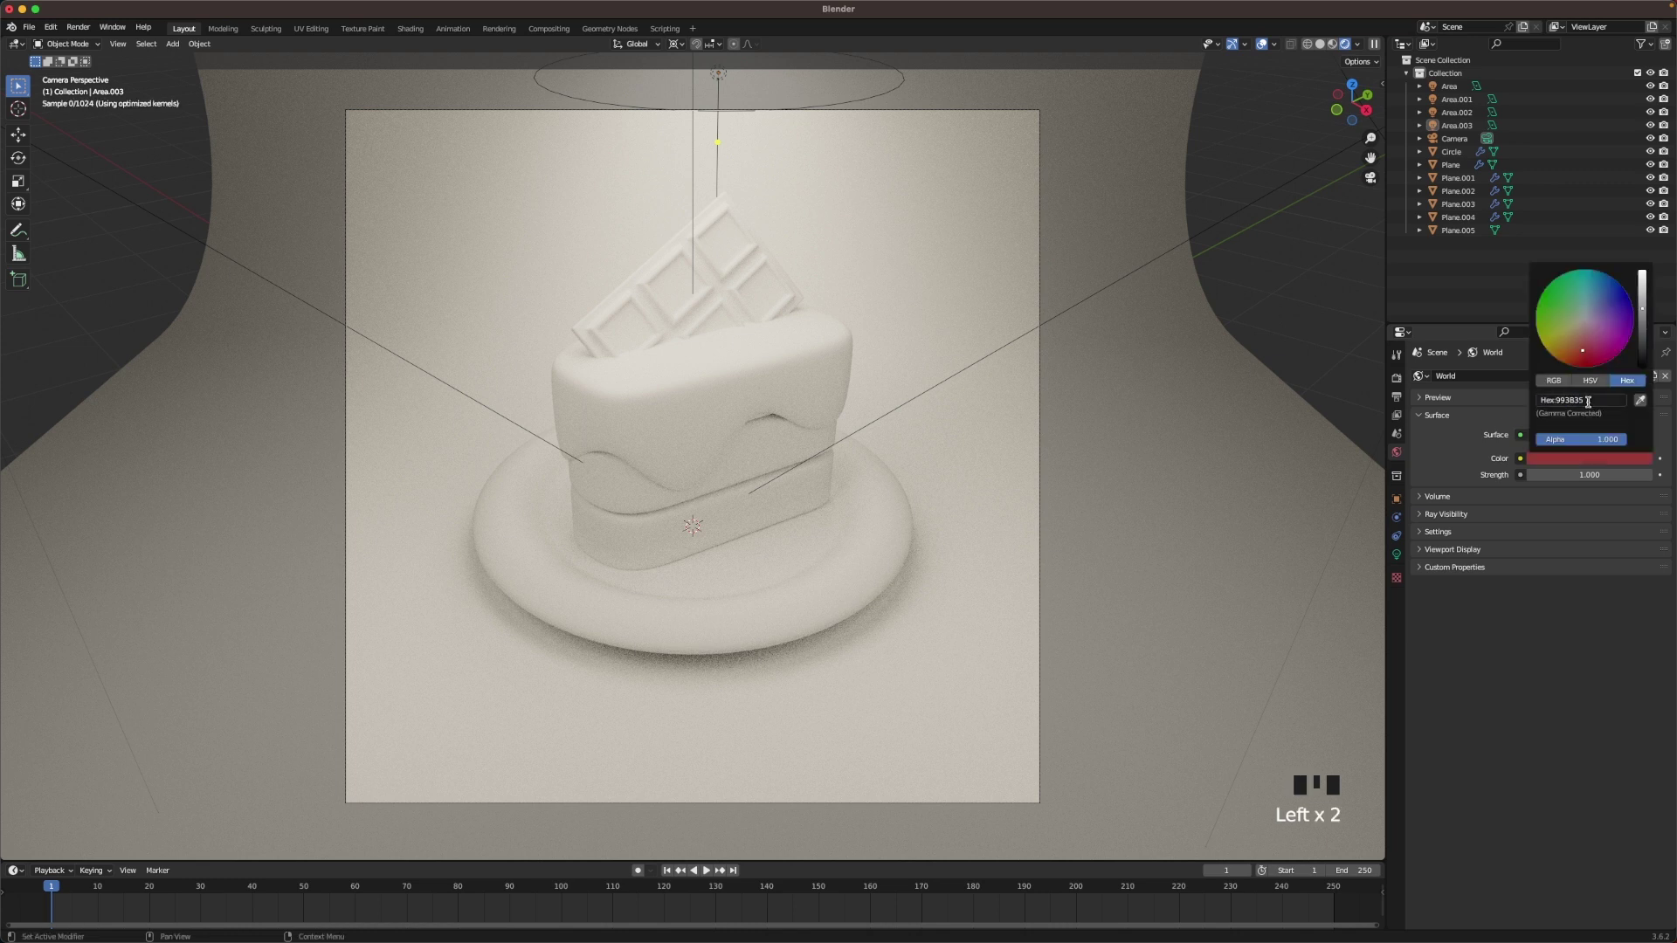
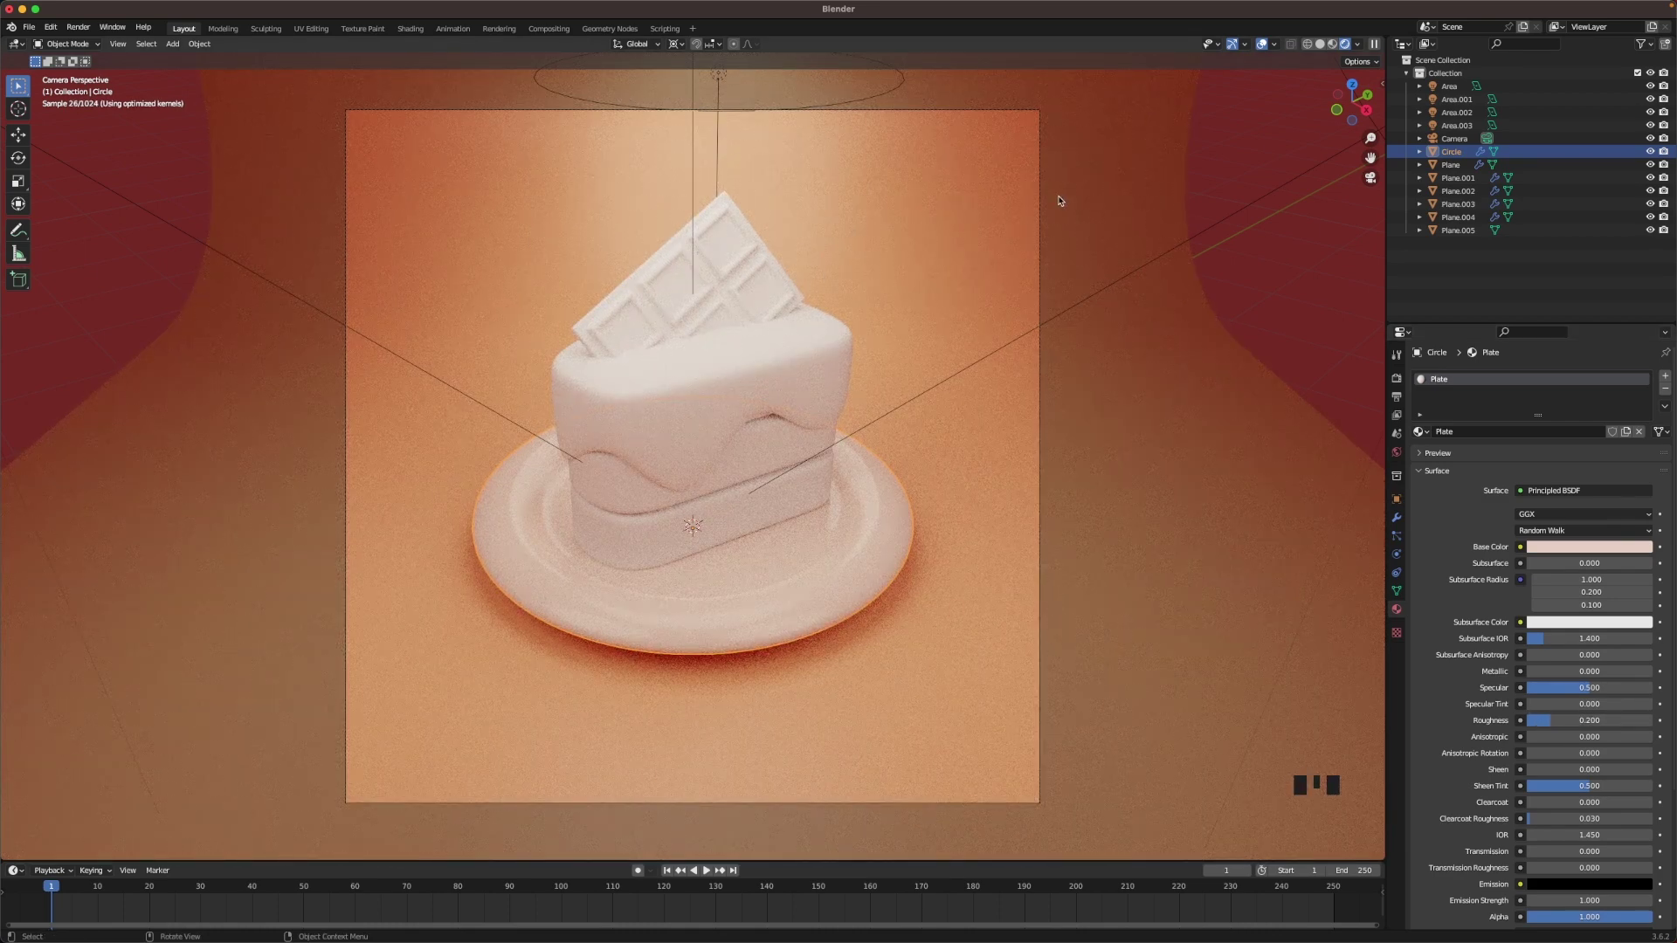
- Draw a Ctrl+B render region around the camera frame to limit live preview
{"action": "key", "text": "ctrl+b"}
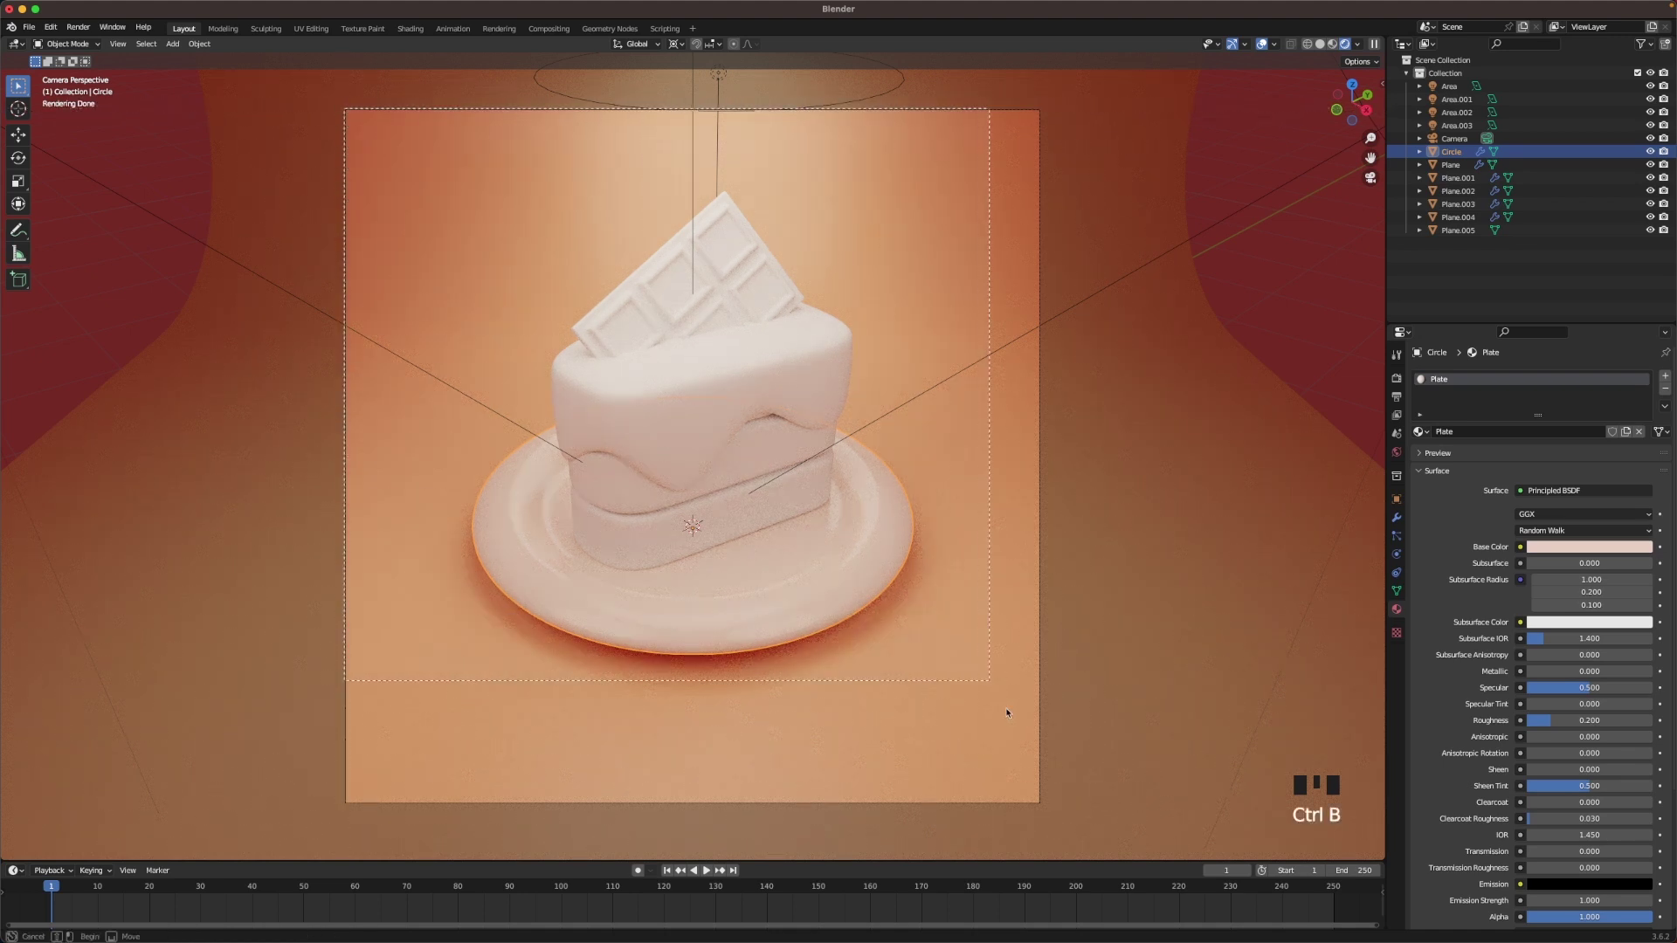
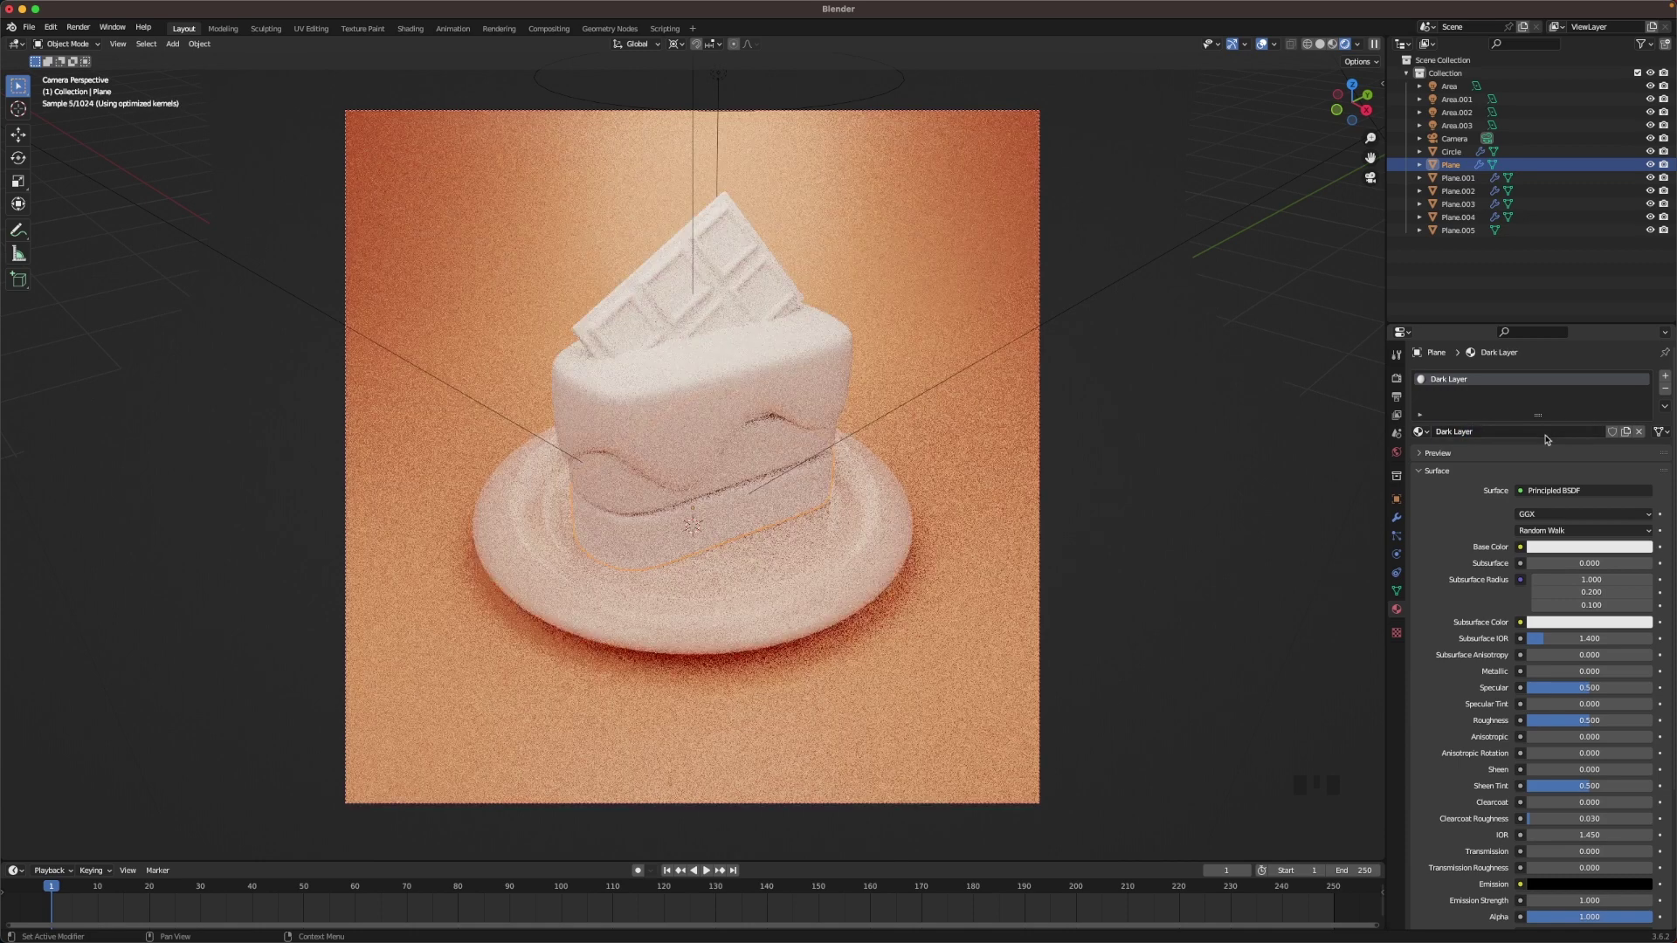
- Give the bottom cake layer a new 'Dark Layer' material with a deep brown-red base colour
{"action": "left_click", "coordinate": [1558, 550]}
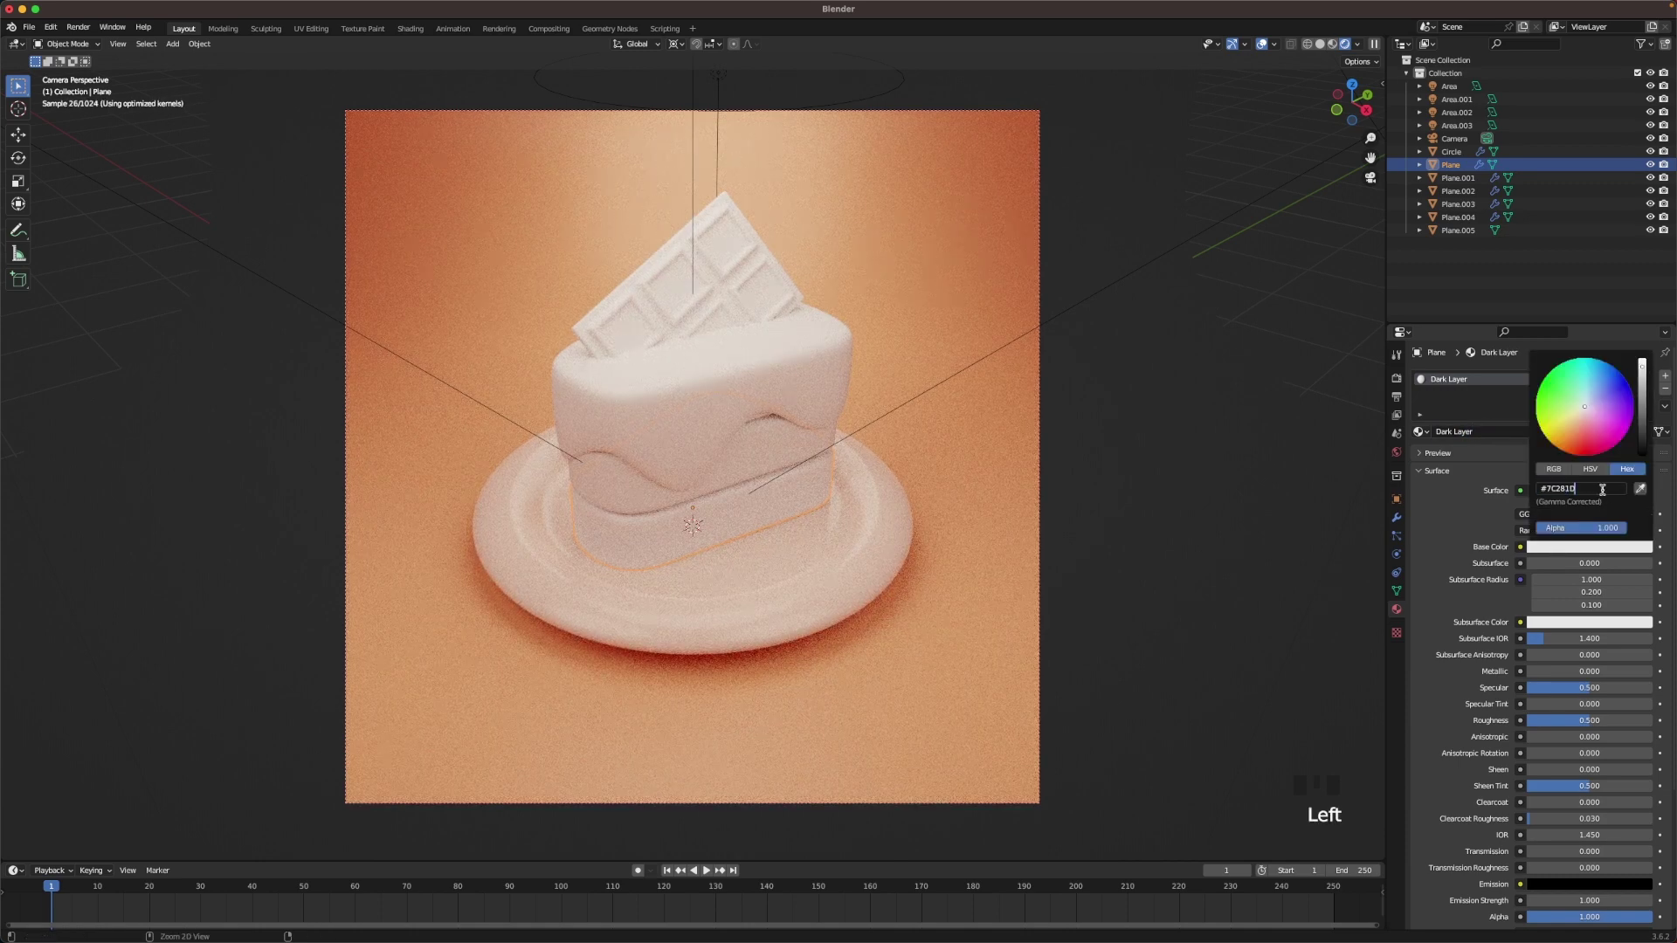
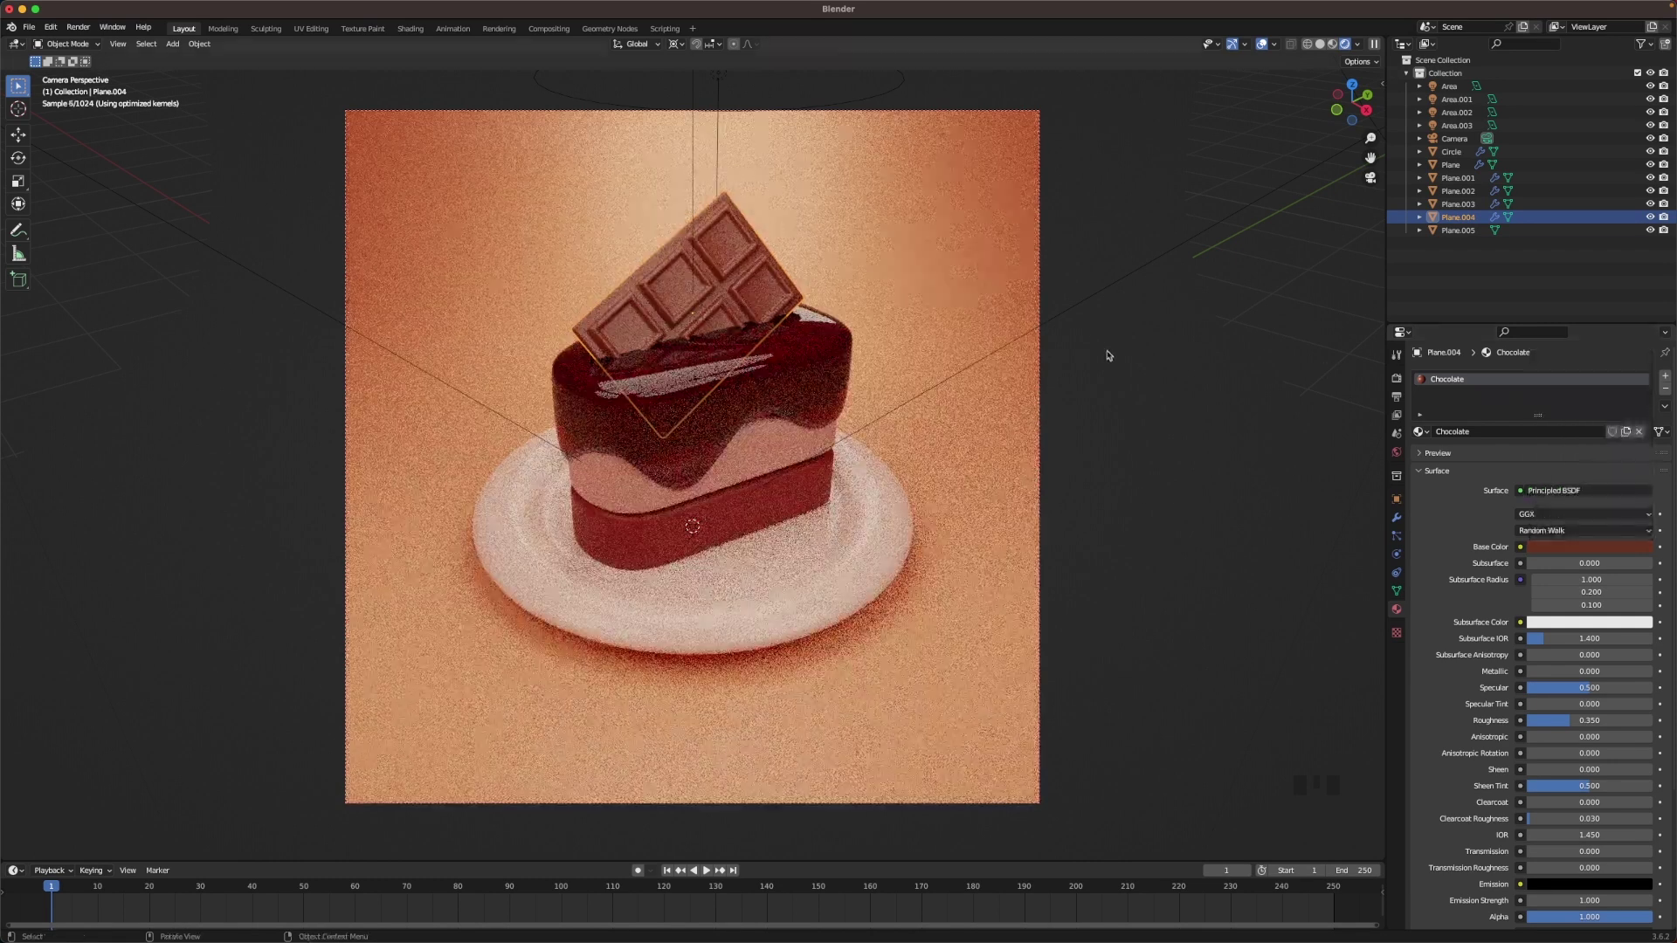
- Check the curved backdrop's material in the finished camera-framed Cycles preview
{"action": "left_click", "coordinate": [1156, 282]}
{"action": "left_click", "coordinate": [1281, 139]}
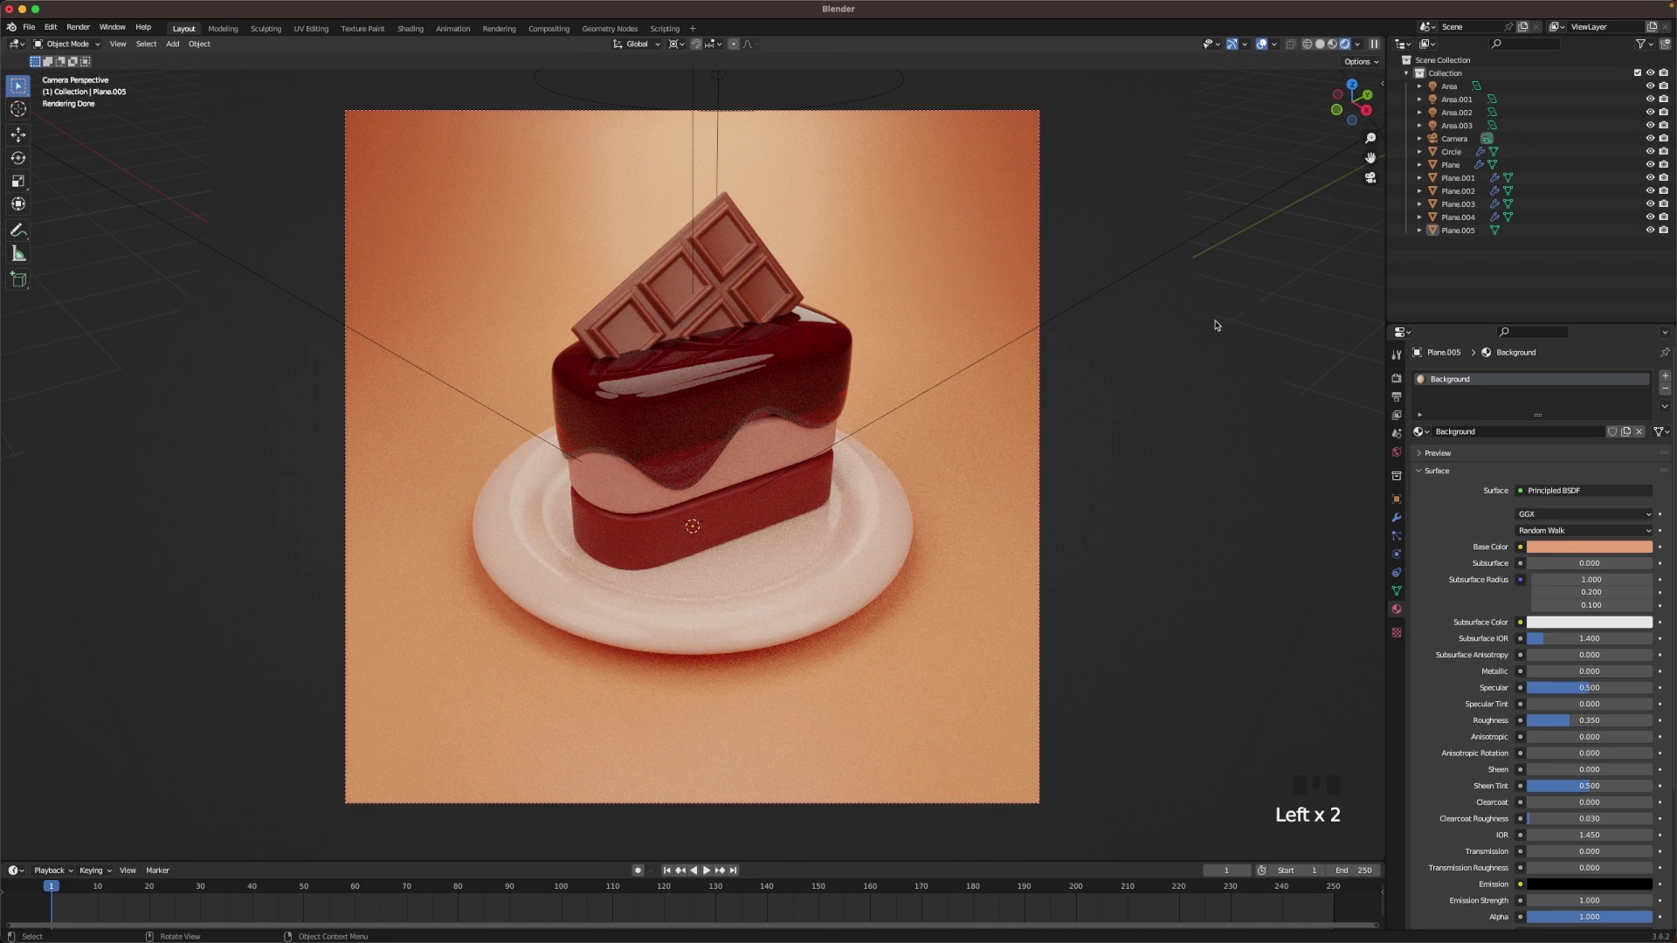